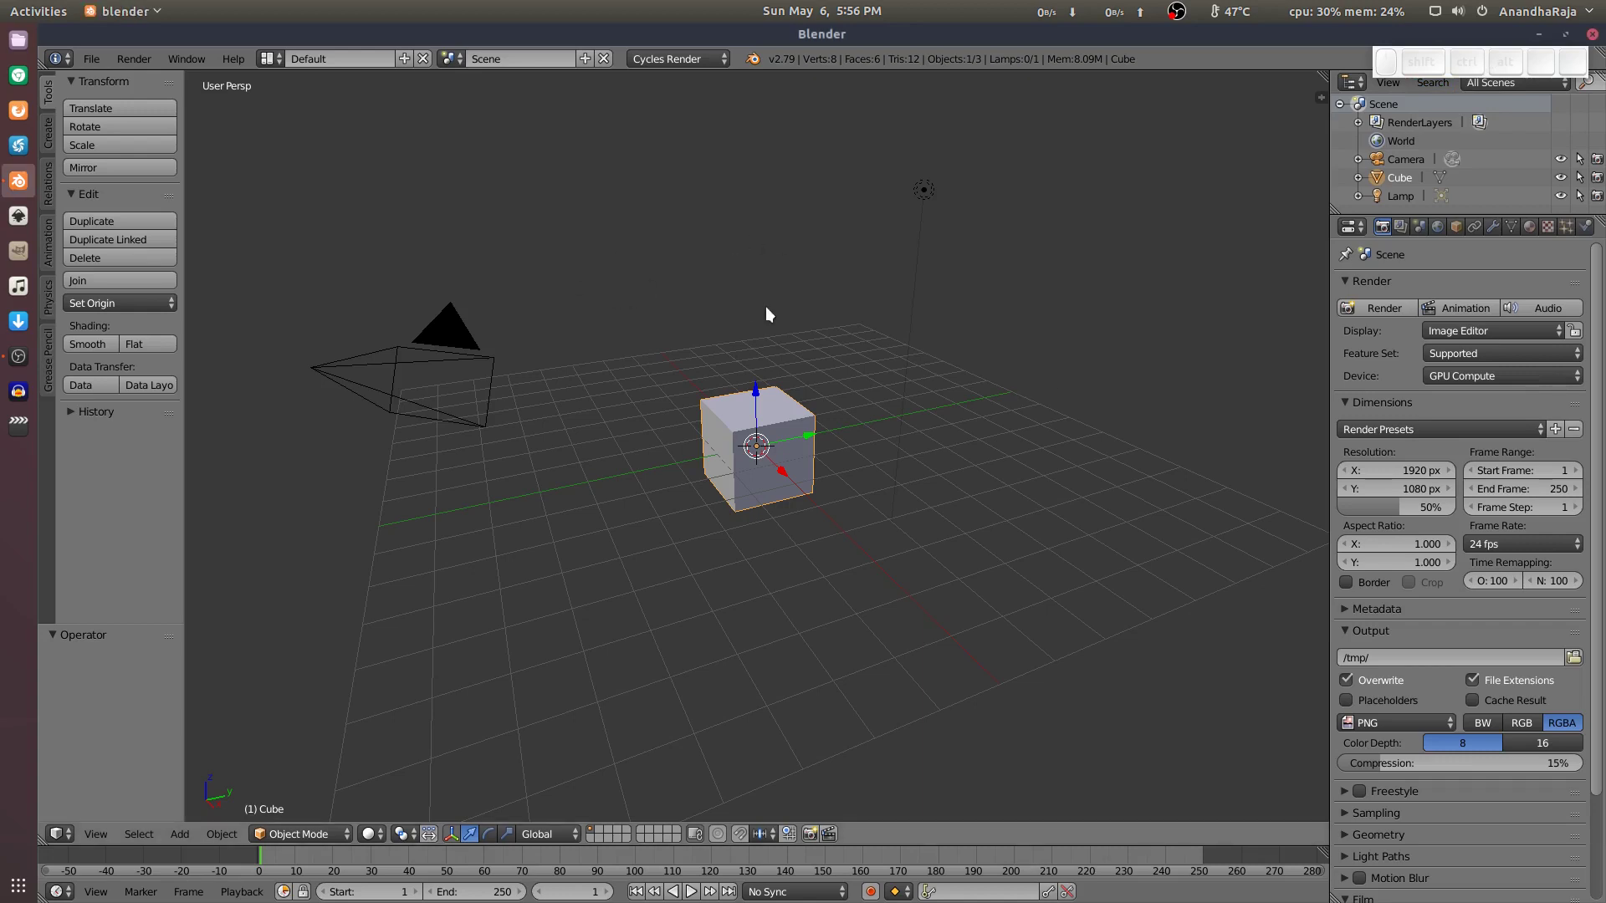
Switch to front orthographic view and delete the default cube.
key("KP_1")
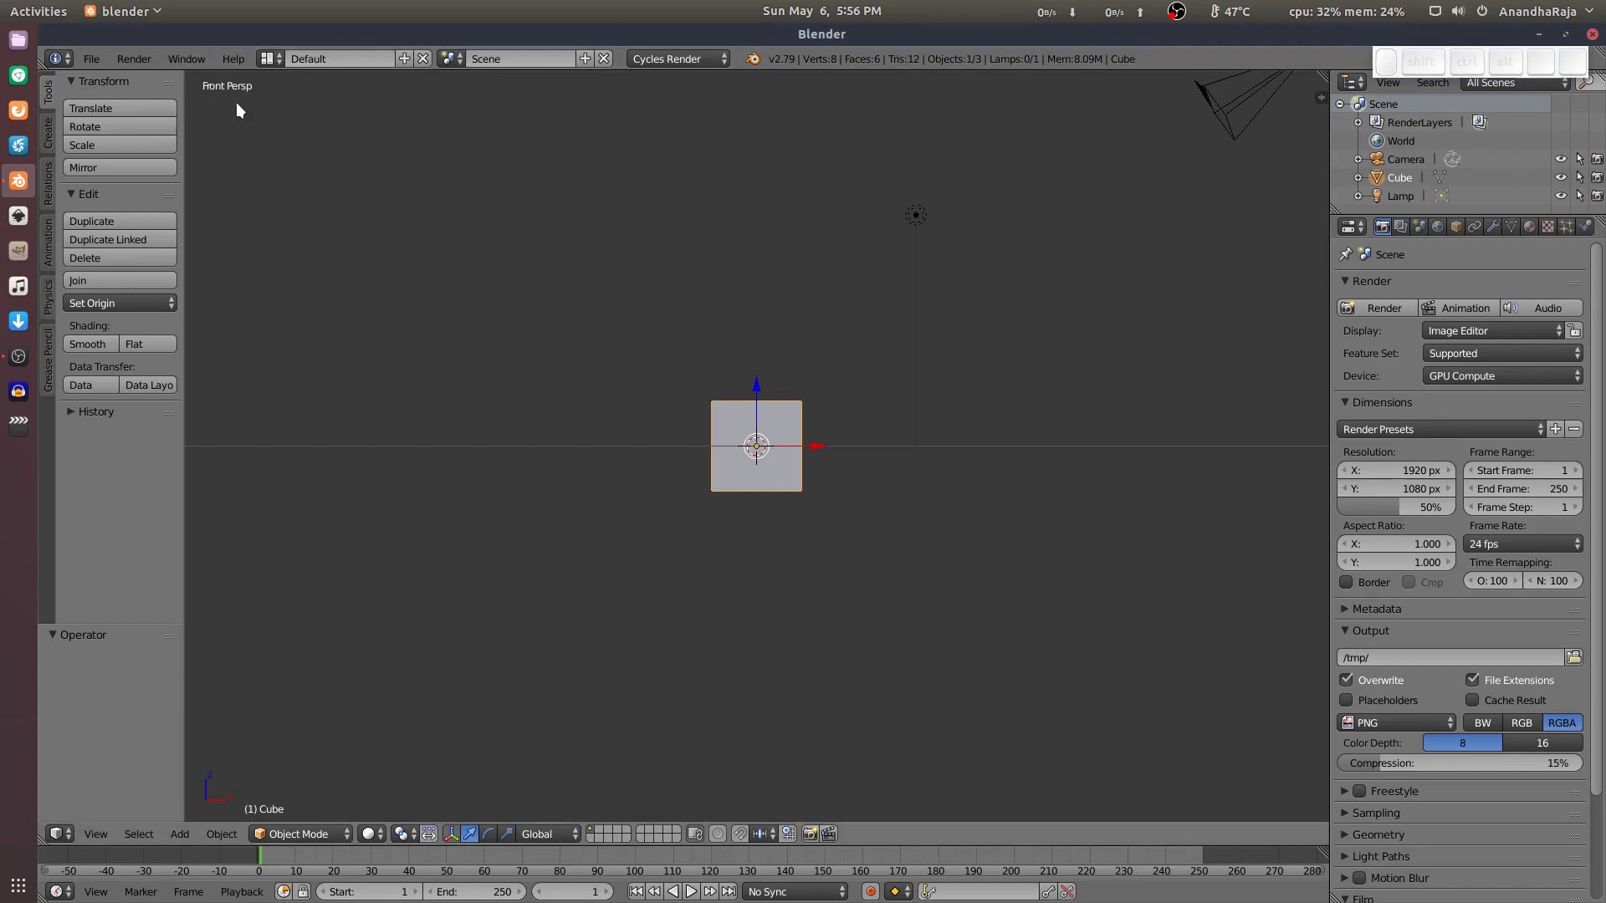
key("KP_5")
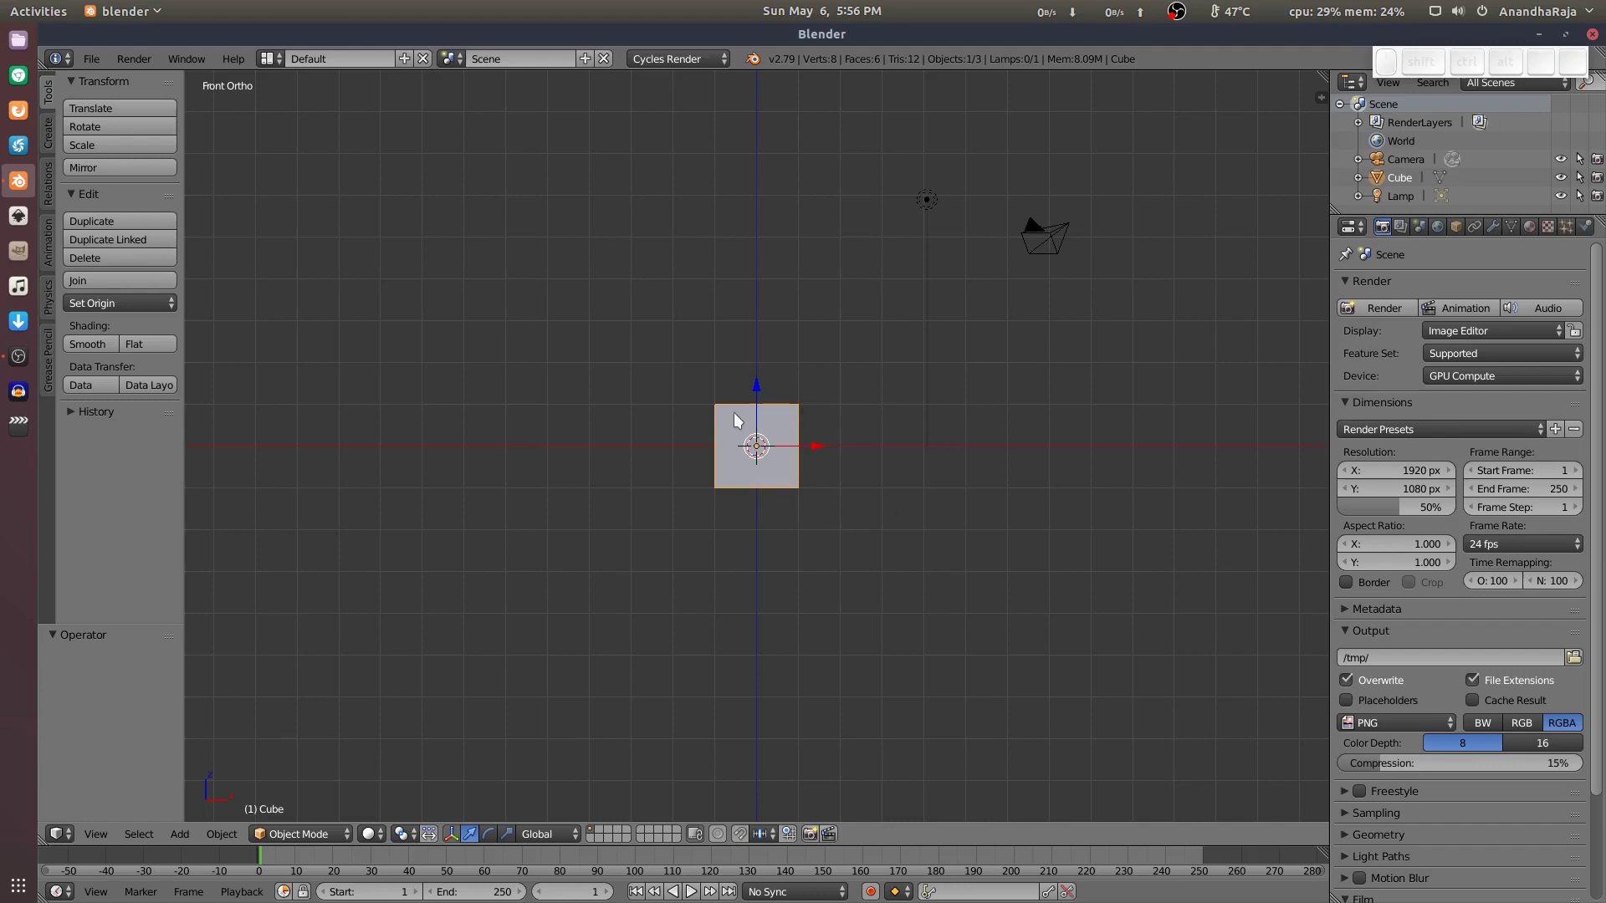
key("Delete")
left_click(739, 420)
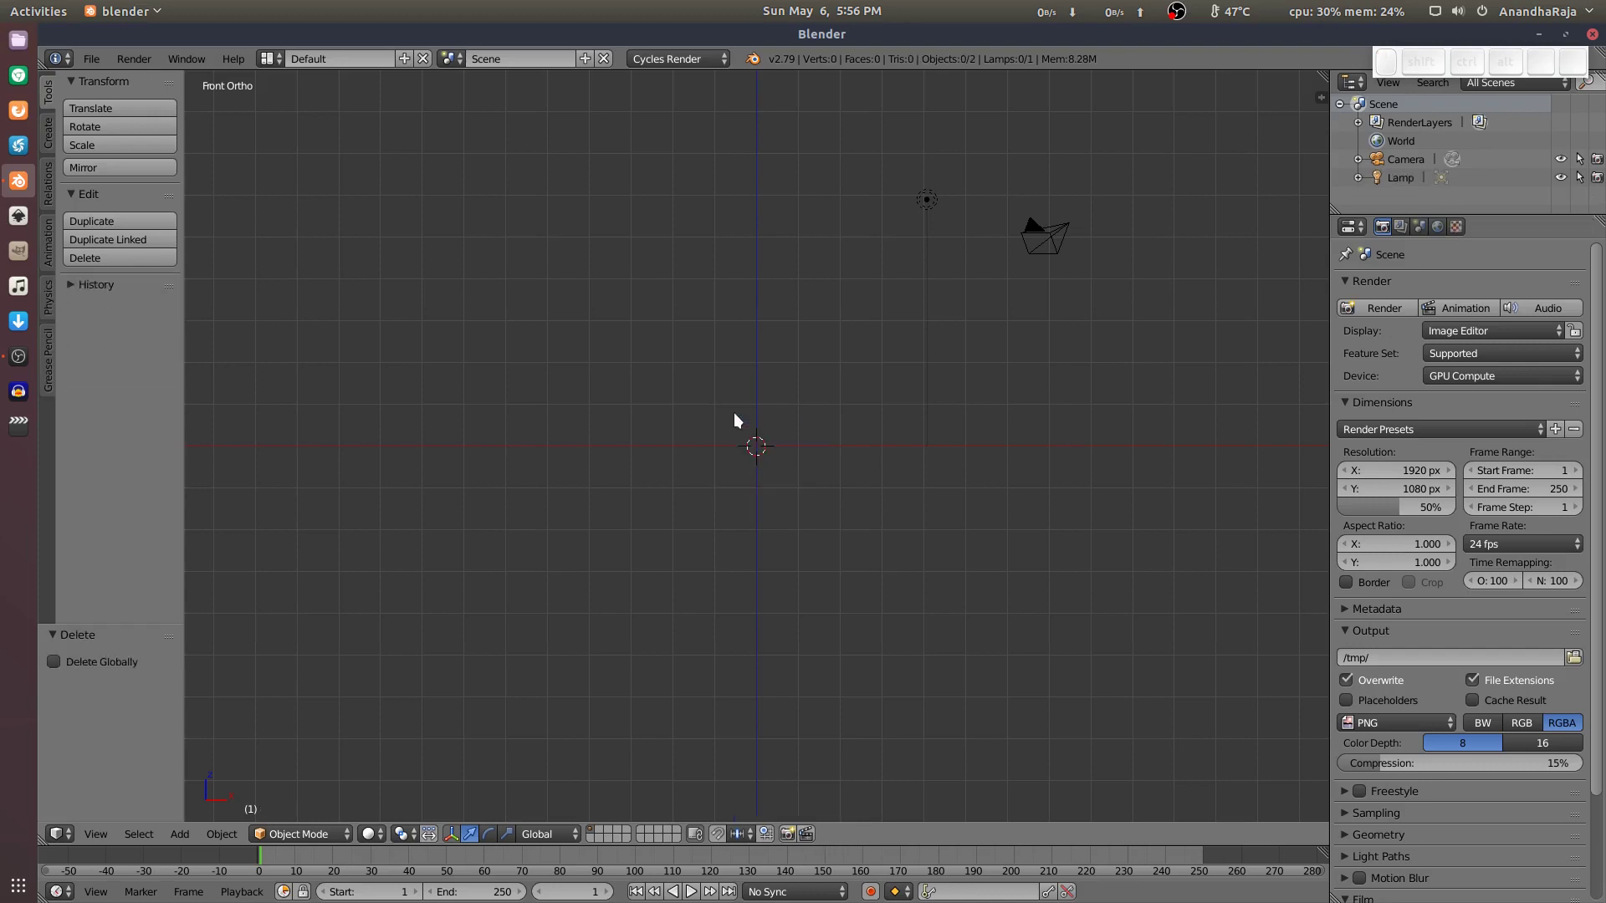
Show the view settings sidebar and enable Background Images for the front view.
key("n")
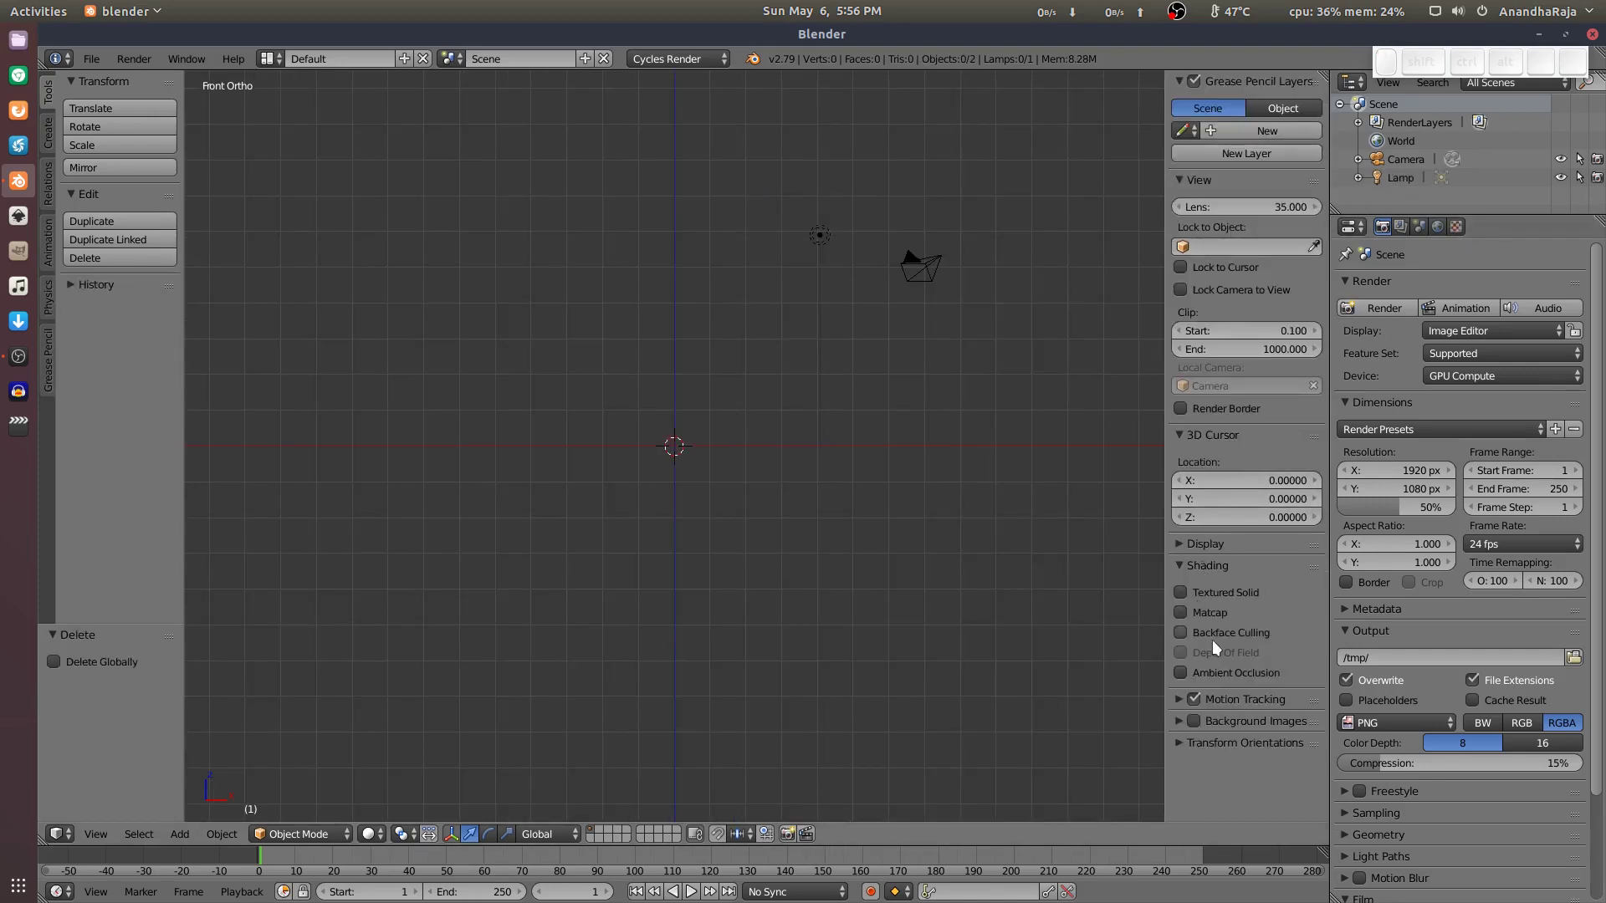
left_click_drag(1202, 720, 1192, 723)
left_click(1186, 723)
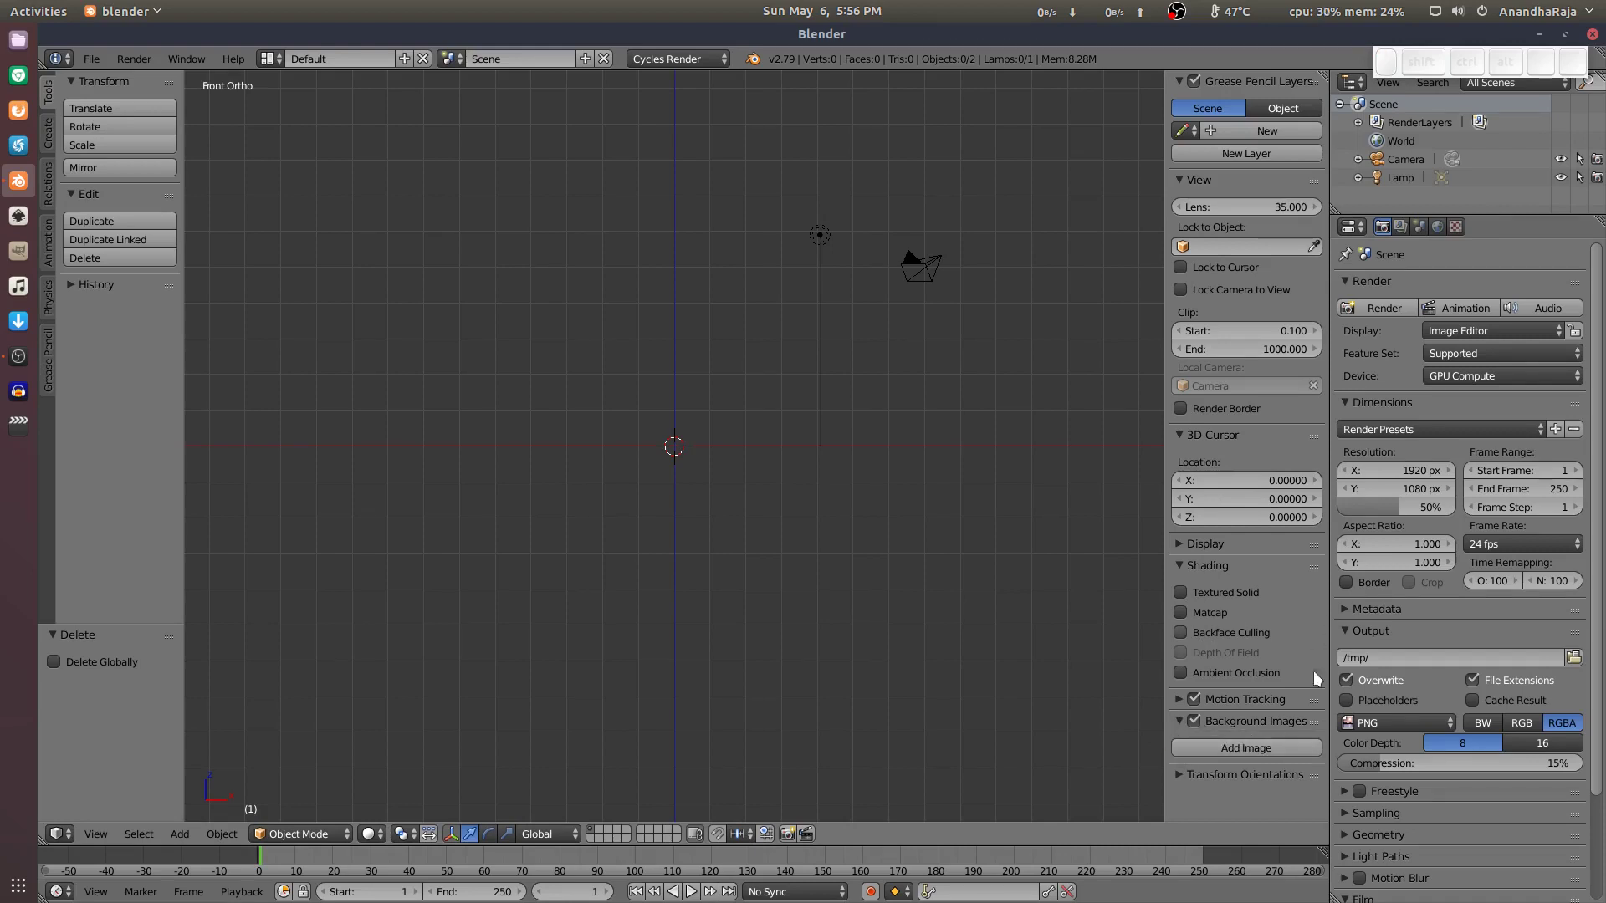
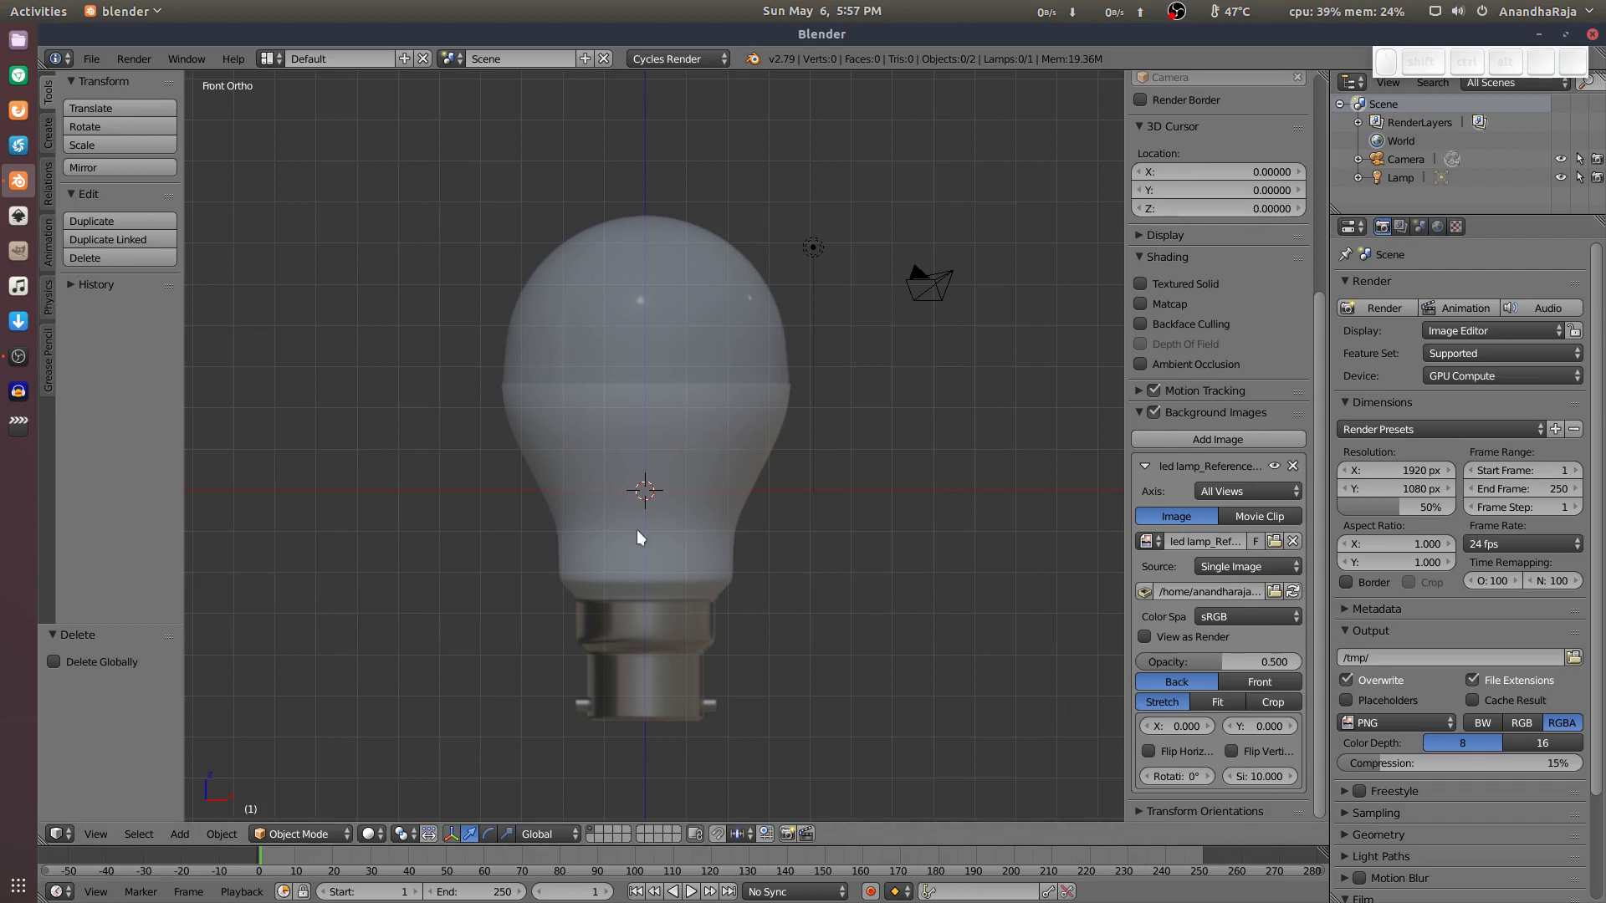
Set the reference image size to 5 so the bulb's base sits at the origin, then hide the sidebar.
middle_click(697, 453)
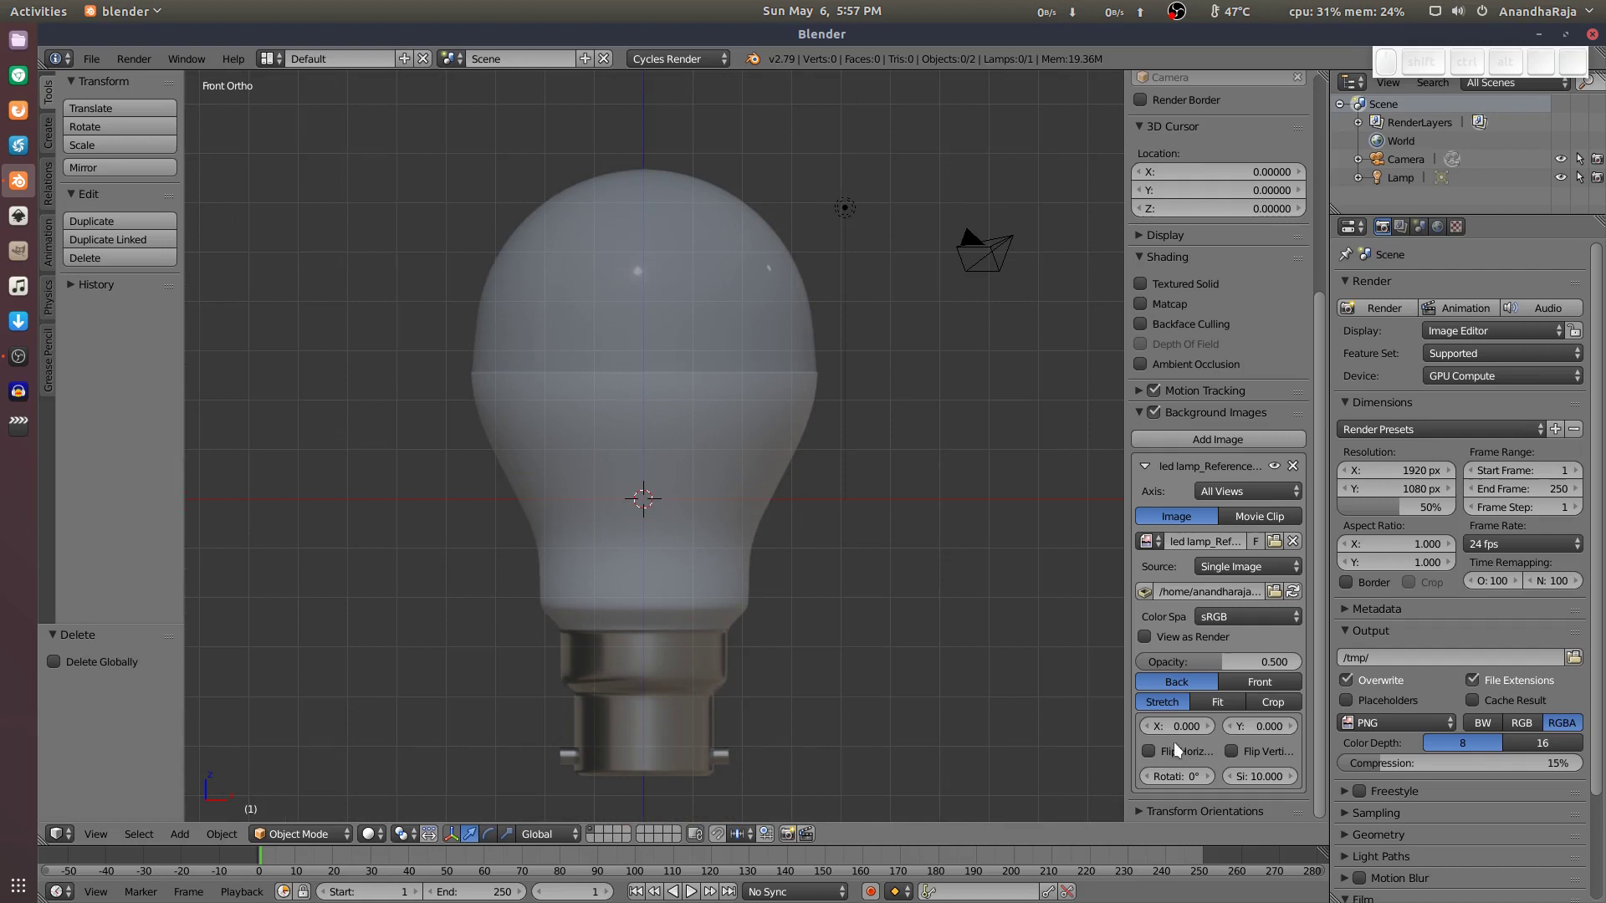
left_click(1268, 777)
key("5")
key("Return")
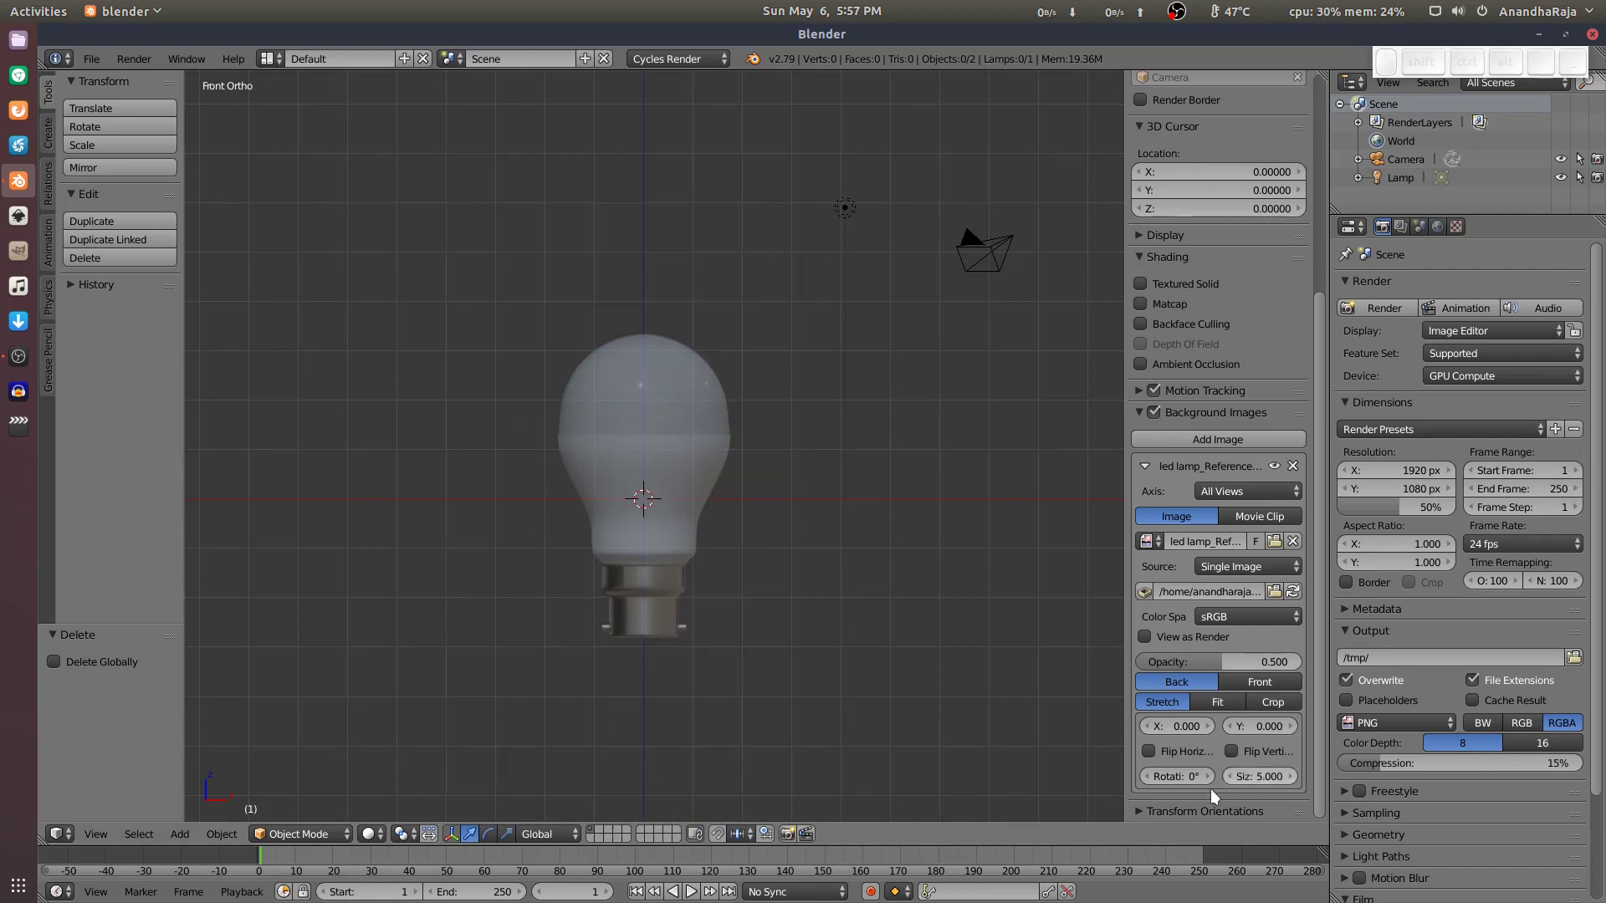
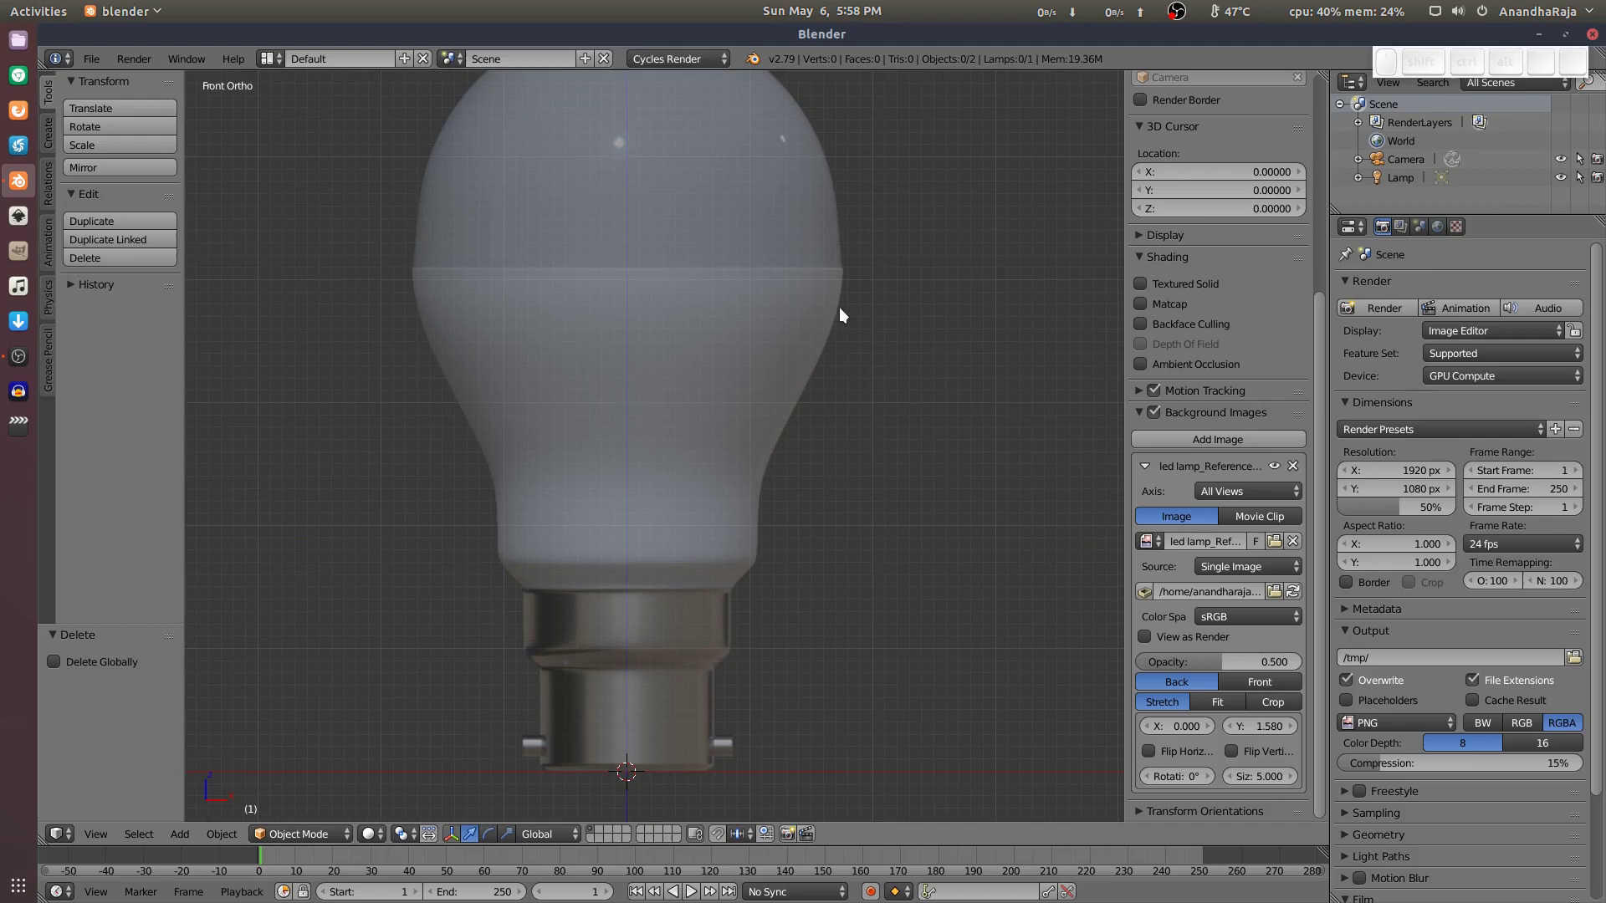
scroll("down", 3)
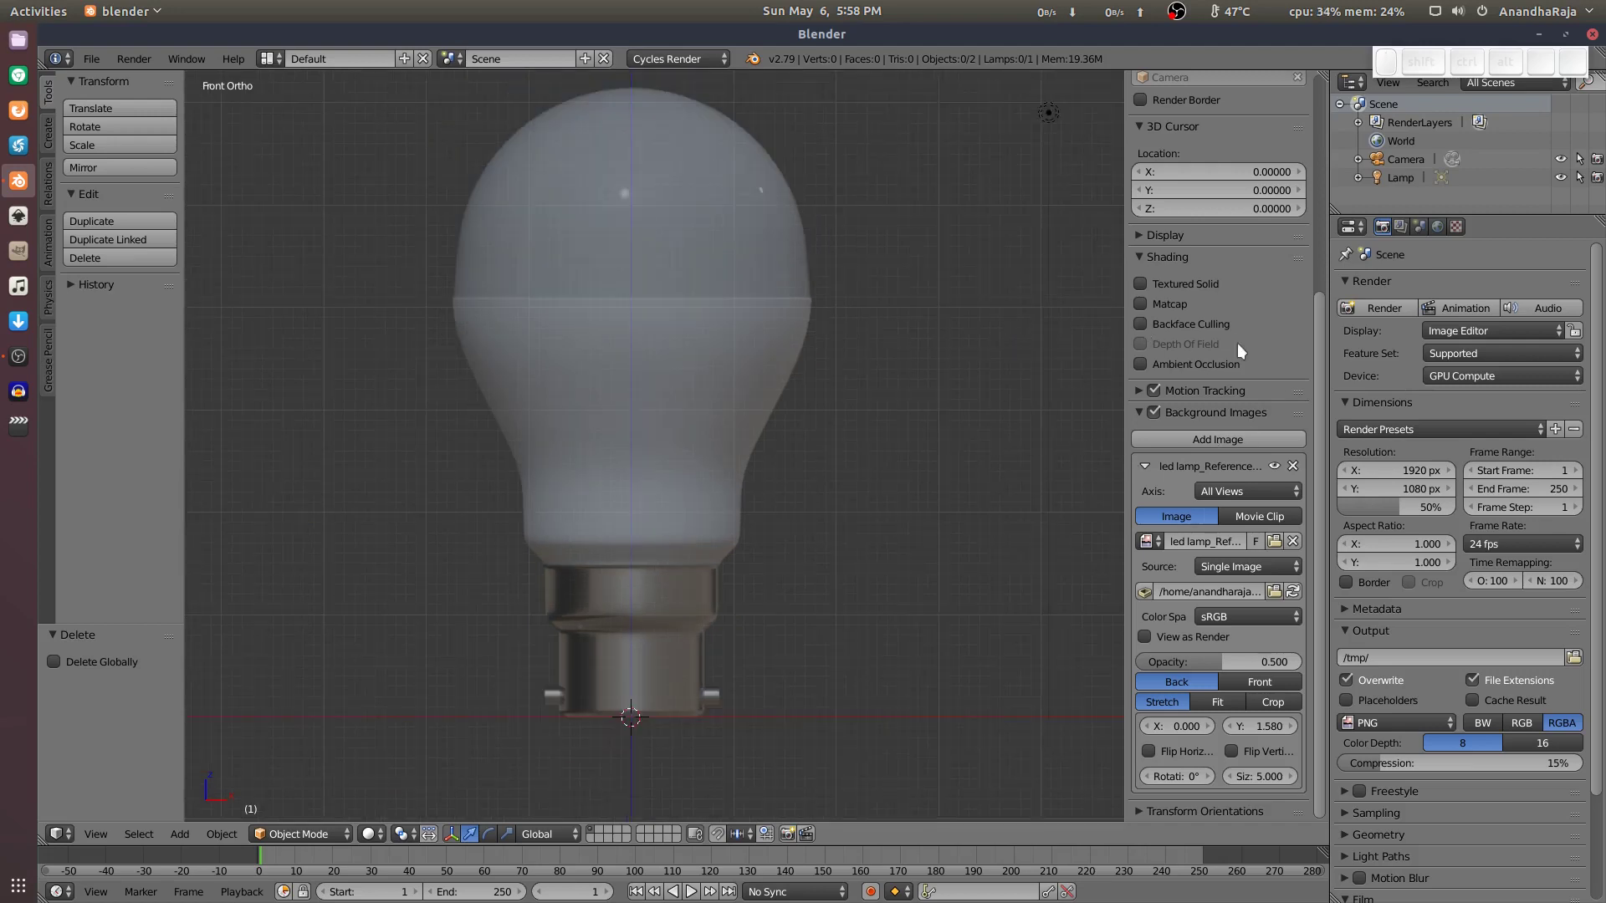
key("n")
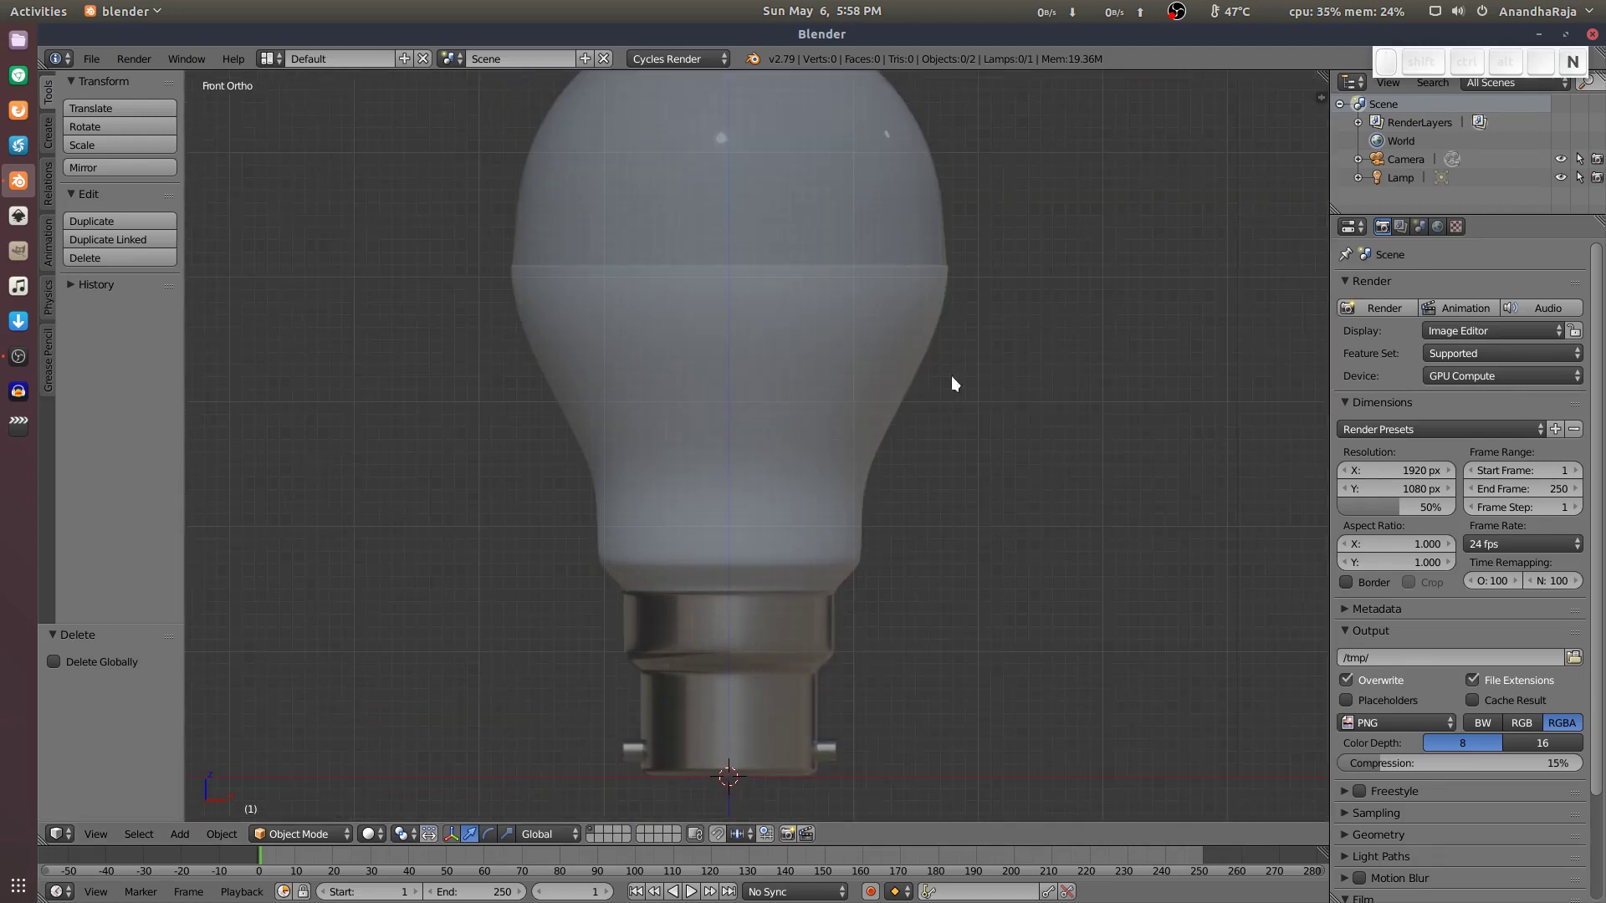
scroll("up", 3)
left_click(887, 338)
Add a circle mesh at the origin and frame it against the reference bulb's base.
key("shift+a")
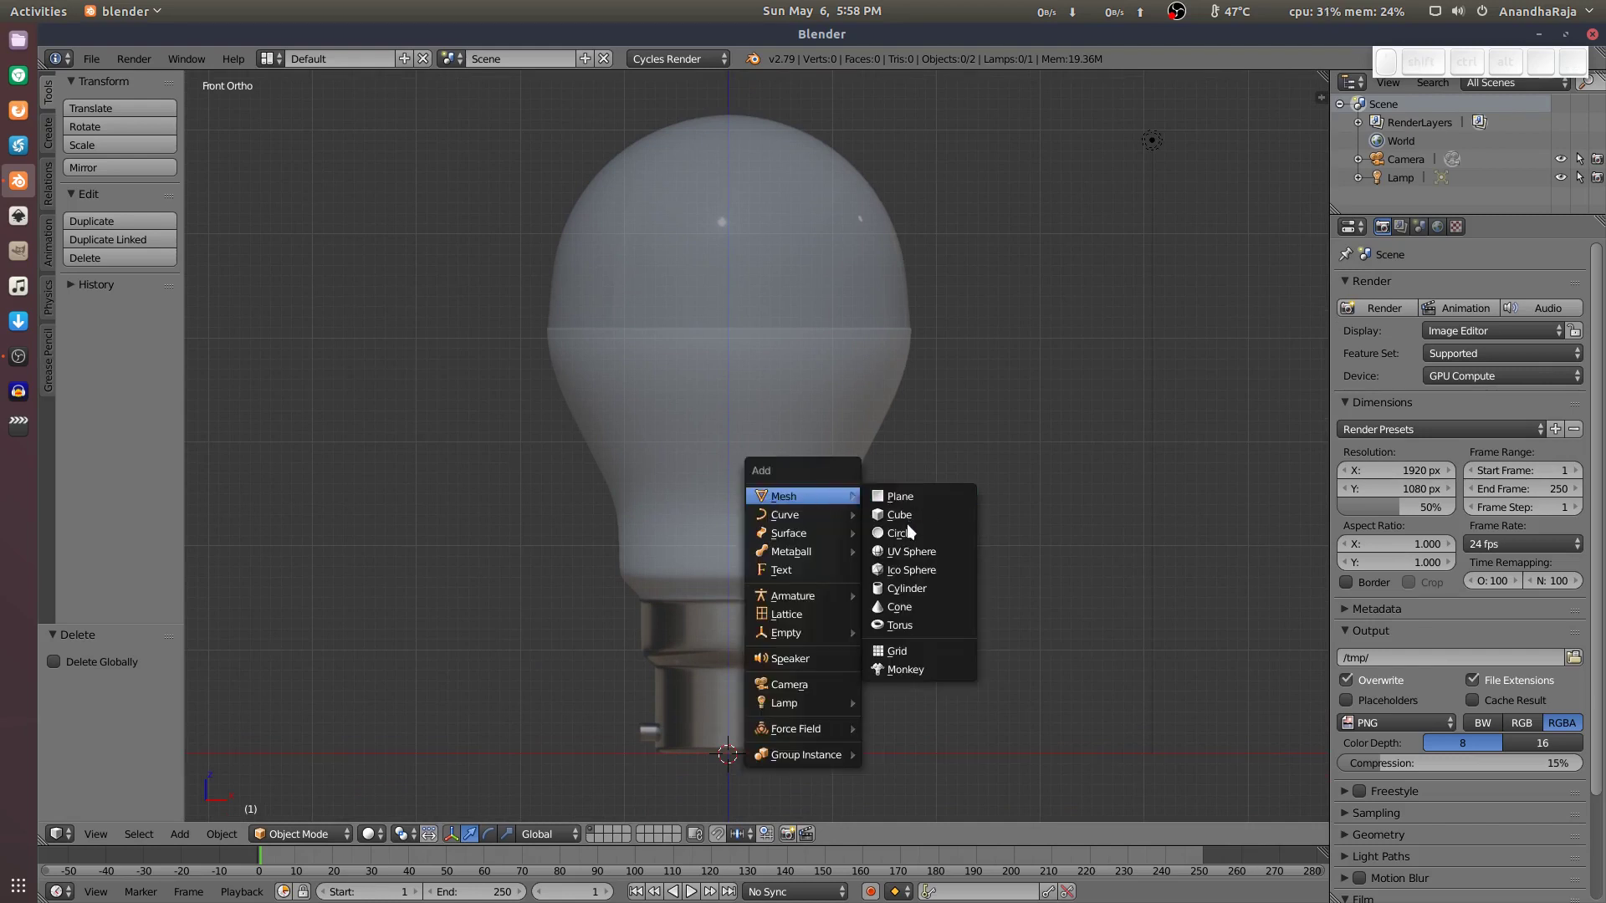
left_click(912, 528)
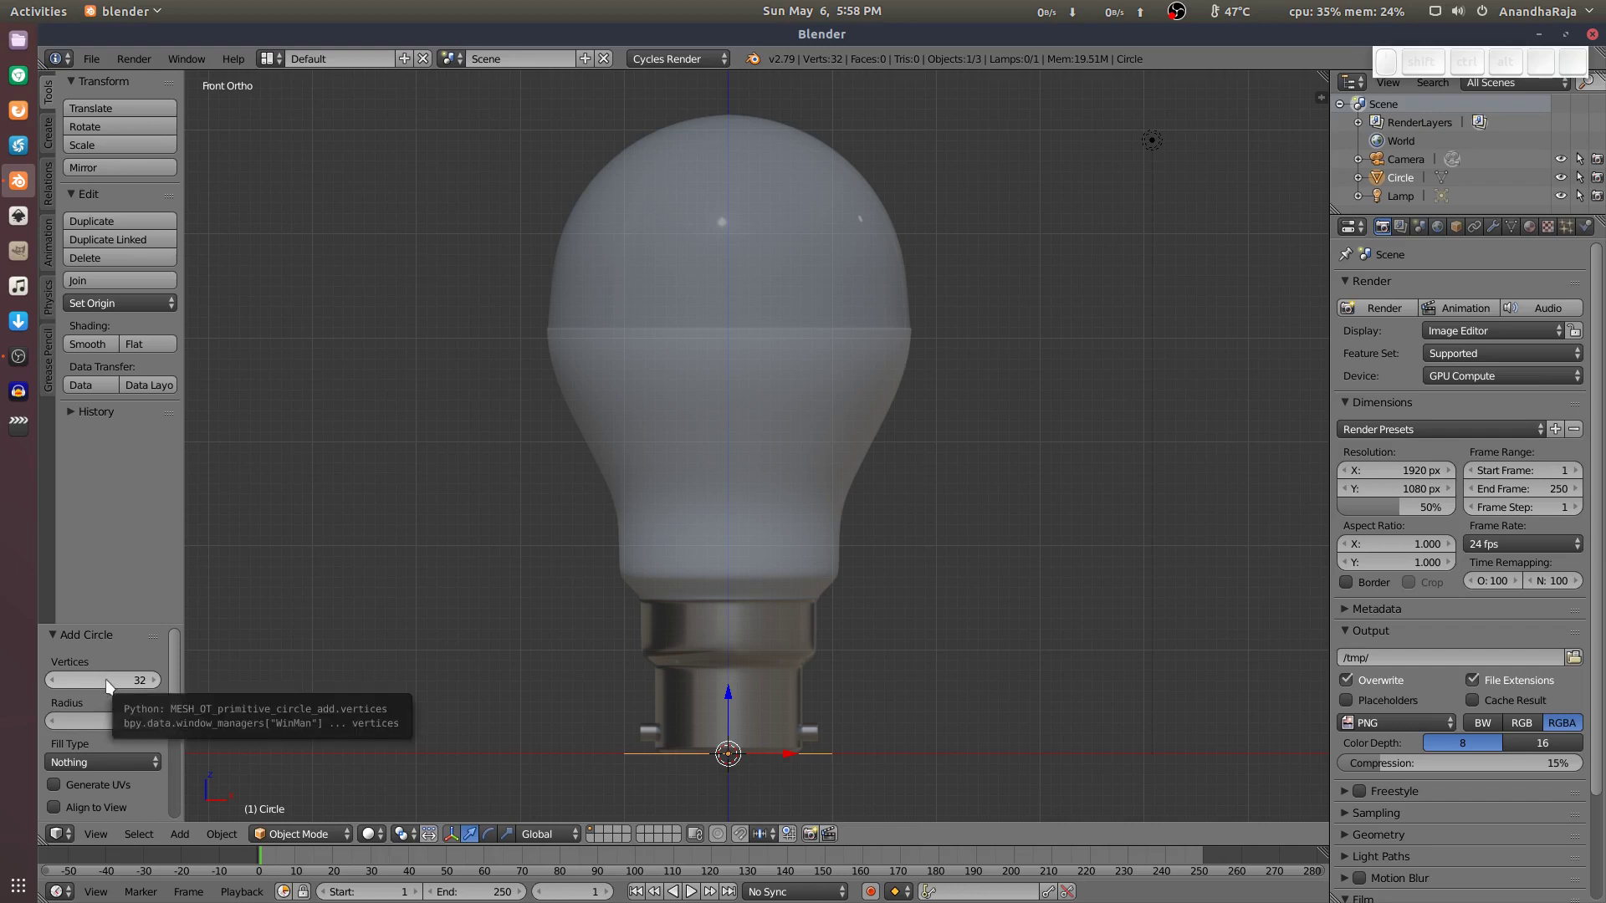
left_click(945, 669)
scroll("up", 3)
middle_click(870, 574)
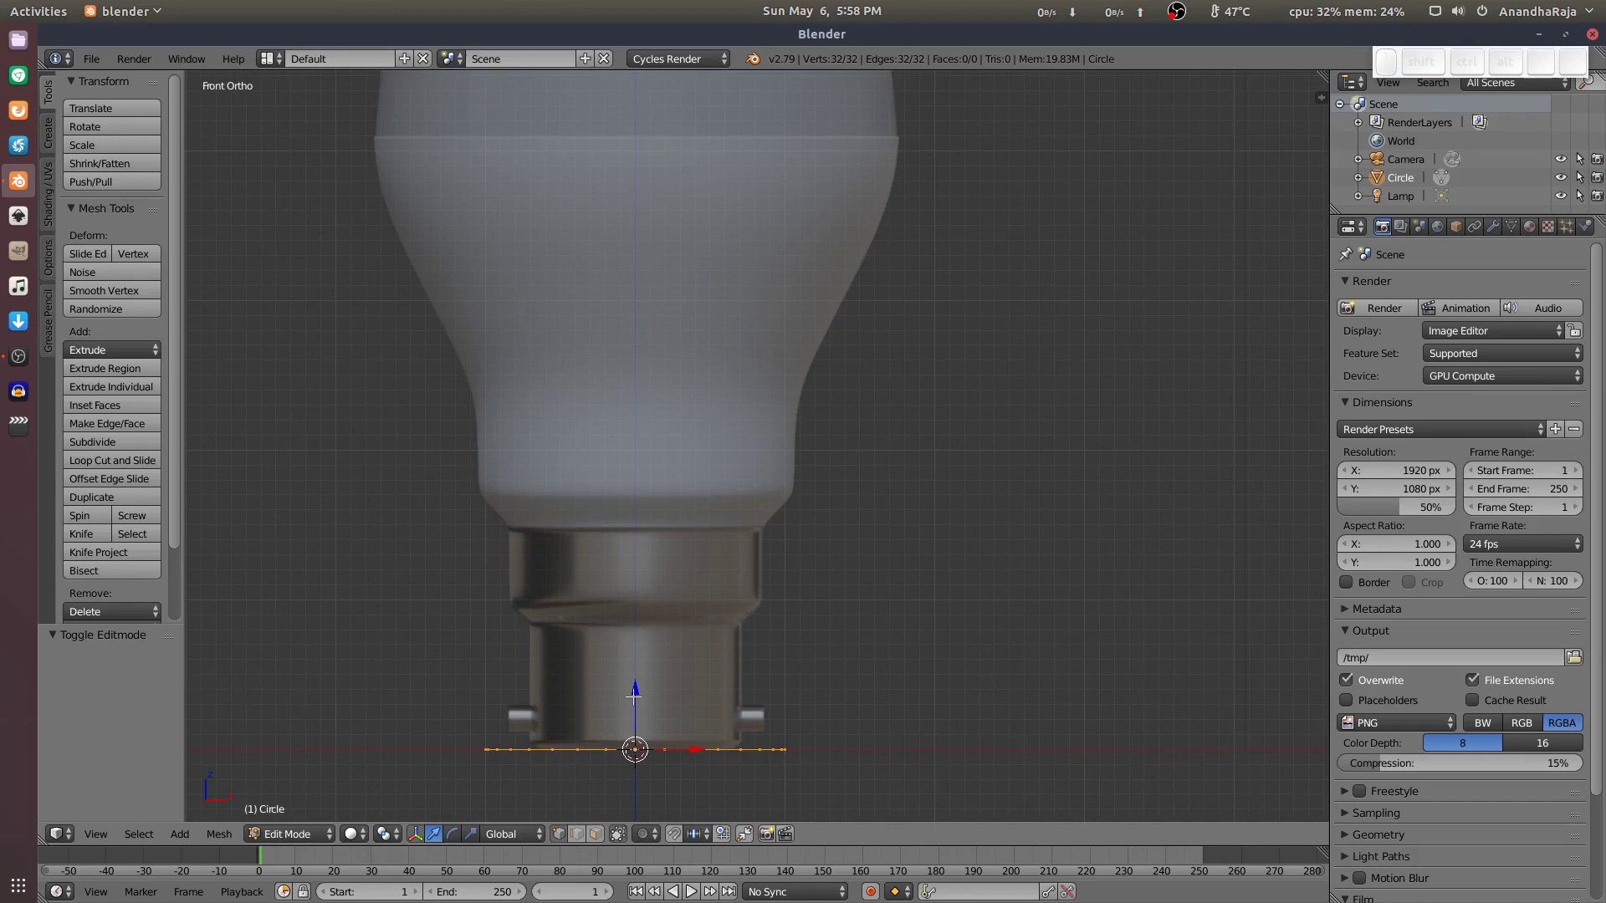
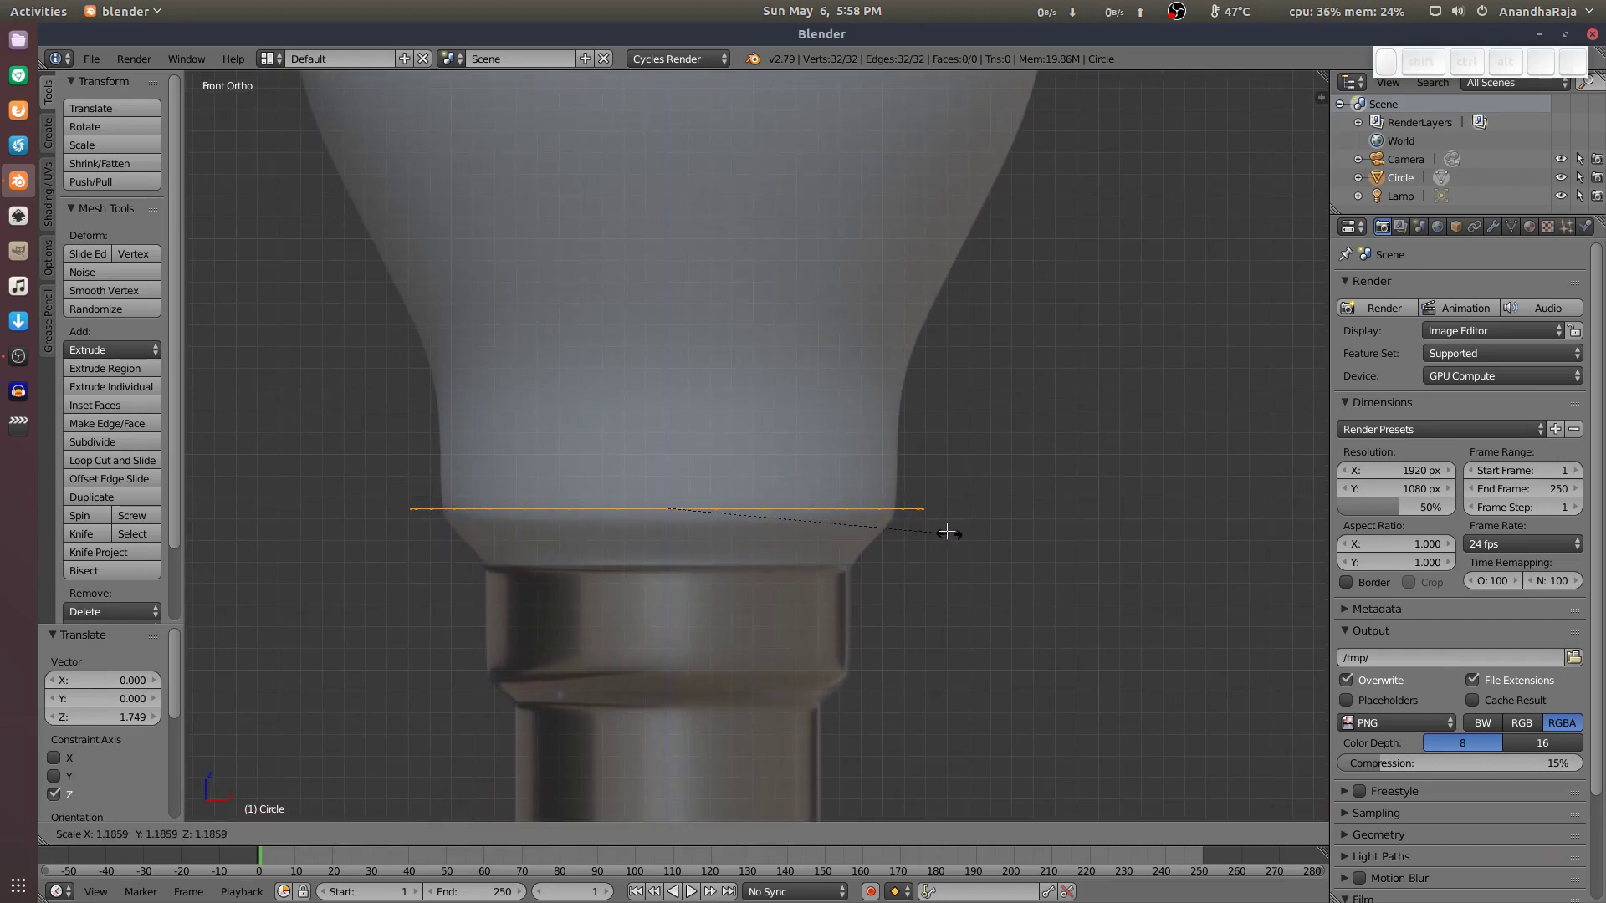
Confirm the ring's neck width and extrude it straight up along Z into the first band.
left_click(1383, 753)
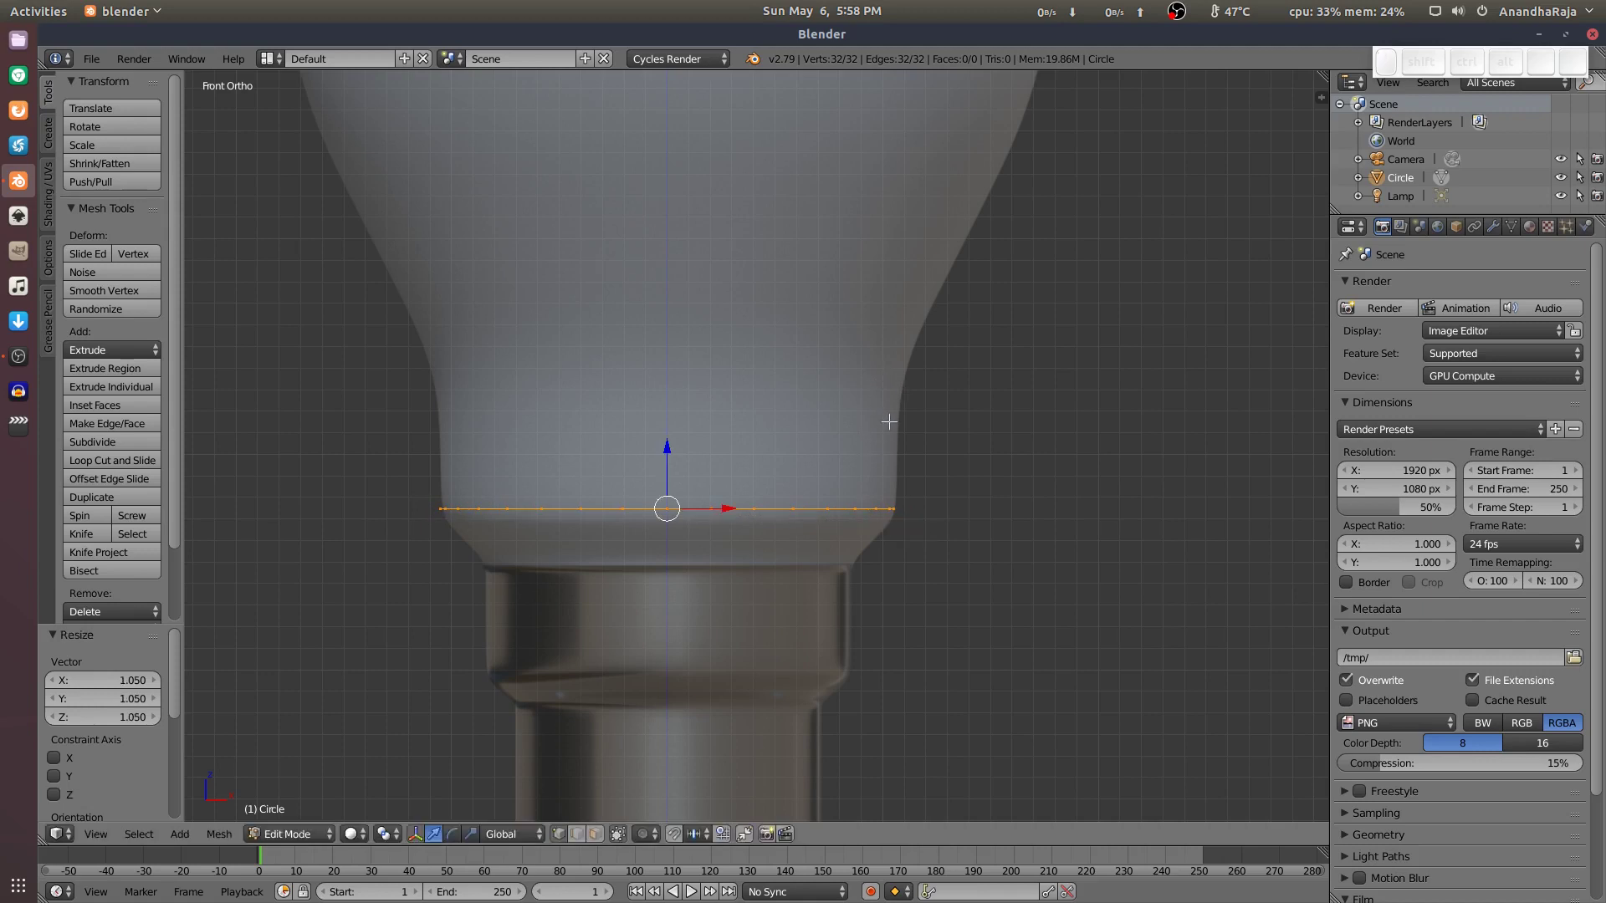
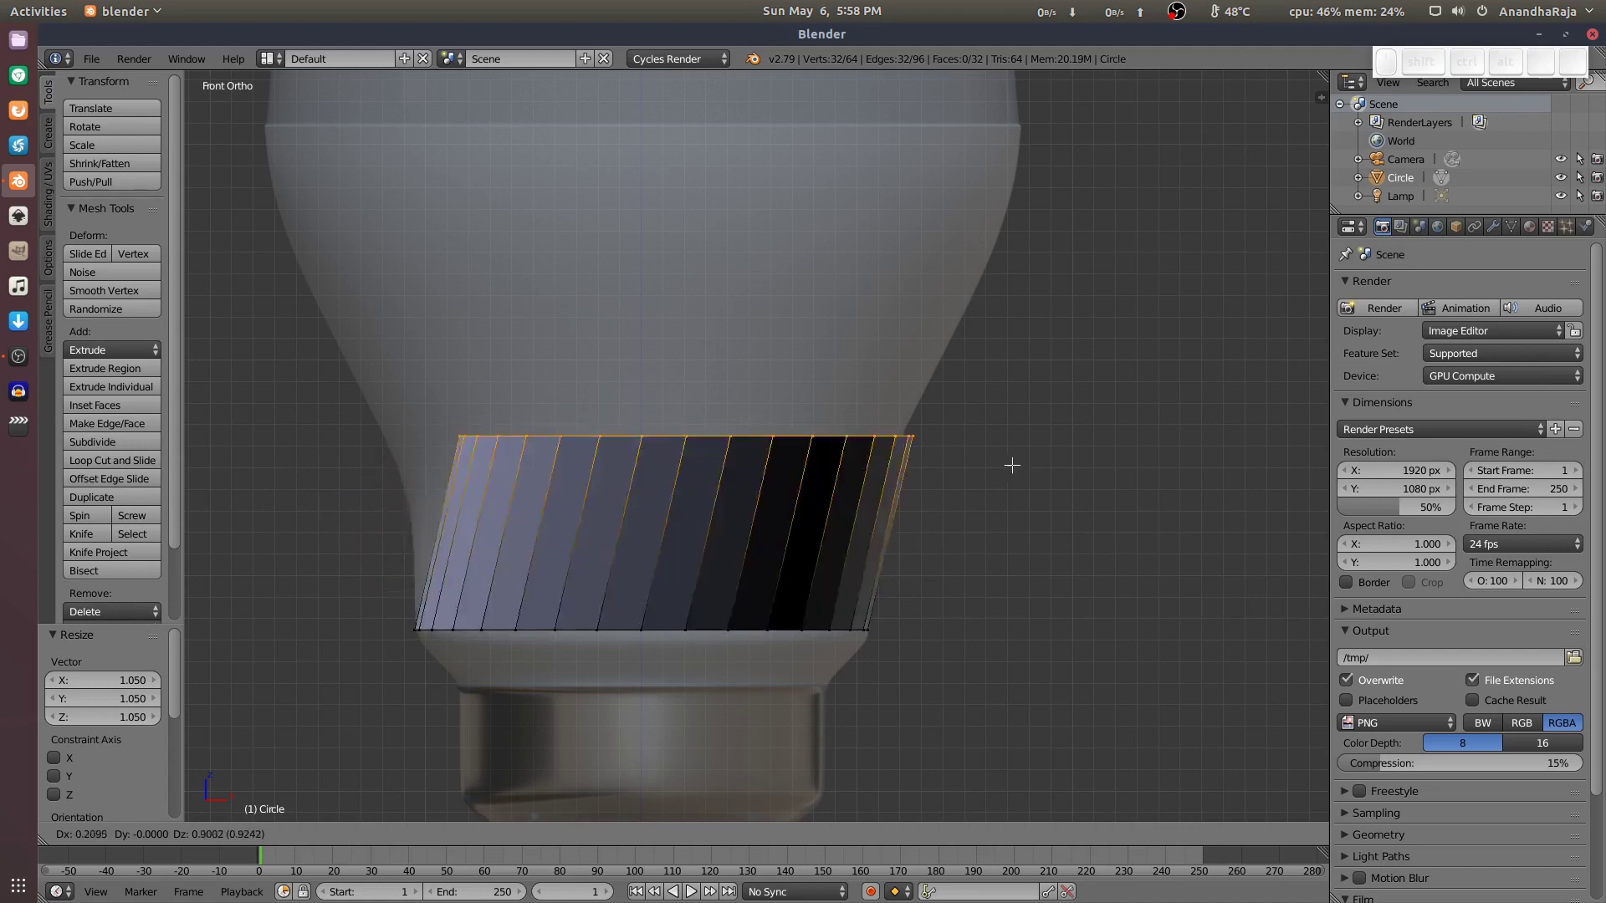
key("z")
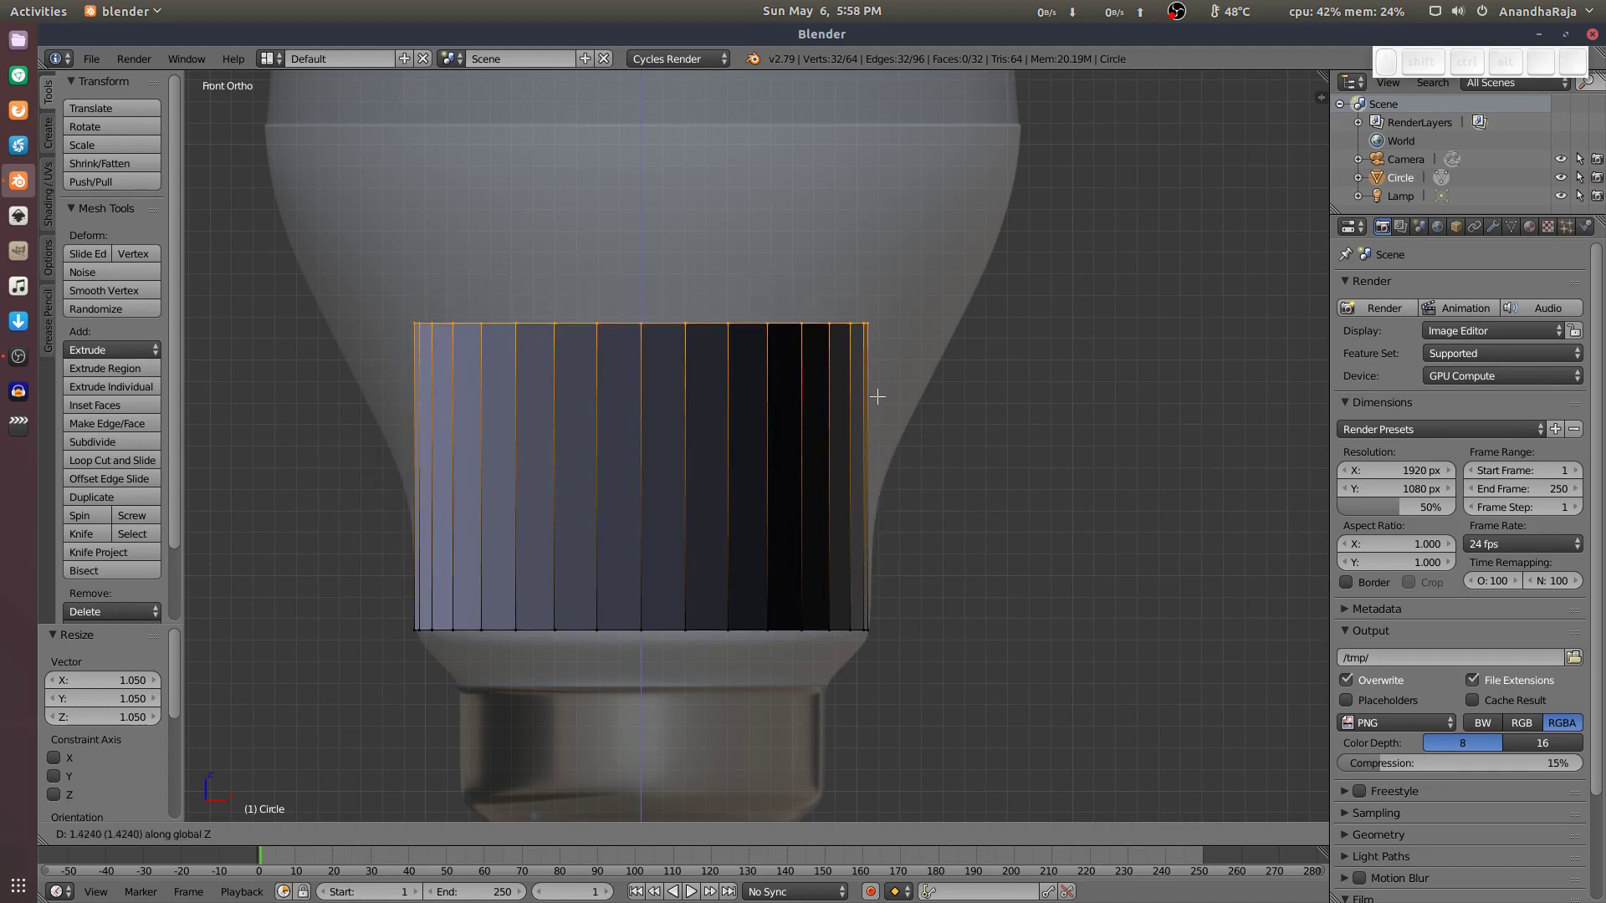
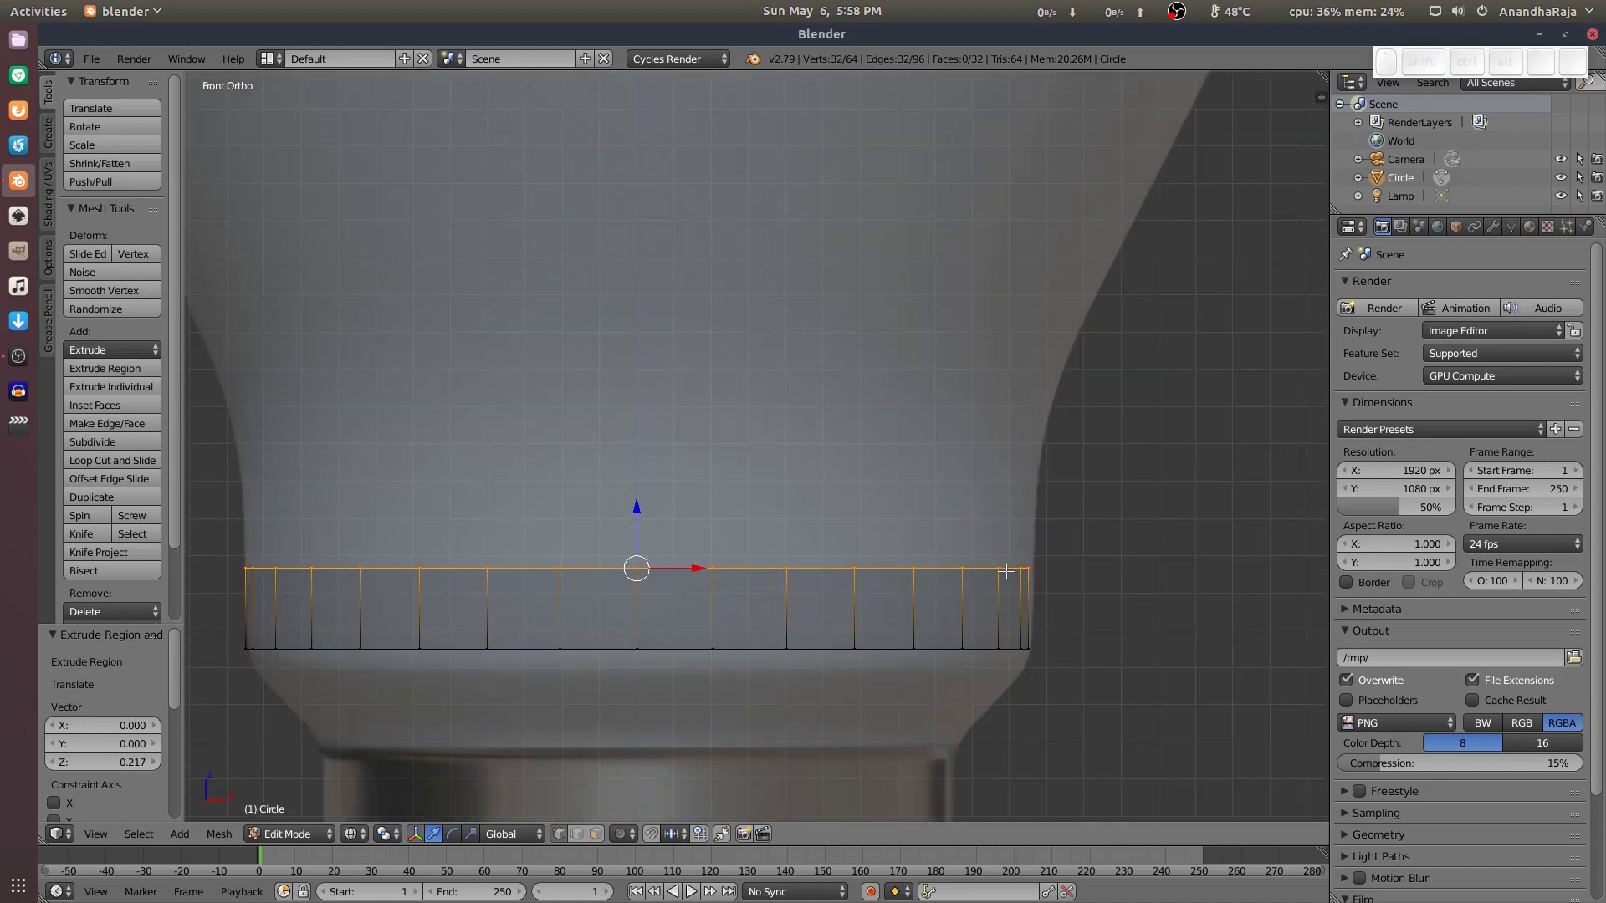
Scale the newest edge ring outward to follow the bulb's flaring outline.
key("s")
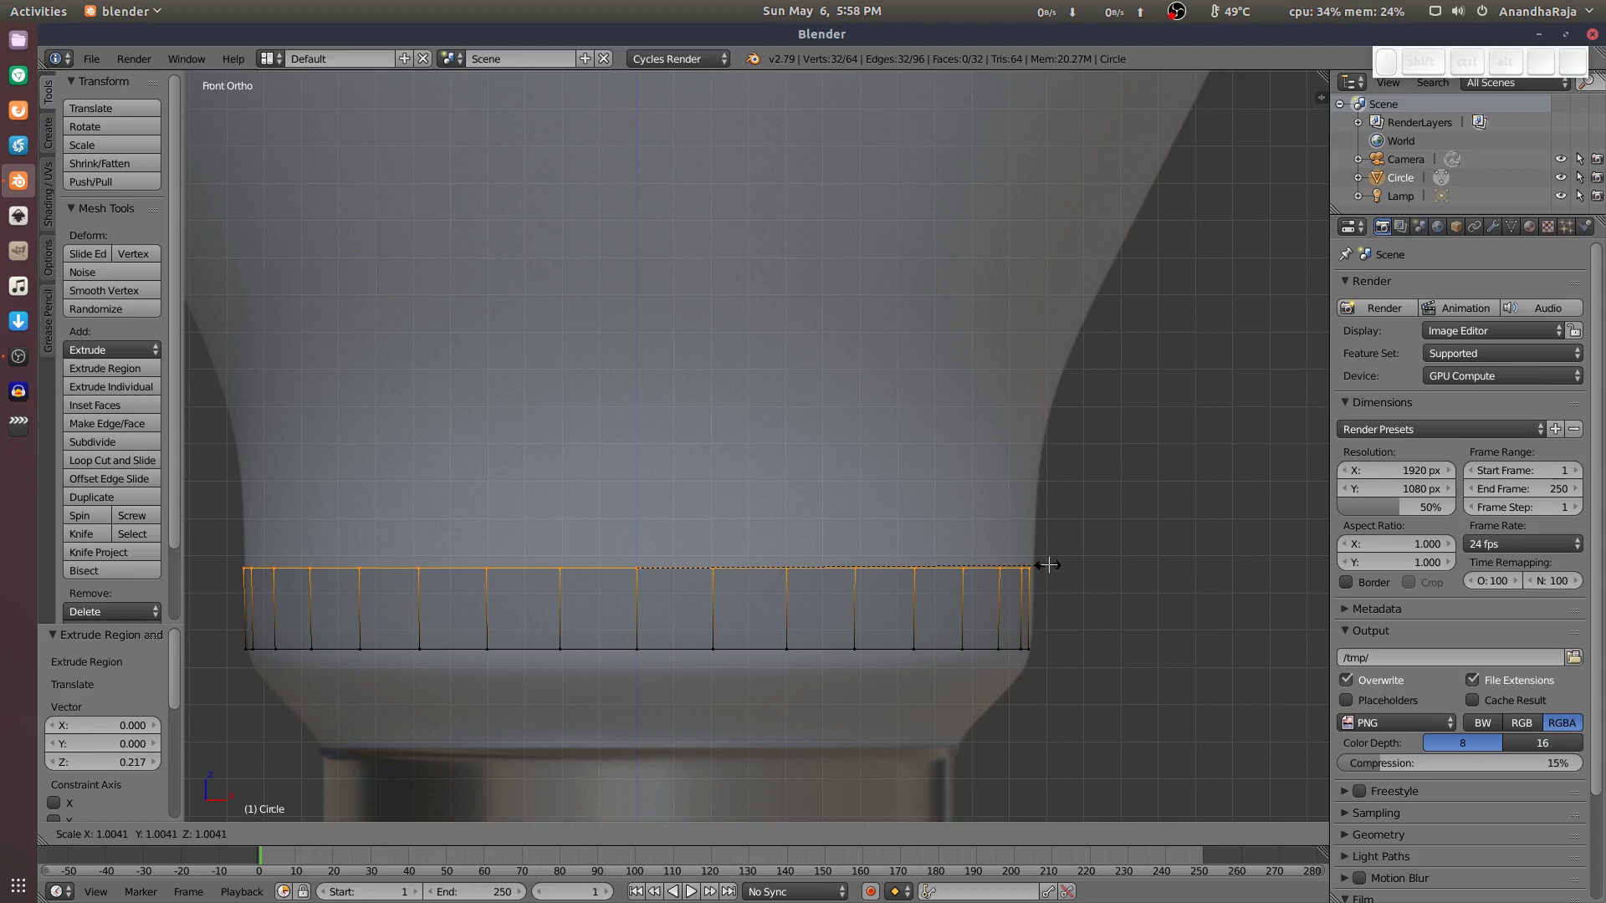
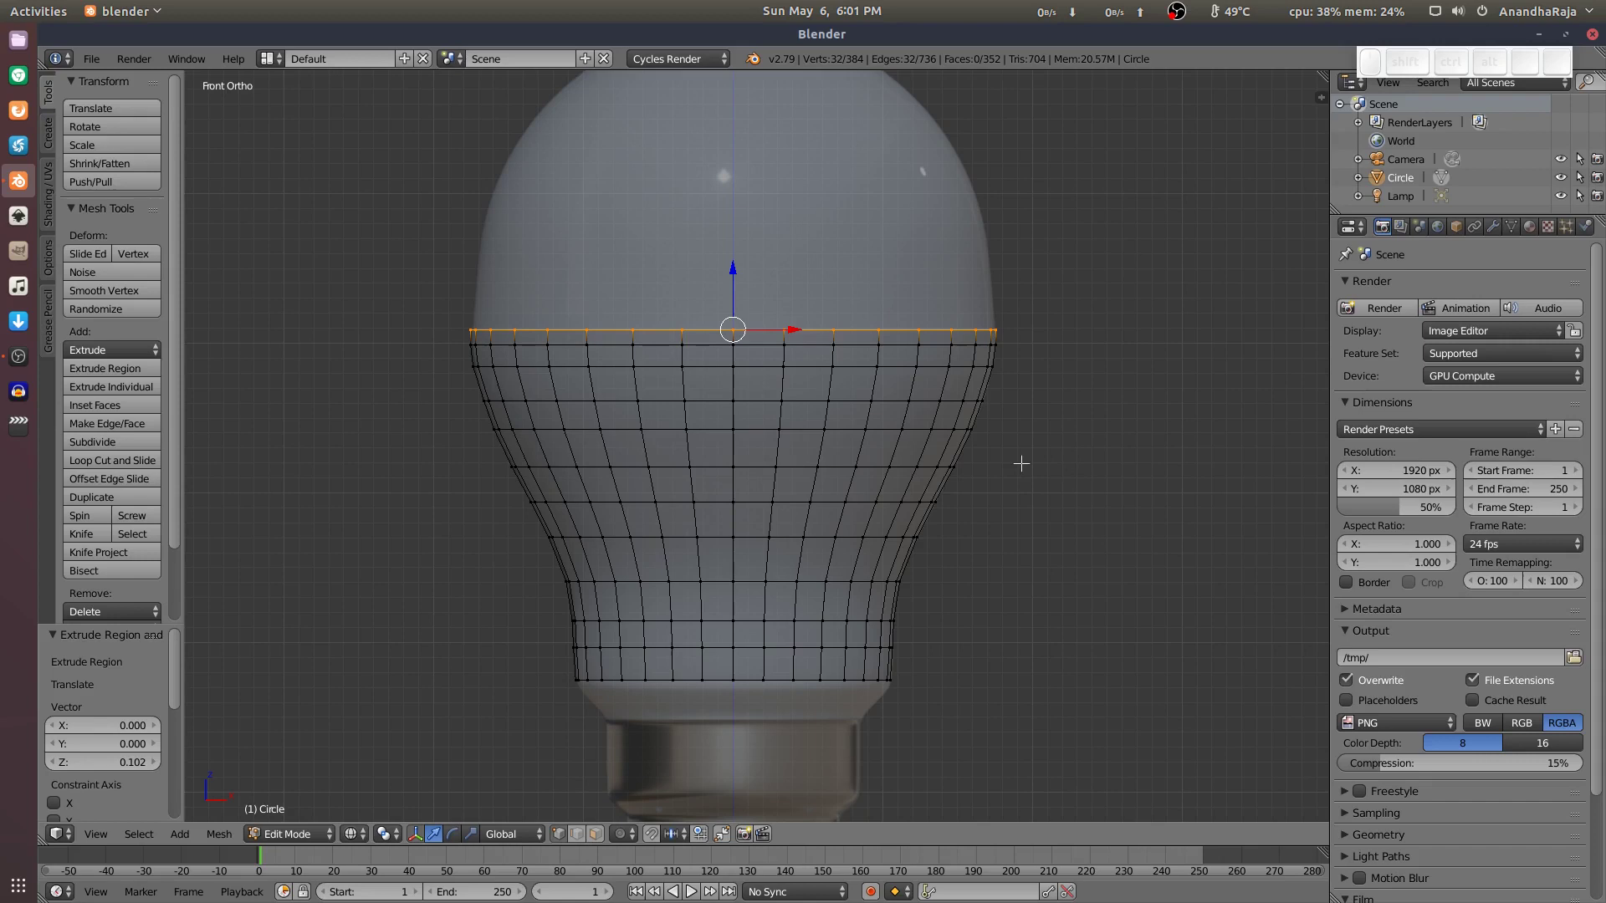
Leave Edit Mode, add a UV sphere and raise it up into the bulb's dome.
key("Tab")
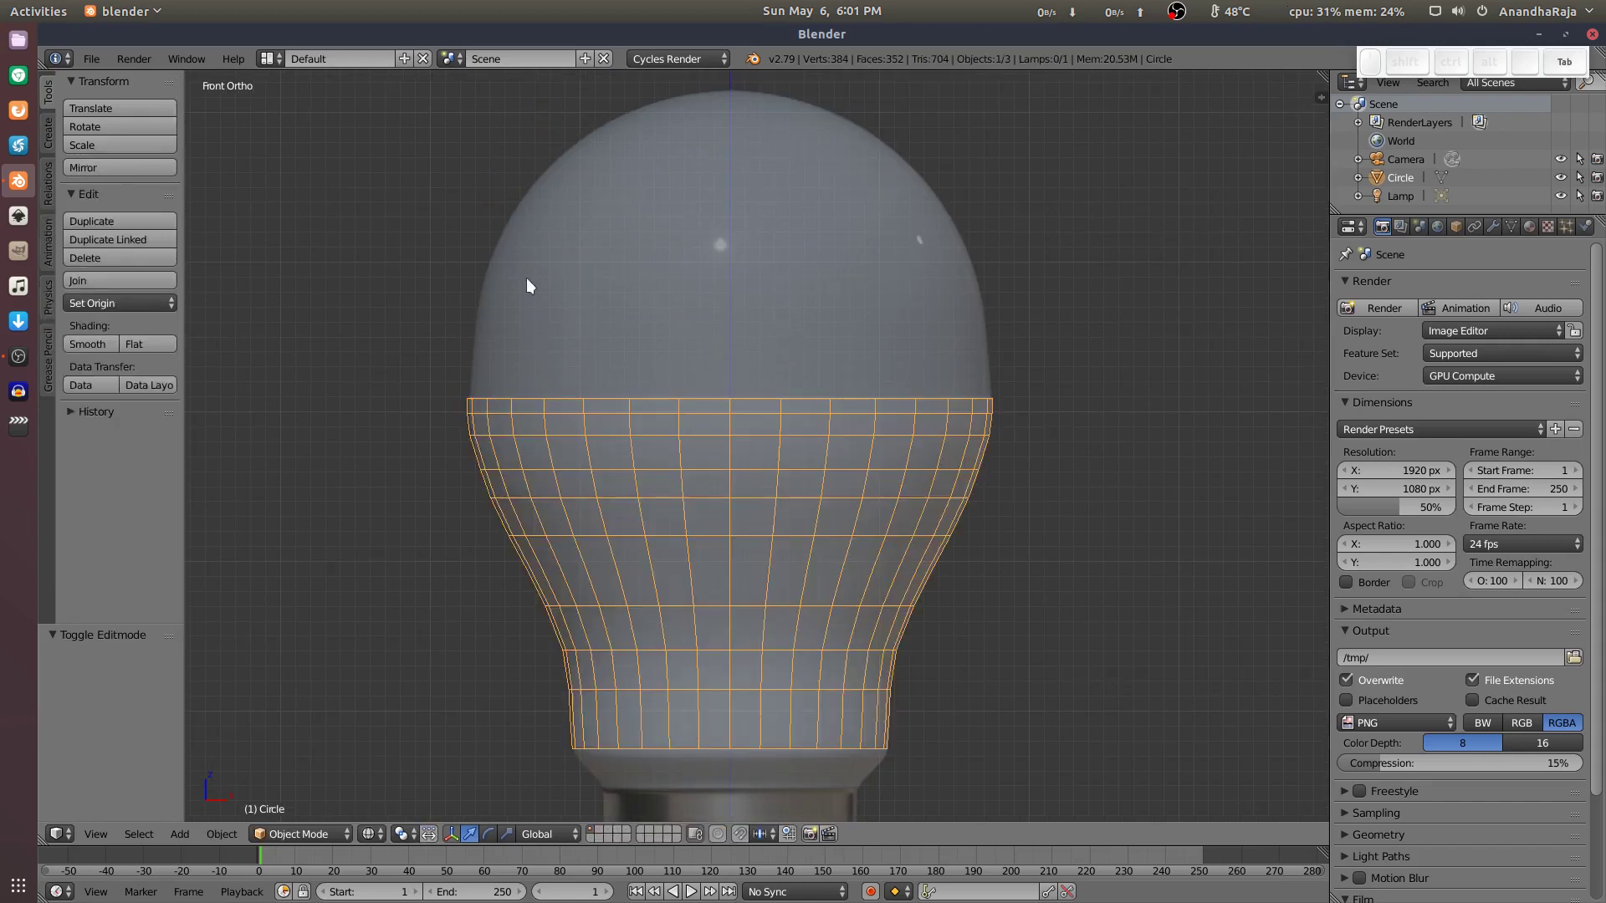
scroll("down", 3)
key("shift+a")
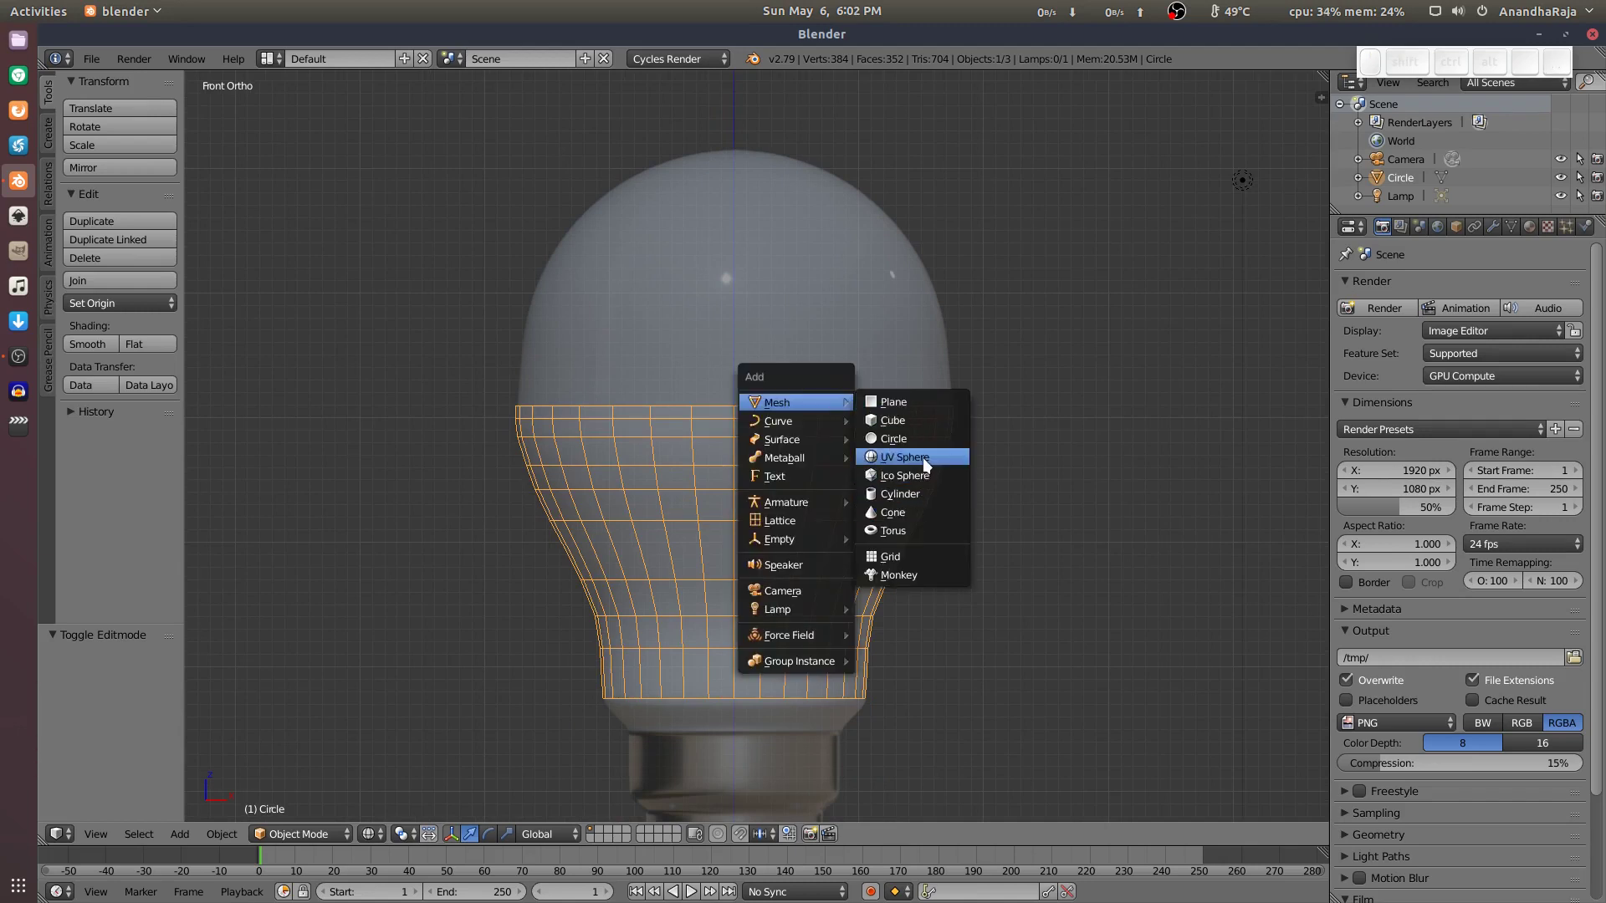
left_click(929, 460)
middle_click(907, 503)
left_click(889, 649)
left_click_drag(756, 565, 844, 200)
left_click(853, 246)
scroll("up", 3)
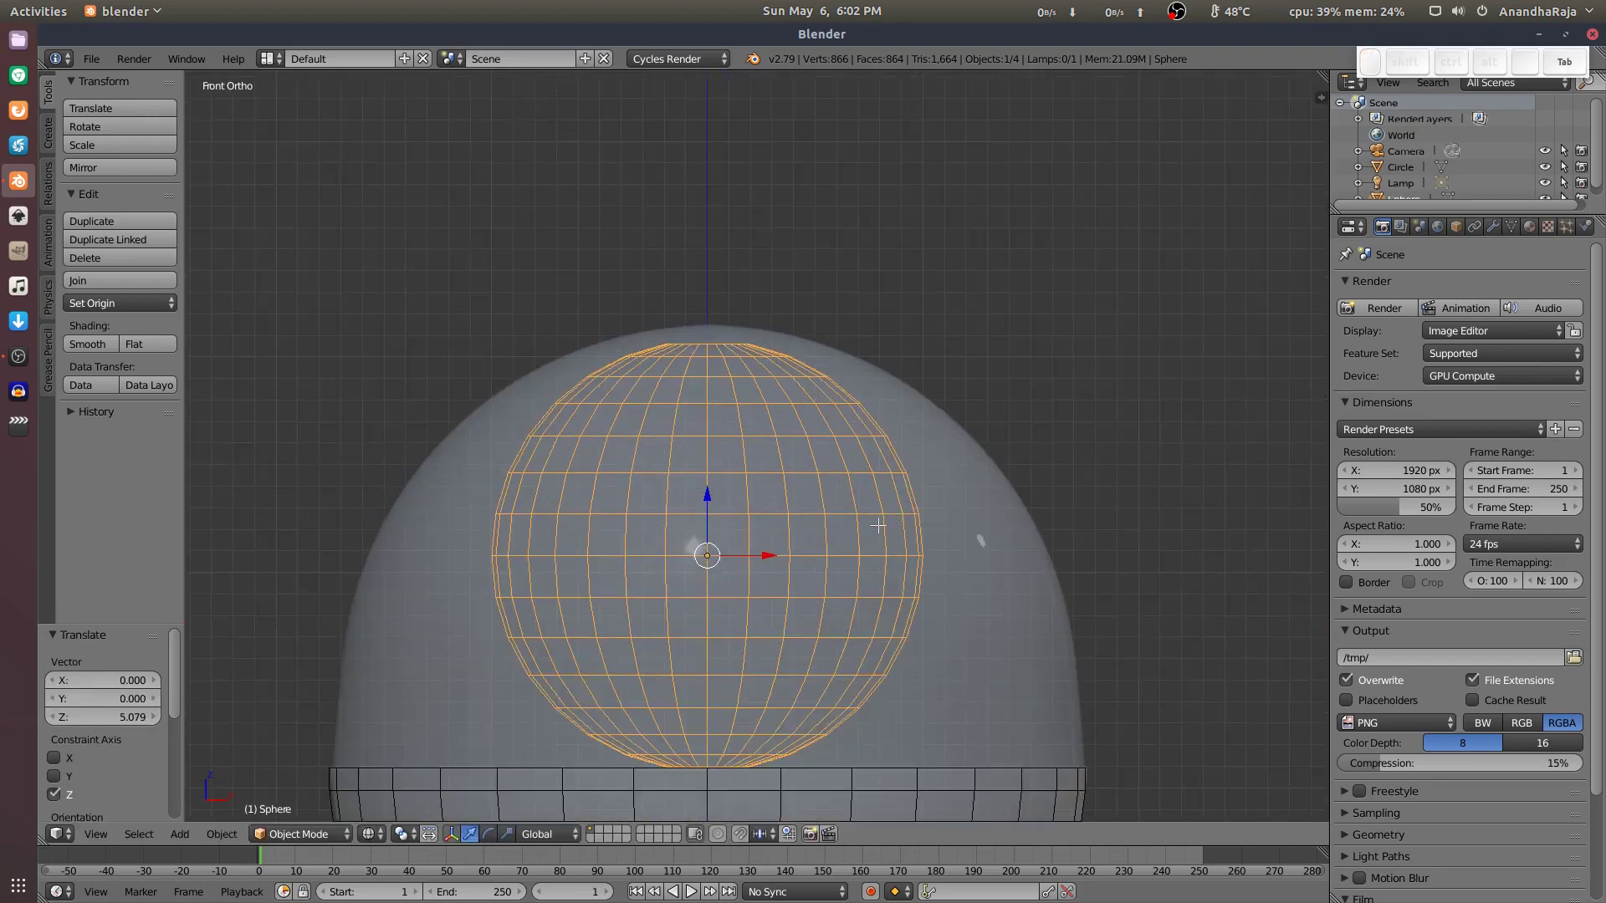
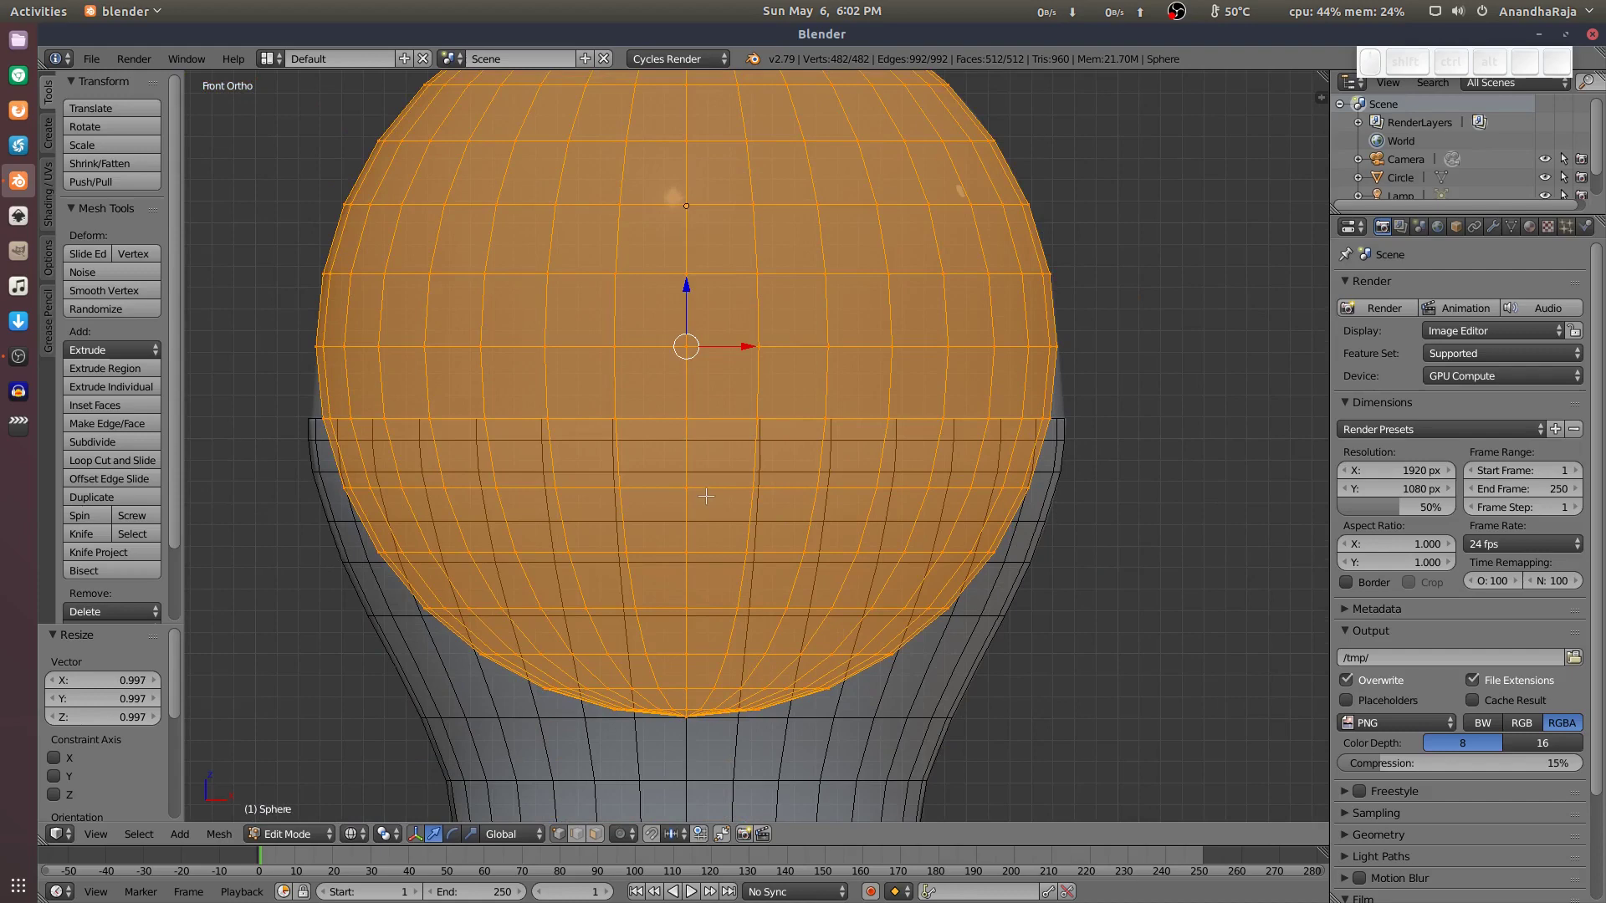
Deselect all of the sphere's vertices before returning to the neck shell.
key("a")
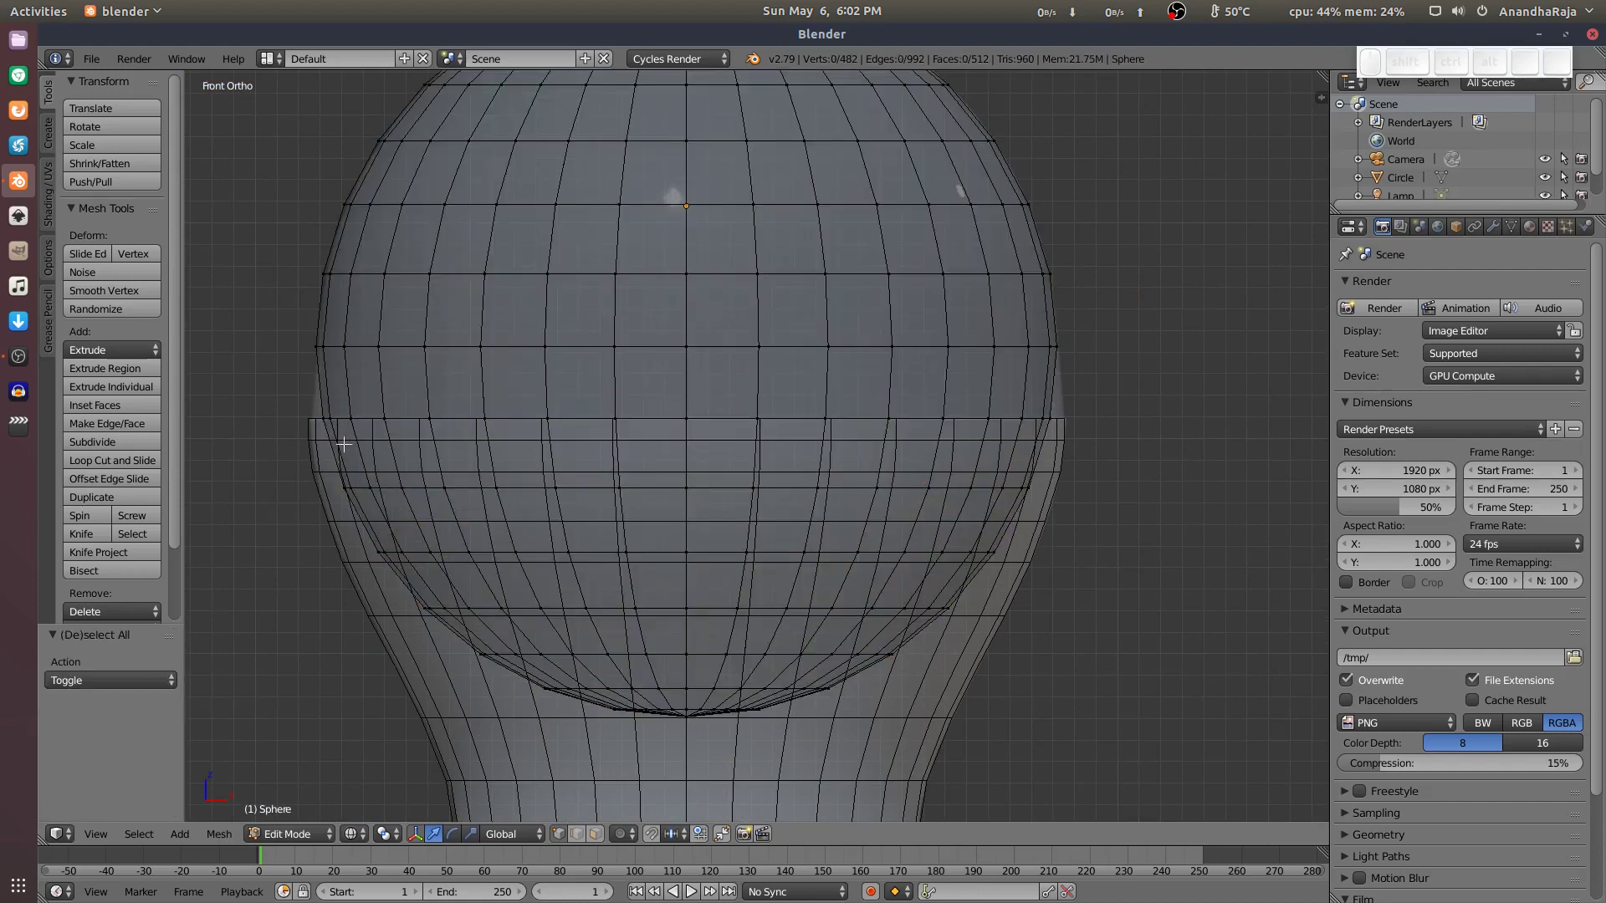
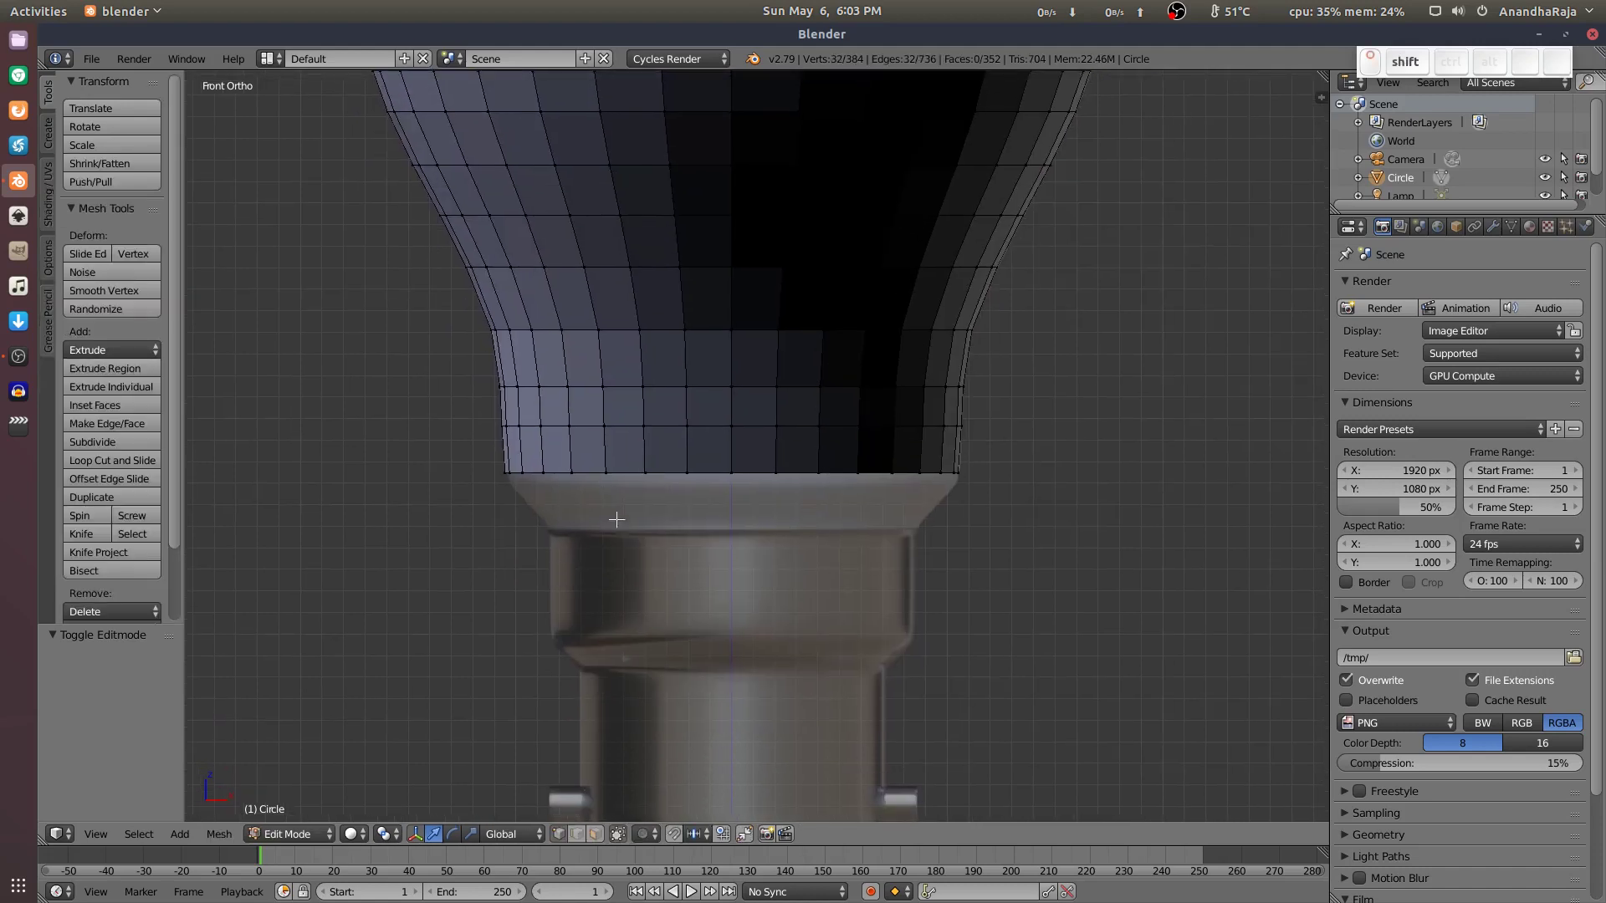
Clear the neck shell selection and toggle shading to focus on its bottom edge loop.
key("z")
key("z")
key("a")
key("z")
key("a")
key("a")
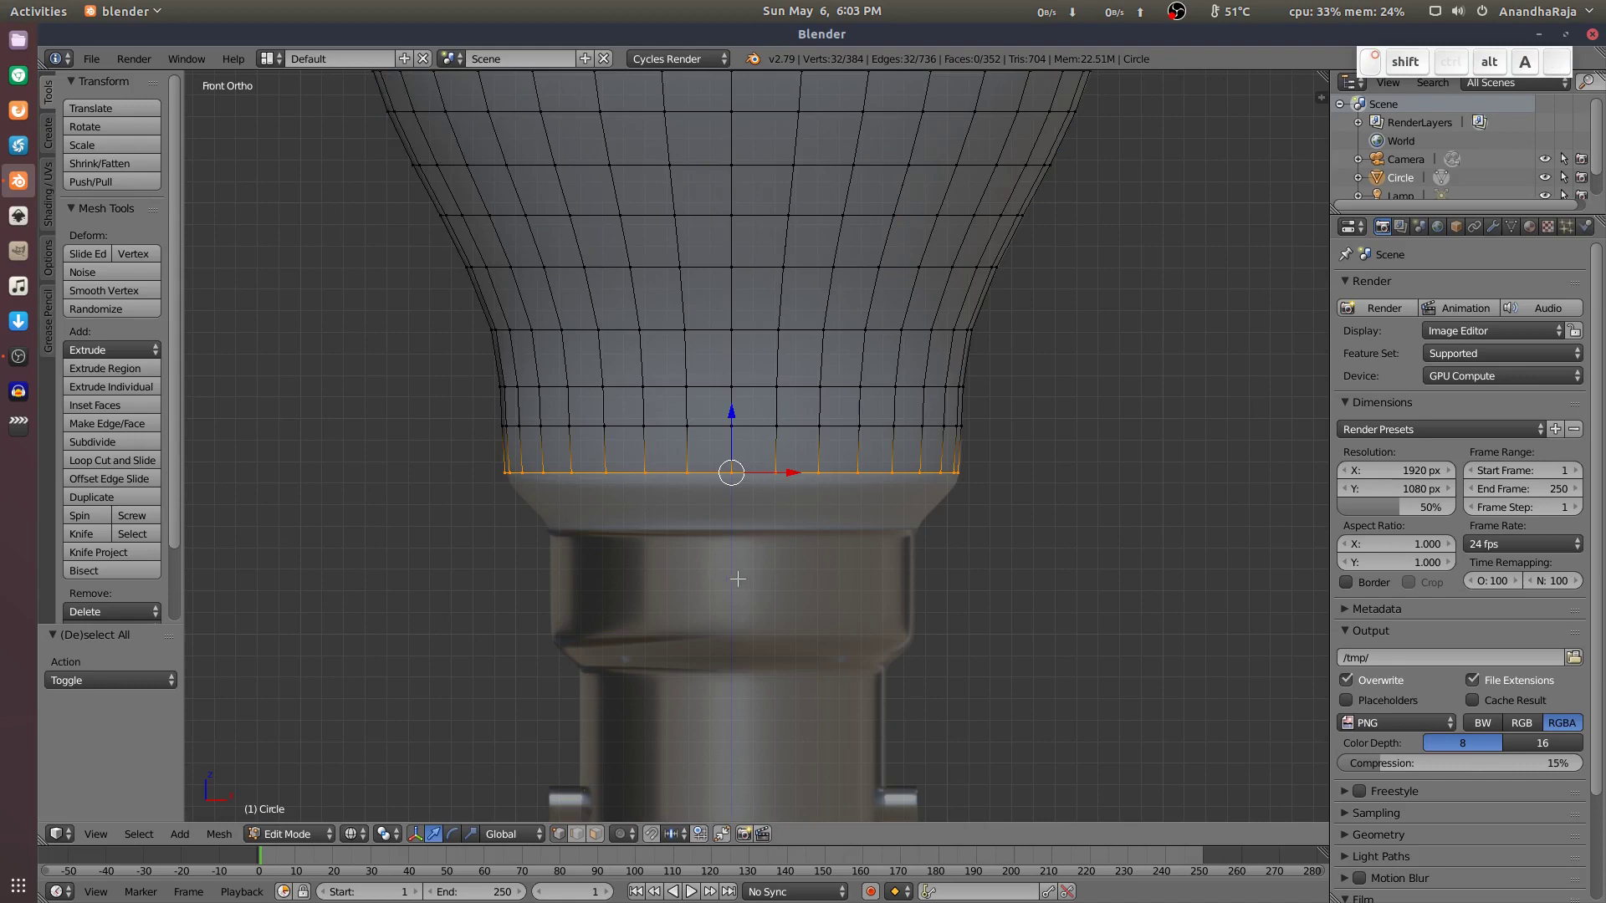
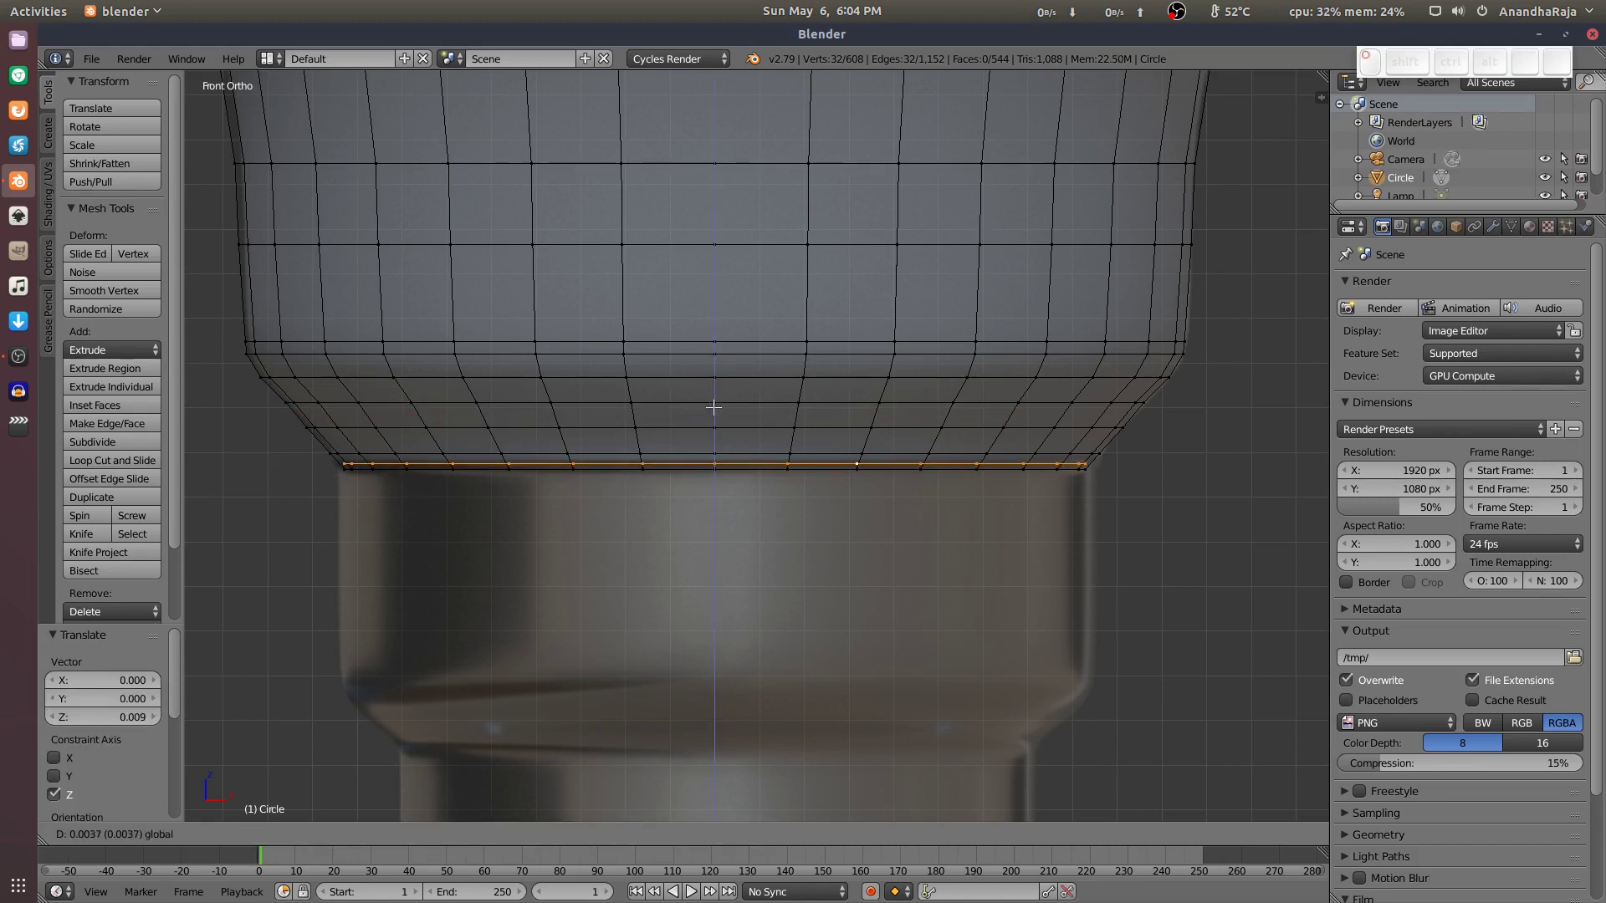
Scale and nudge the bottom rings so the base bands match the reference base outline.
key("s")
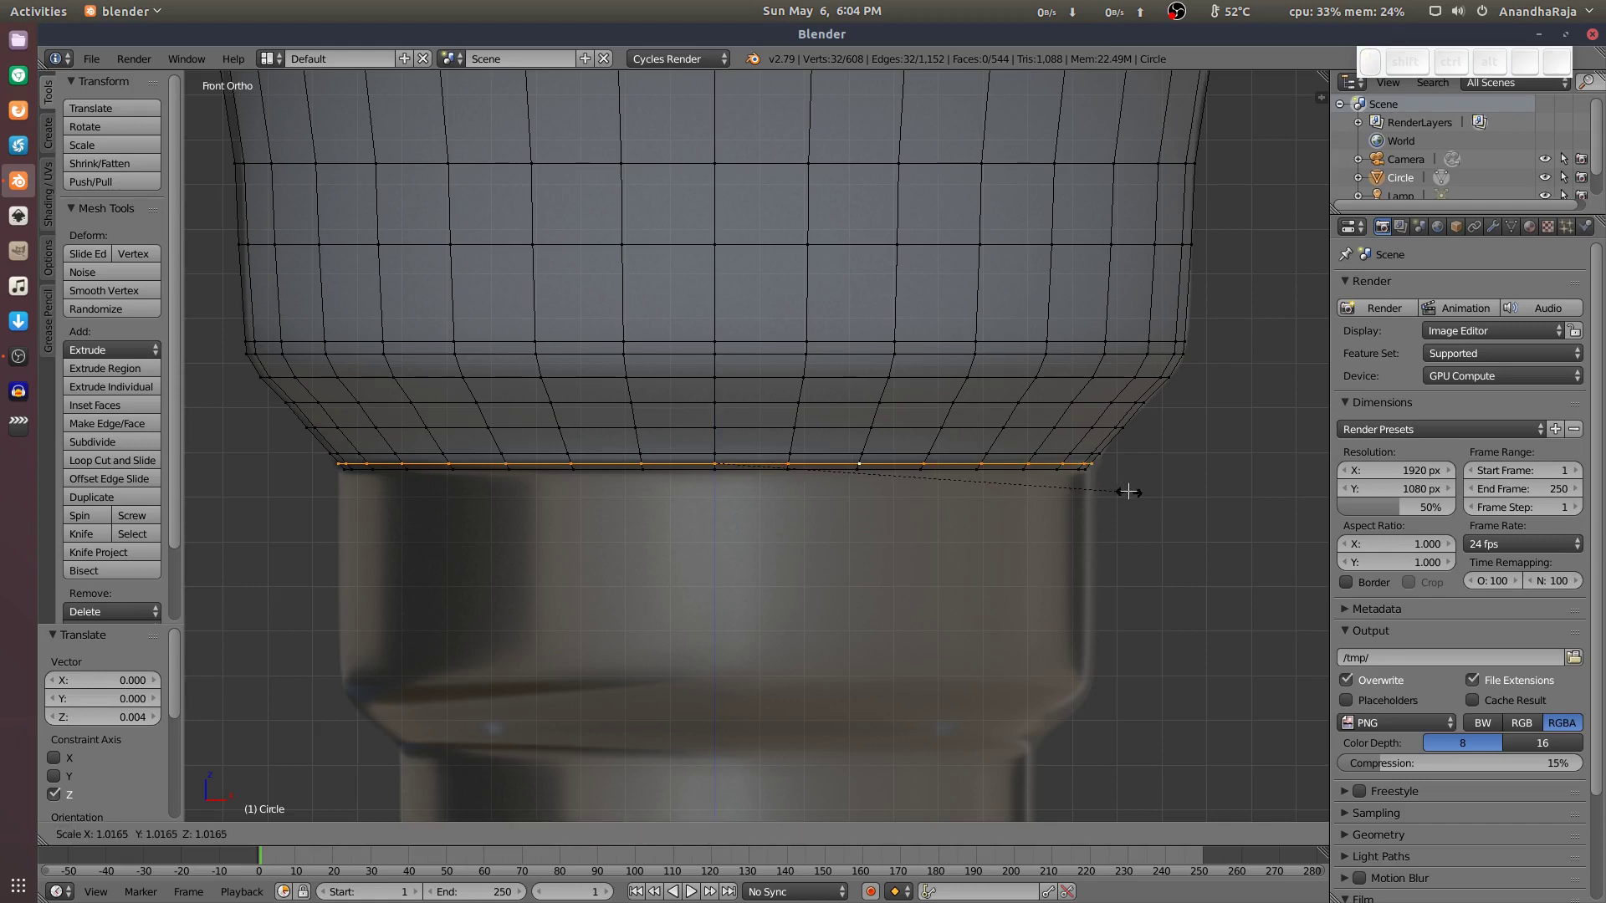
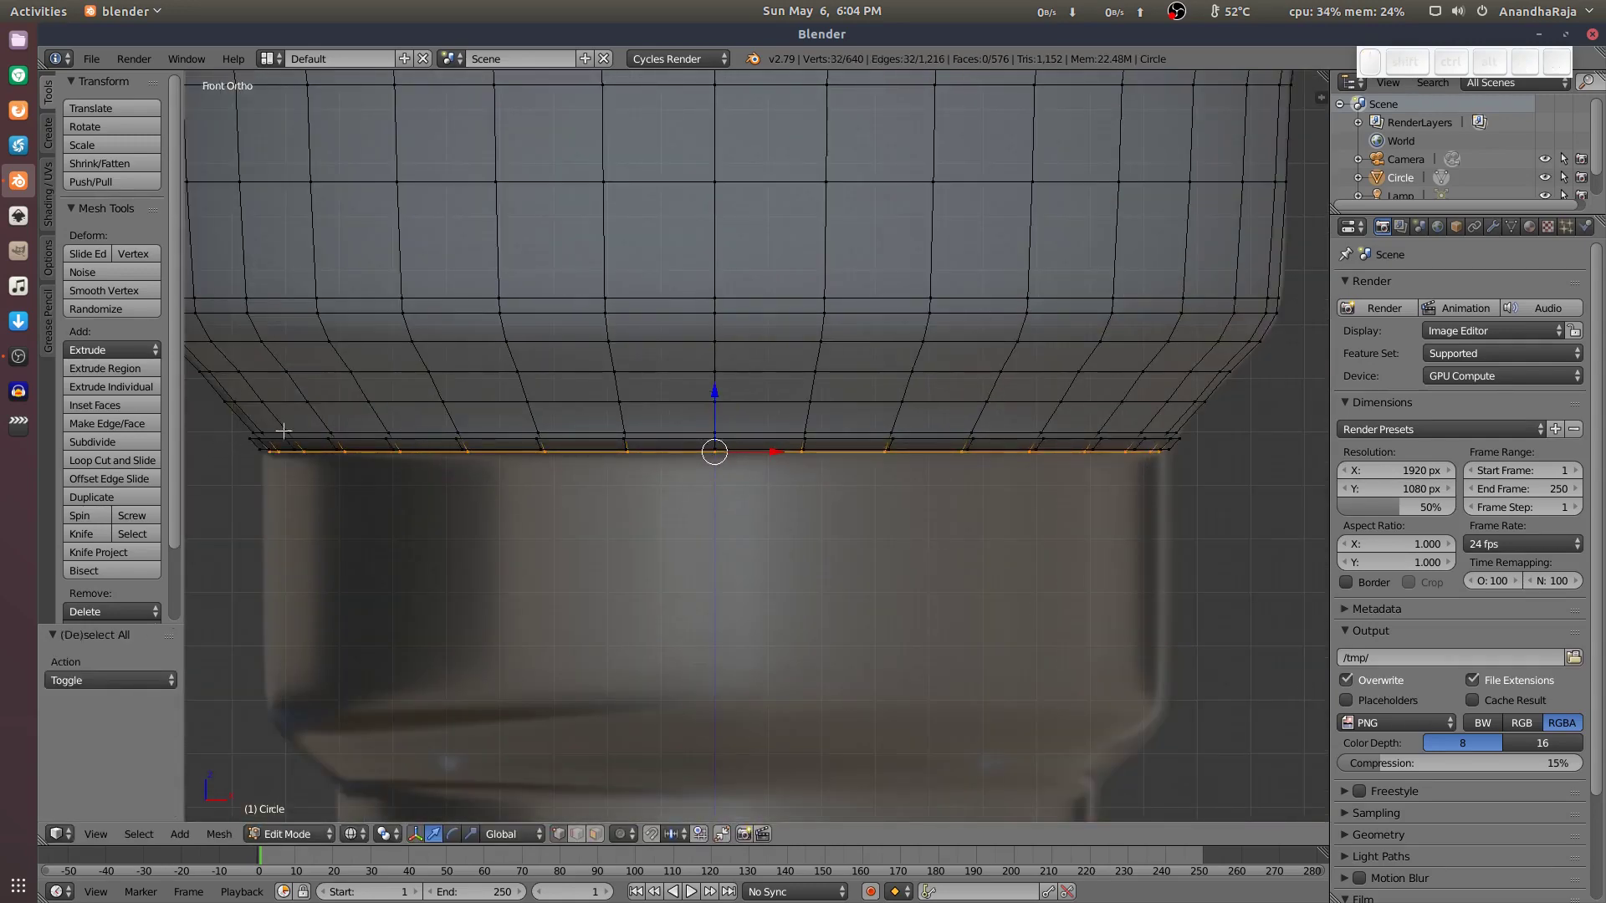
key("g")
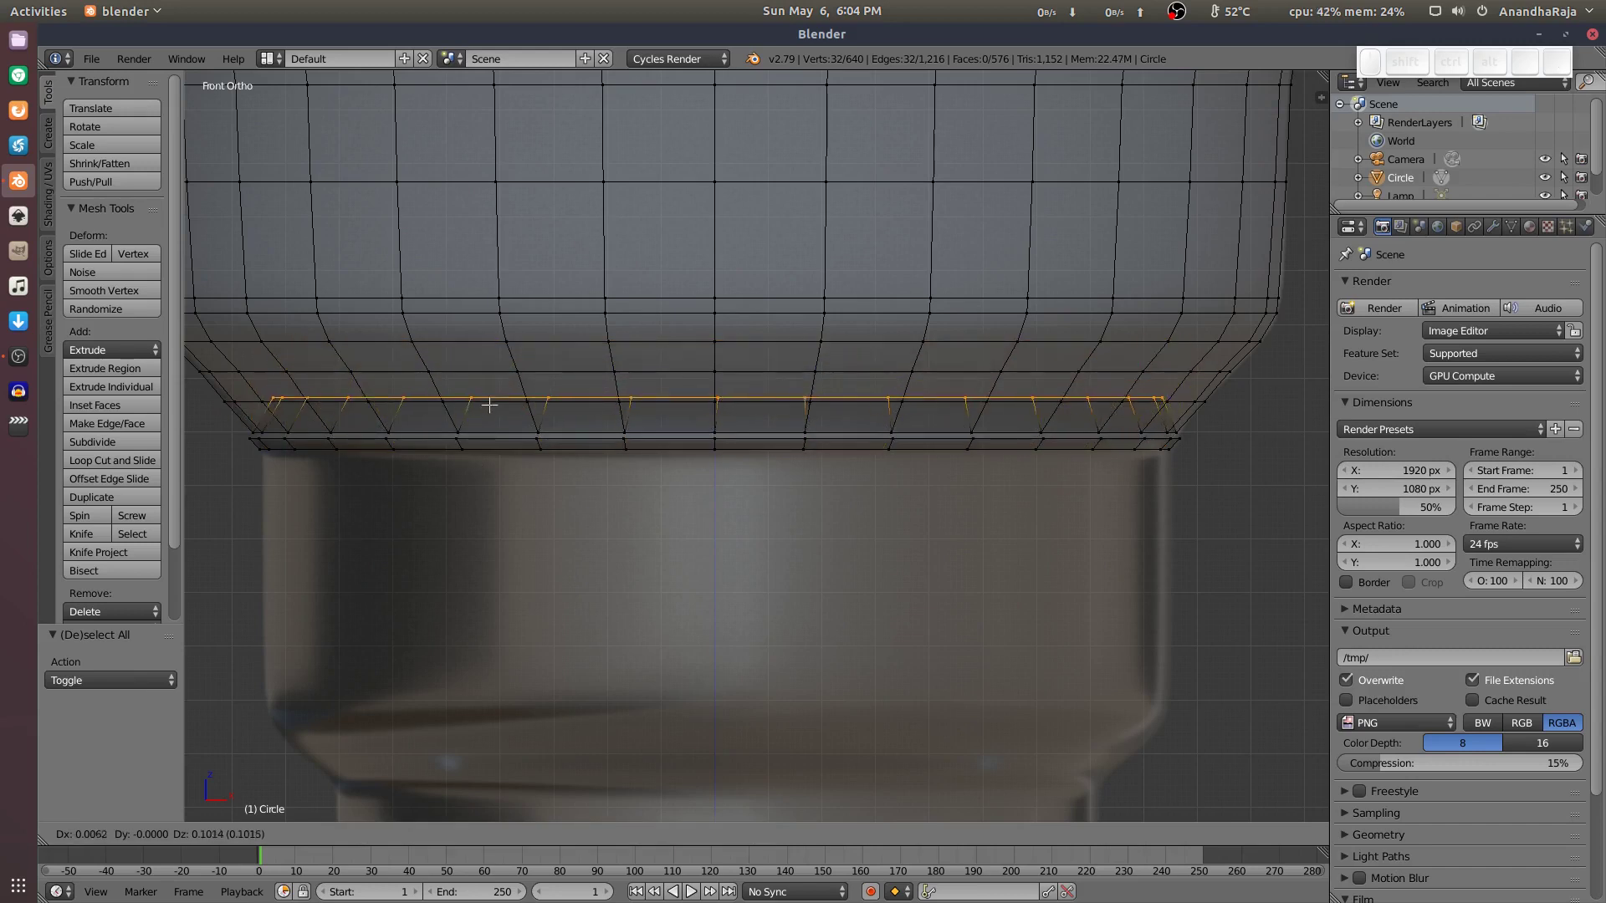
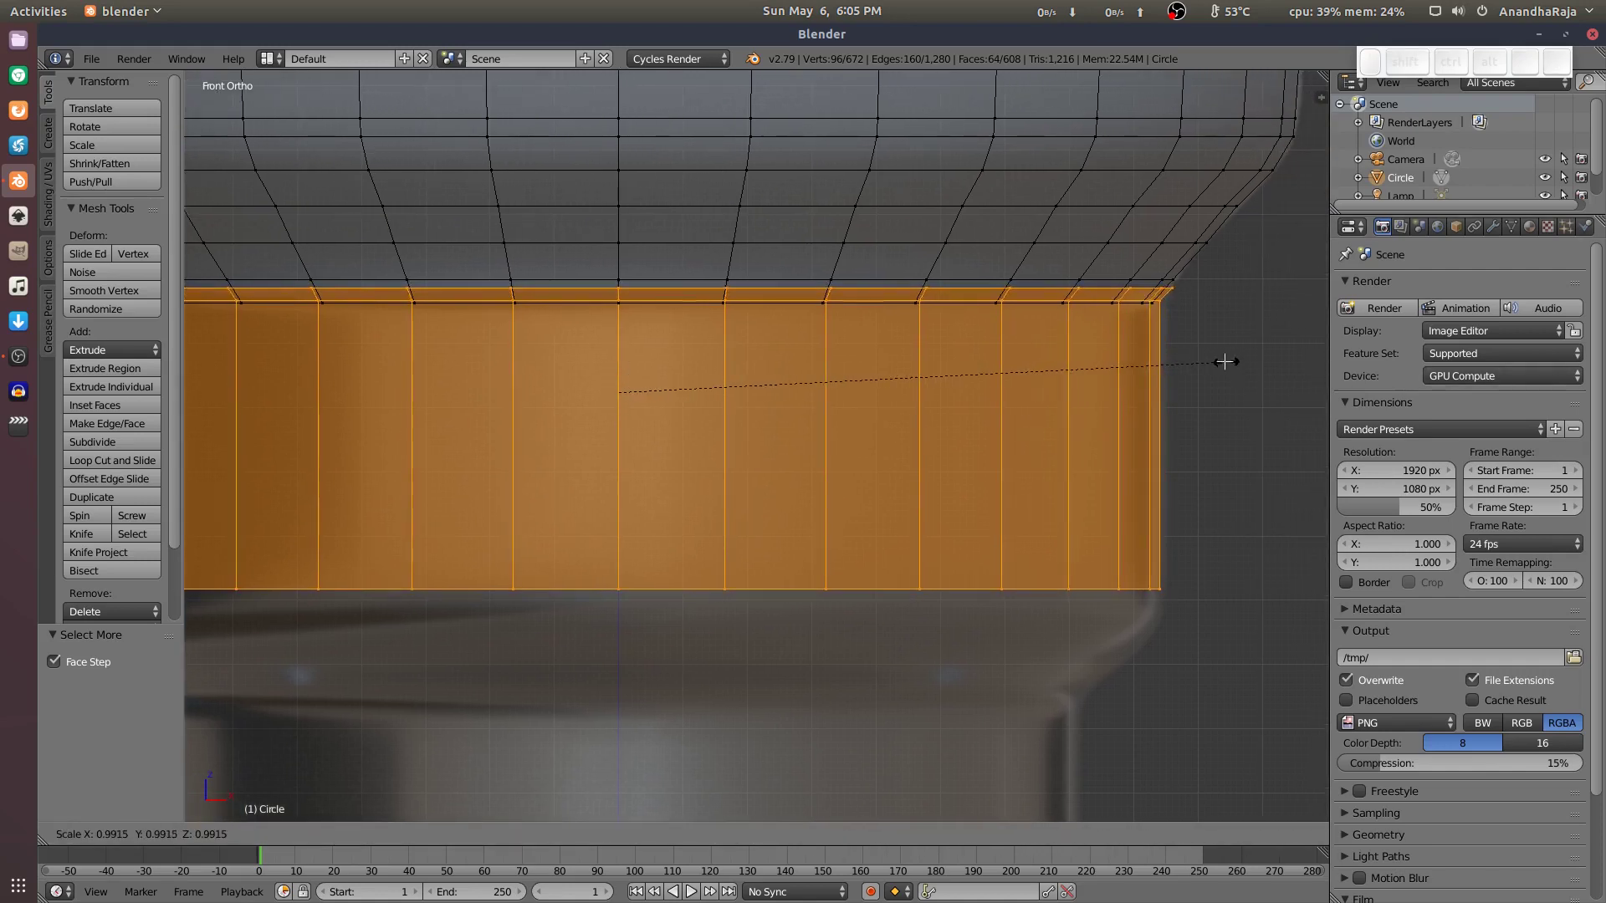
key("Escape")
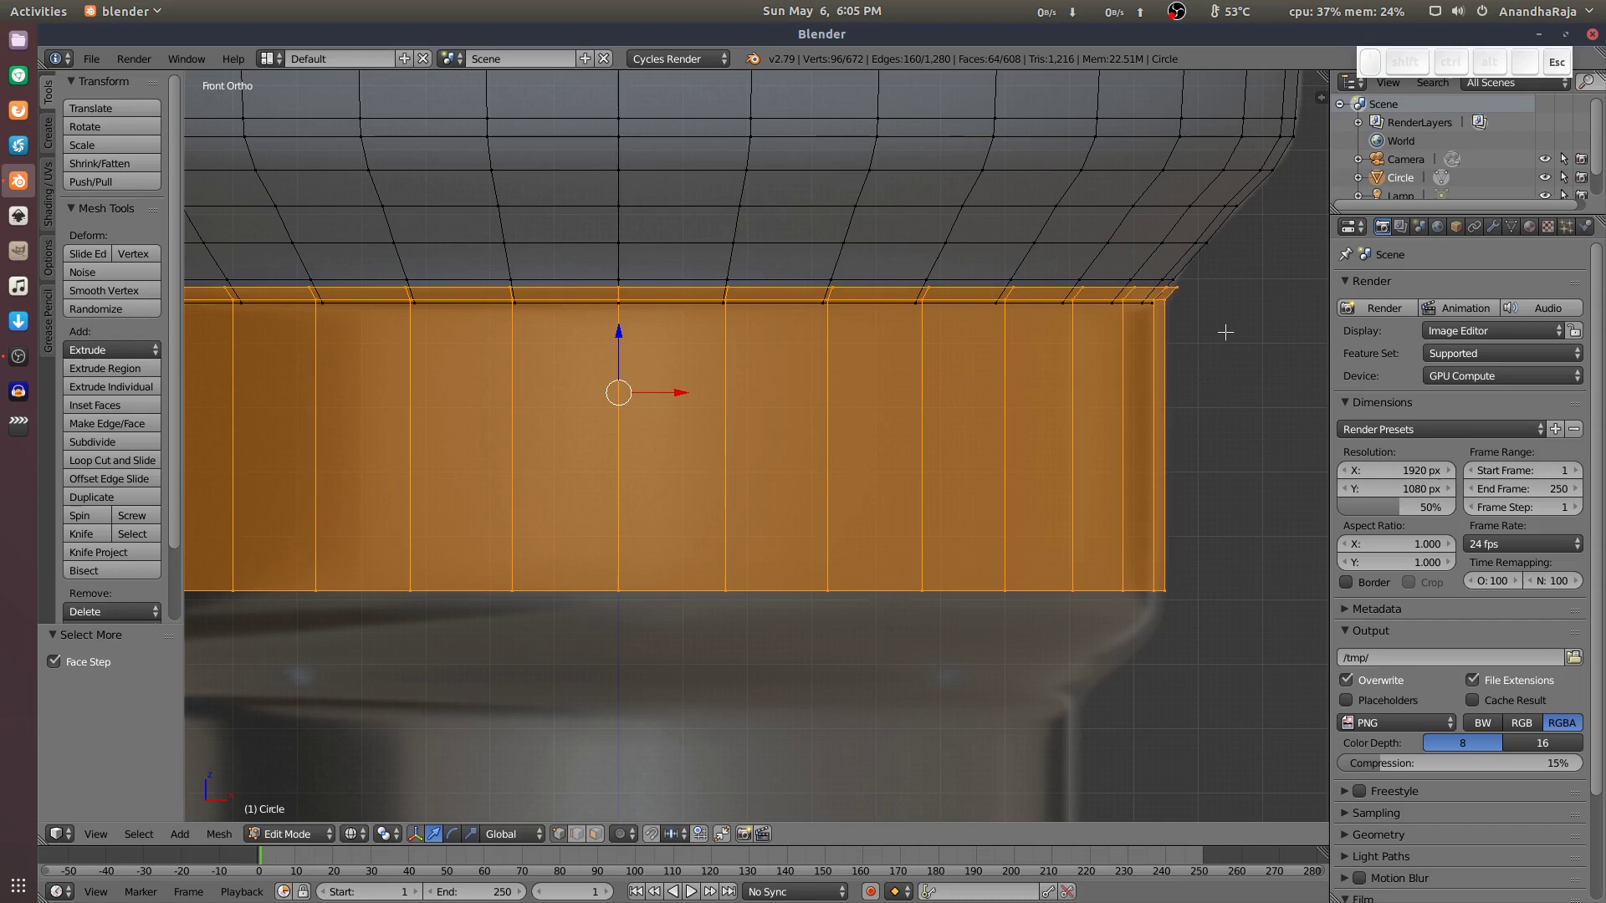
key("s")
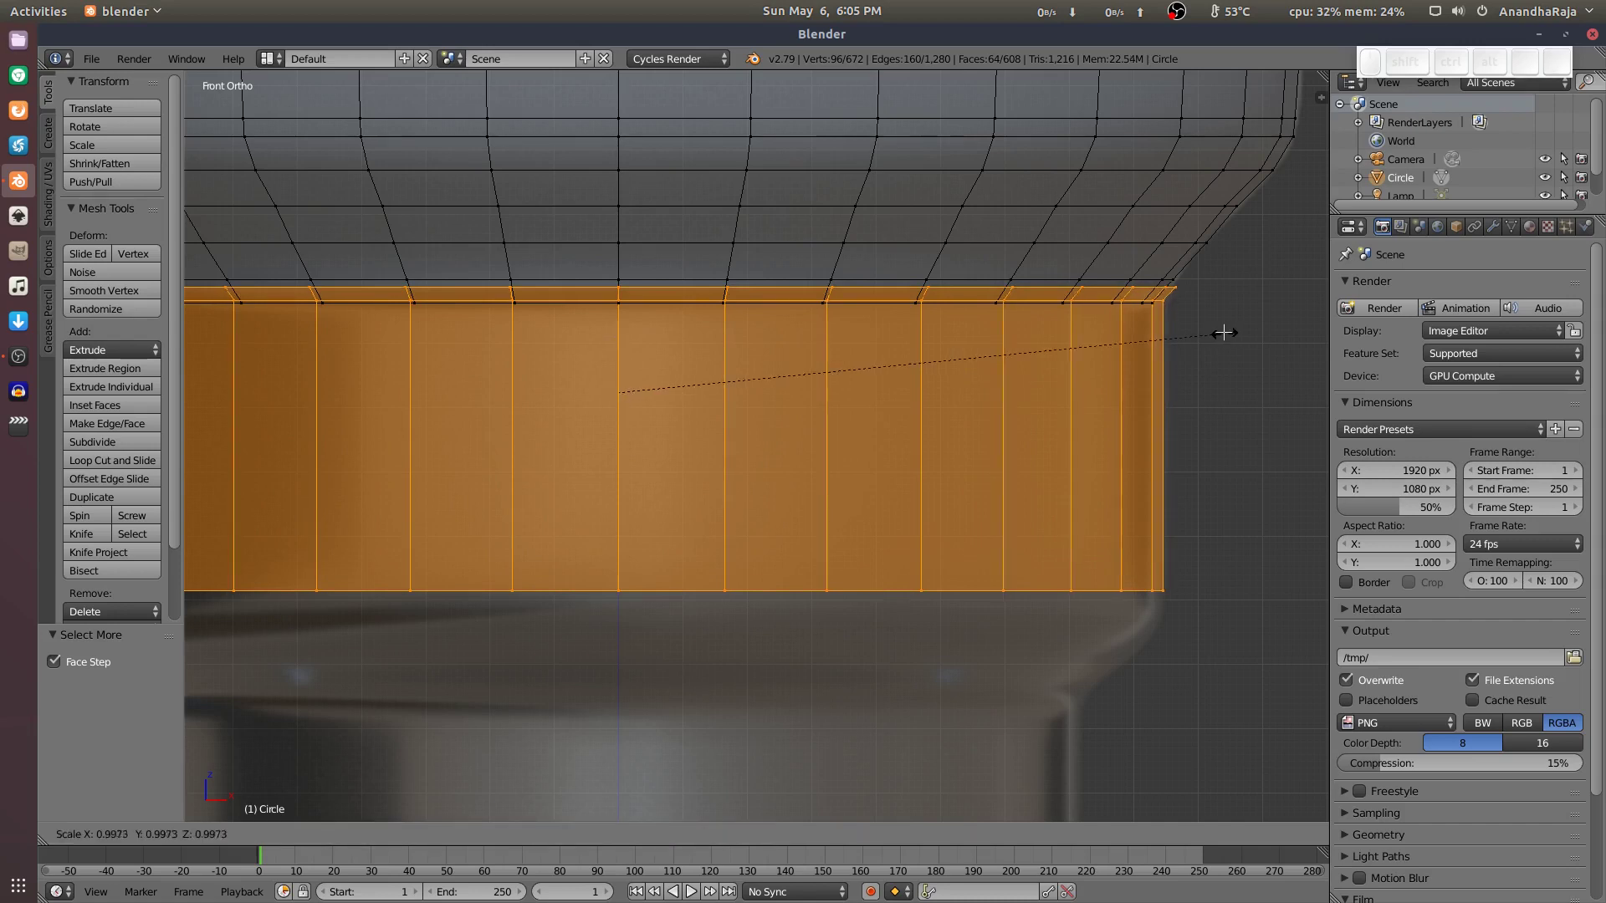
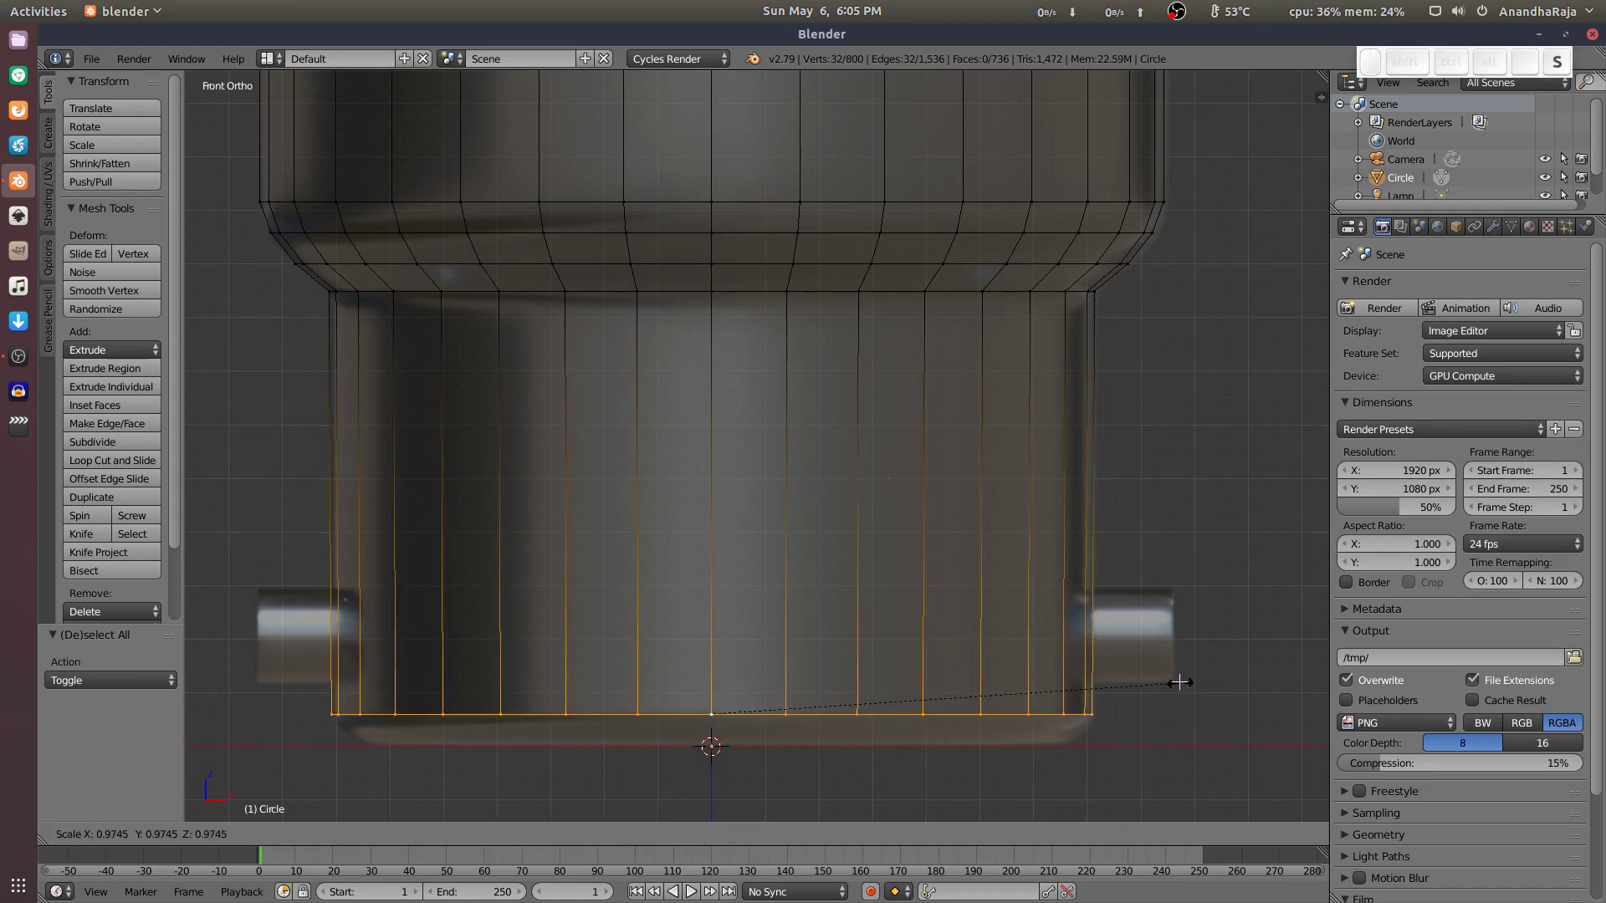
Confirm the bottom rim's size and bring up delete options for the selected lip geometry.
key("Escape")
key("Delete")
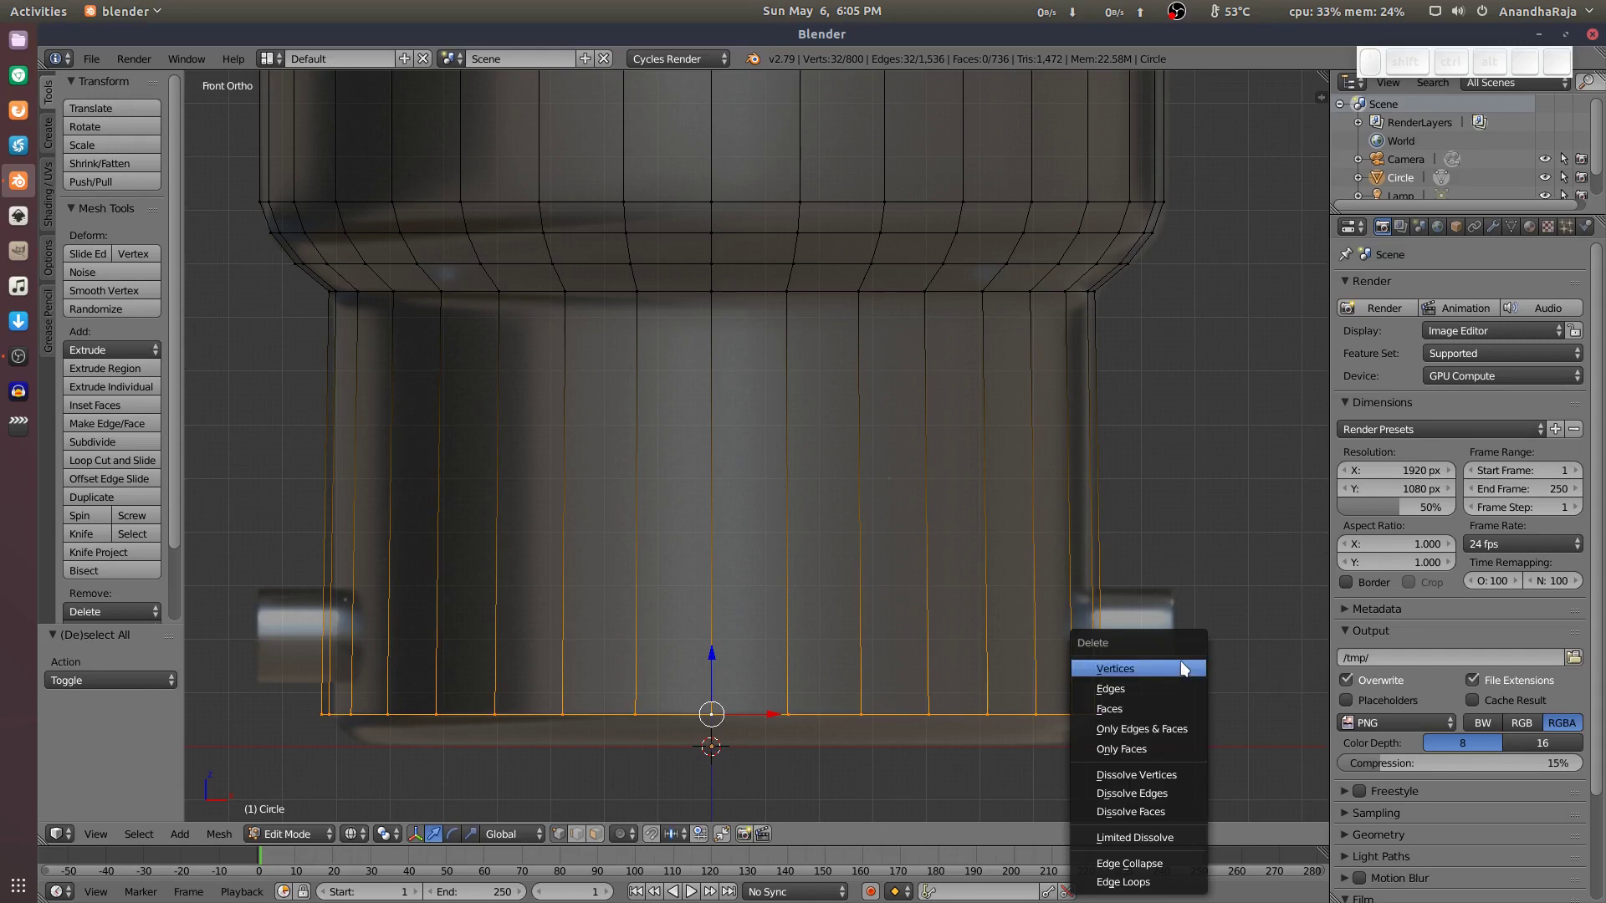
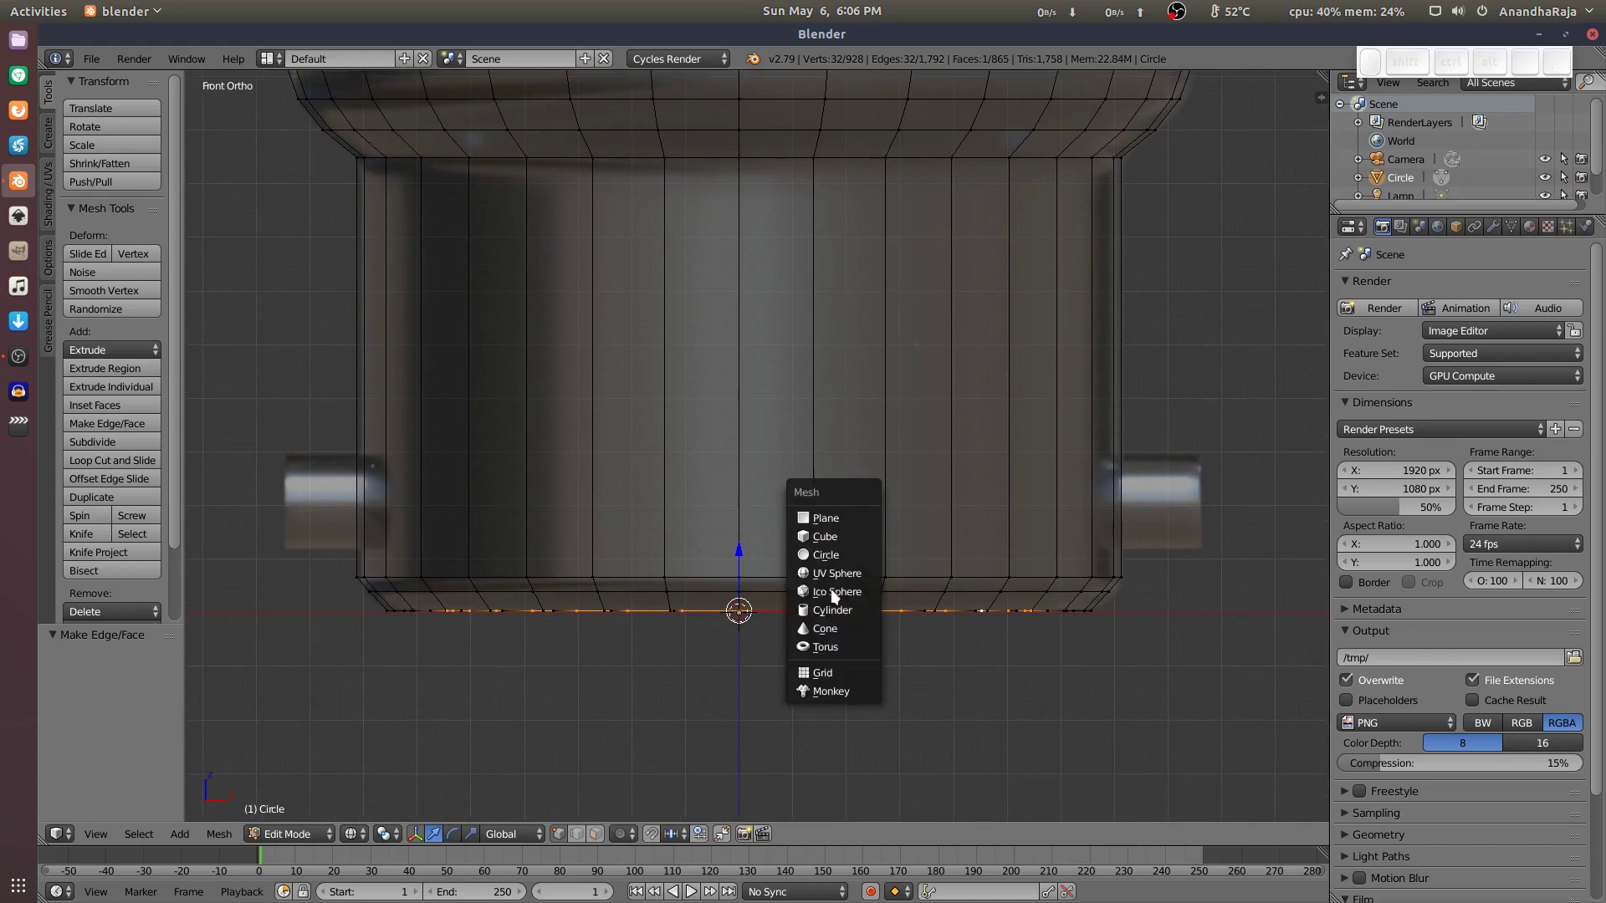
Add a cylinder, rotate it 90 degrees about Y and shrink it to pin size.
left_click(826, 614)
scroll("down", 3)
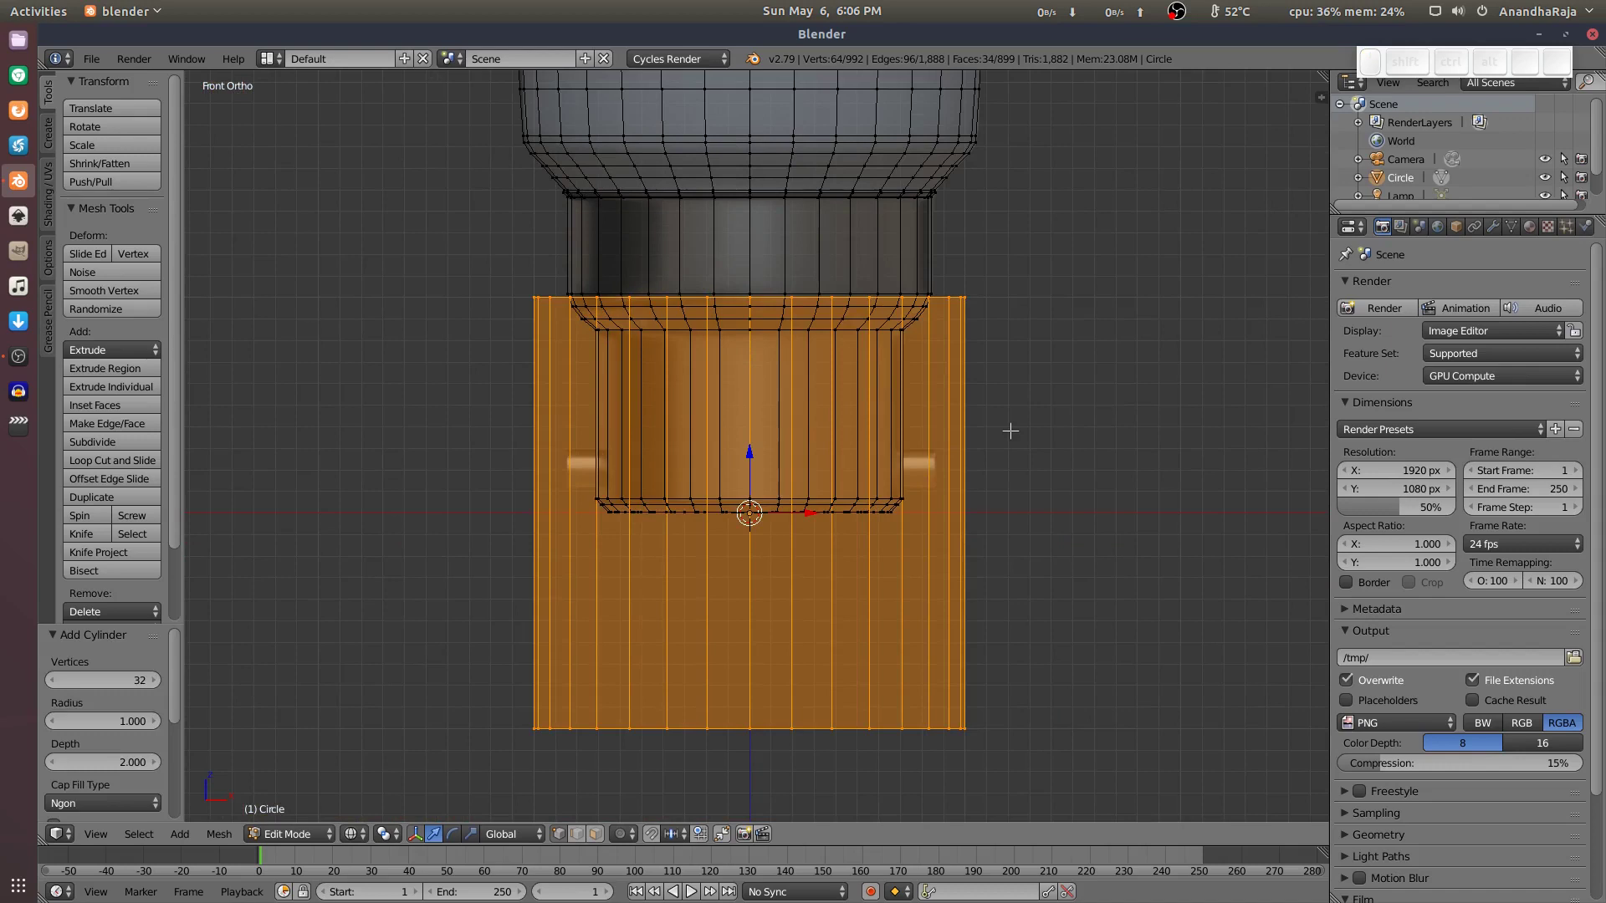
key("r")
key("y")
key("9")
key("KP_0")
key("Return")
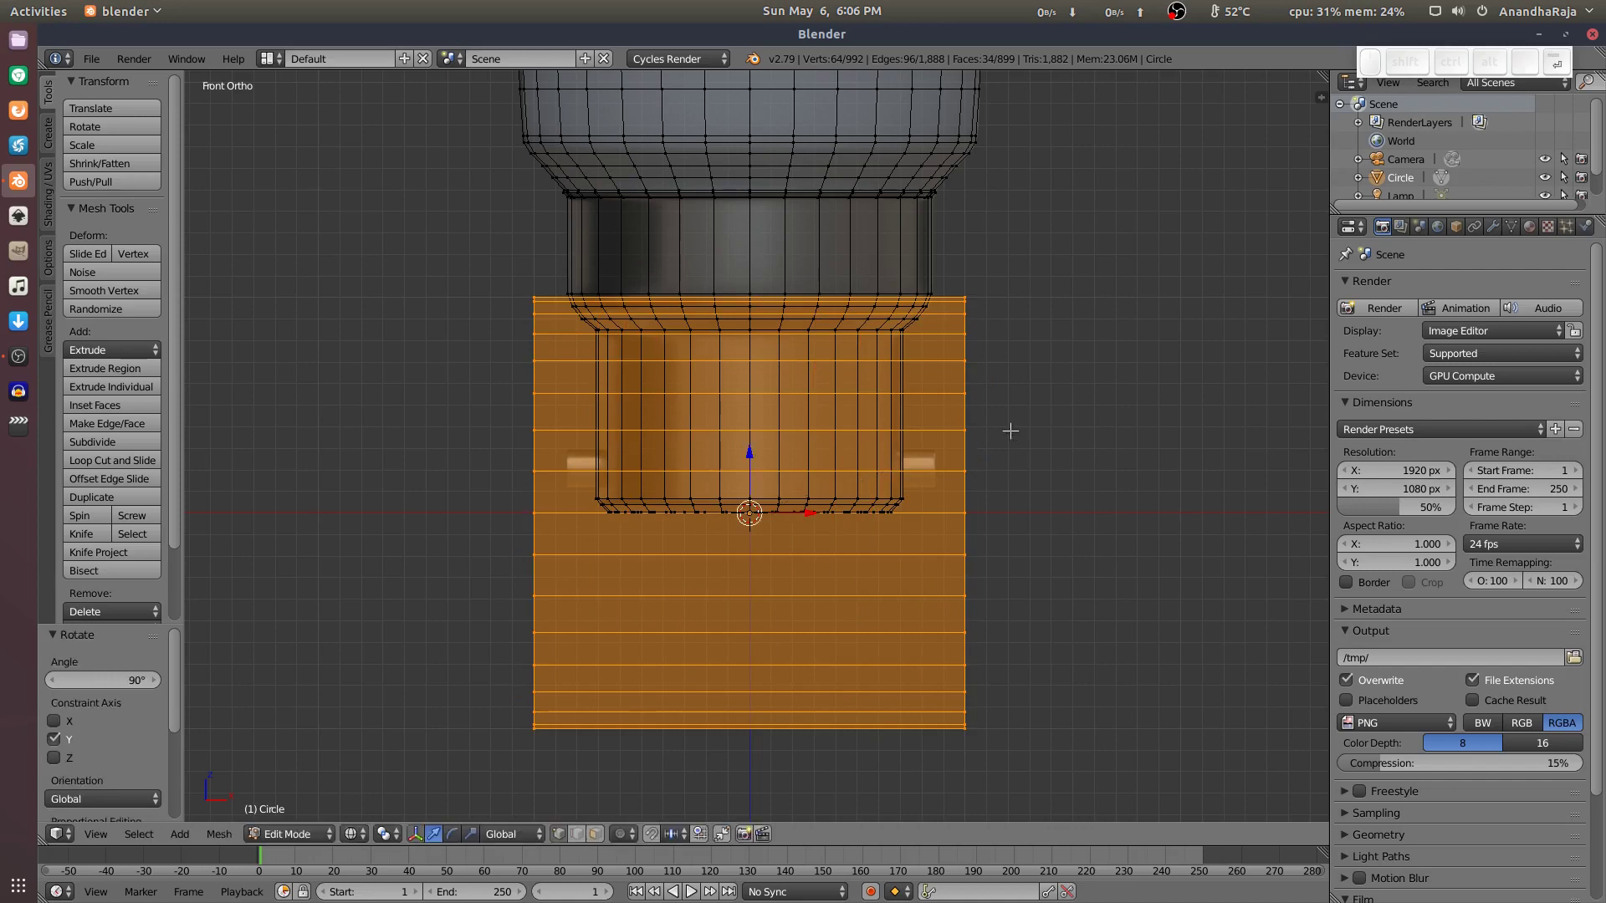
key("s")
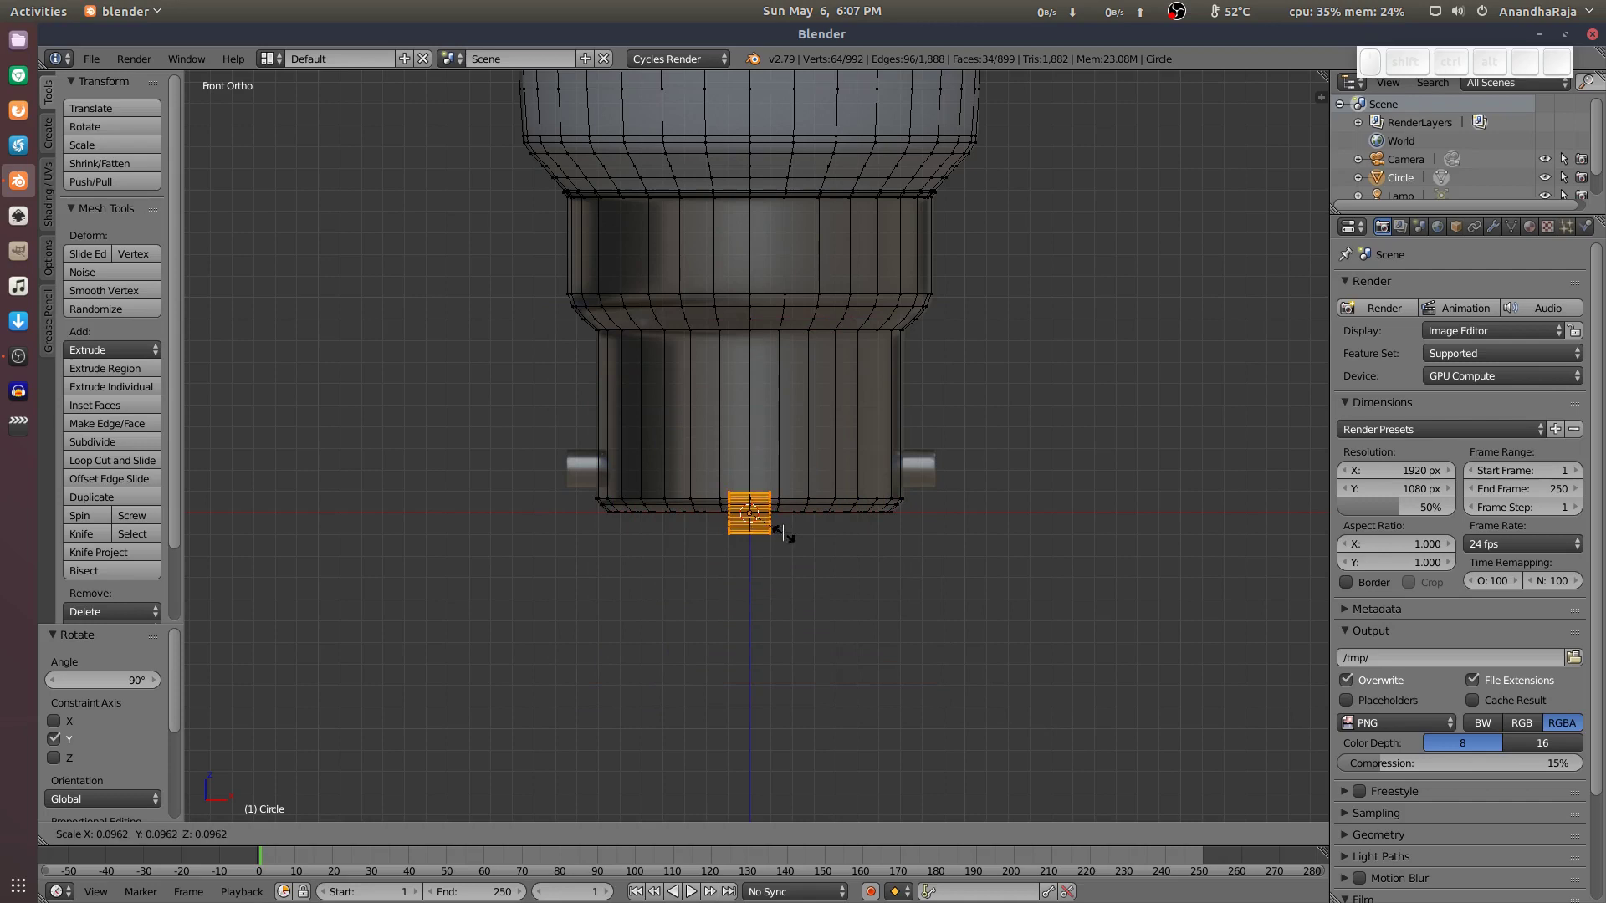
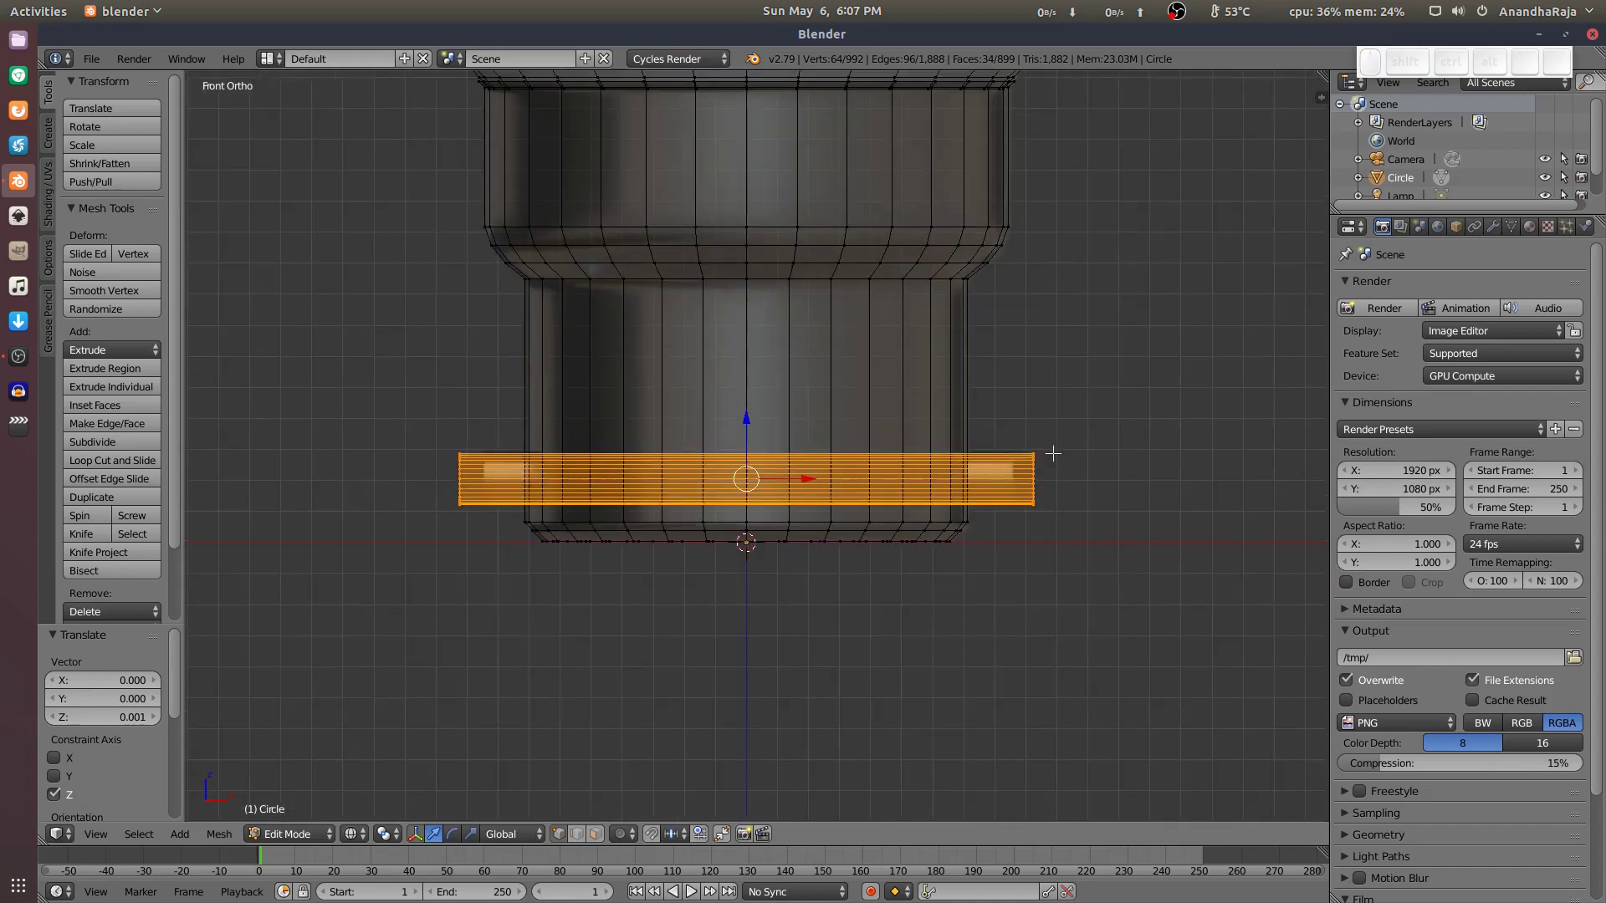
Scale the pin cylinder along X so its ends poke out both sides of the base.
key("s")
key("x")
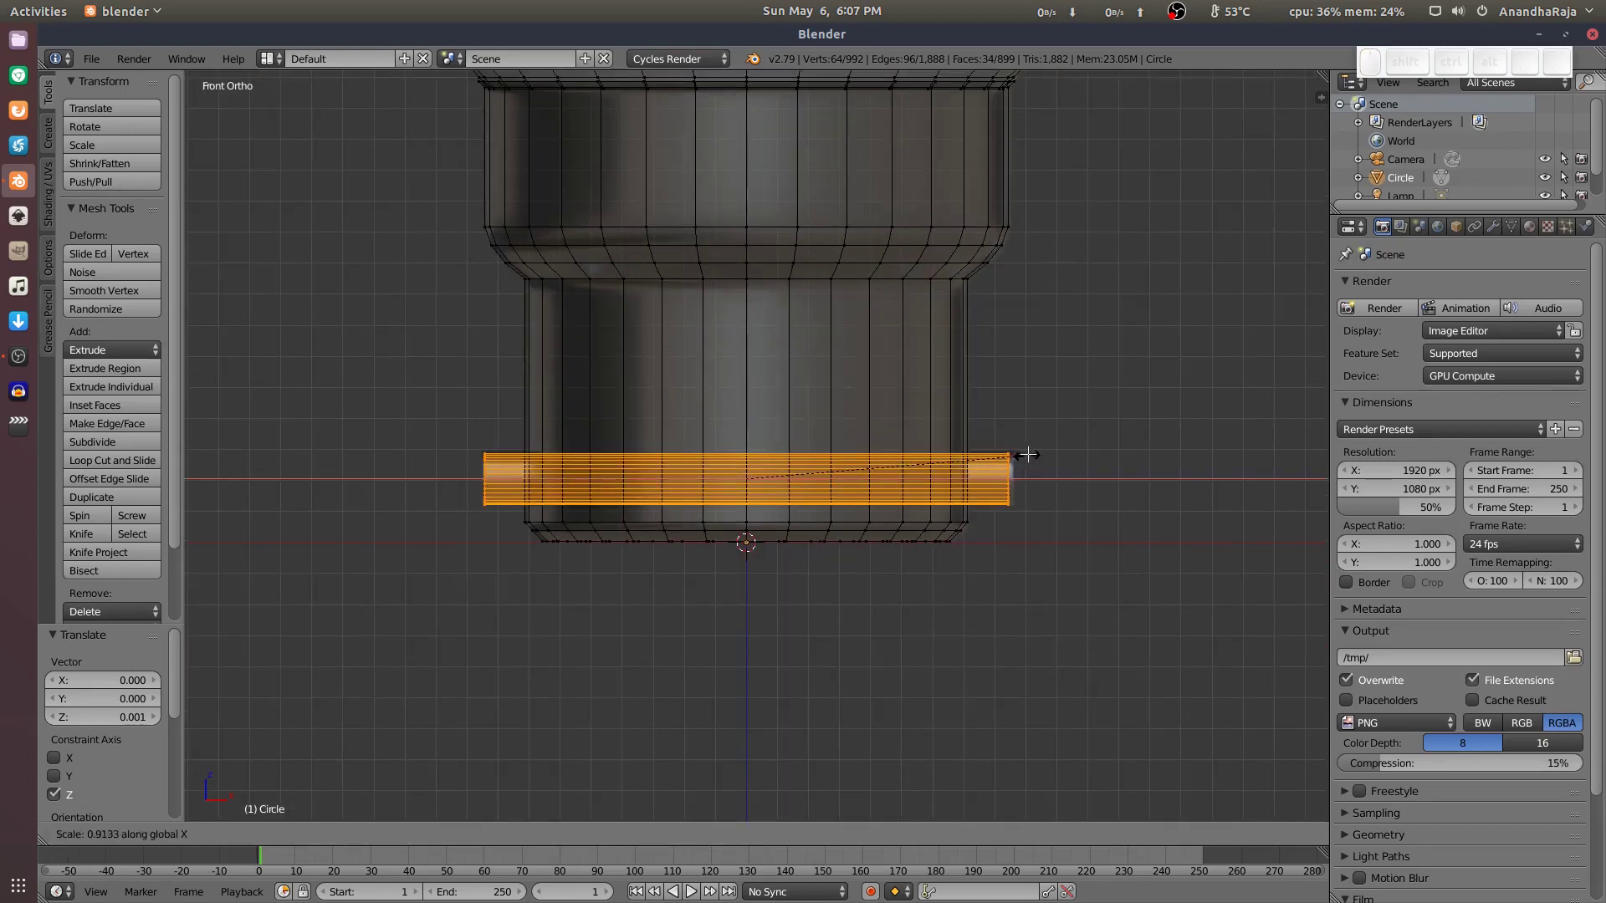
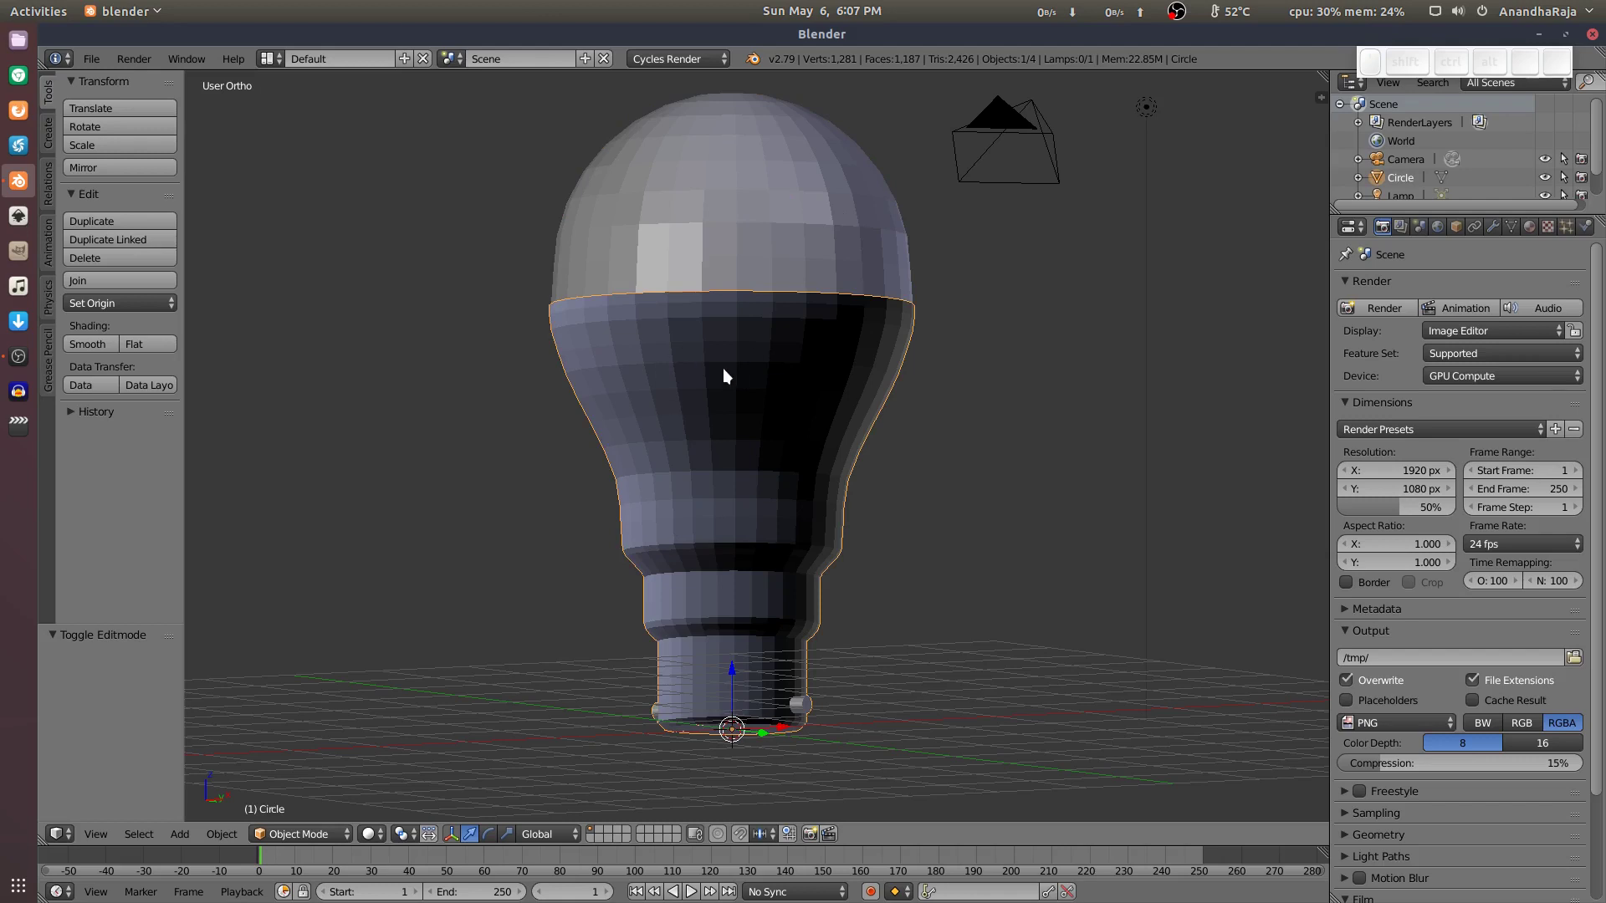
Select the whole bulb mesh in Edit Mode and recalculate its normals outward with Ctrl+N.
key("Tab")
key("Tab")
key("a")
key("a")
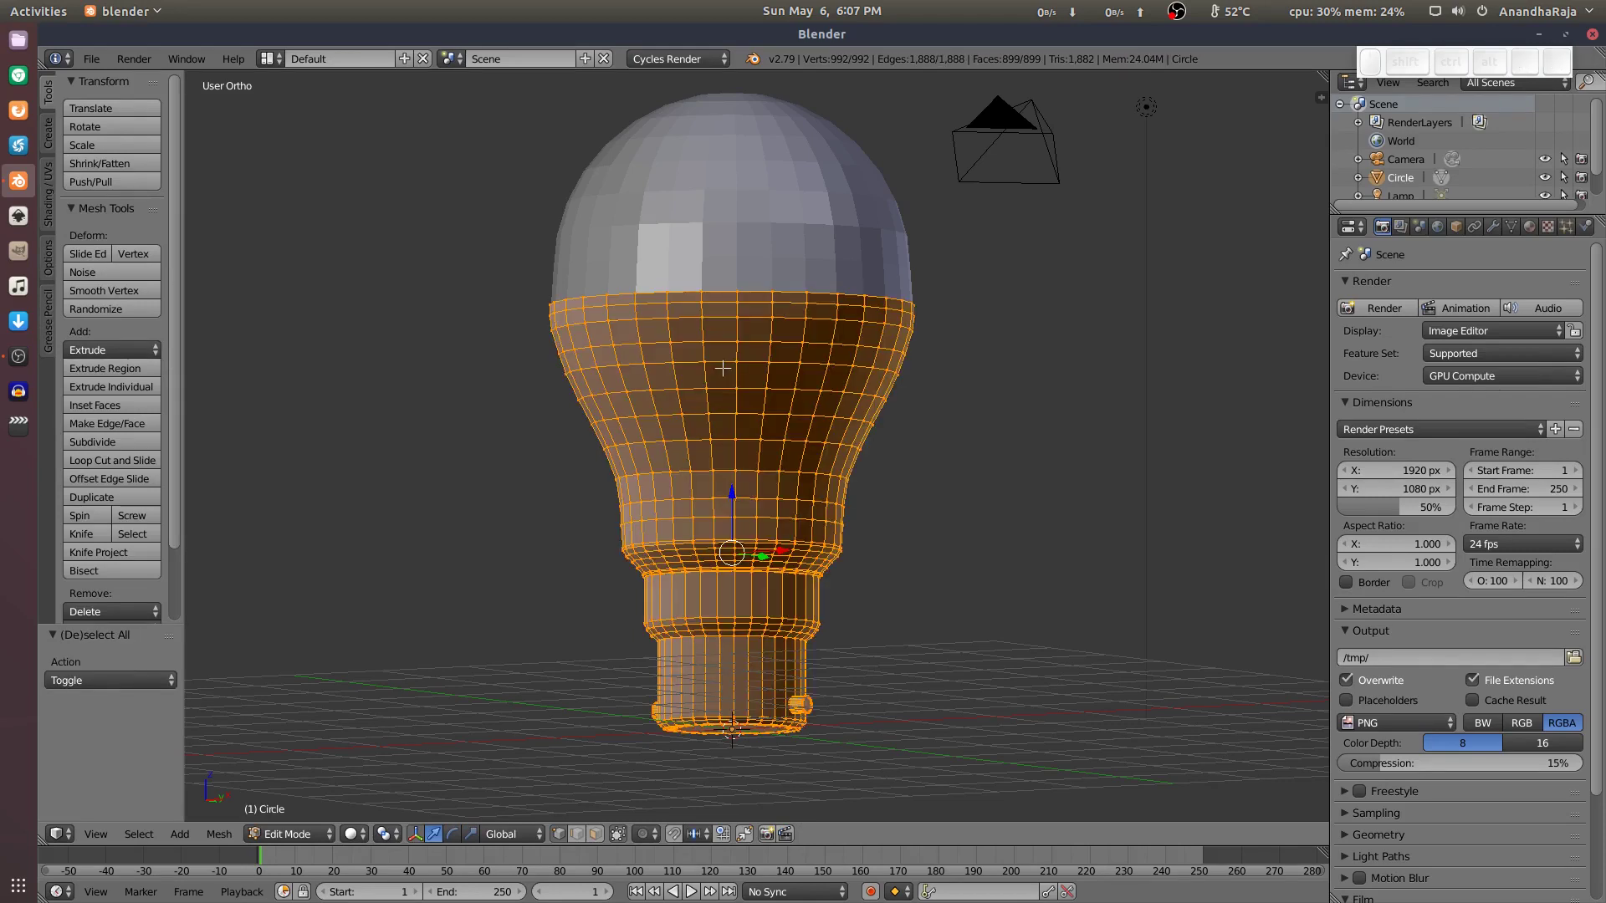
key("ctrl+n")
key("Tab")
Select the base part and bring up the Shading/UVs tools to check its normals.
left_click_drag(789, 523, 725, 555)
key("Tab")
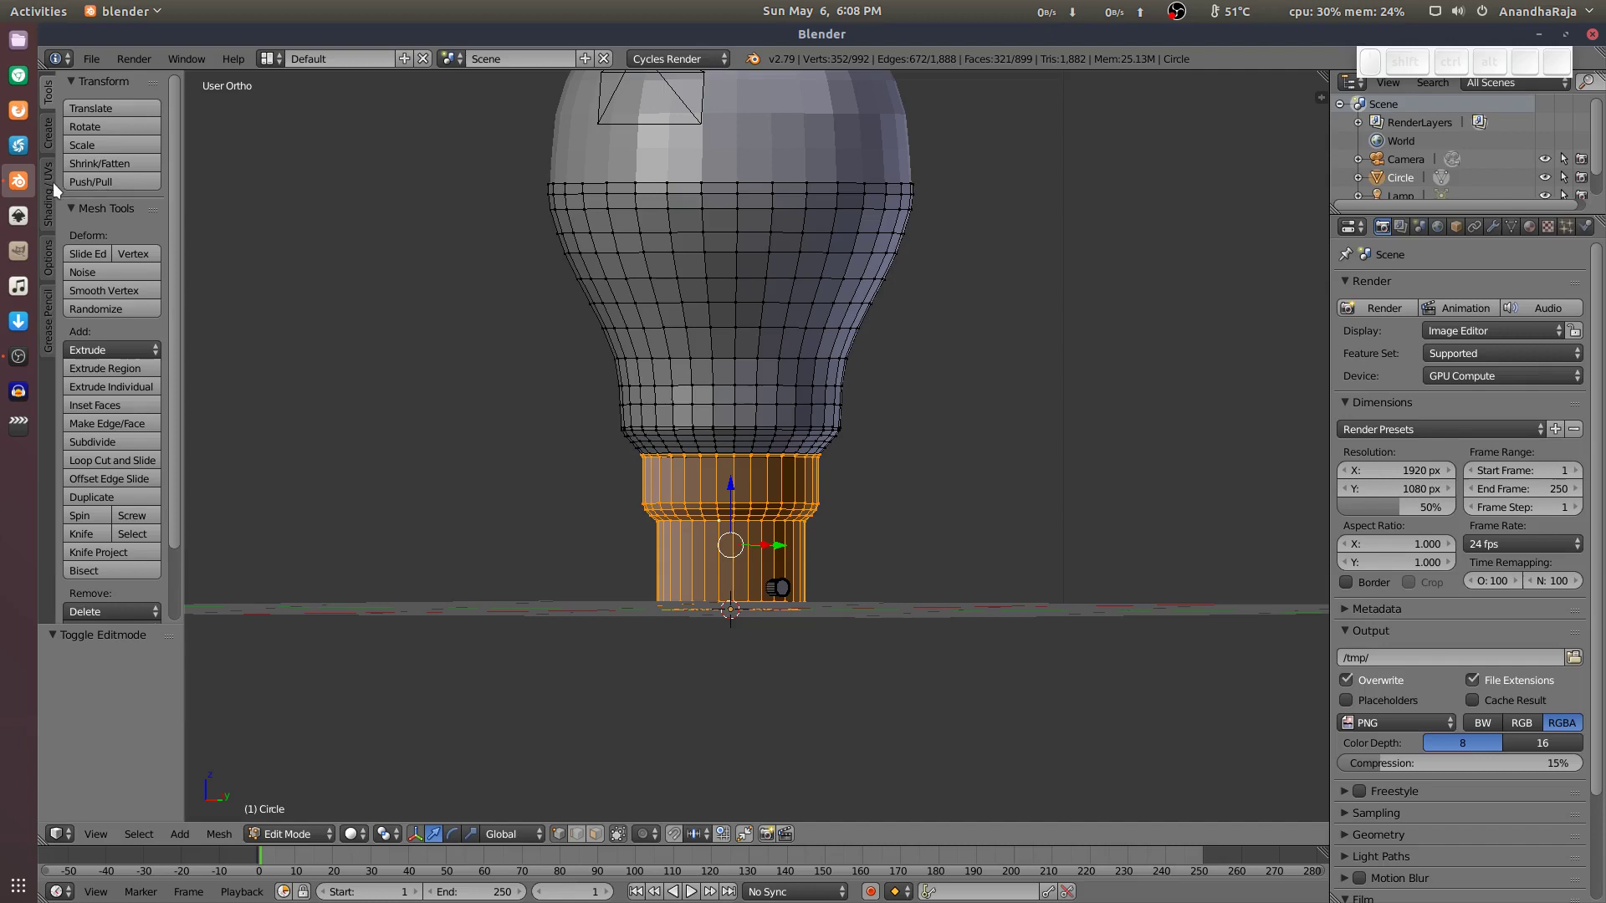
left_click(54, 187)
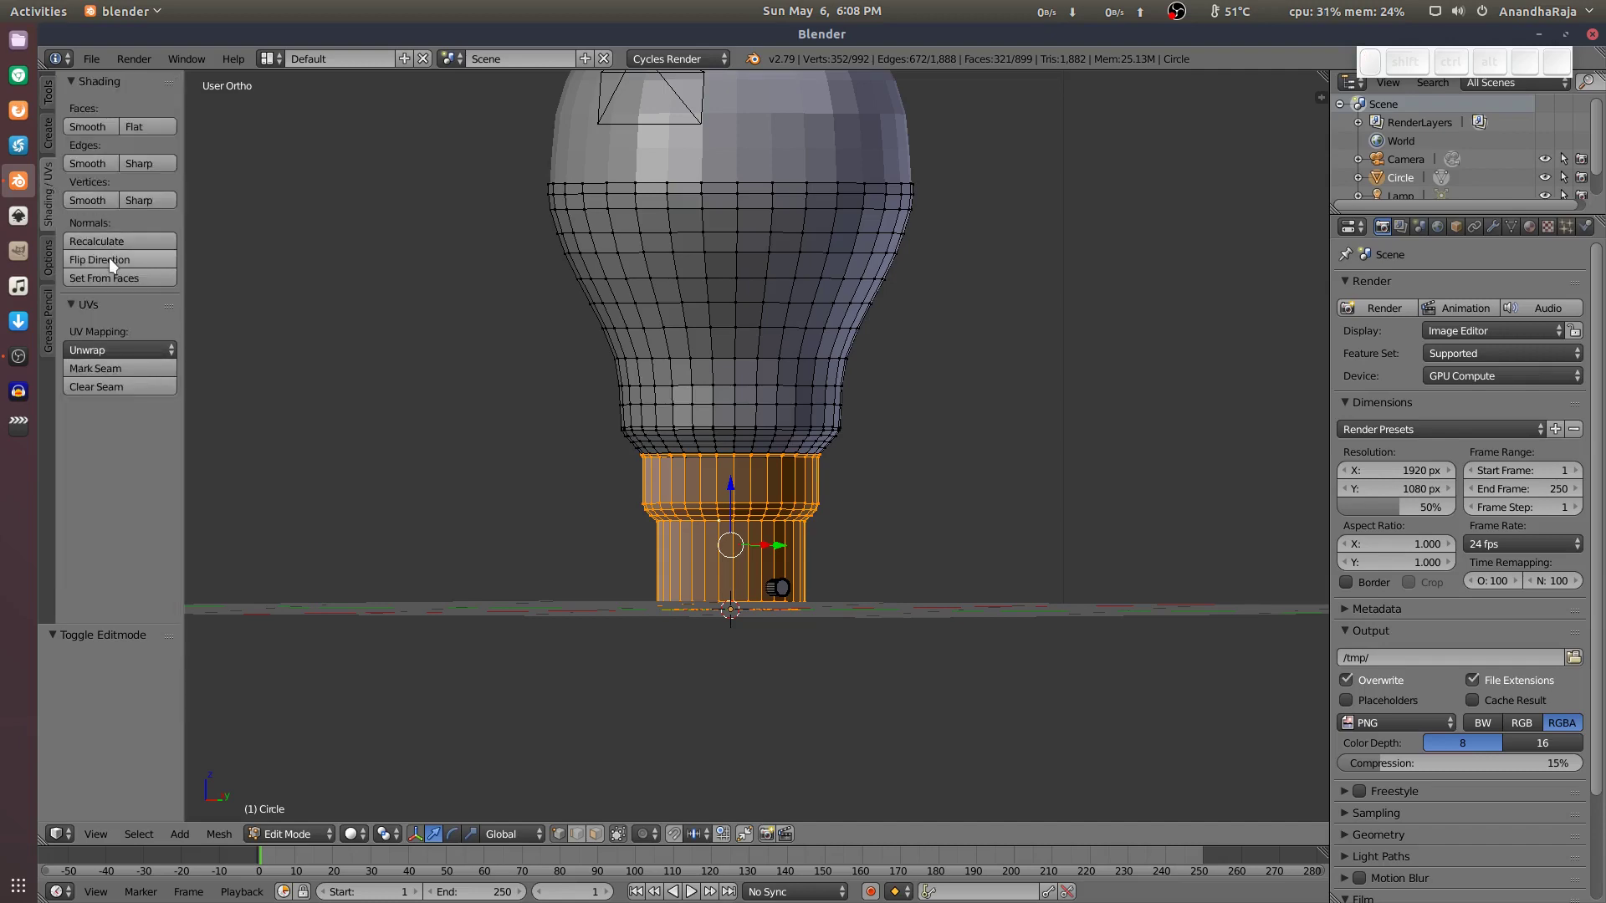
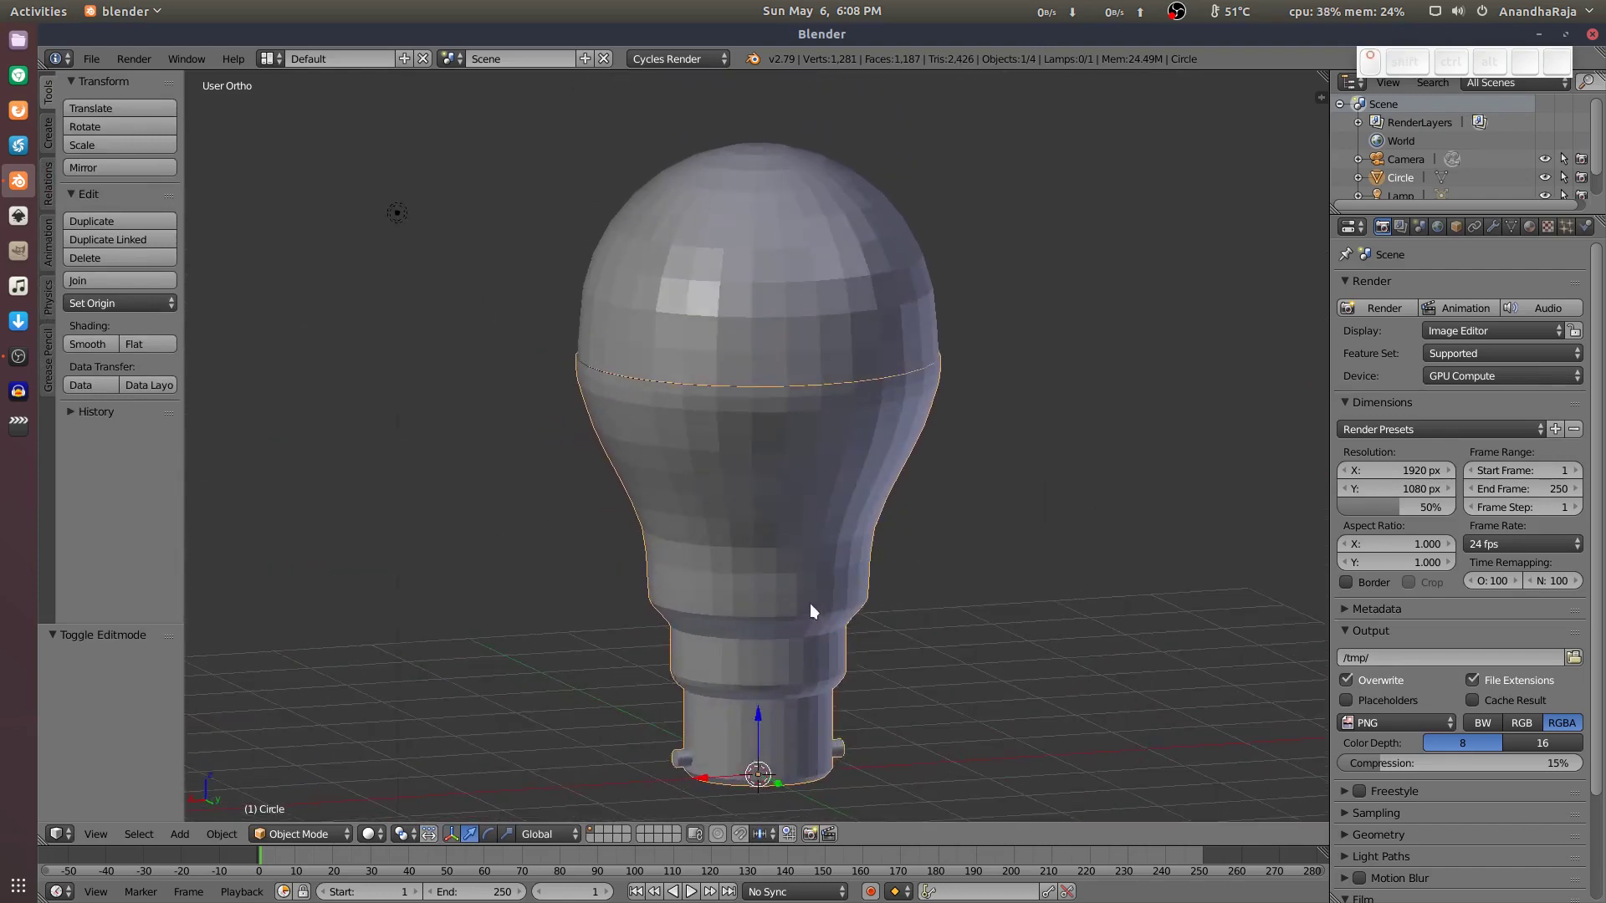
Add a Subdivision Surface modifier to the bulb from the Modifiers panel.
left_click(740, 423)
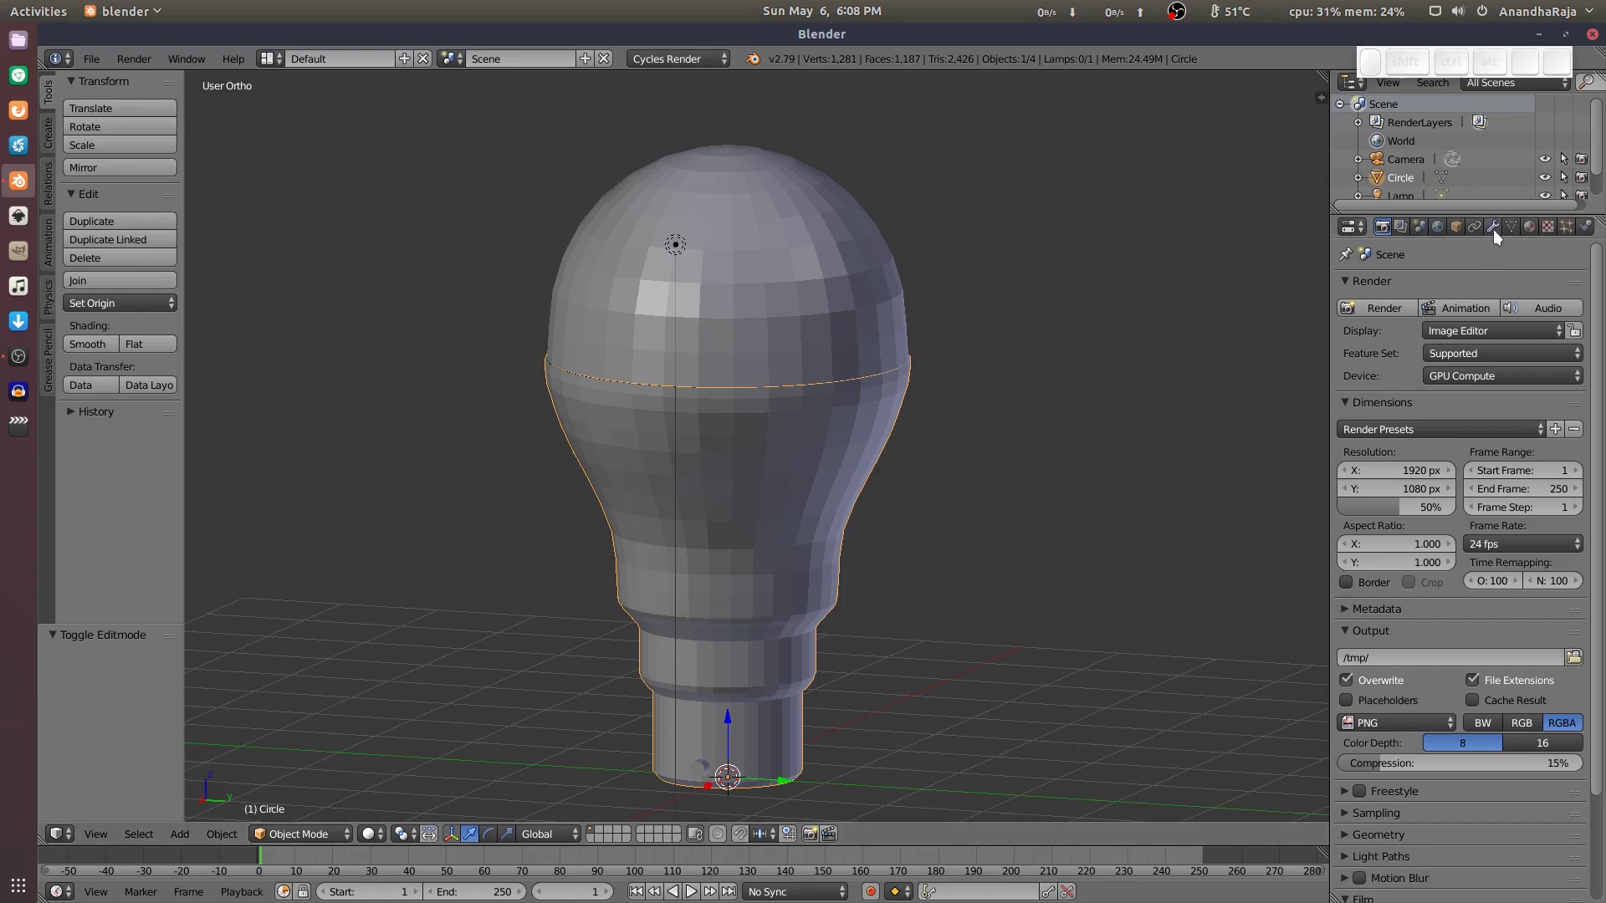
left_click(1498, 231)
left_click_drag(1386, 285, 1334, 330)
left_click_drag(1273, 590, 909, 364)
left_click(918, 379)
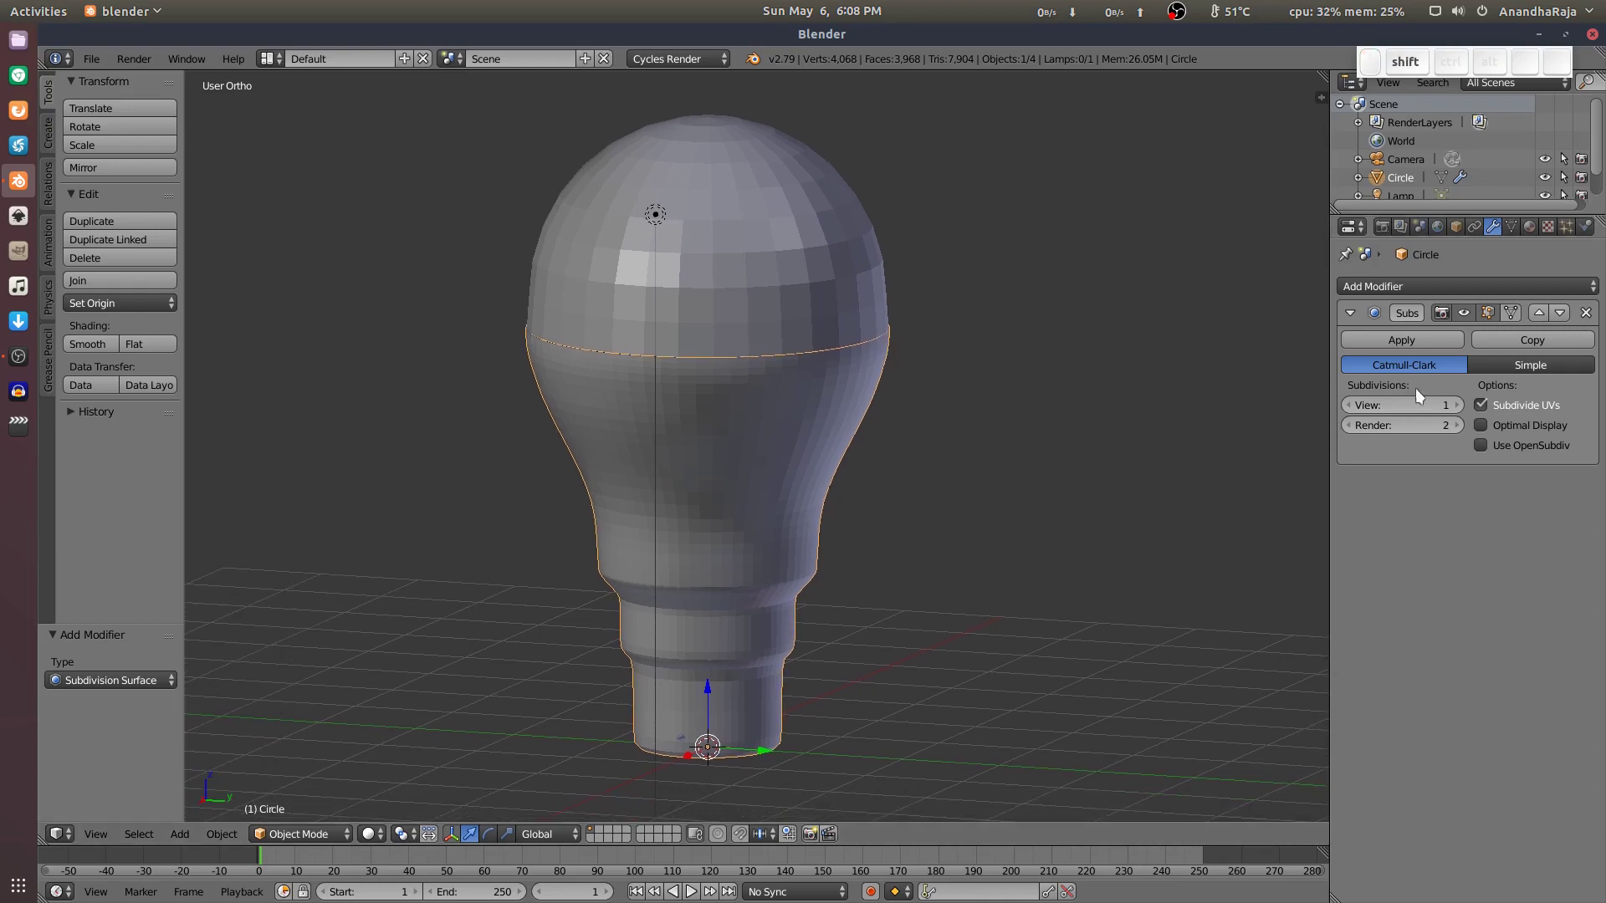
left_click(1460, 407)
left_click(897, 512)
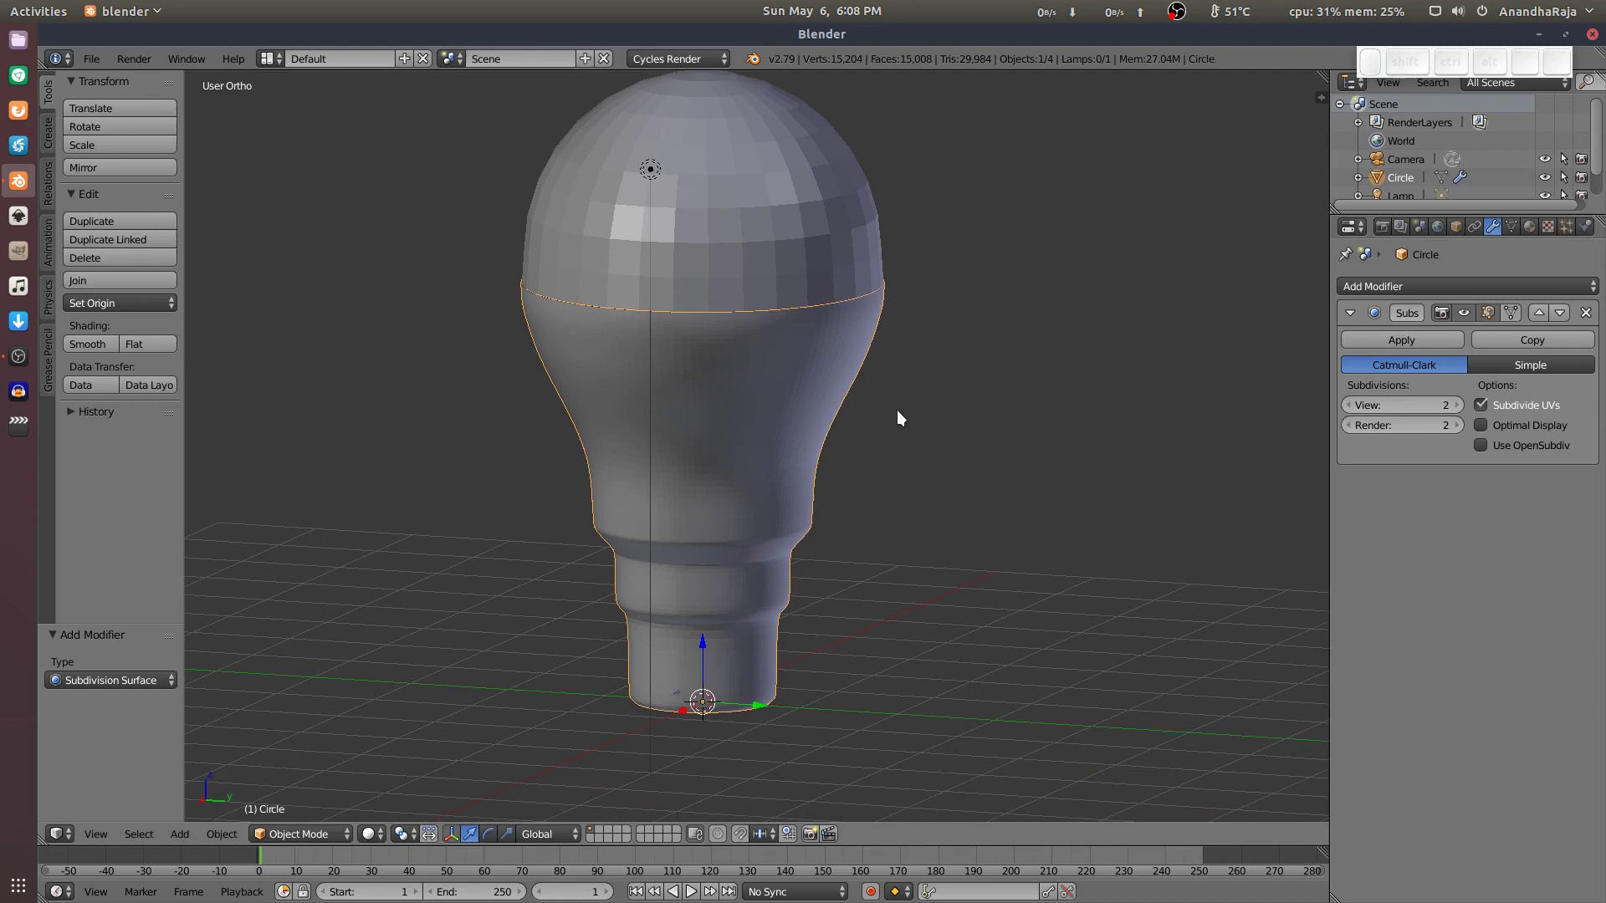
From front view, drop viewport subdivisions to 0 and show the wireframe over the surface.
key("1")
left_click(919, 395)
scroll("up", 3)
key("z")
scroll("up", 3)
left_click(1363, 405)
left_click(1364, 405)
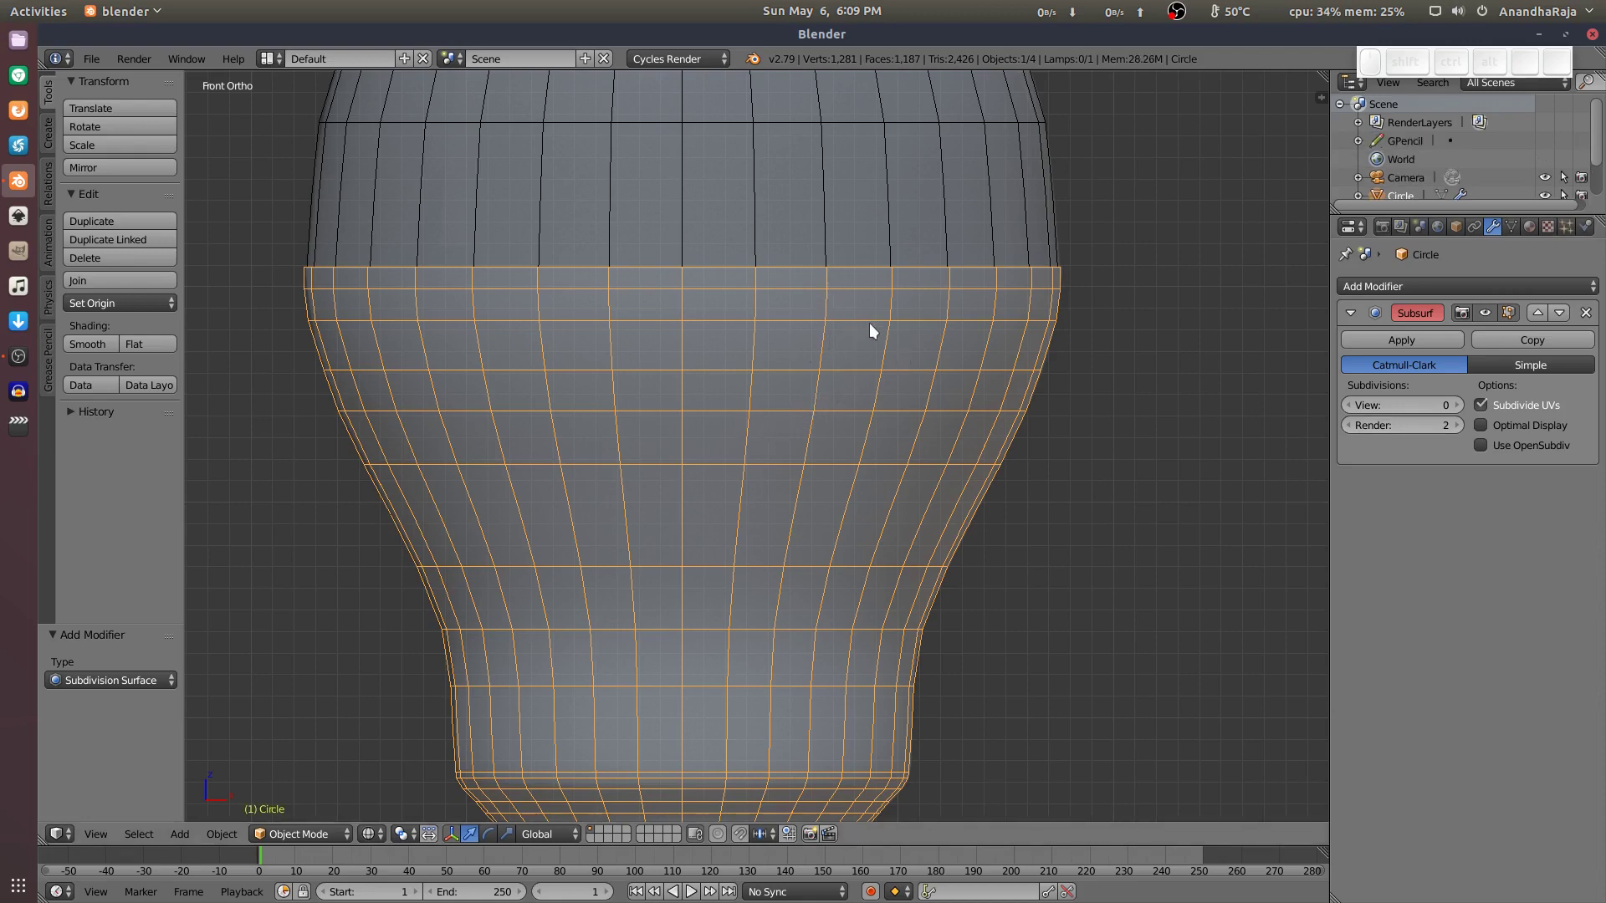
Sketch a curved Grease Pencil stroke over the neck as a shape guide.
key("d")
left_click_drag(875, 240, 916, 274)
key("d")
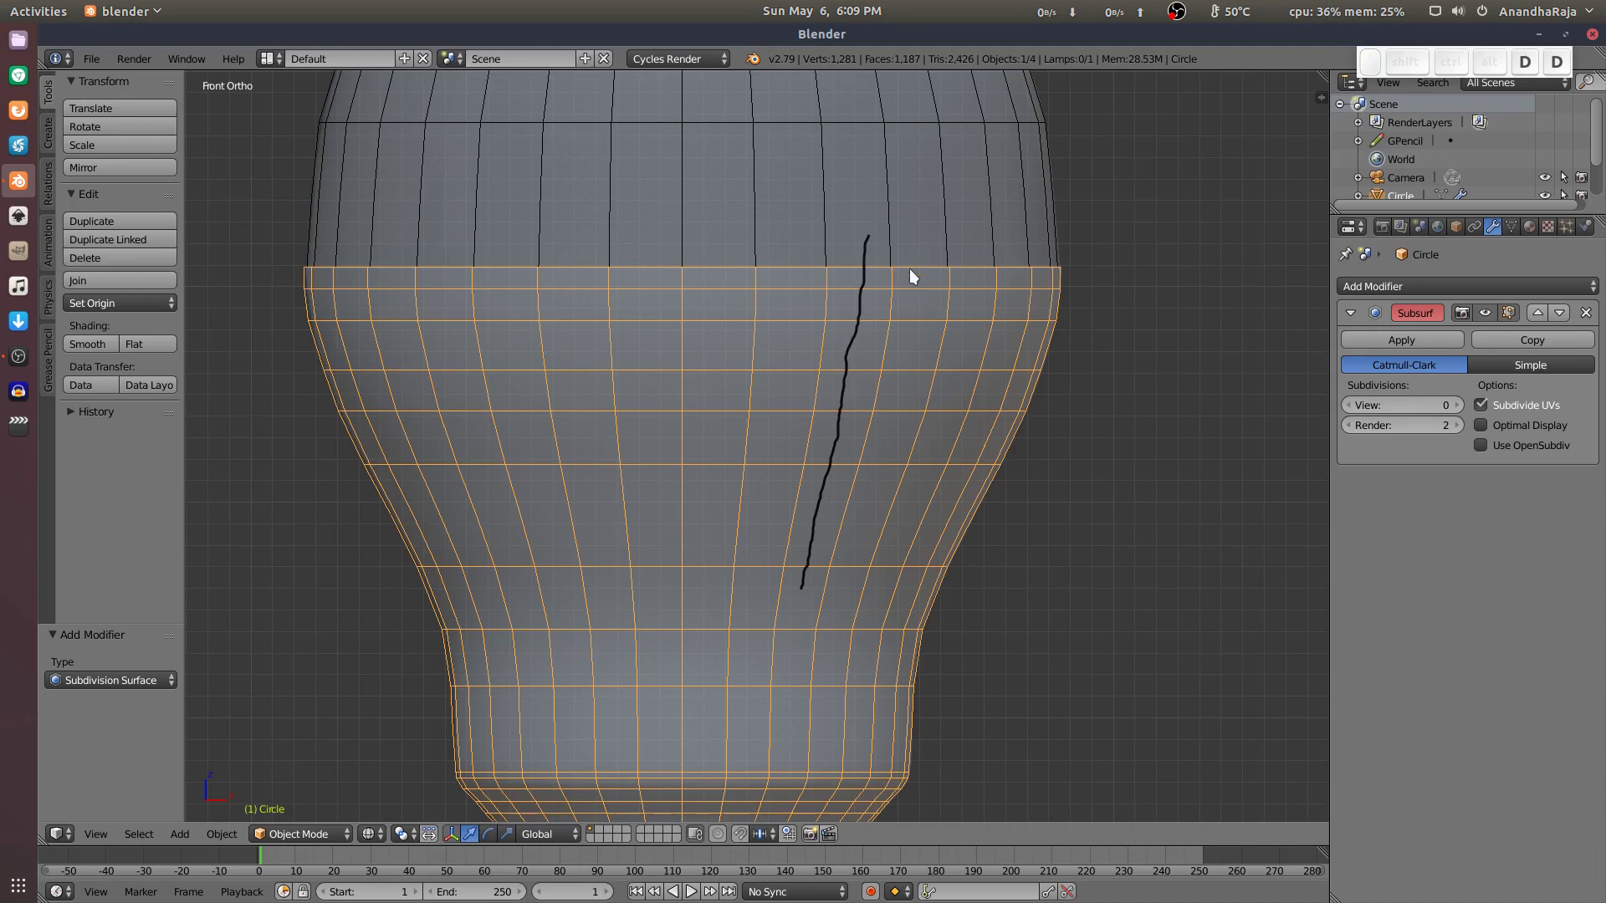
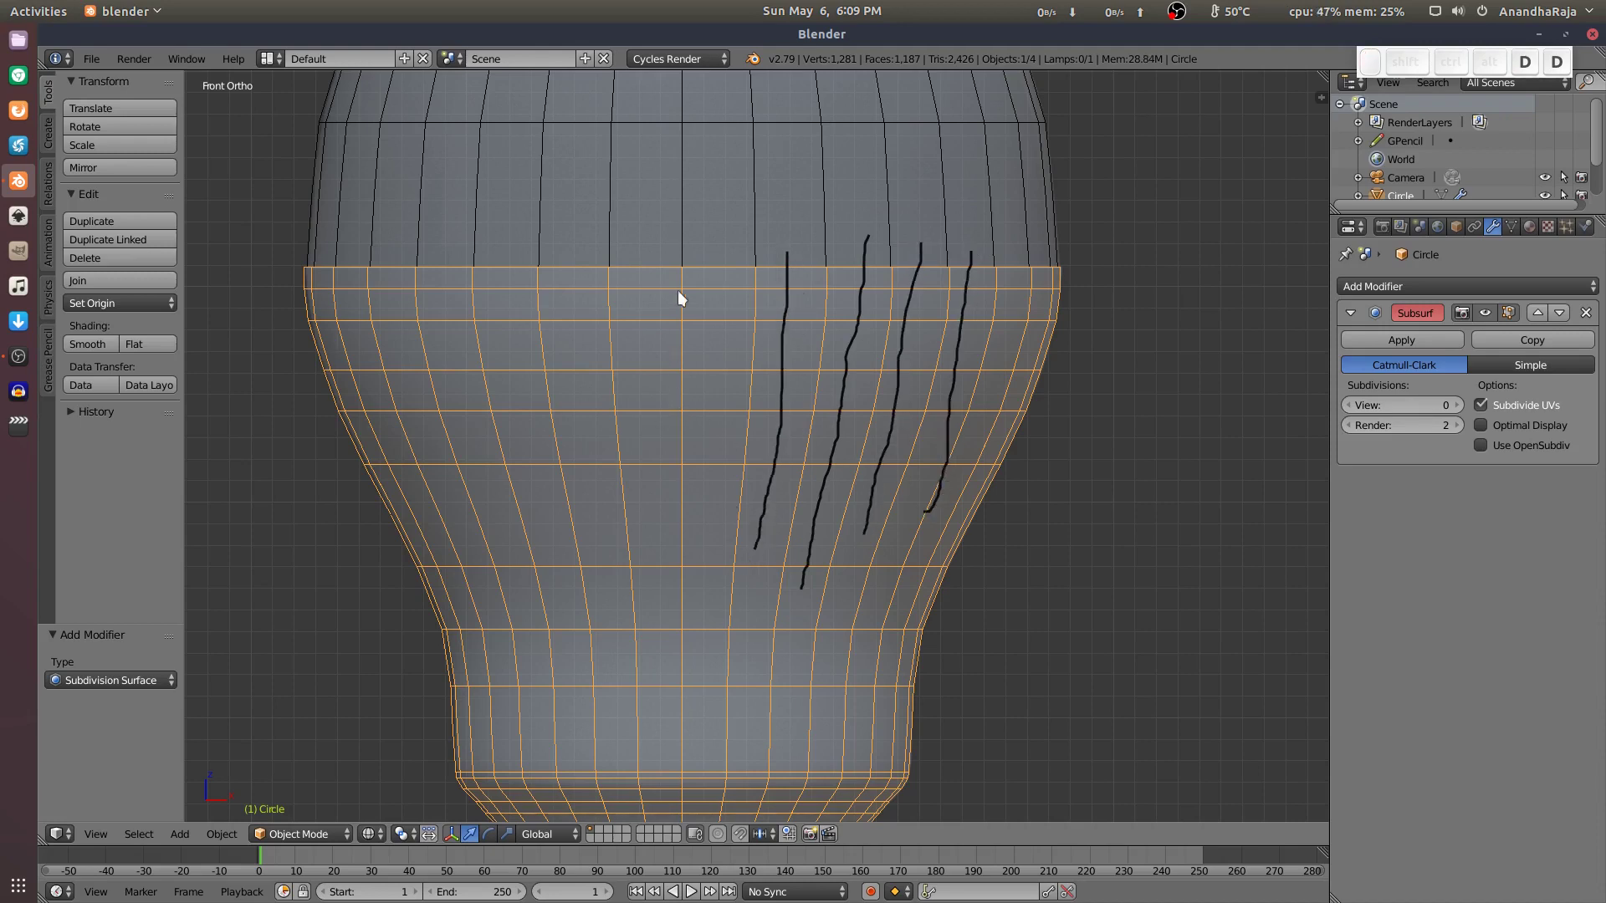
Raise viewport subdivisions to 1 then 2, clearing the annotation strokes along the way.
left_click(1465, 406)
key("d")
left_click_drag(758, 565, 1331, 462)
key("d")
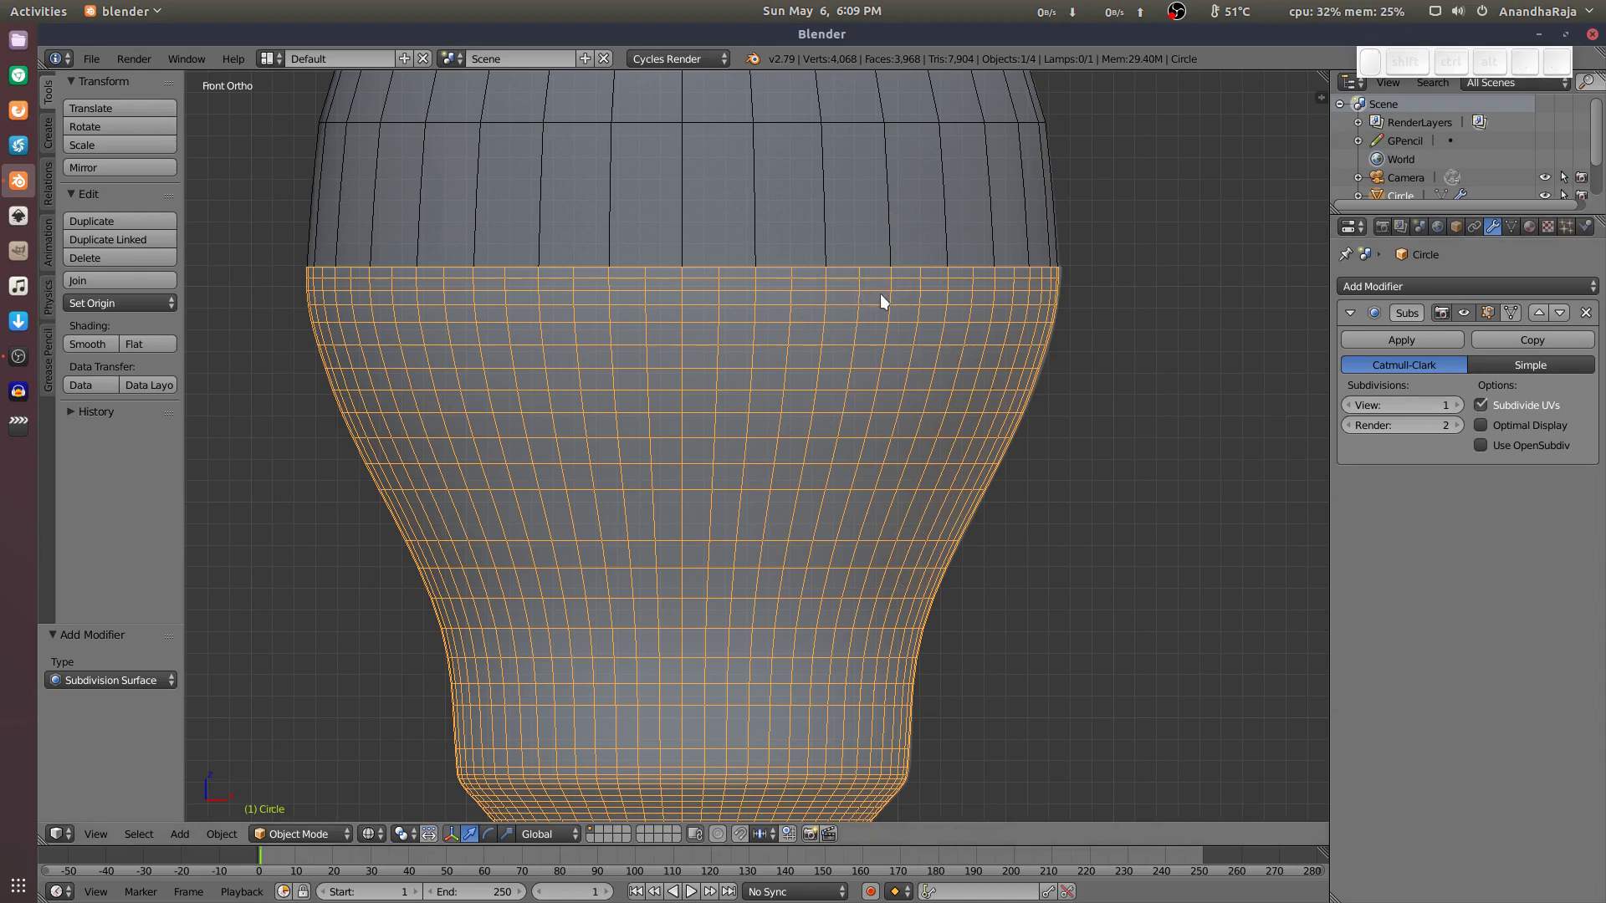
left_click(1461, 409)
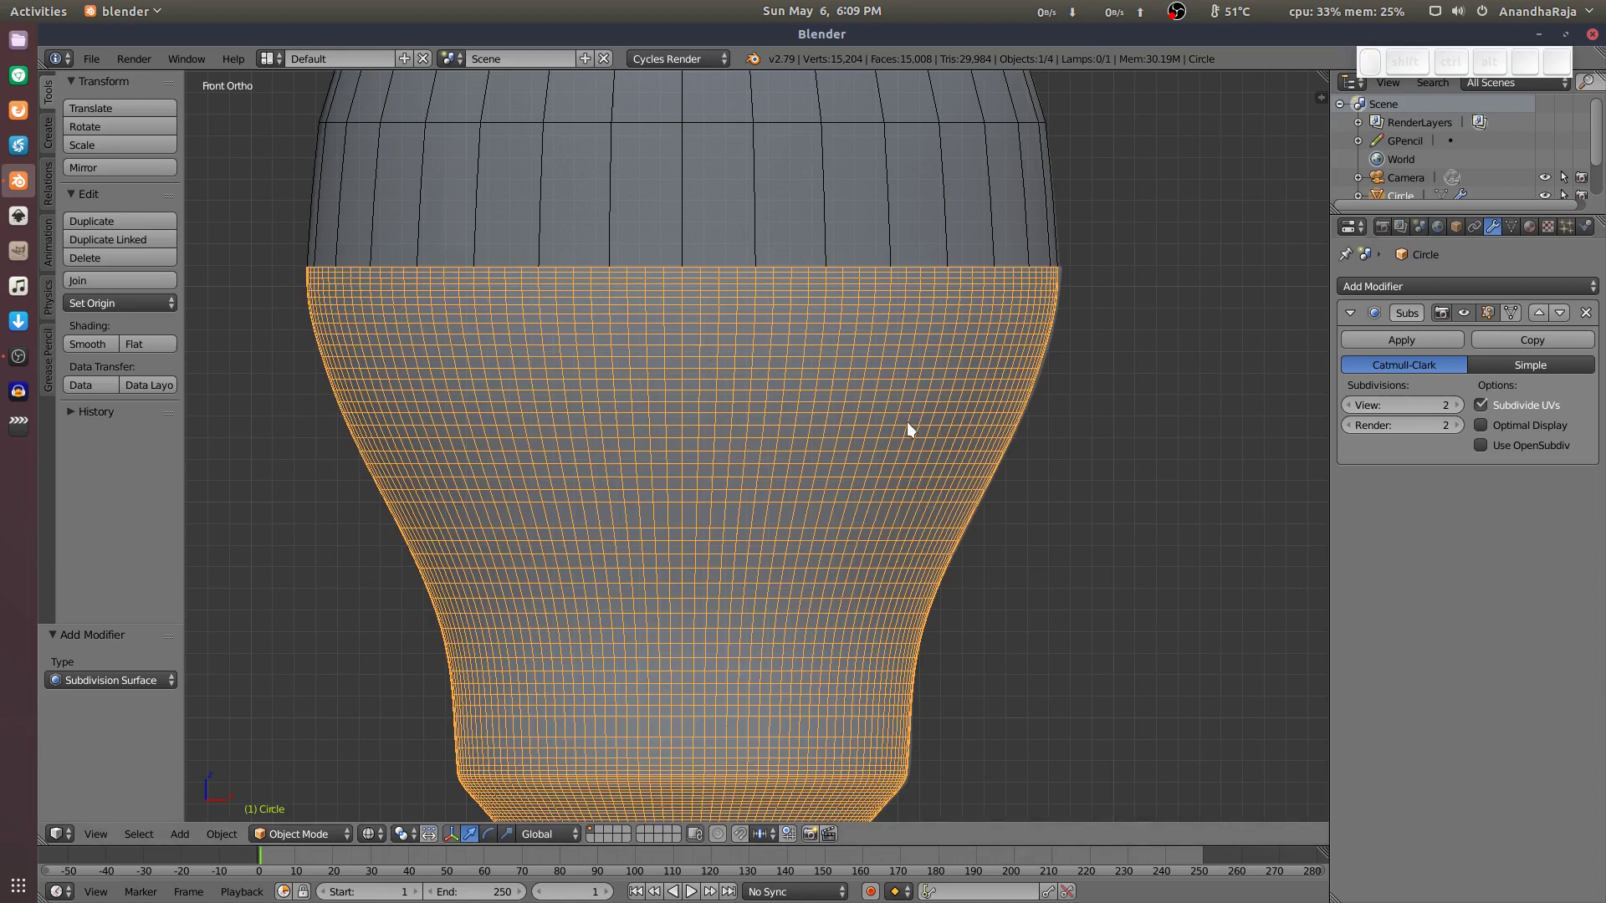
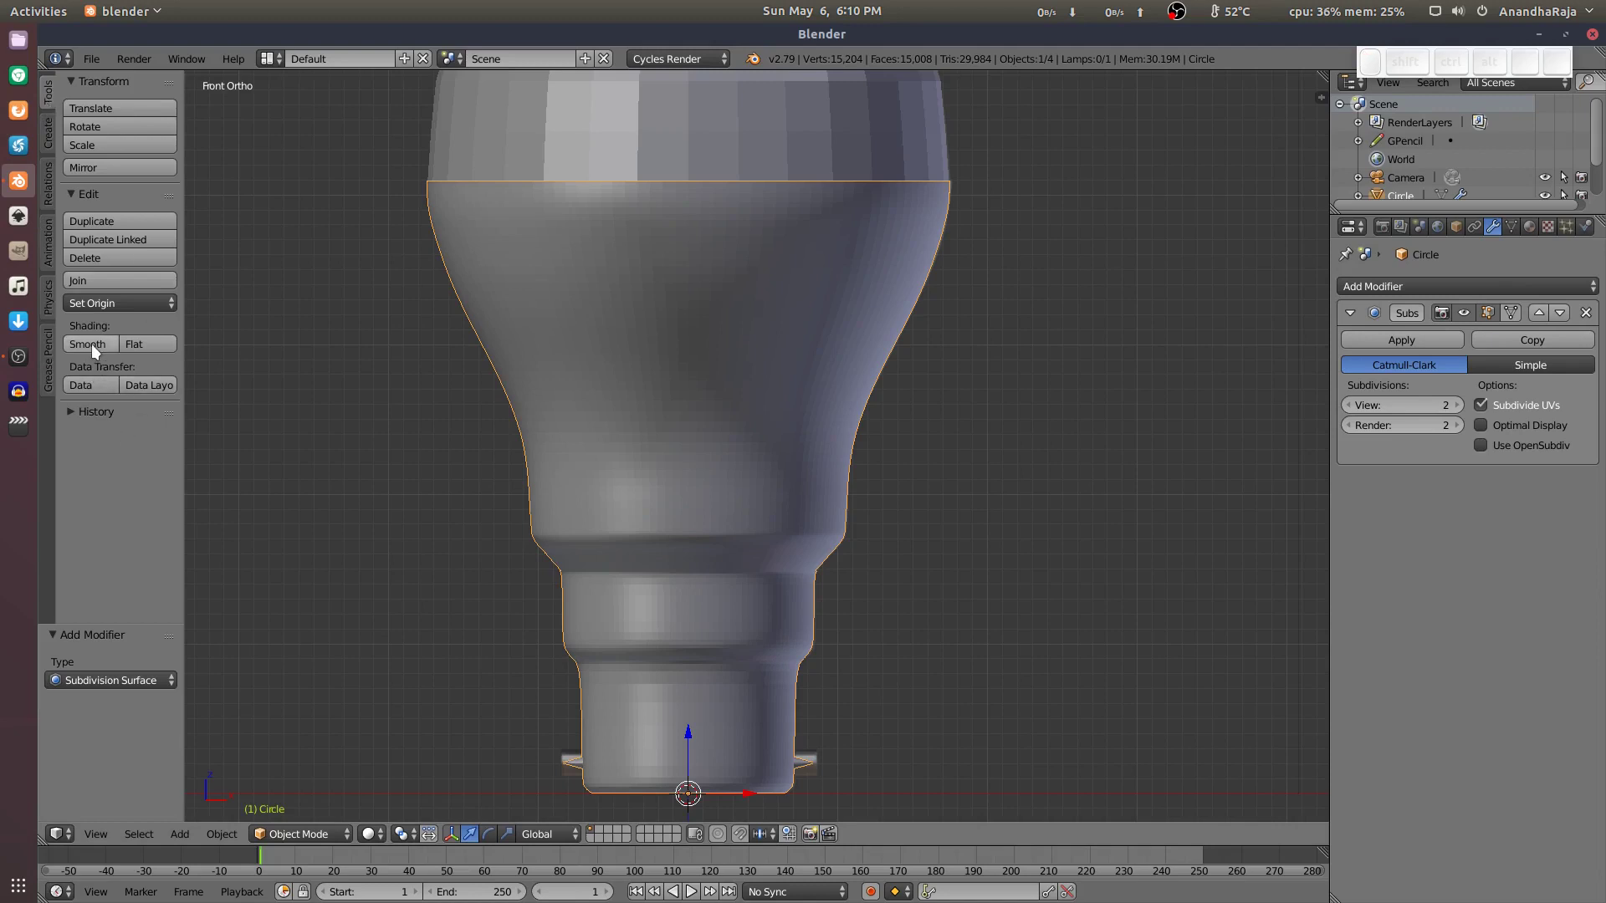
Smooth-shade the bulb and frame the base in the viewport.
left_click(97, 344)
left_click(784, 568)
middle_click(790, 536)
scroll("up", 3)
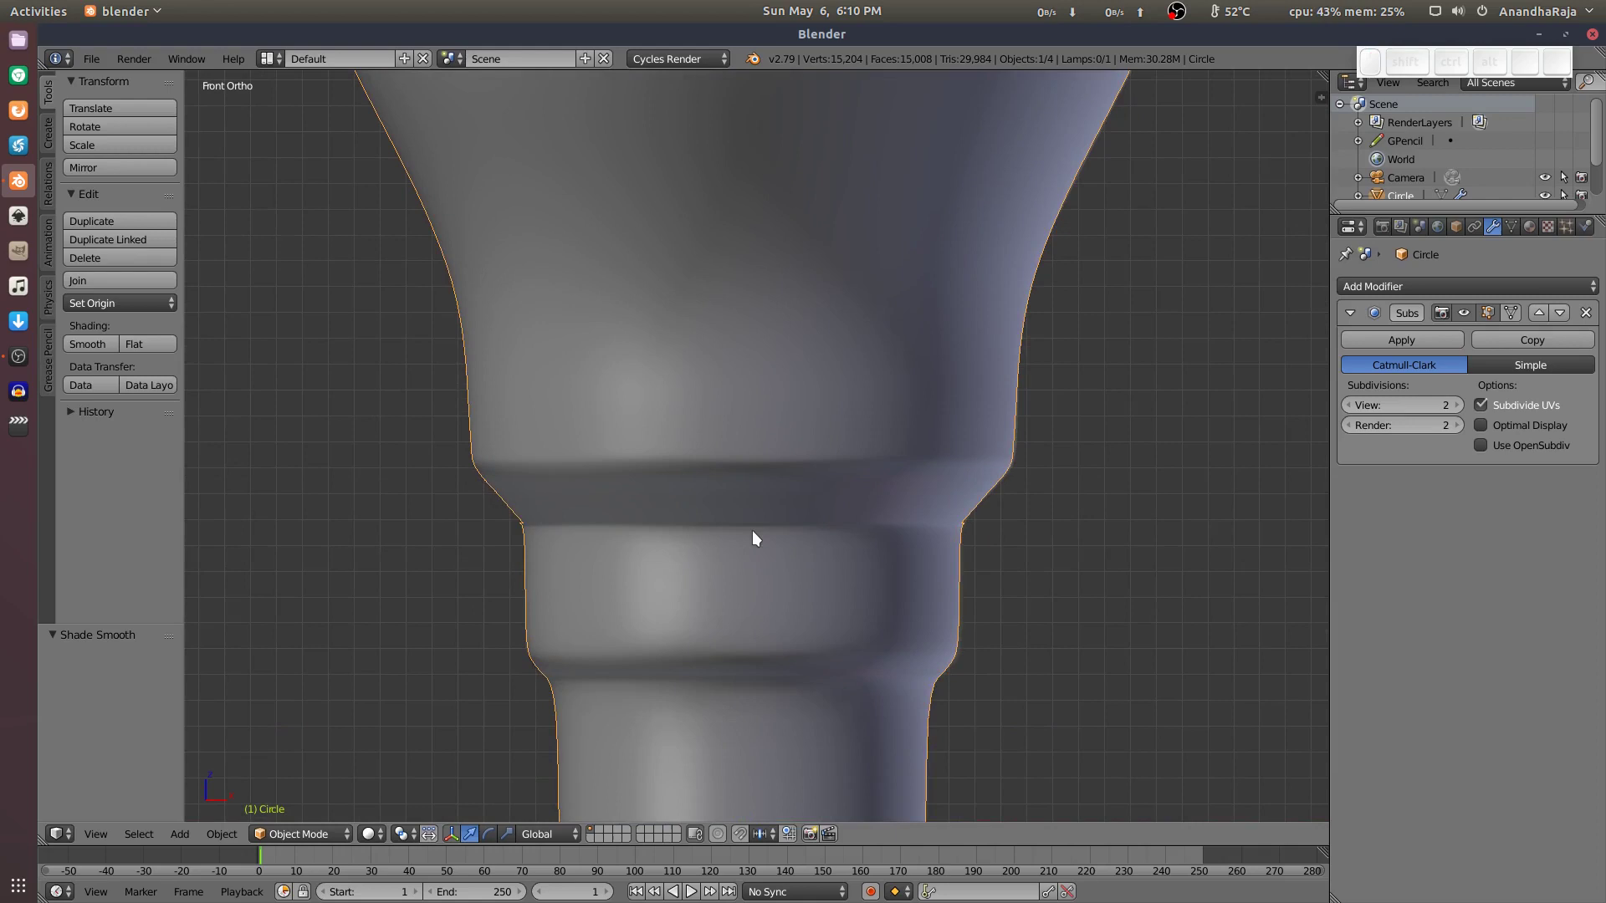
In Edit Mode insert edge loops against the base's rims, then check the result on the base object.
key("Tab")
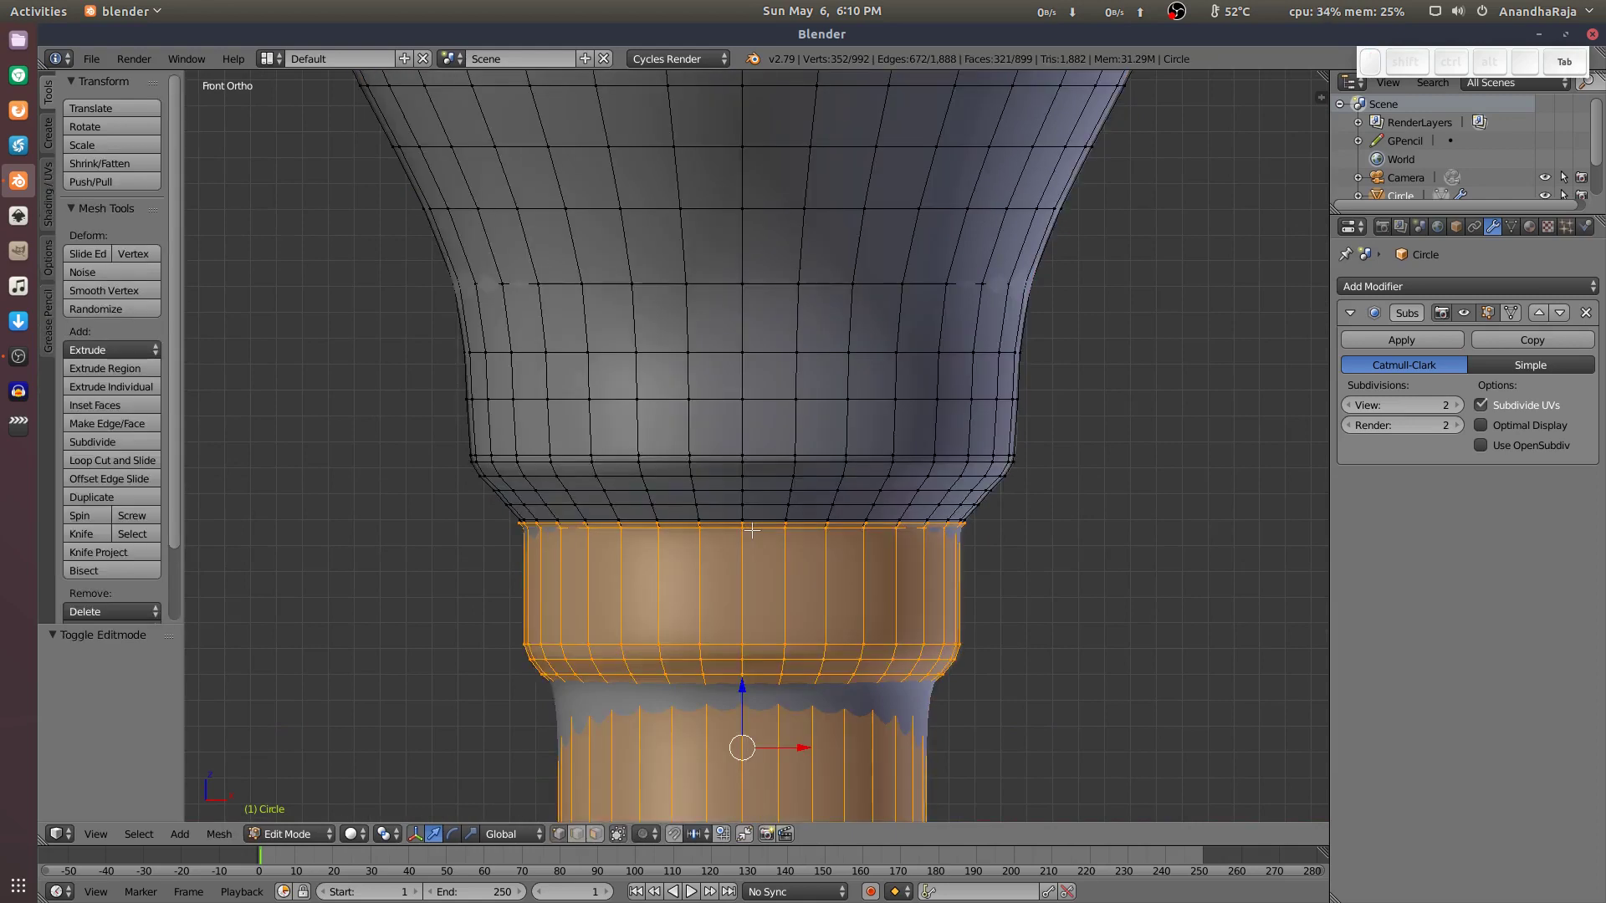
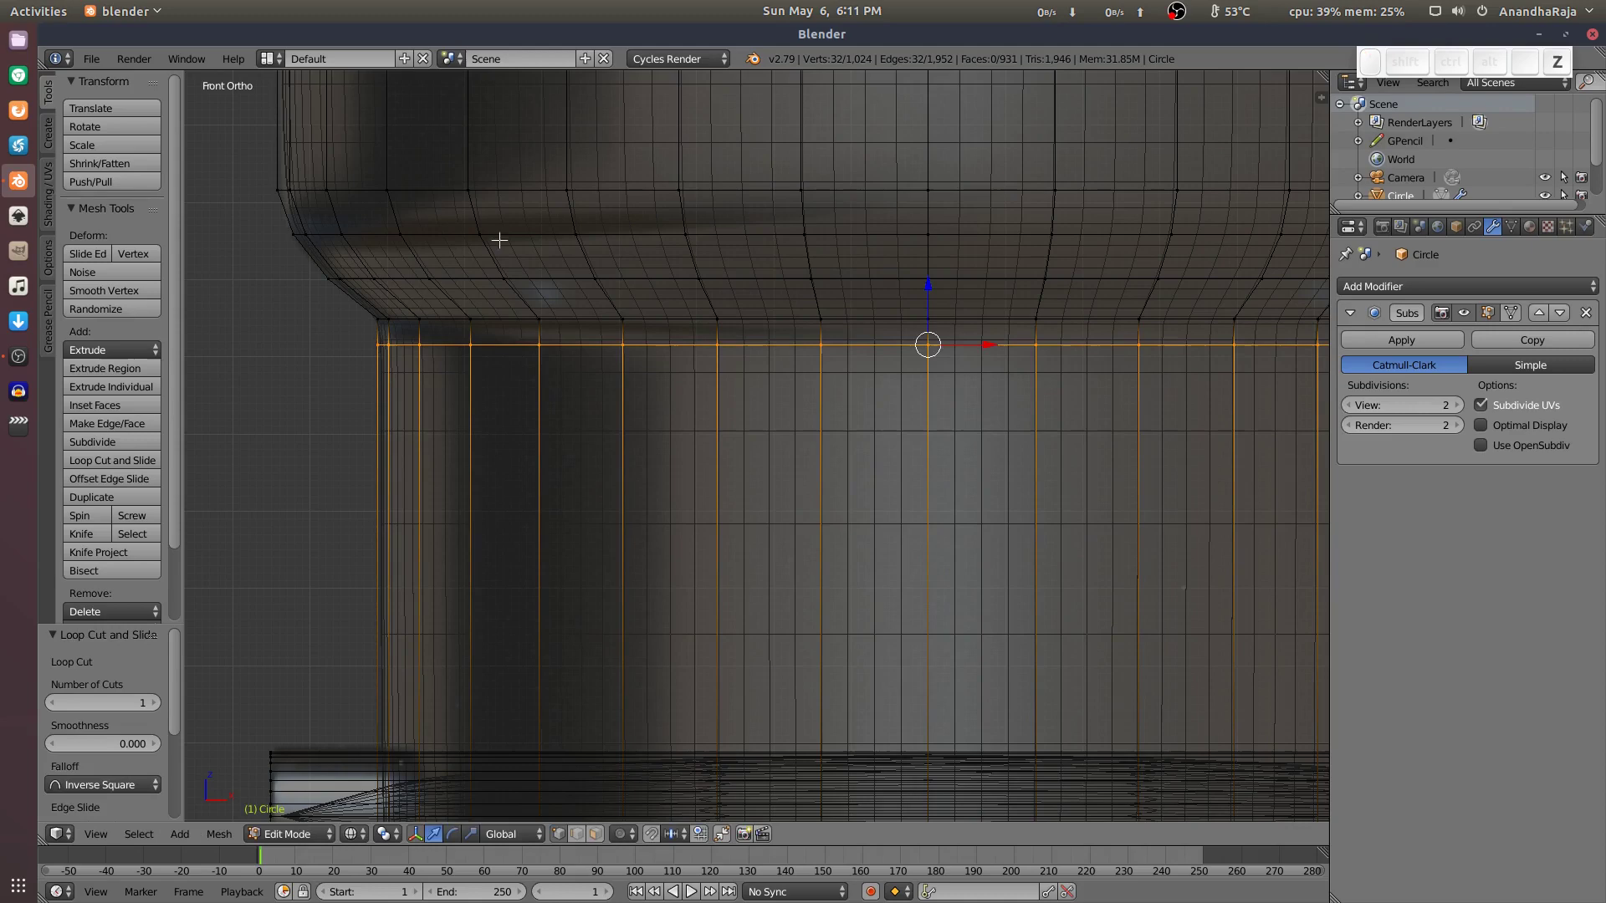
key("Tab")
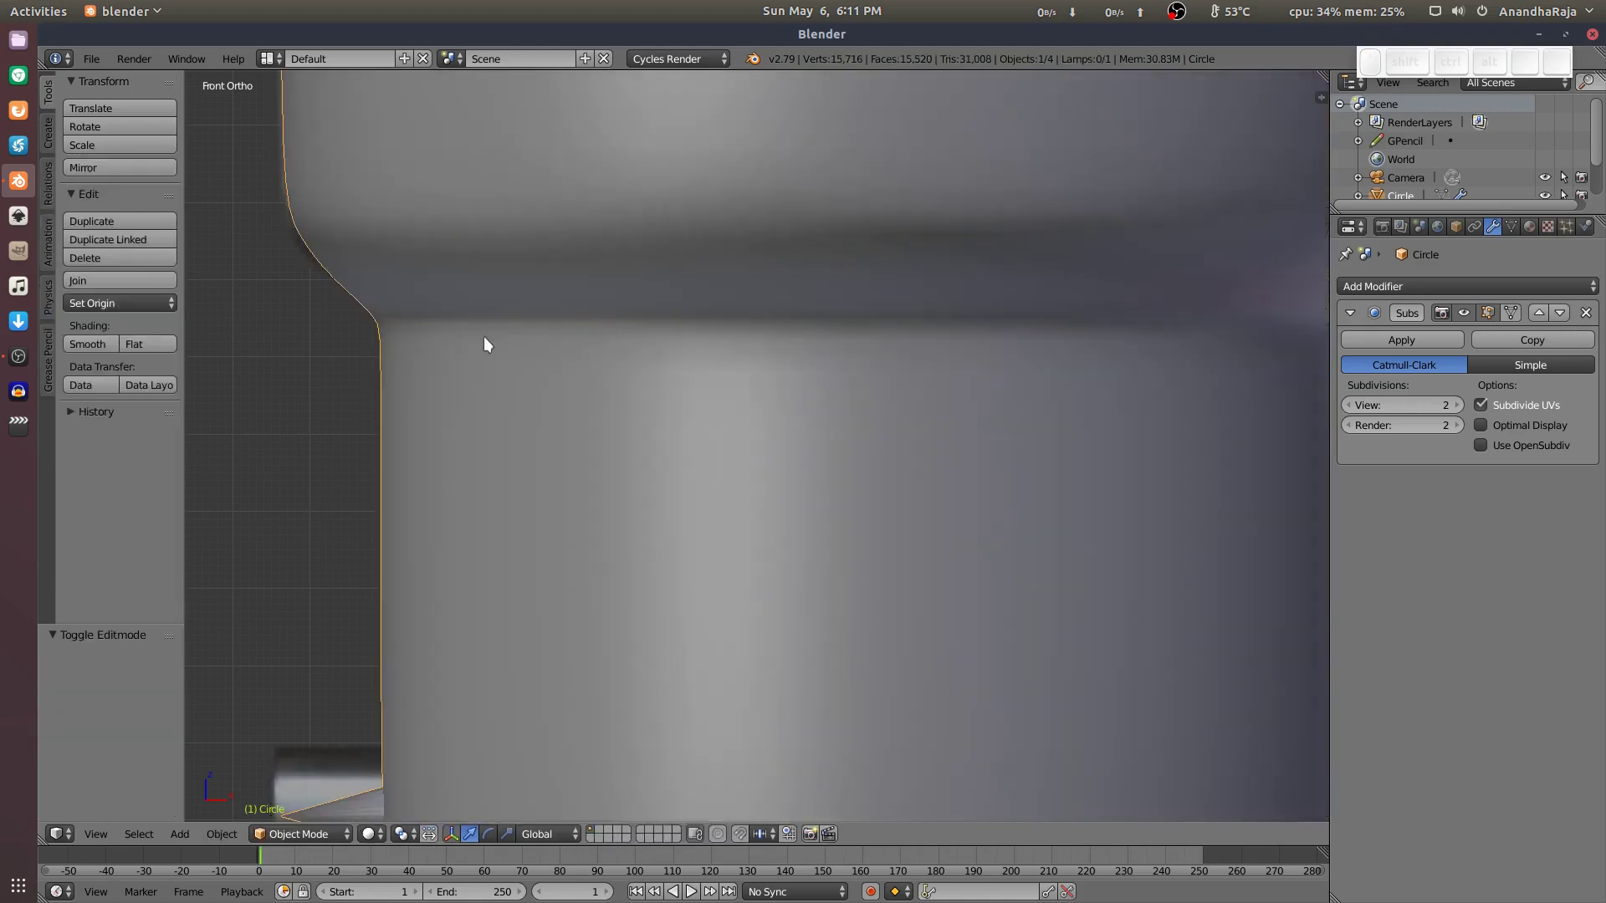
left_click(643, 523)
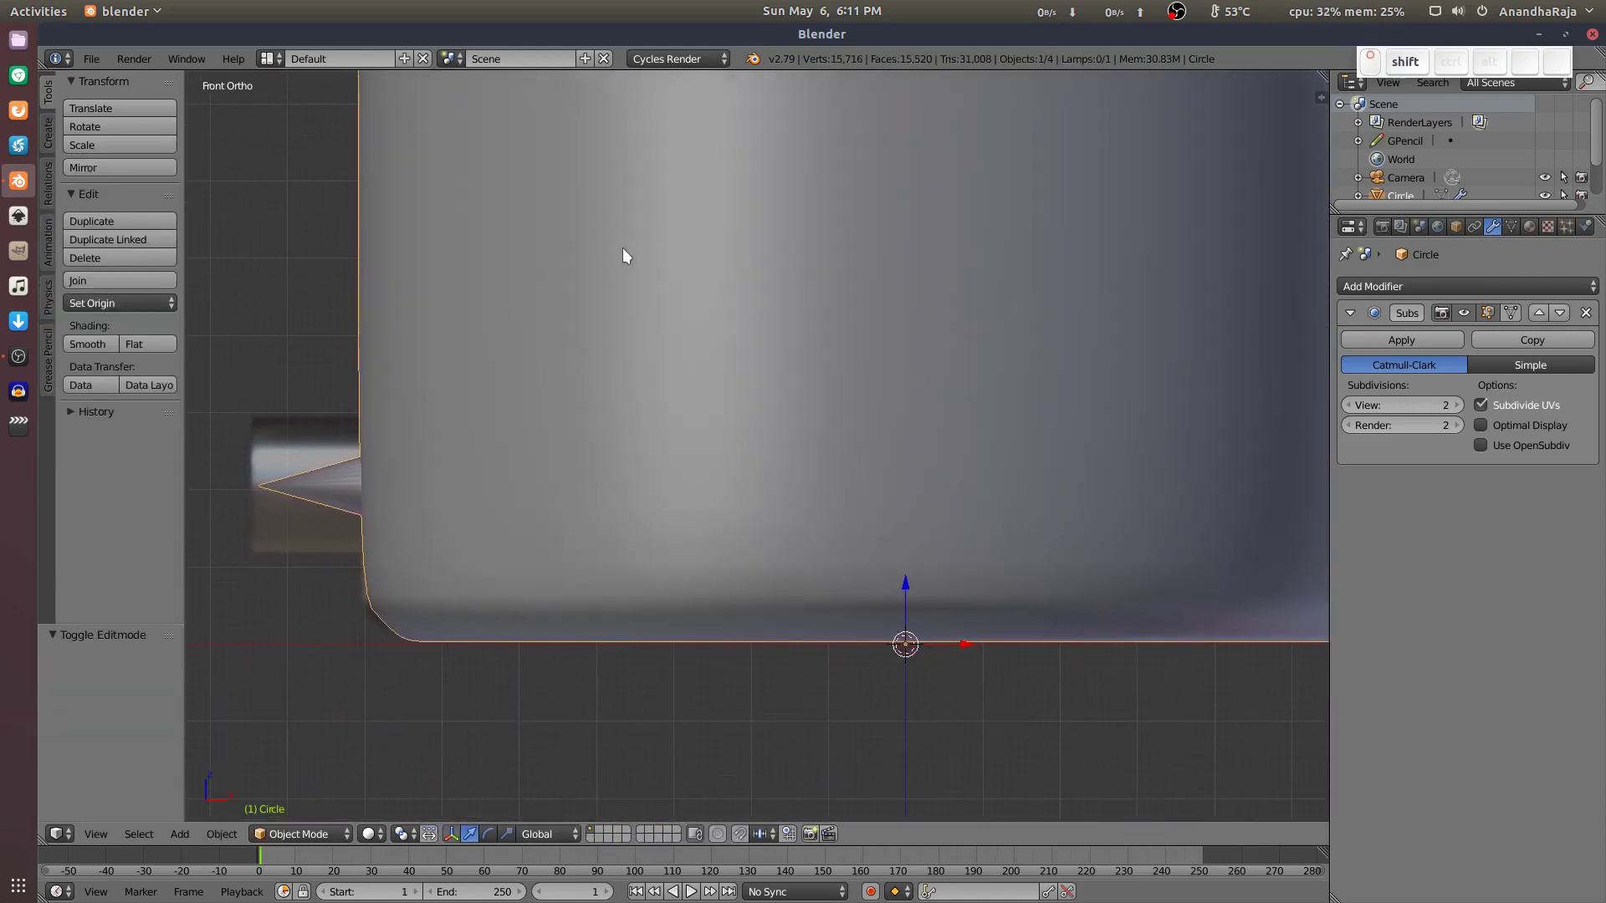
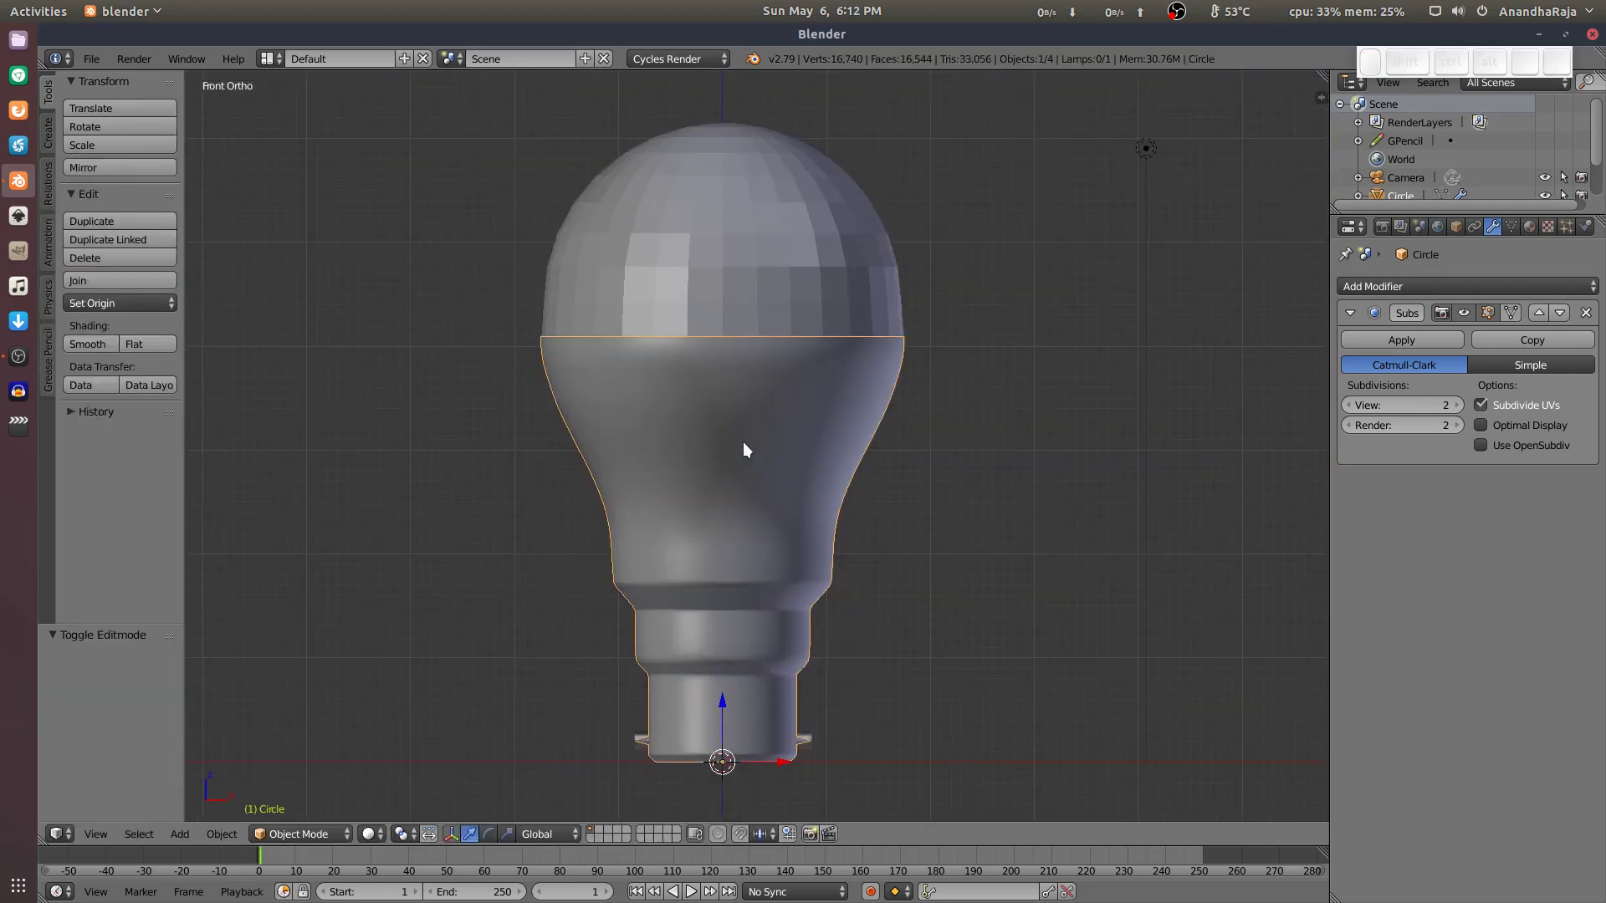
Select the neck shell's linked geometry with L and separate it into its own object with P > Selection.
left_click_drag(750, 448, 806, 426)
left_click_drag(806, 426, 819, 489)
key("Tab")
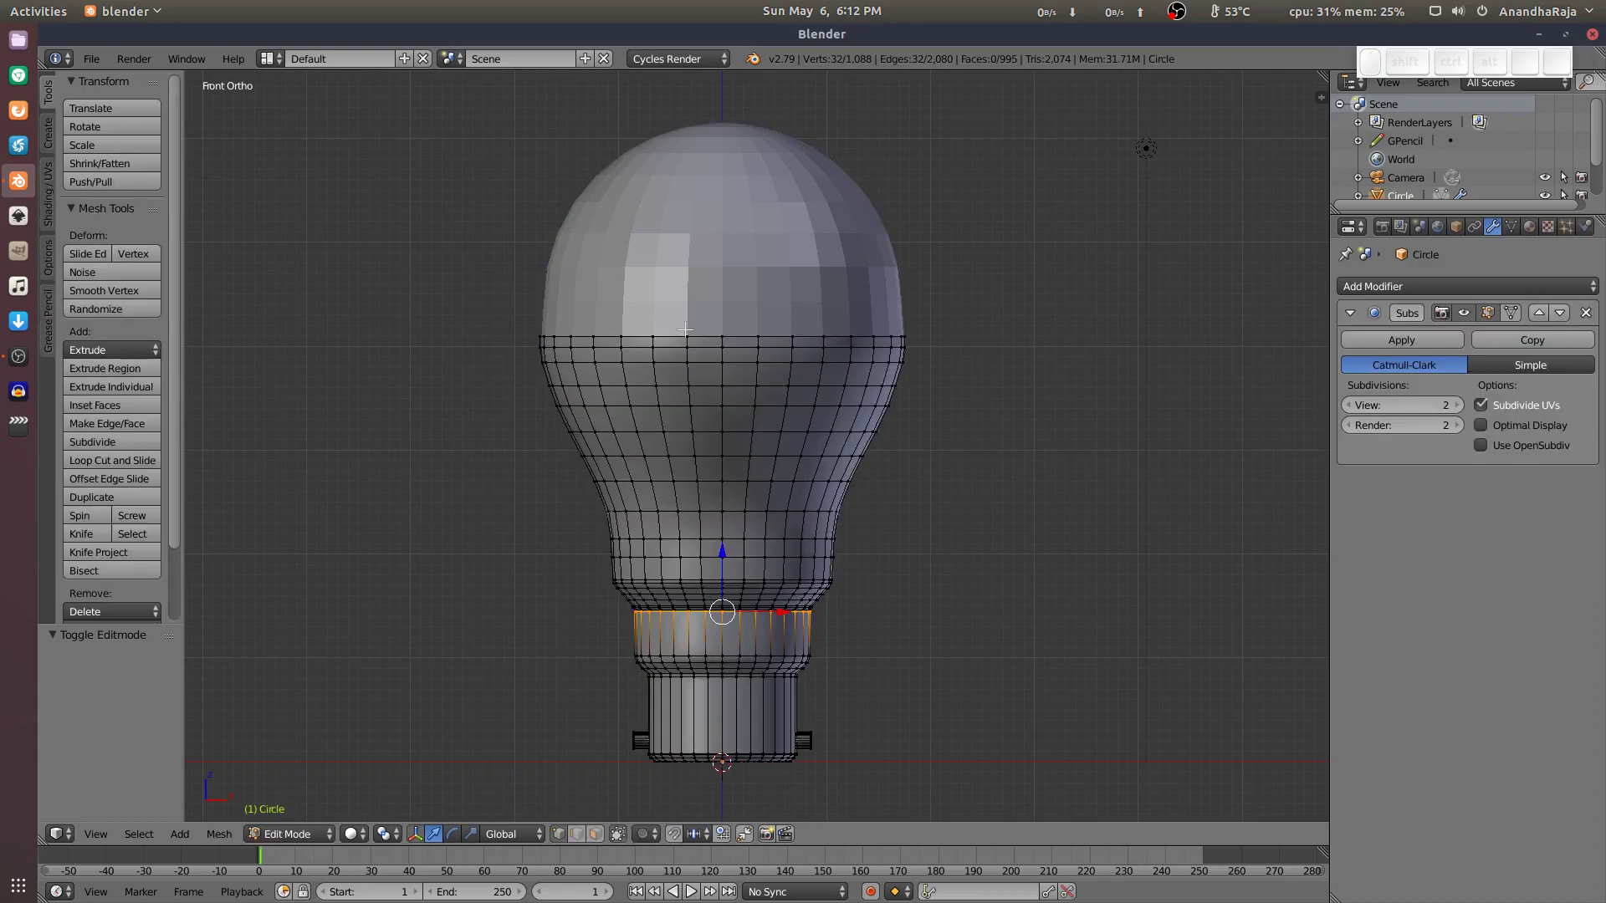
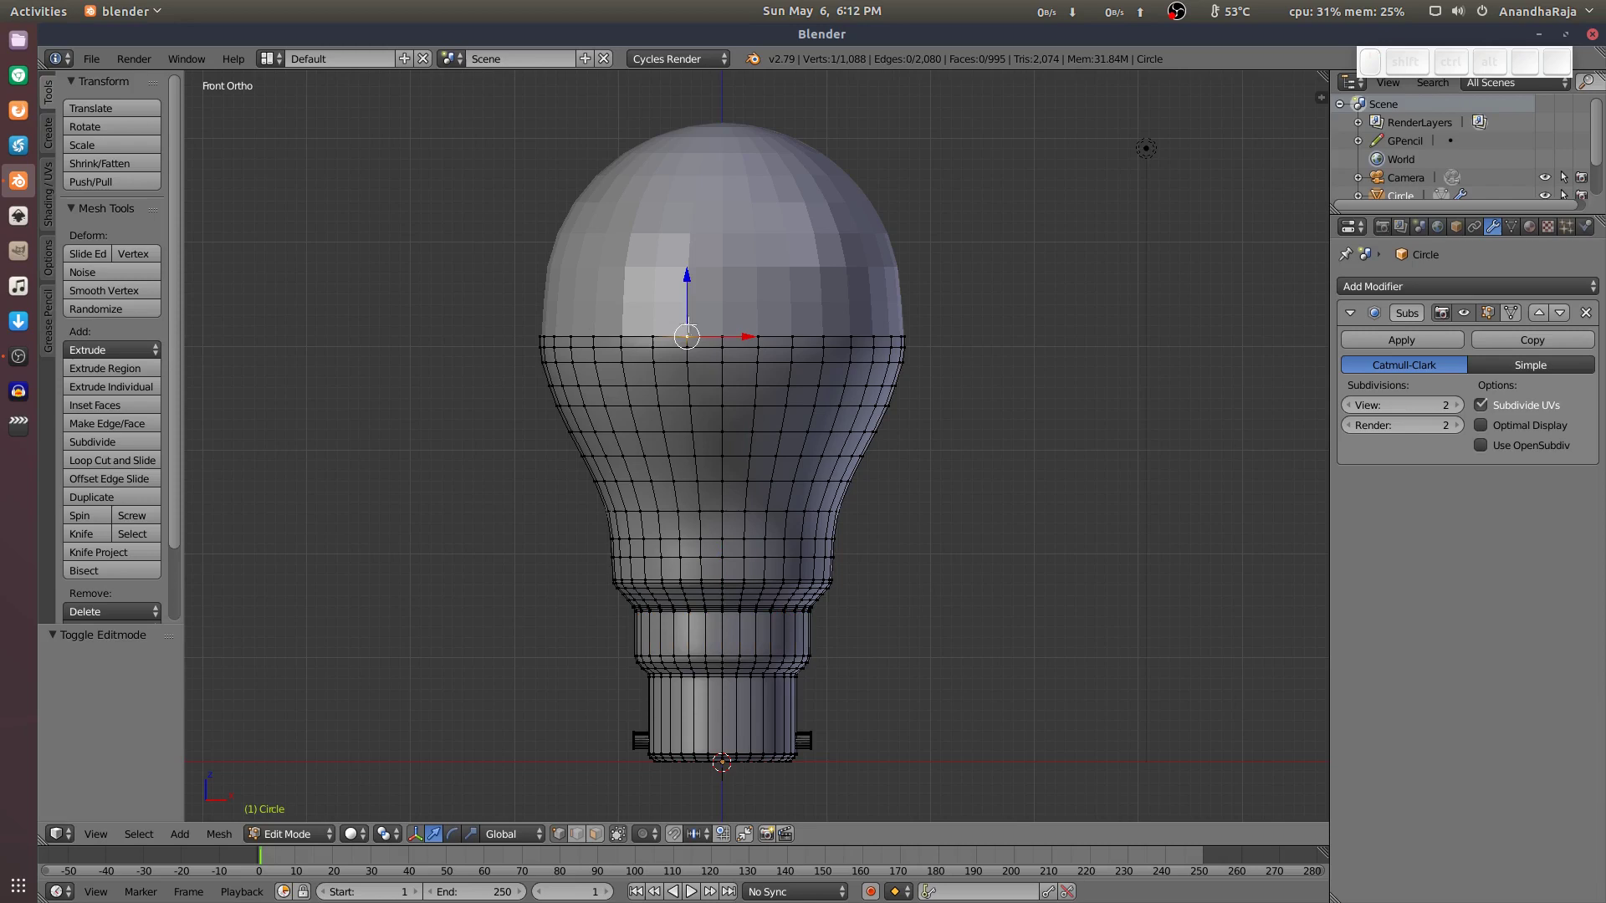
key("l")
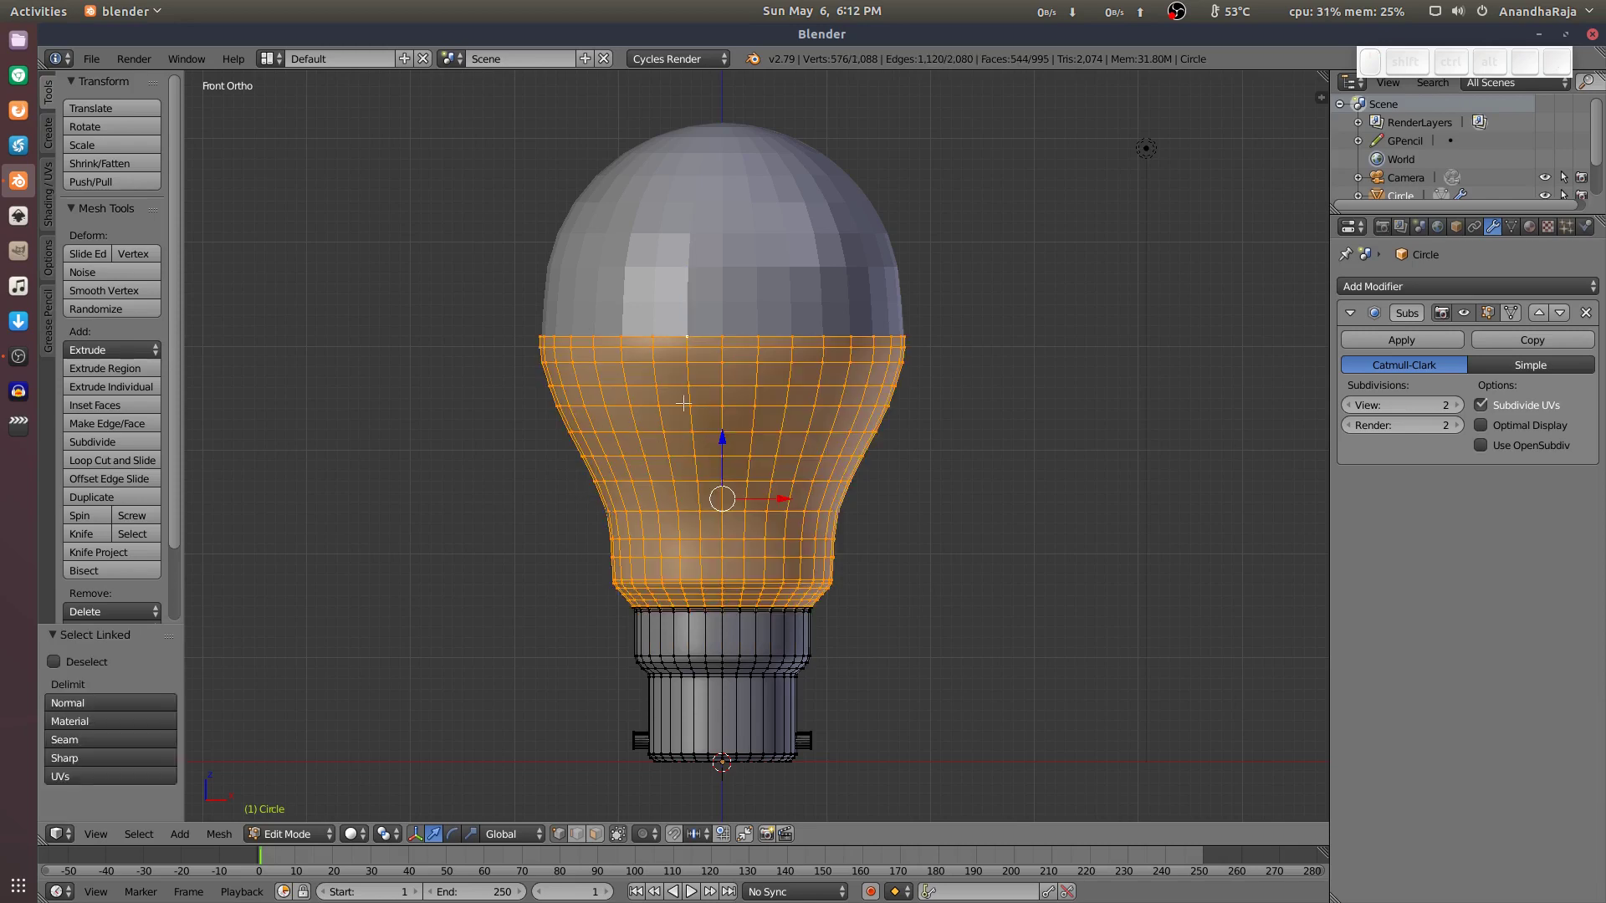
key("p")
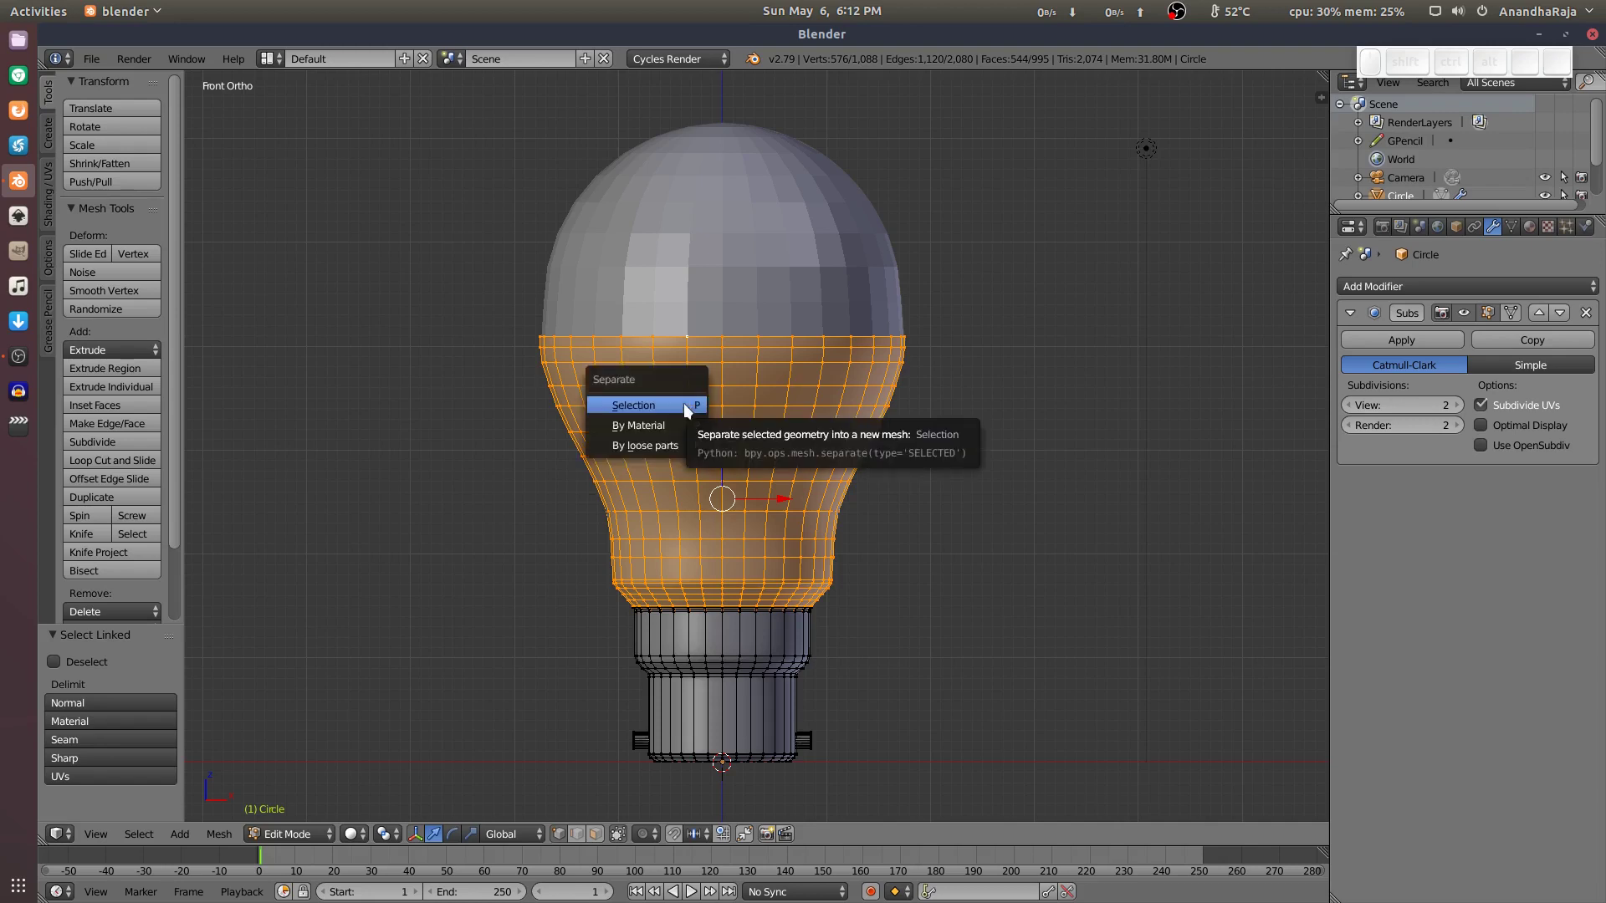
left_click(691, 409)
key("Tab")
Clear the selection and orbit up toward the top of the bulb to inspect the split.
key("a")
left_click_drag(782, 292, 785, 395)
middle_click(779, 406)
scroll("up", 3)
middle_click(544, 299)
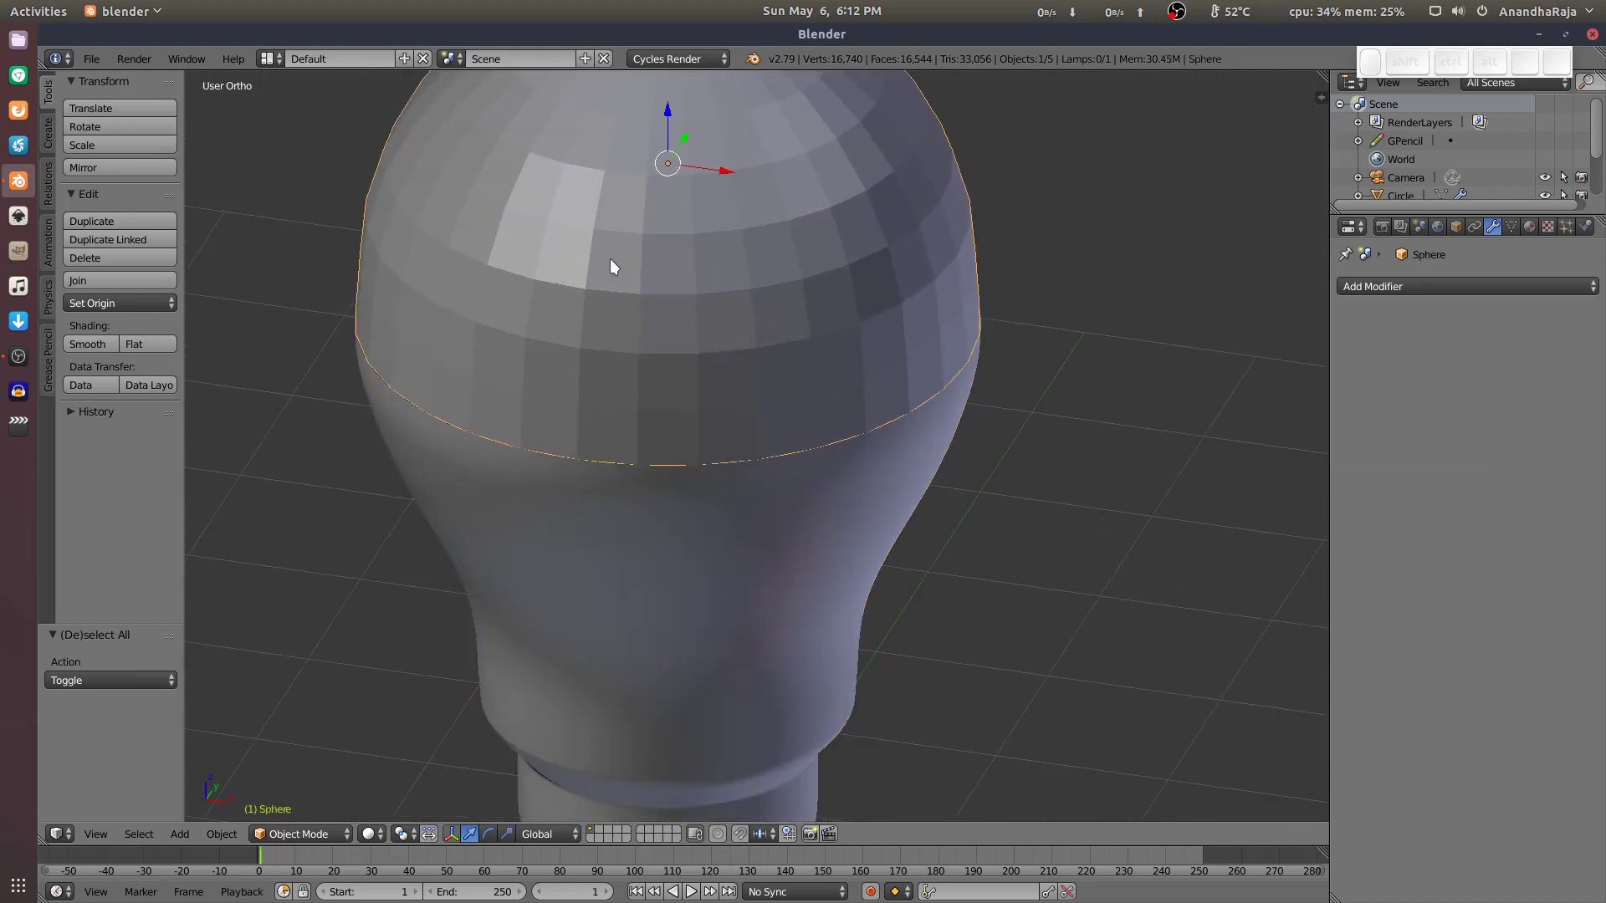
Hide the dome with H and orbit to look down into the open neck shell.
key("h")
left_click_drag(675, 466, 450, 357)
middle_click(466, 380)
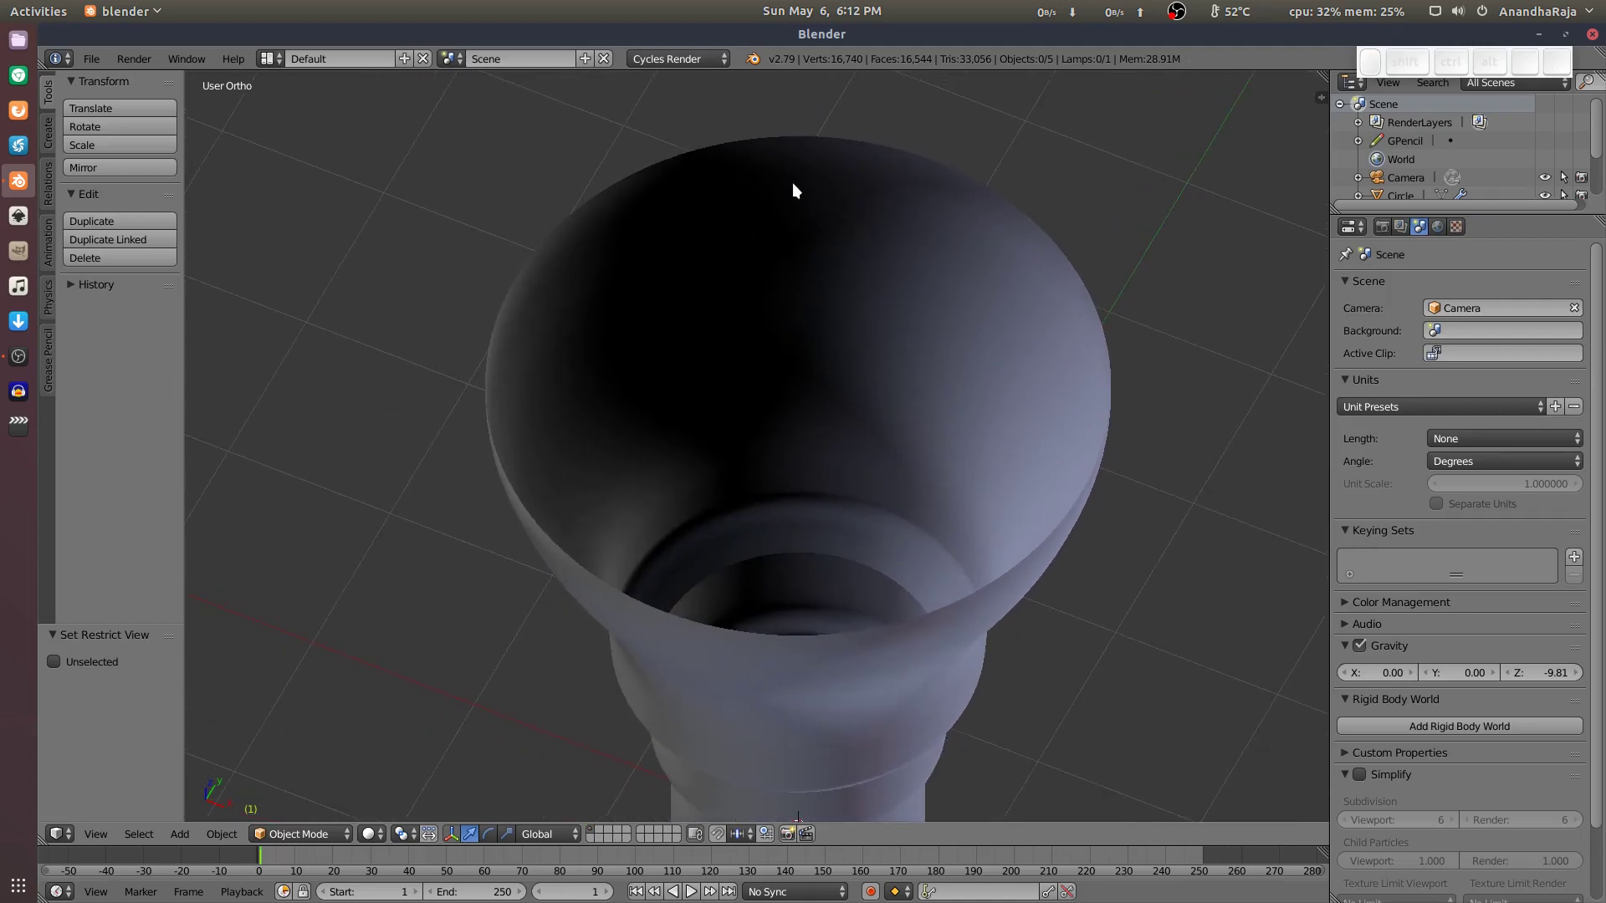
middle_click(790, 235)
left_click_drag(732, 294, 808, 236)
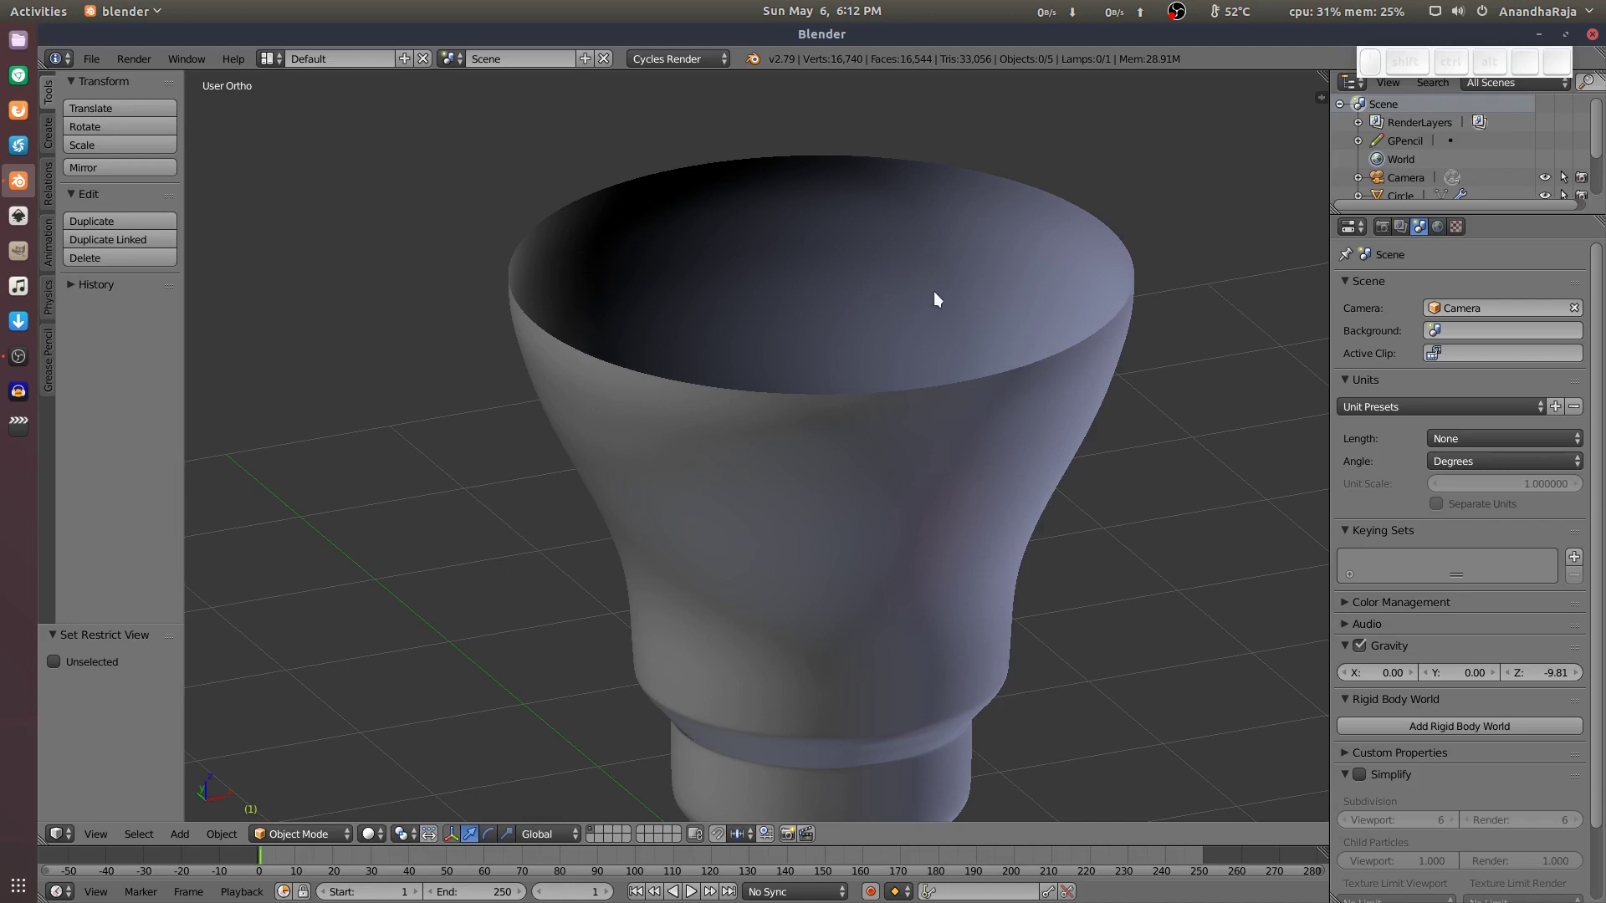
Select the flared neck shell object, checking it is distinct from the base.
left_click(939, 299)
left_click(779, 479)
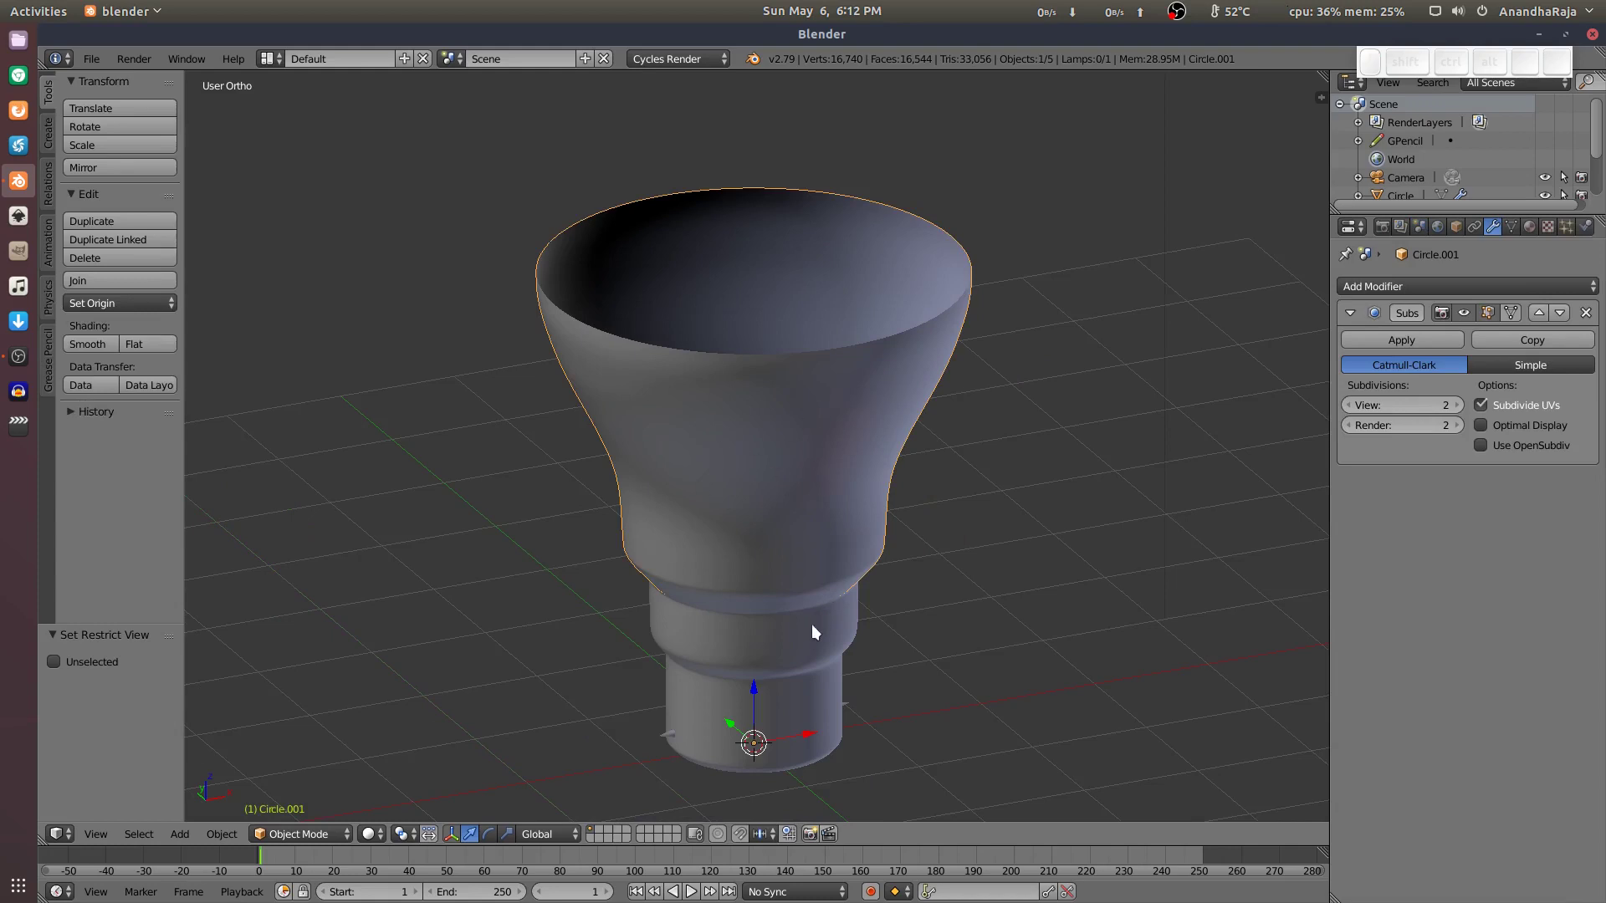
left_click_drag(816, 635, 740, 631)
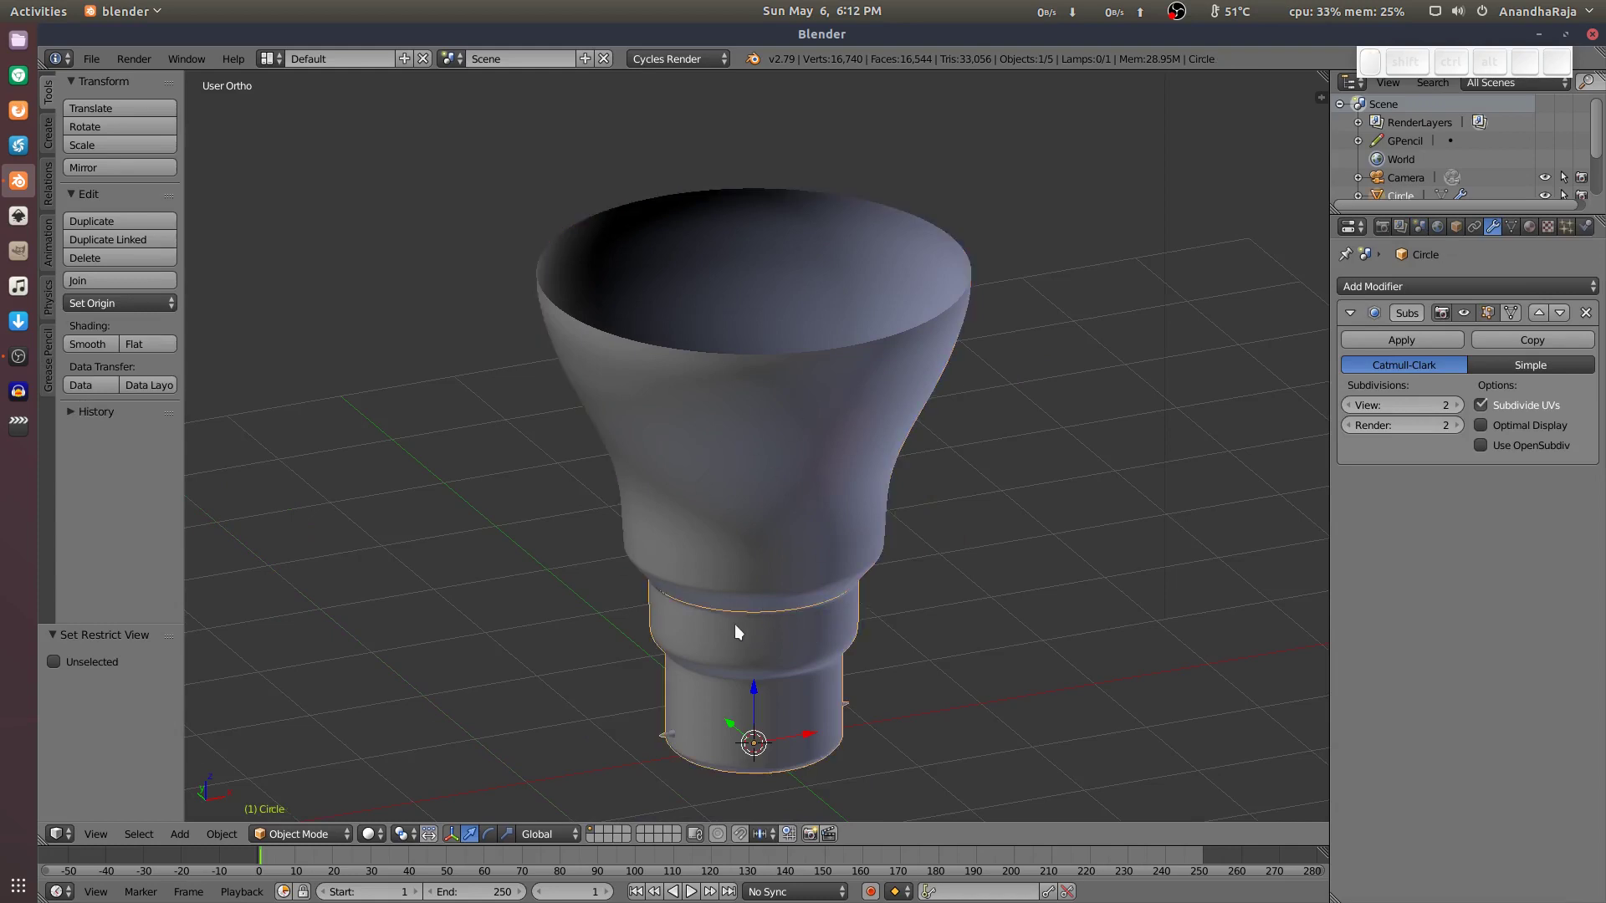
left_click_drag(740, 632, 727, 487)
right_click(727, 487)
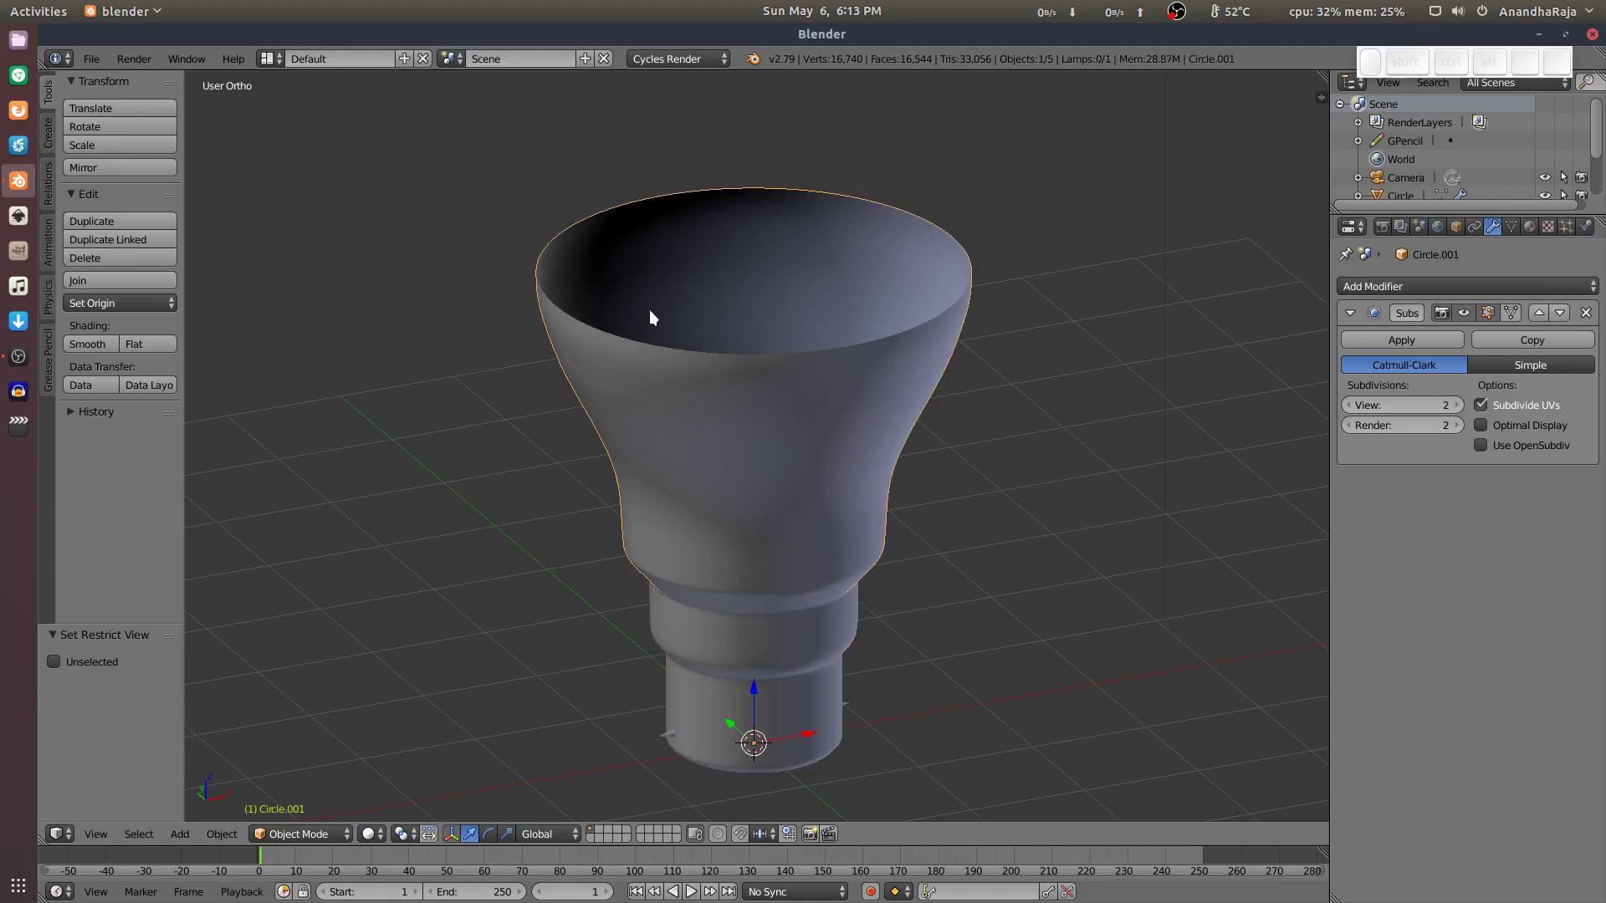
Add a Solidify modifier to the neck shell giving it a thin 0.01 wall with offset -1.
left_click_drag(654, 318, 1369, 292)
left_click(1368, 291)
left_click_drag(1367, 293, 1264, 572)
left_click(1264, 573)
left_click_drag(1074, 368, 914, 417)
scroll("up", 3)
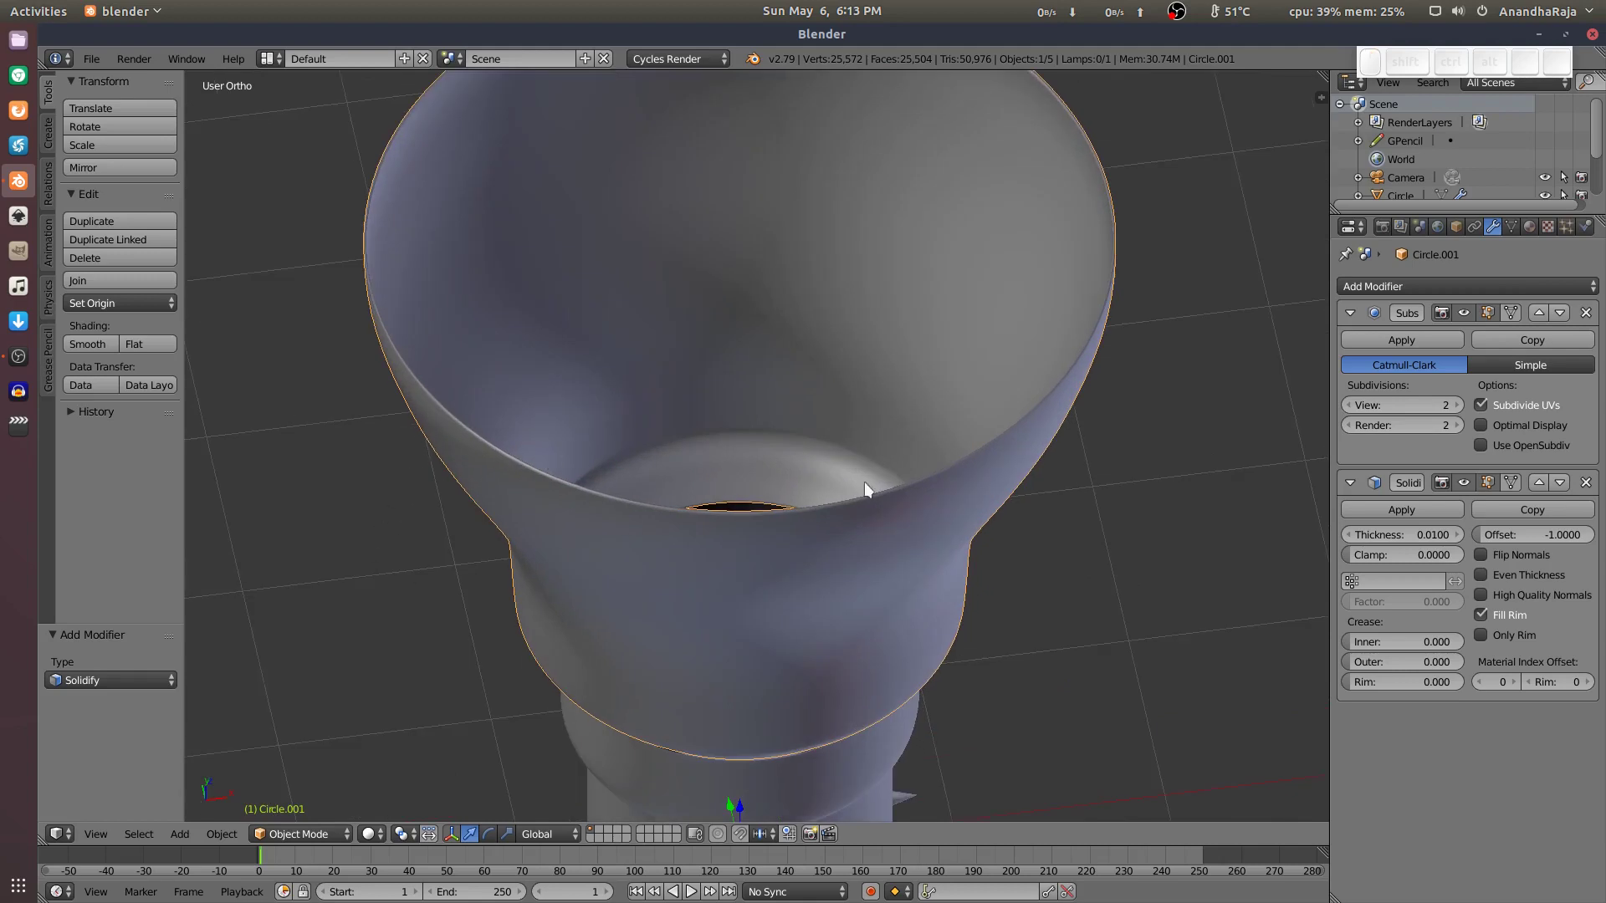
Toggle the Subsurf viewport display to check the wall, then apply the Solidify modifier permanently.
left_click(1085, 232)
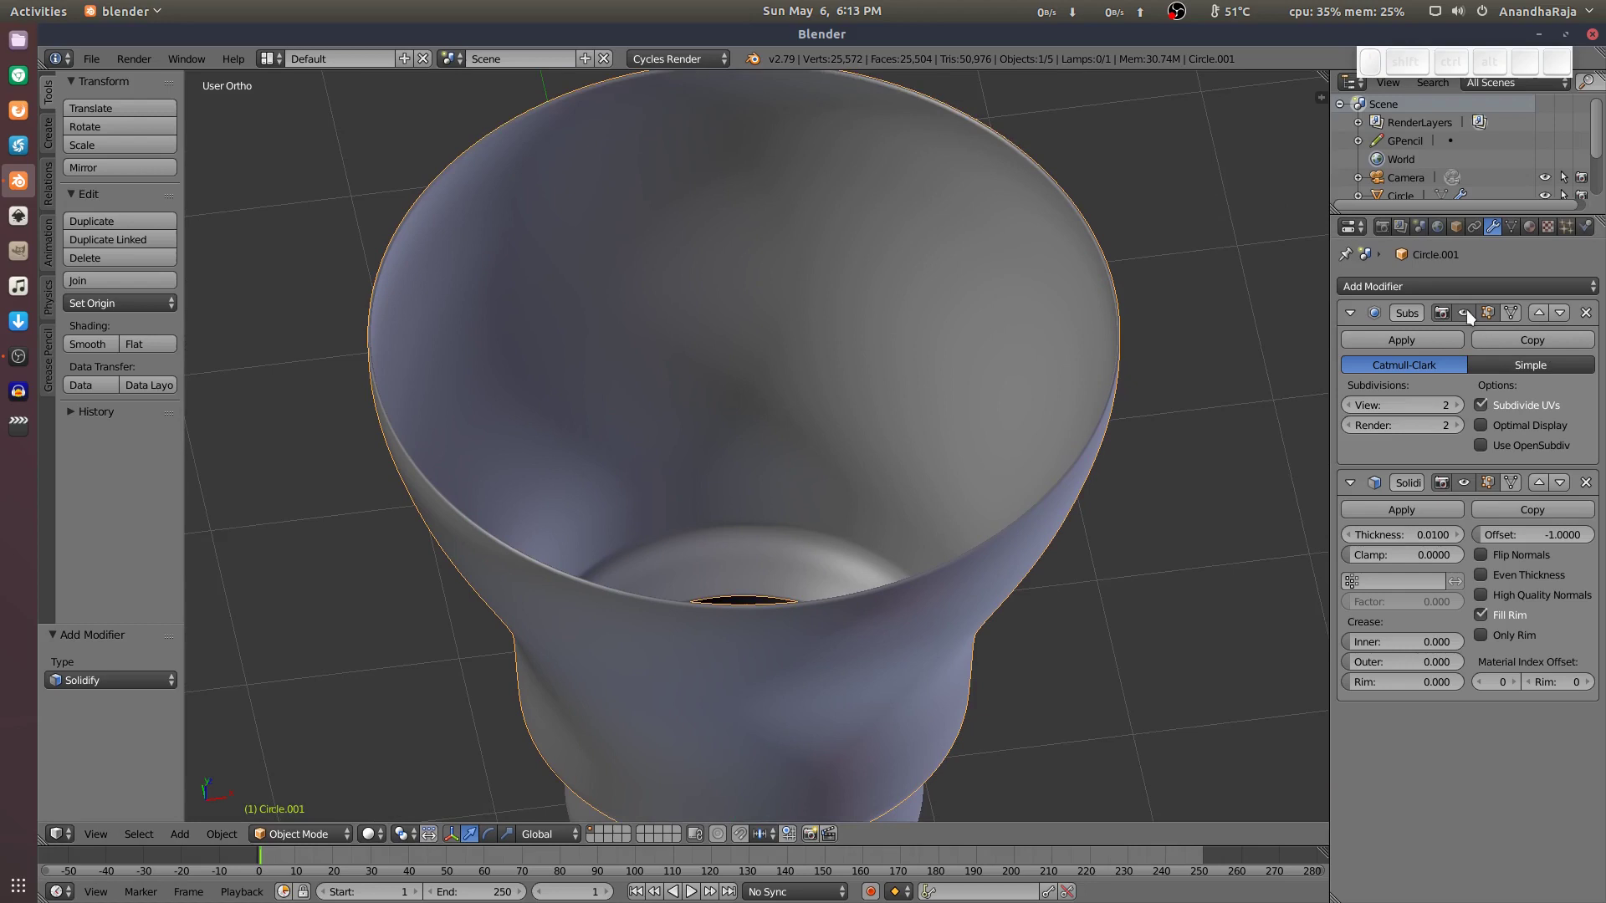
left_click(1470, 317)
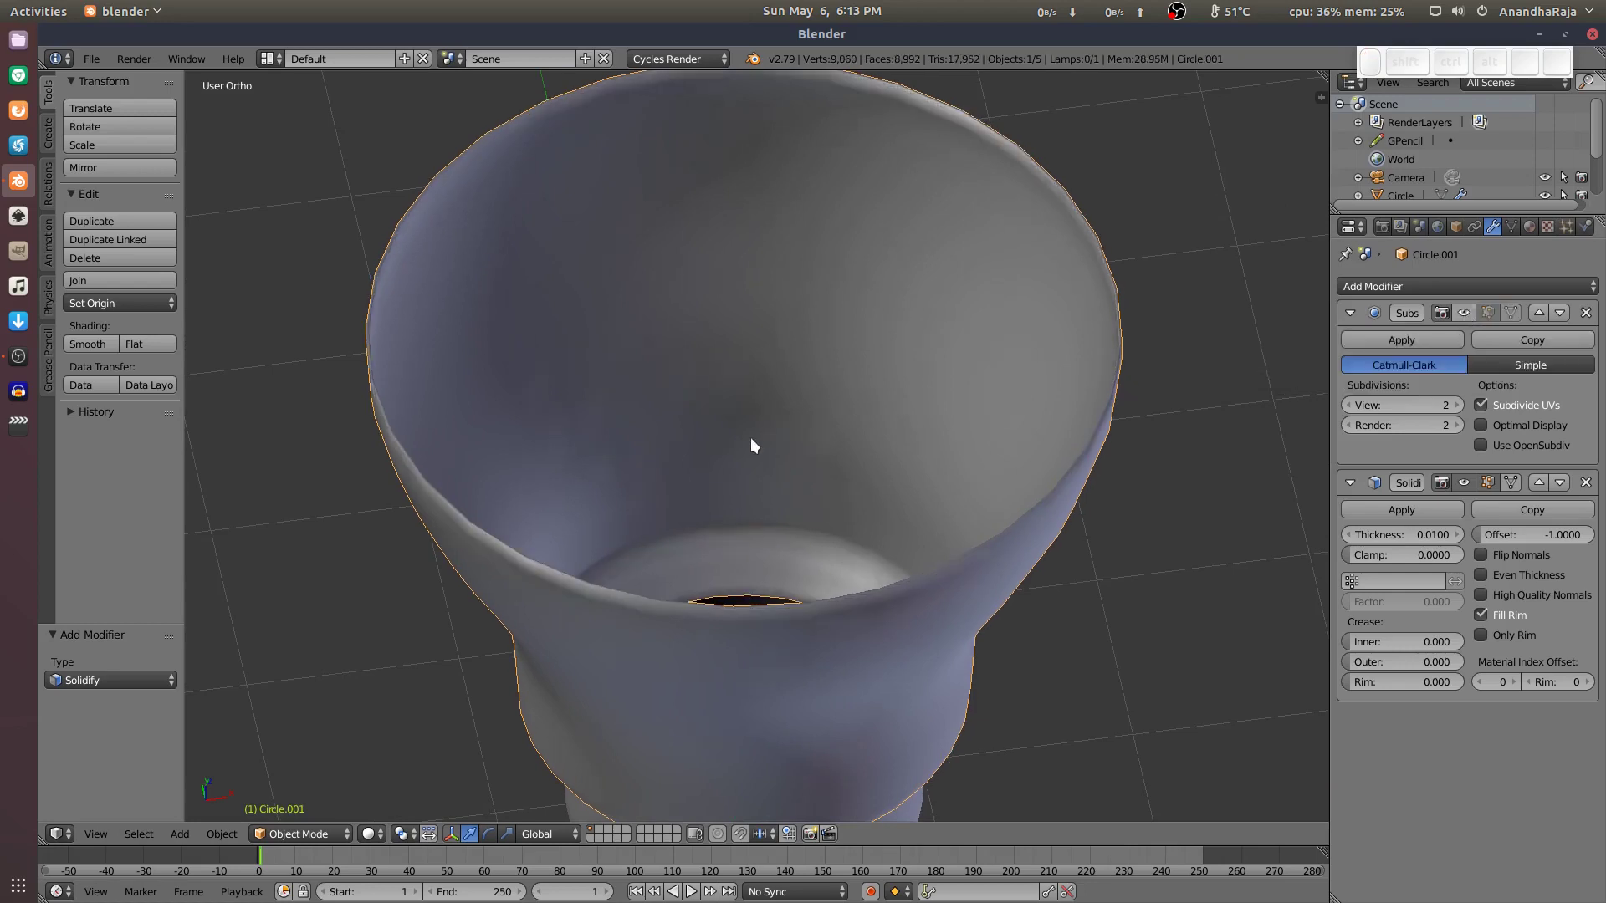
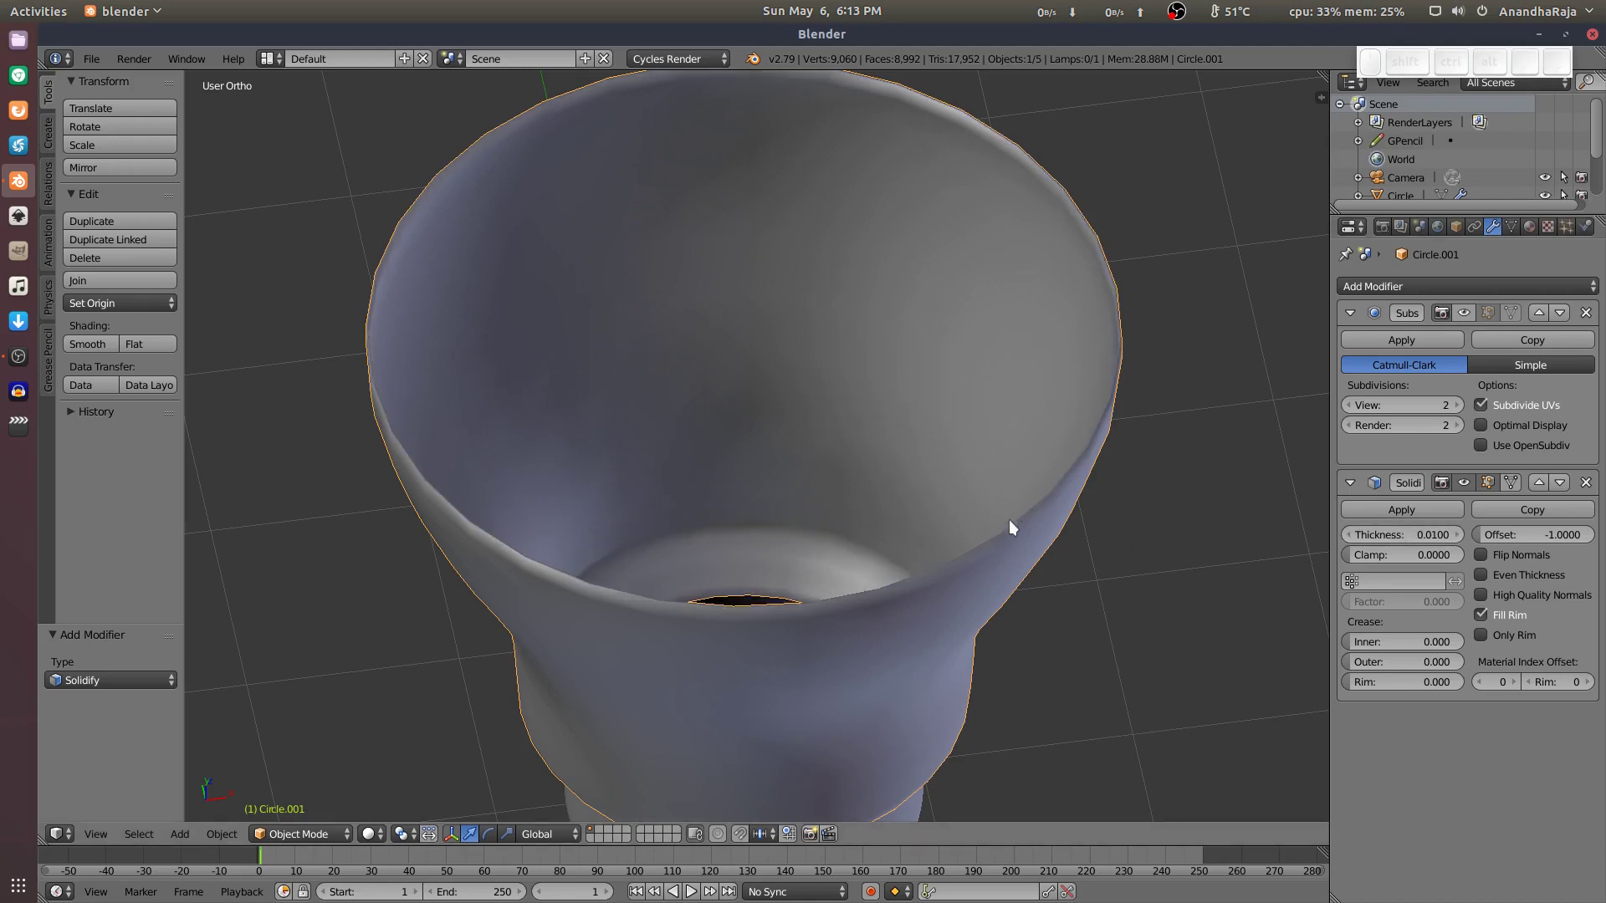
left_click(1473, 320)
left_click(879, 437)
left_click_drag(895, 418, 1117, 459)
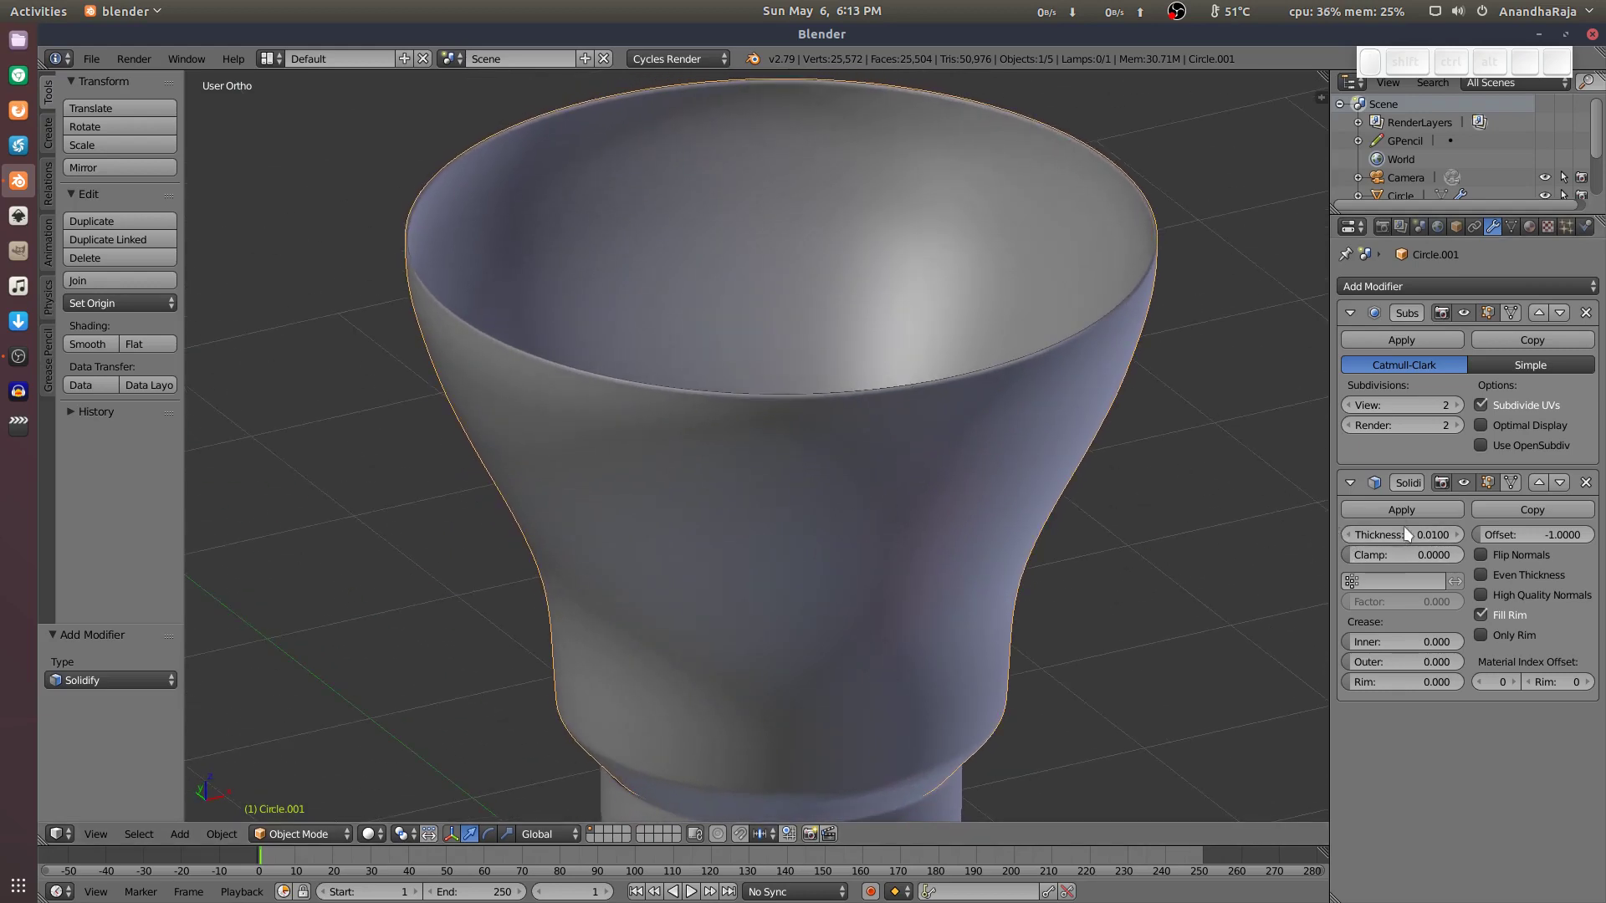
left_click(1413, 515)
Cut an extra edge loop hugging the shell's rim so the lip stays crisp under smoothing.
left_click_drag(841, 313, 771, 384)
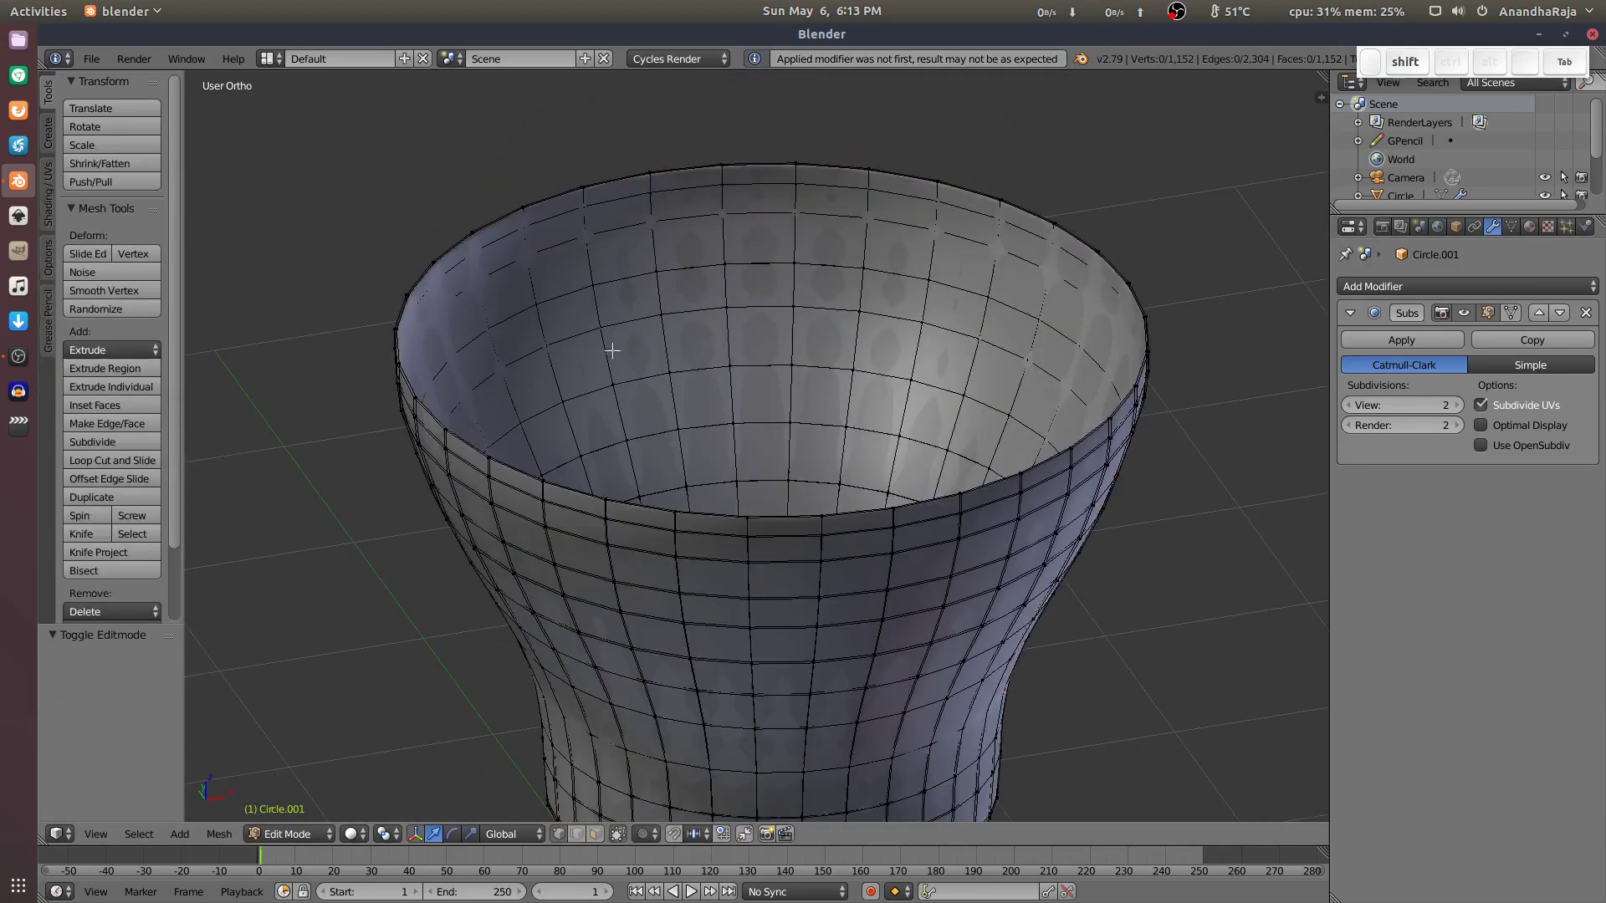
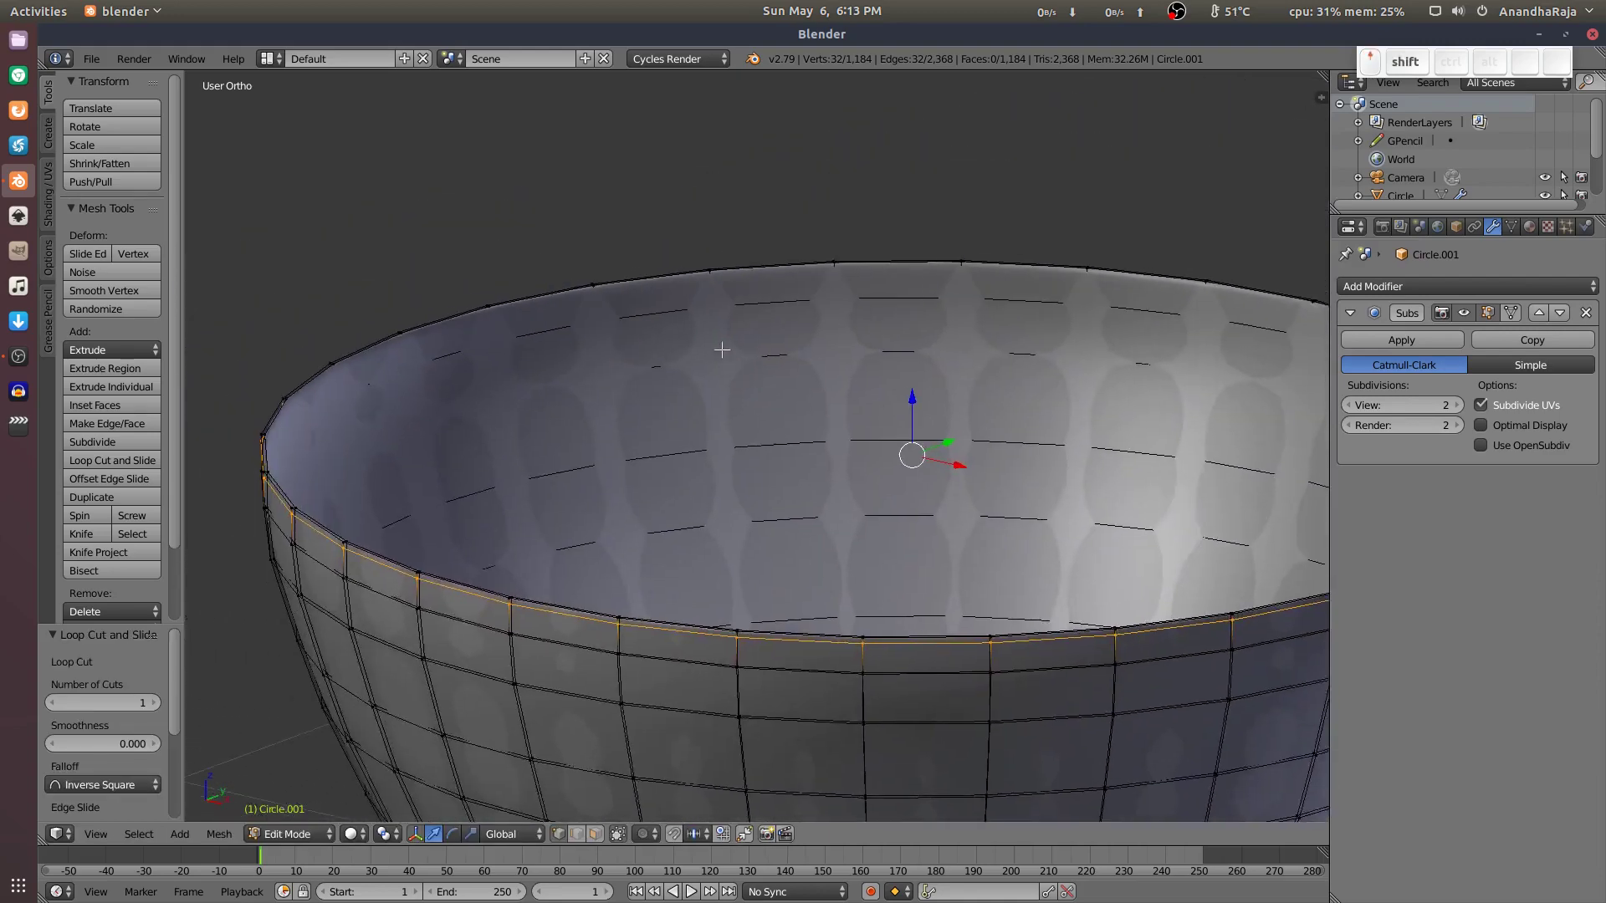
key("ctrl+r")
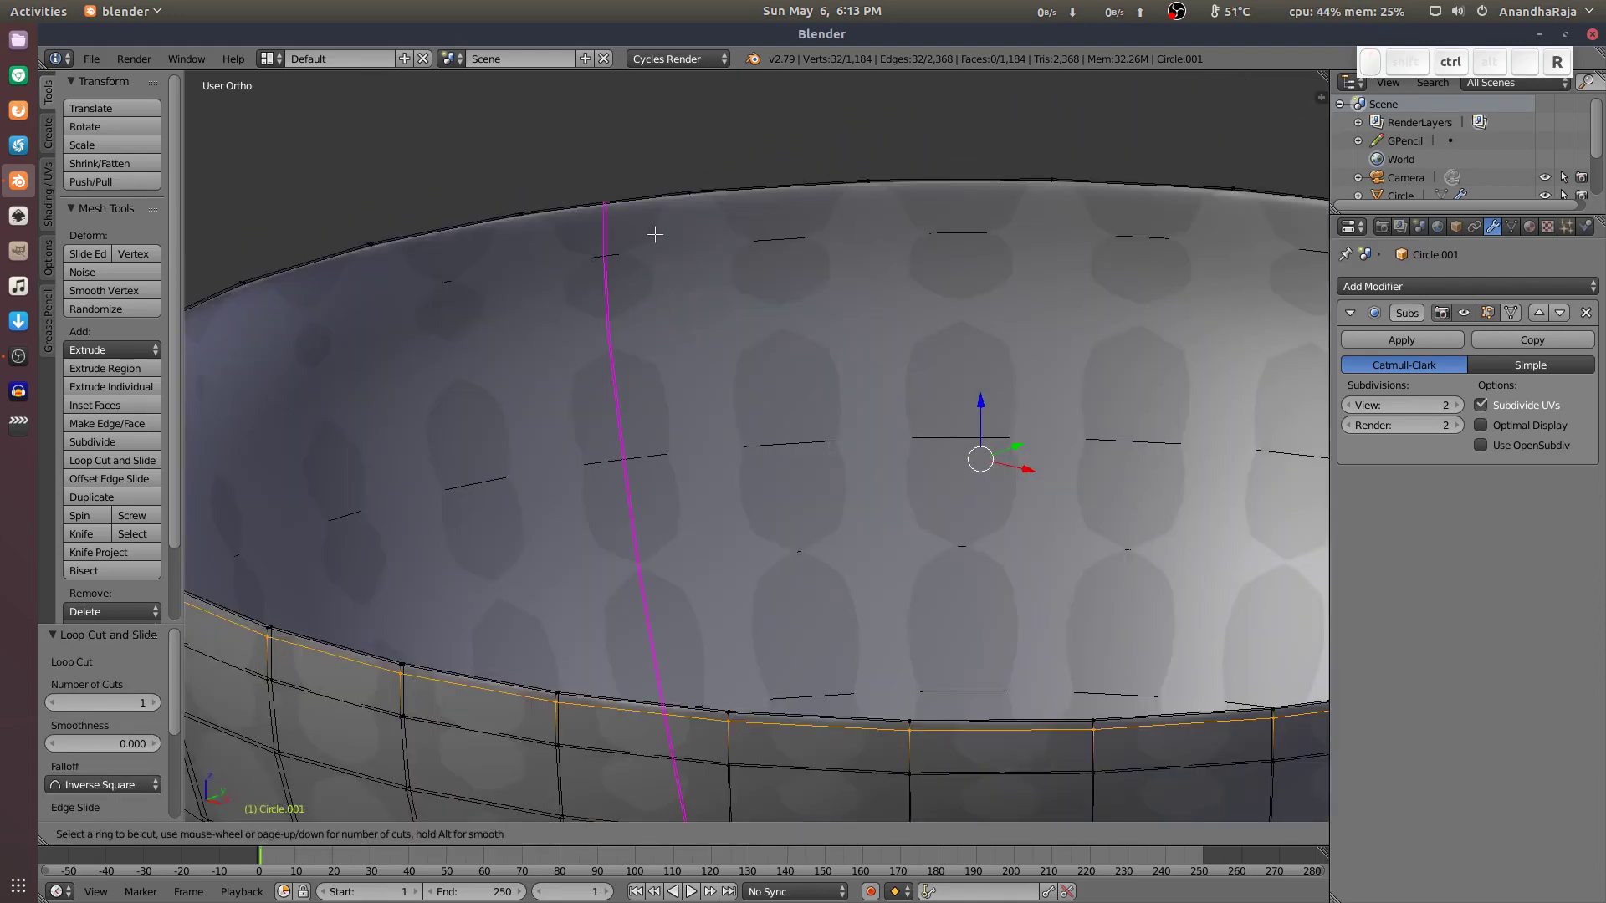
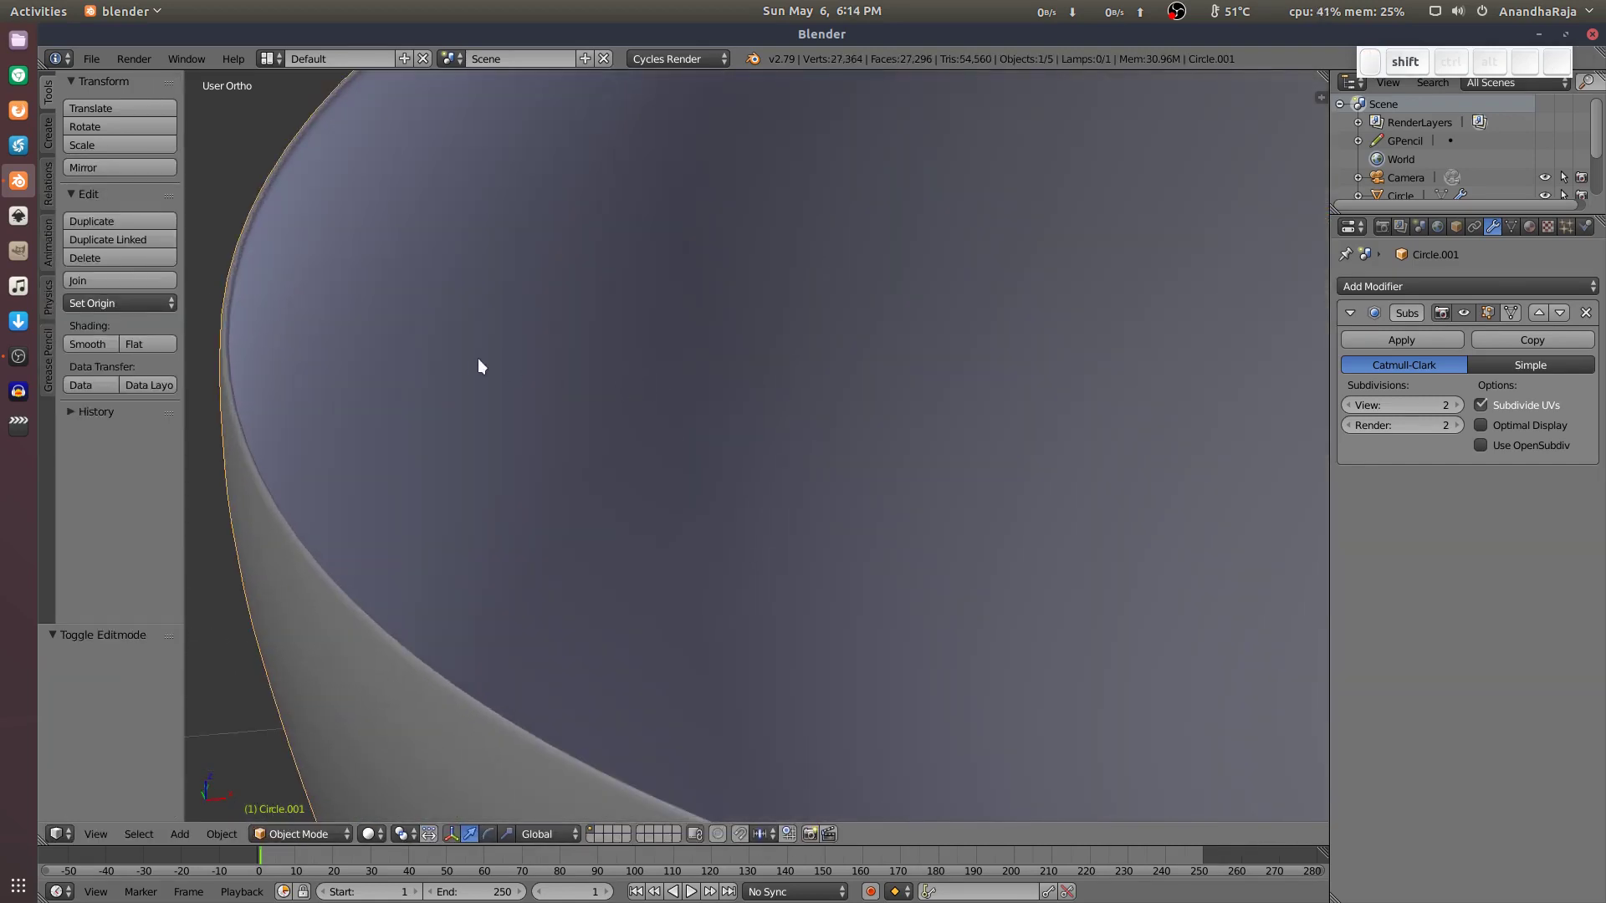
left_click(479, 359)
middle_click(573, 354)
key("shift+Tab")
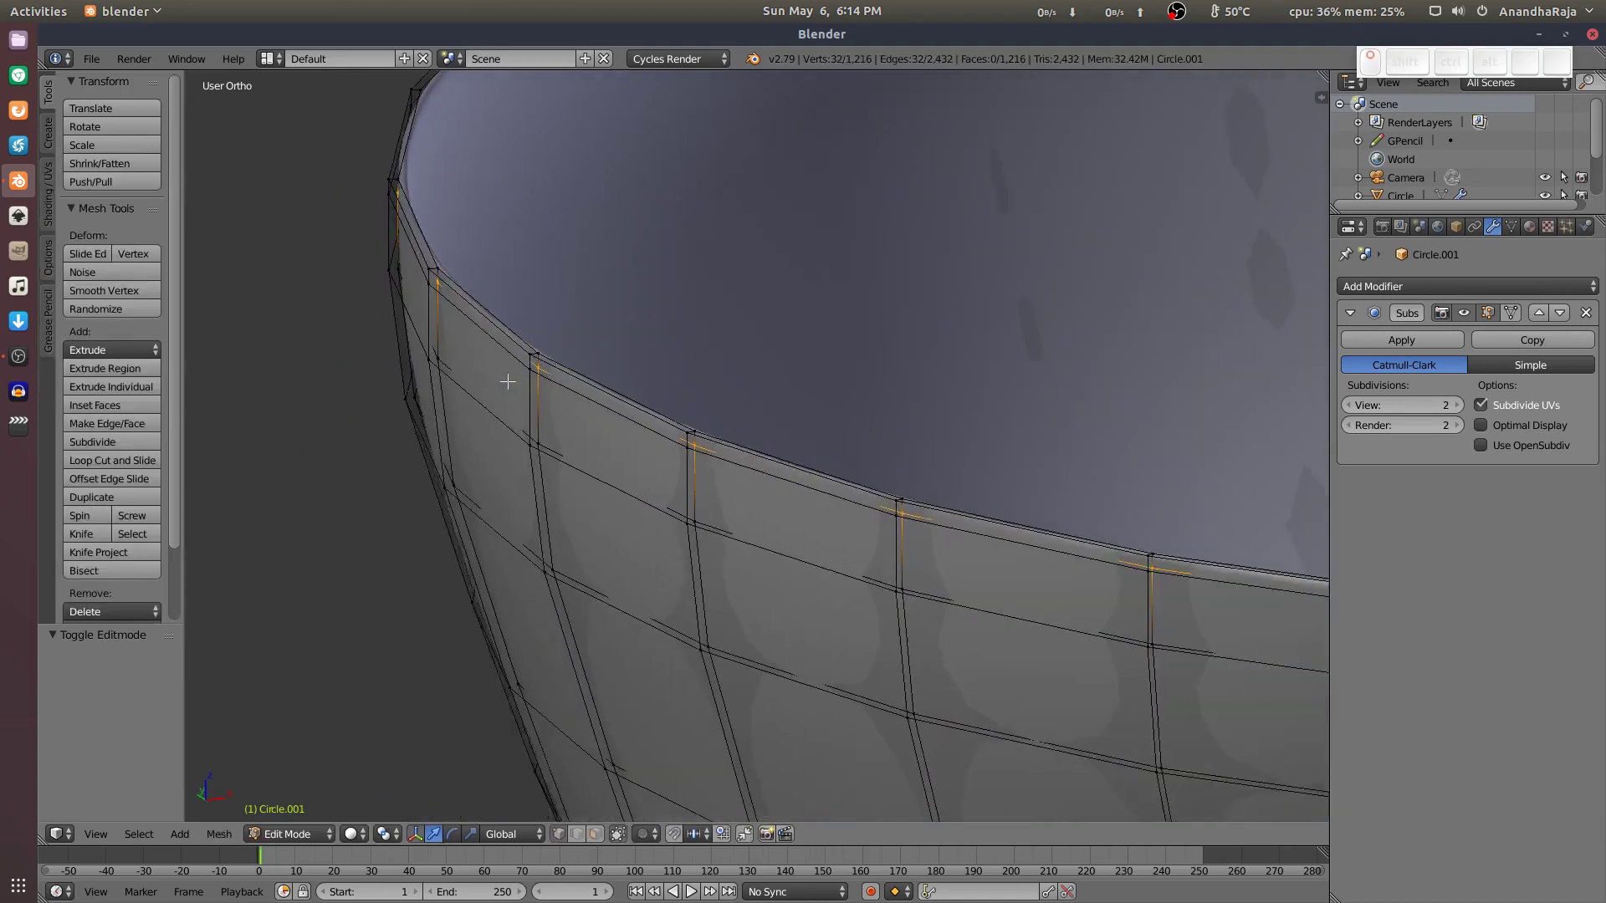
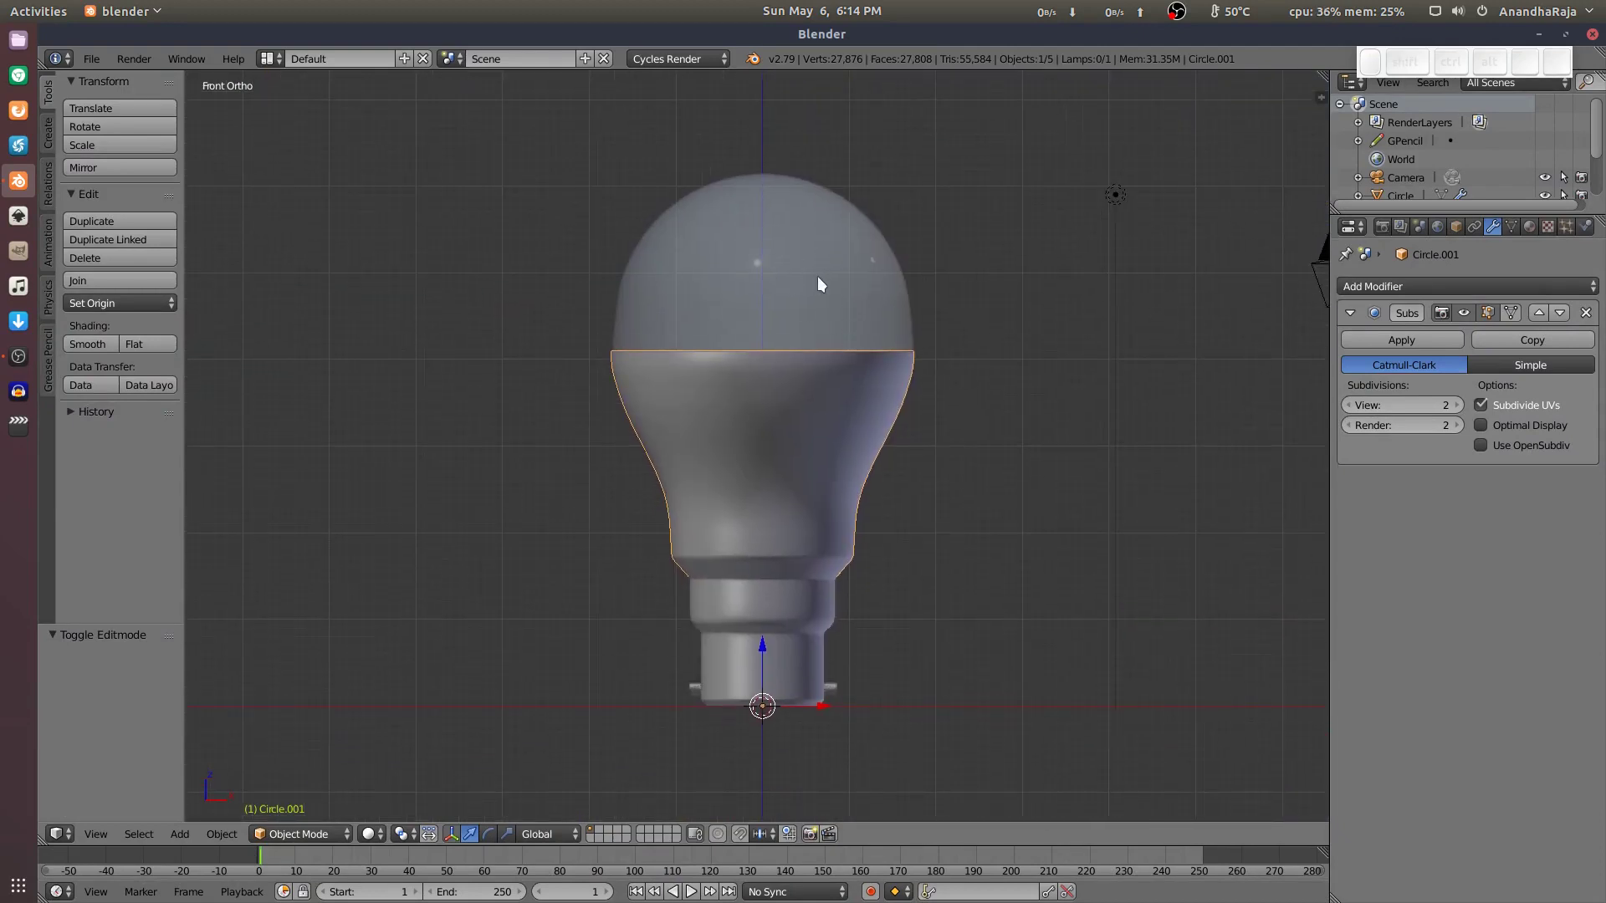
Unhide the dome, join it with the neck shell, then undo that first join.
key("alt+h")
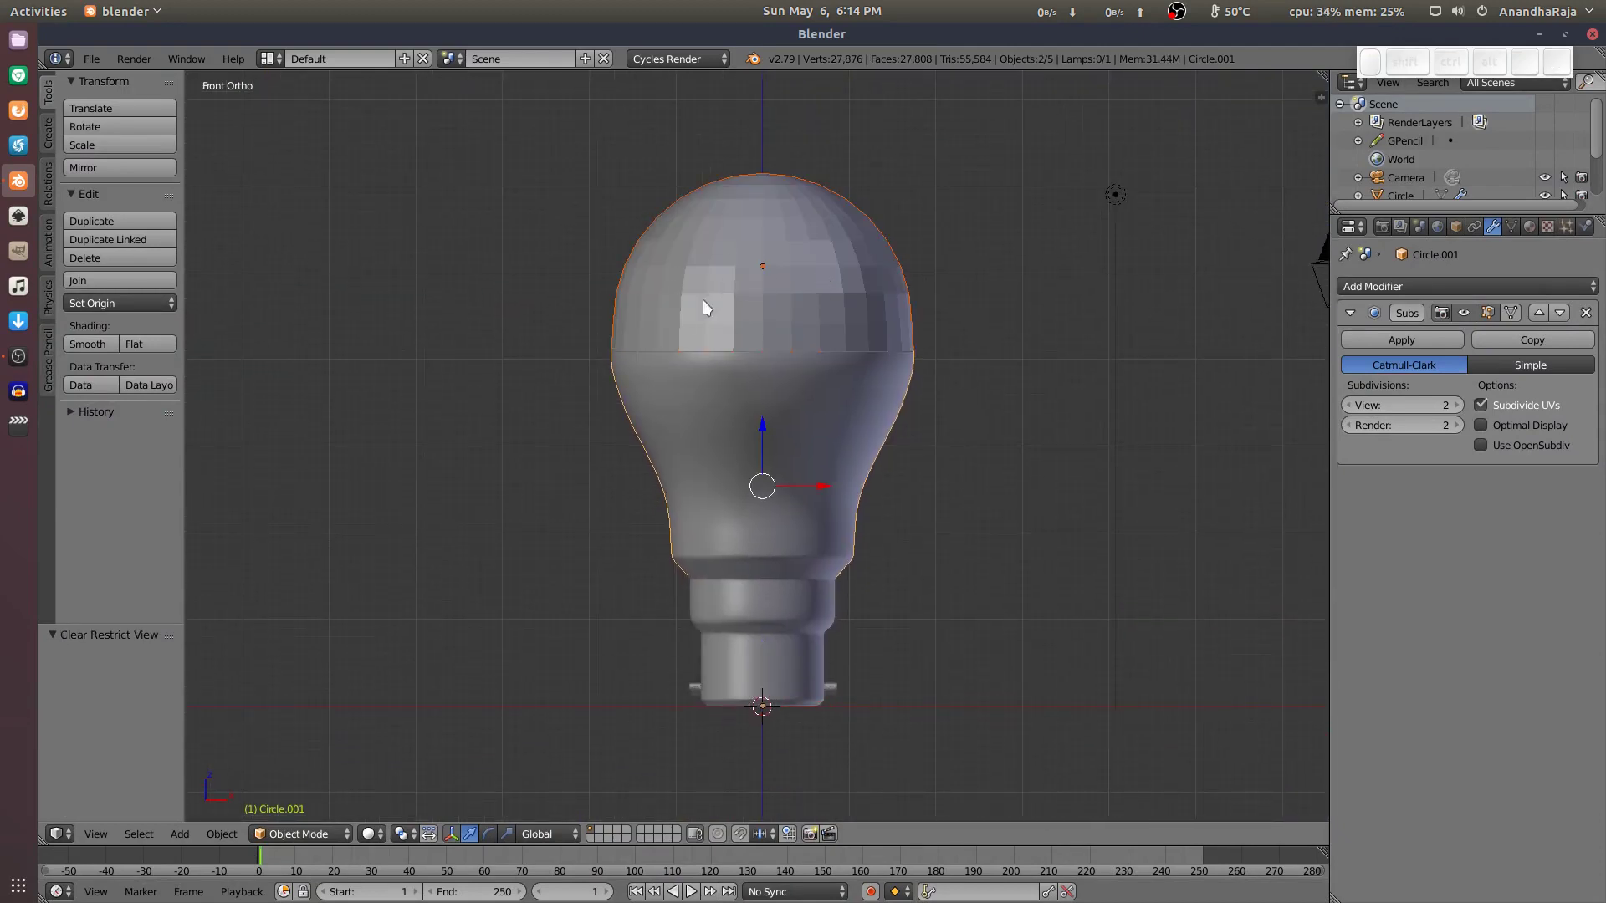
left_click(771, 277)
left_click_drag(774, 419, 782, 648)
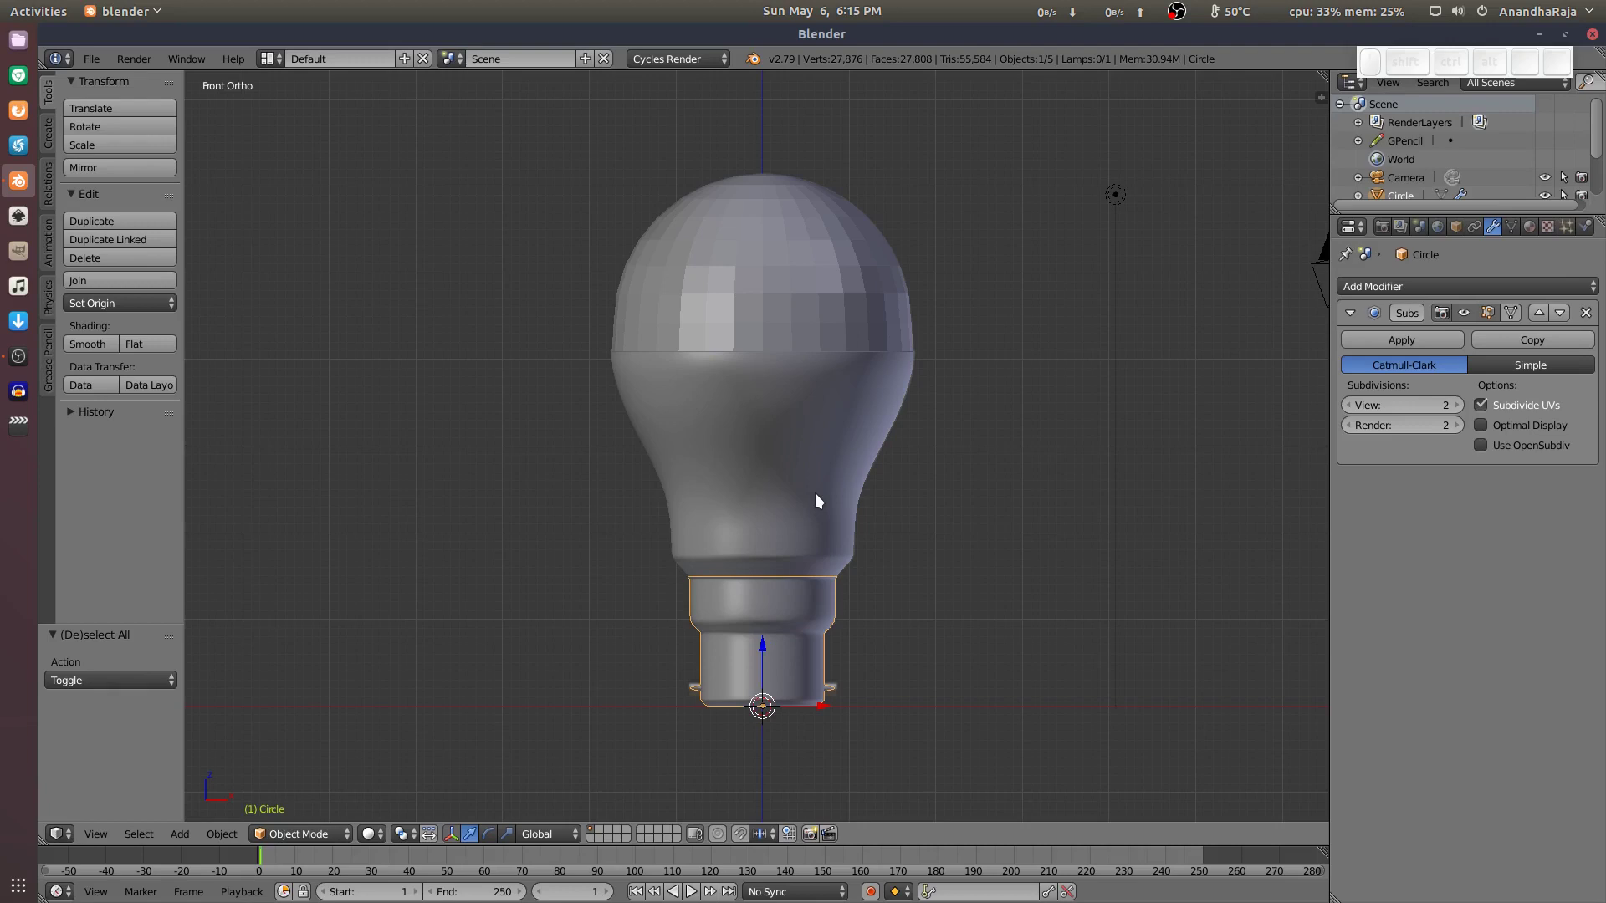
left_click(844, 262)
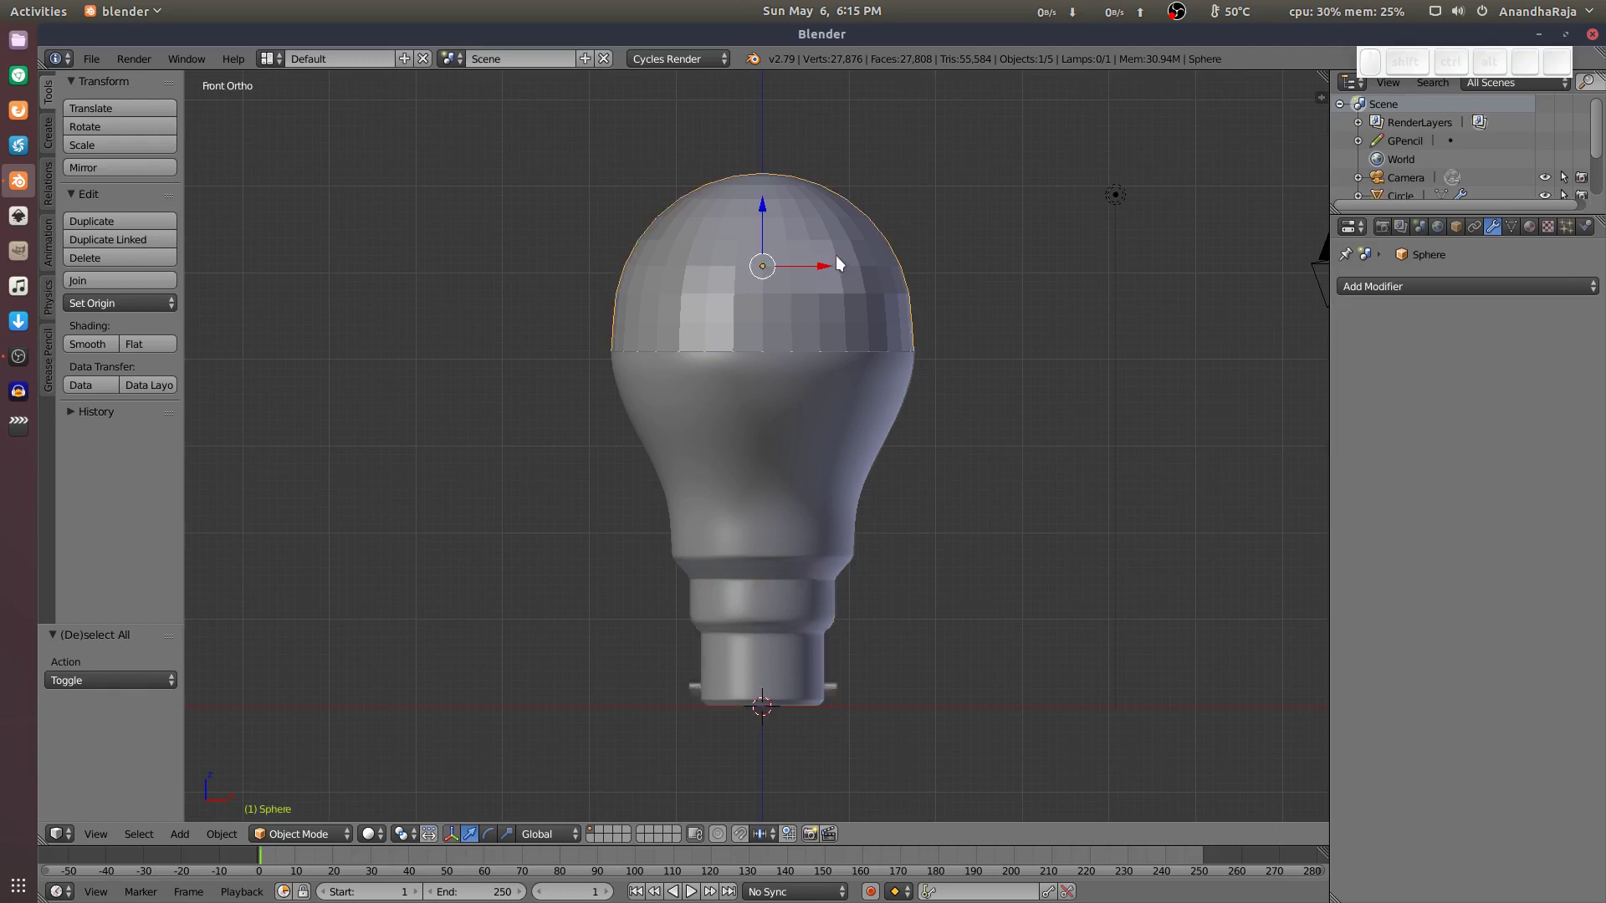
left_click(832, 434)
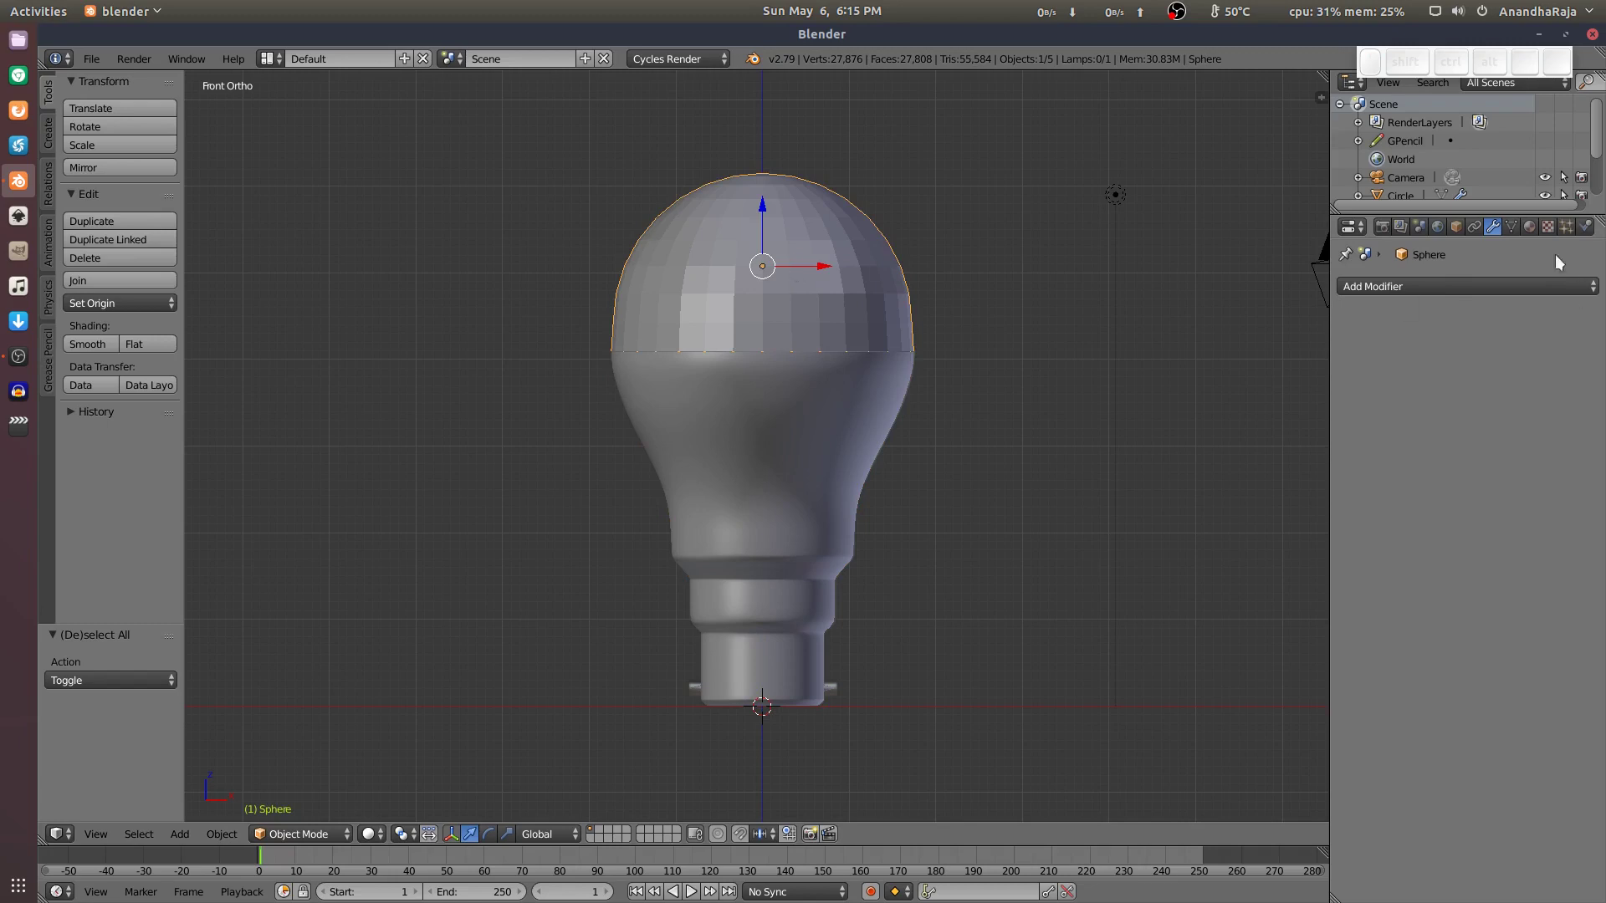
left_click(1435, 297)
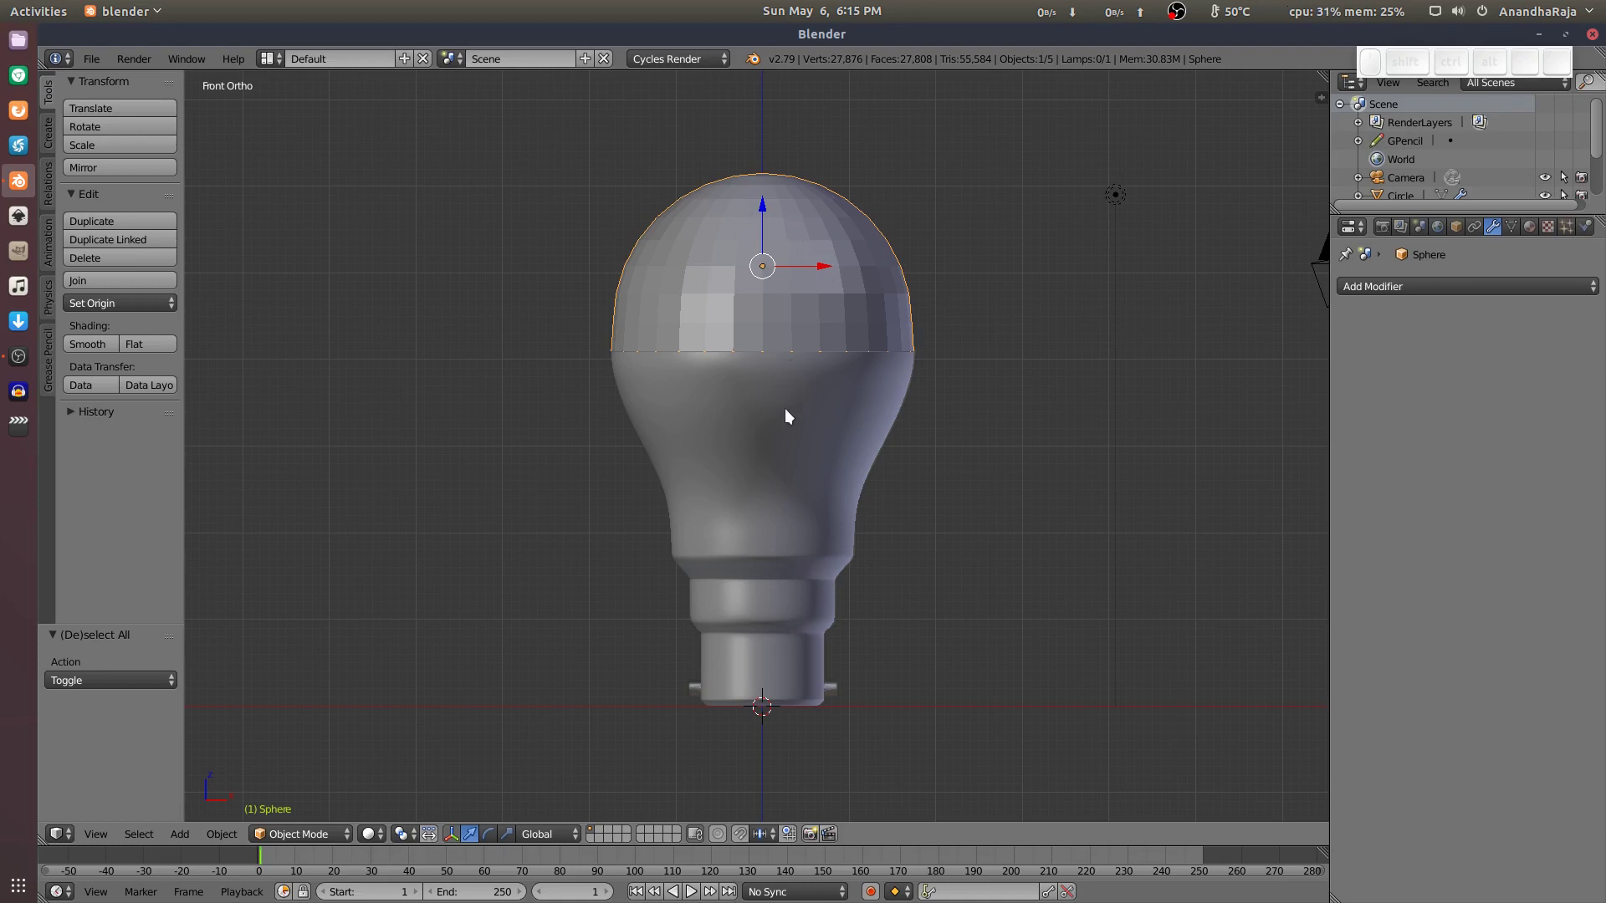
left_click(792, 414)
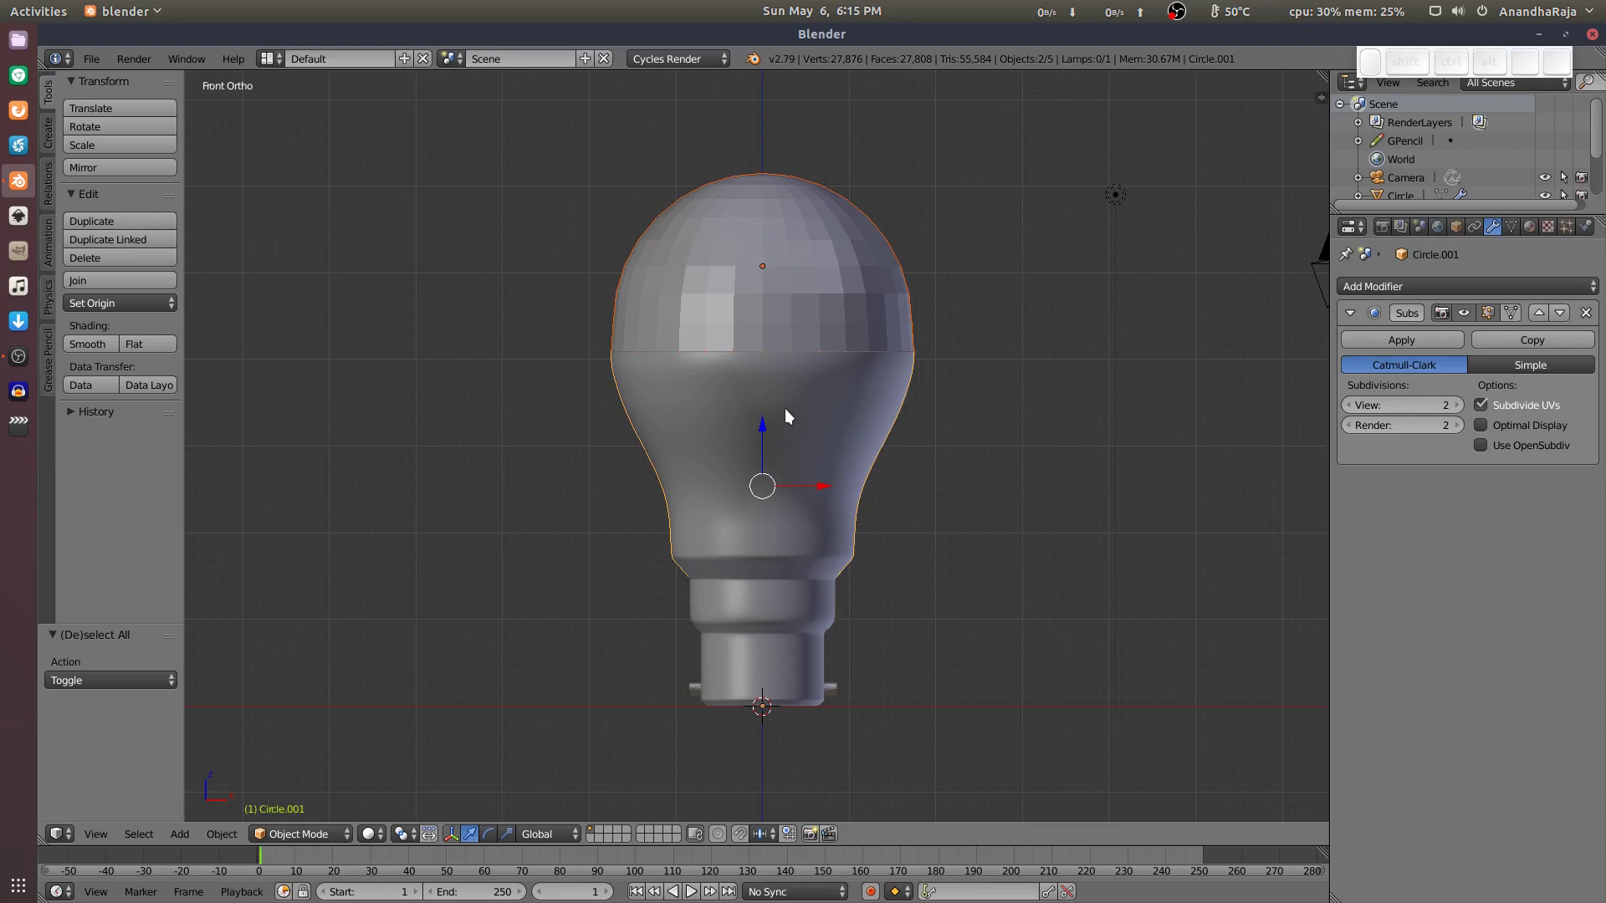
key("ctrl+j")
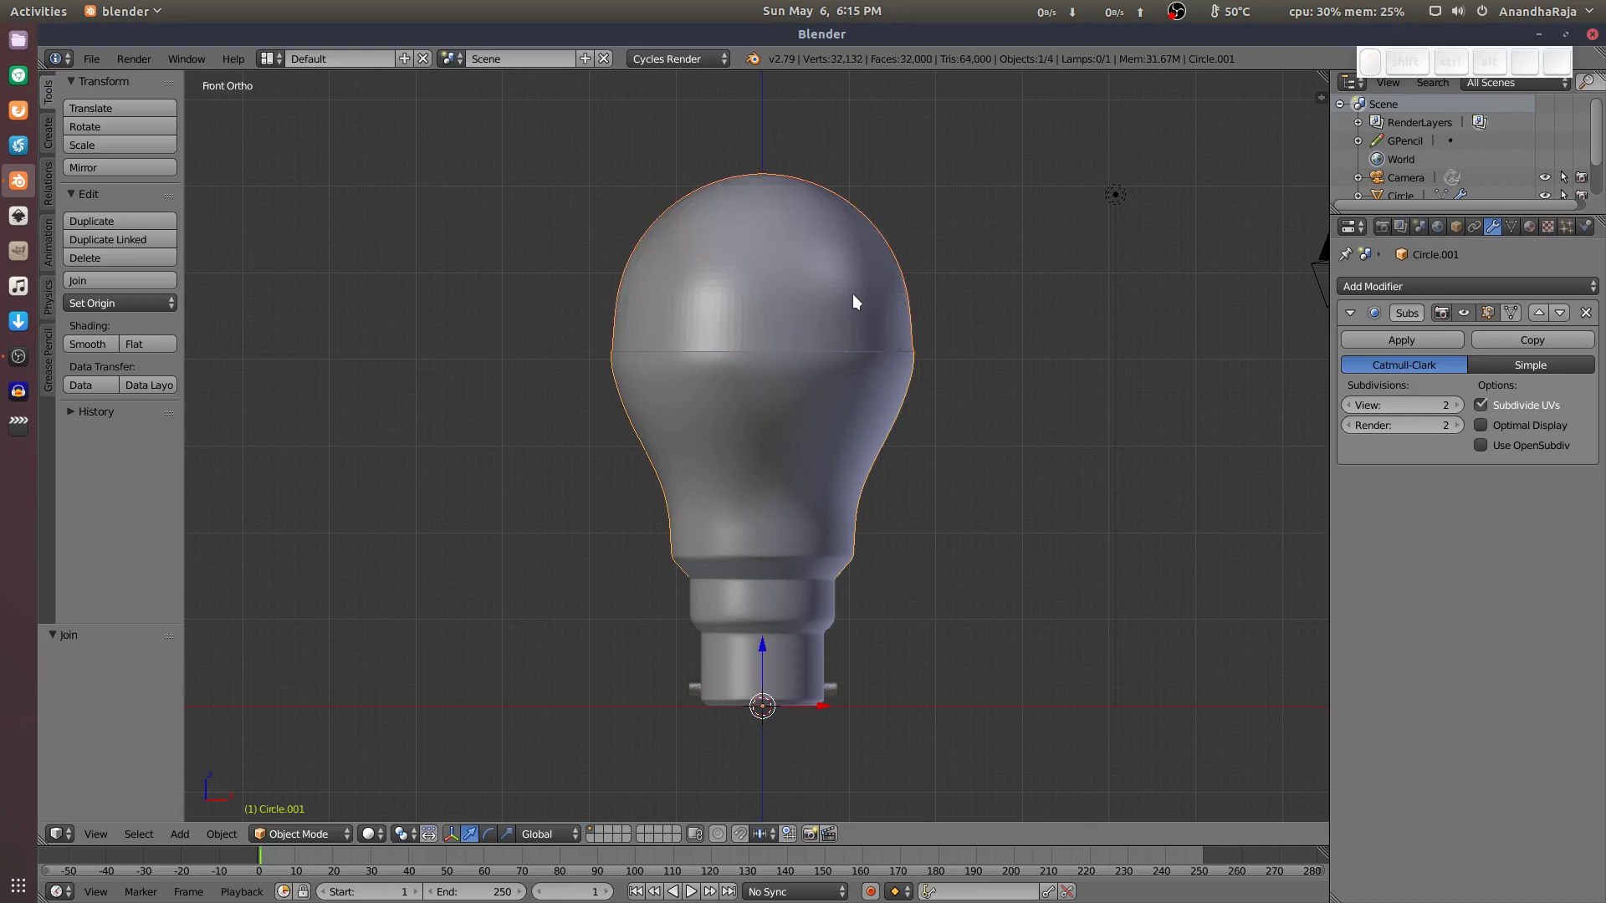
key("ctrl+z")
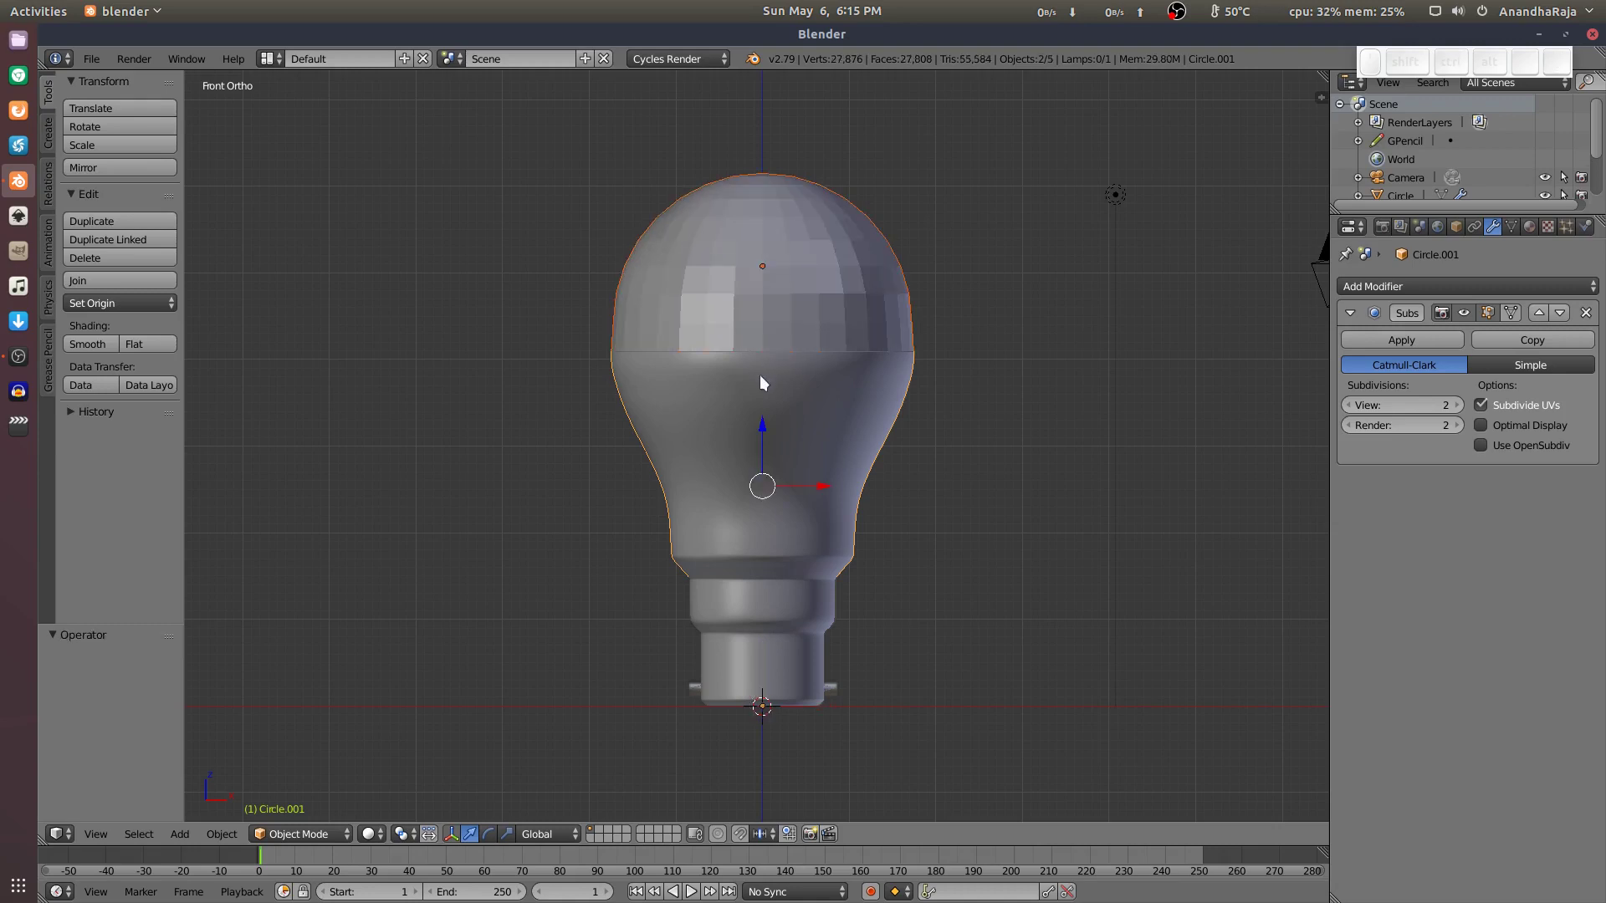
Reselect the neck shell and dome in the right order and join them into one object.
left_click(758, 392)
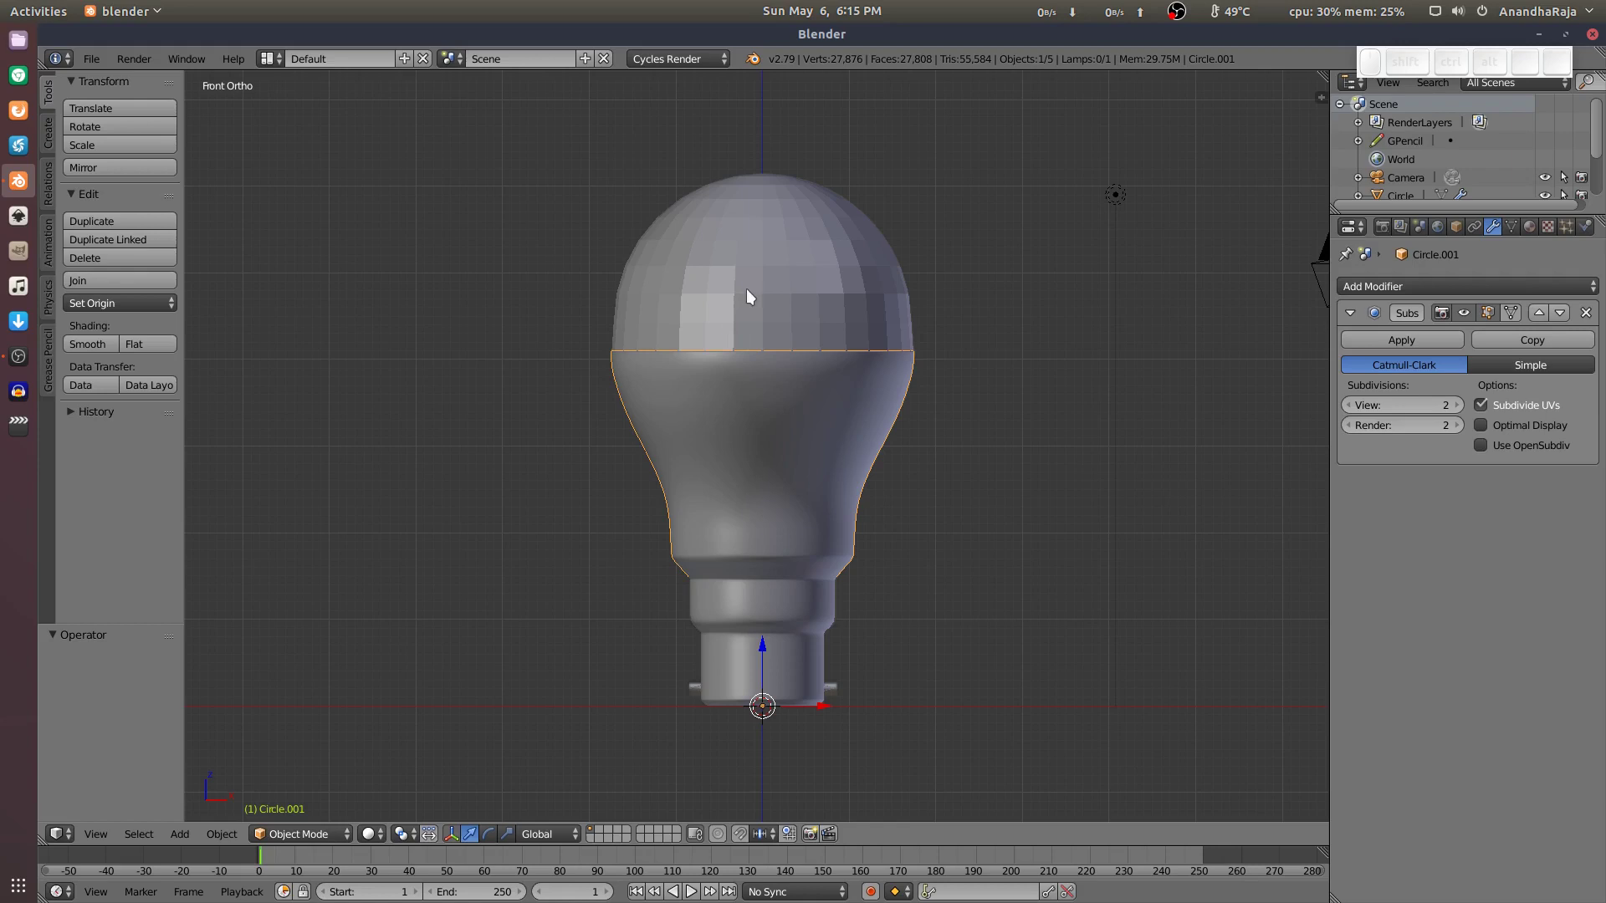
left_click(762, 267)
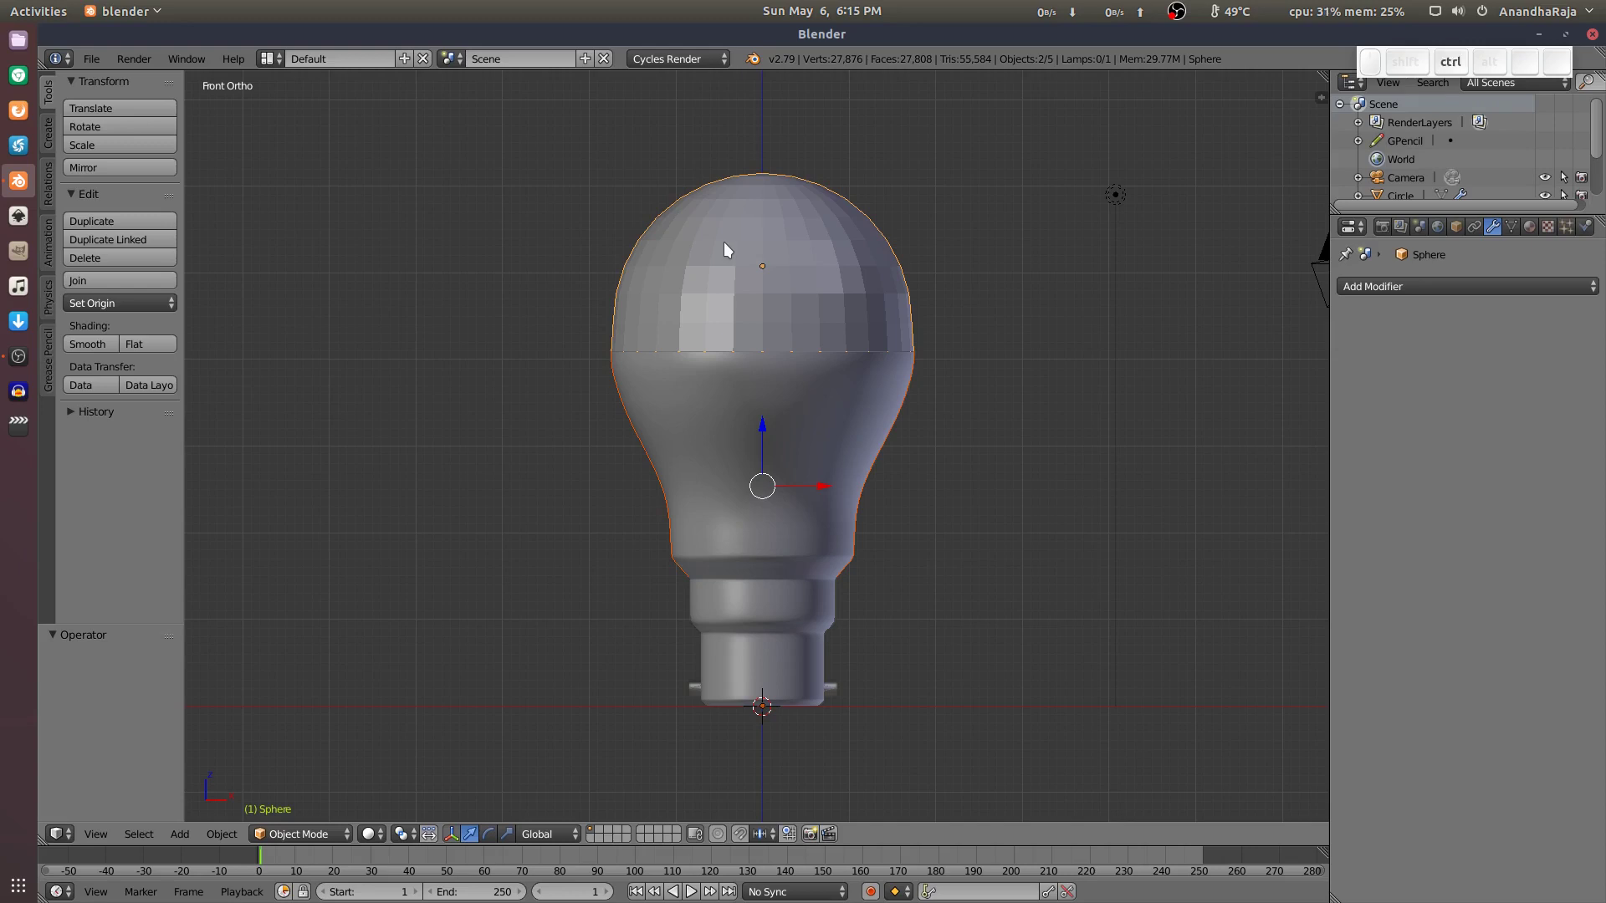
key("ctrl+j")
Join the cylindrical base with the bulb body into a single object.
scroll("up", 3)
key("z")
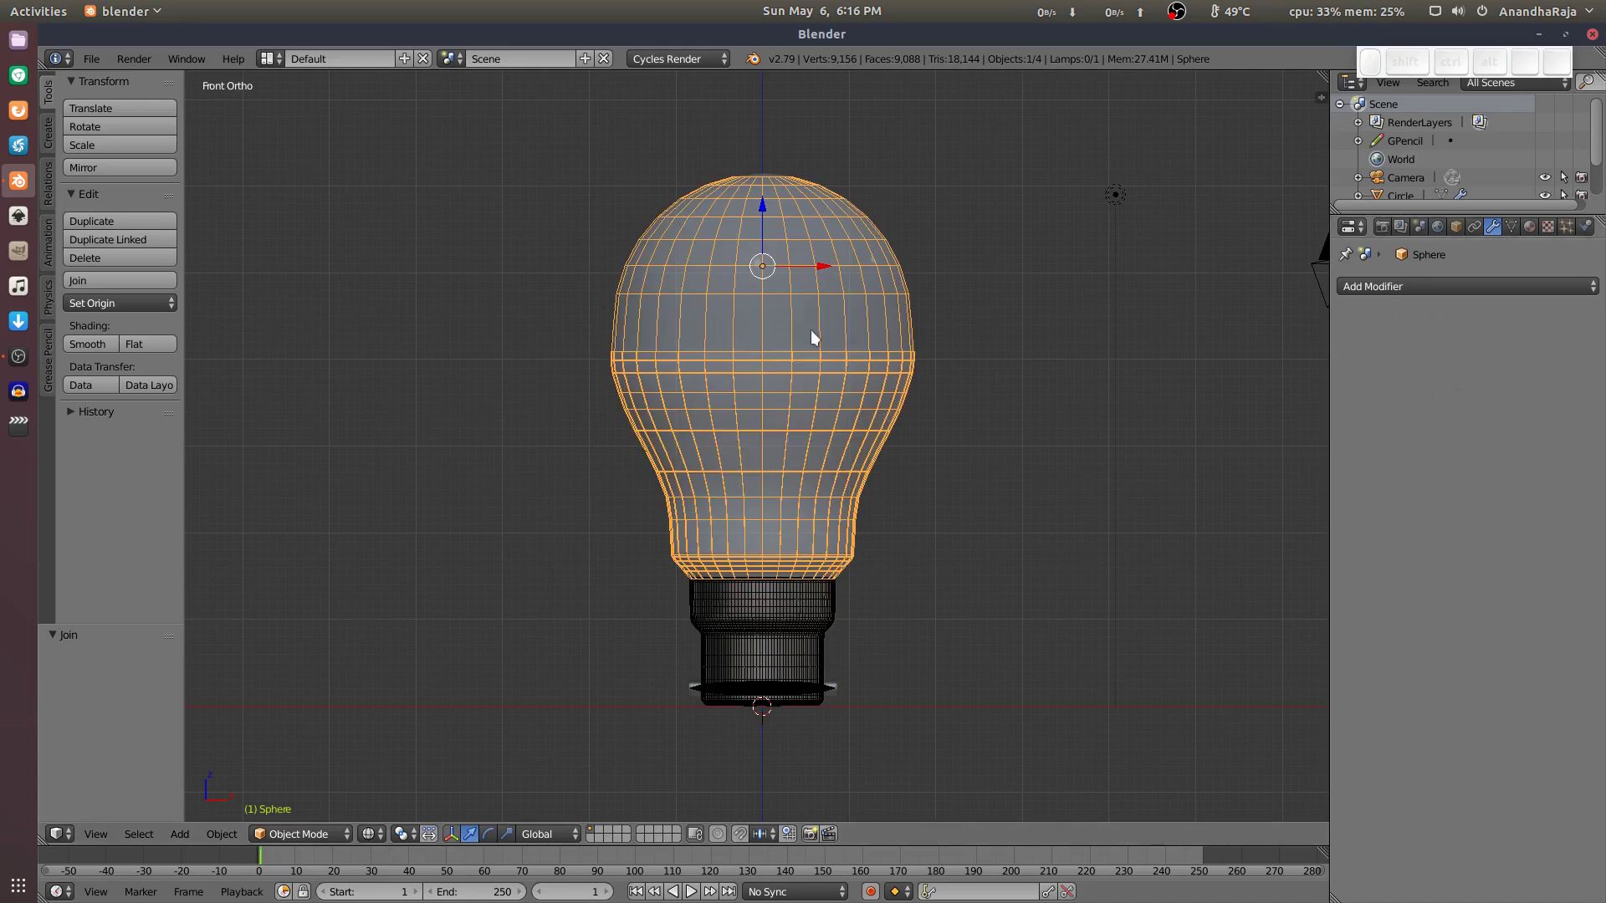
left_click_drag(792, 644, 814, 474)
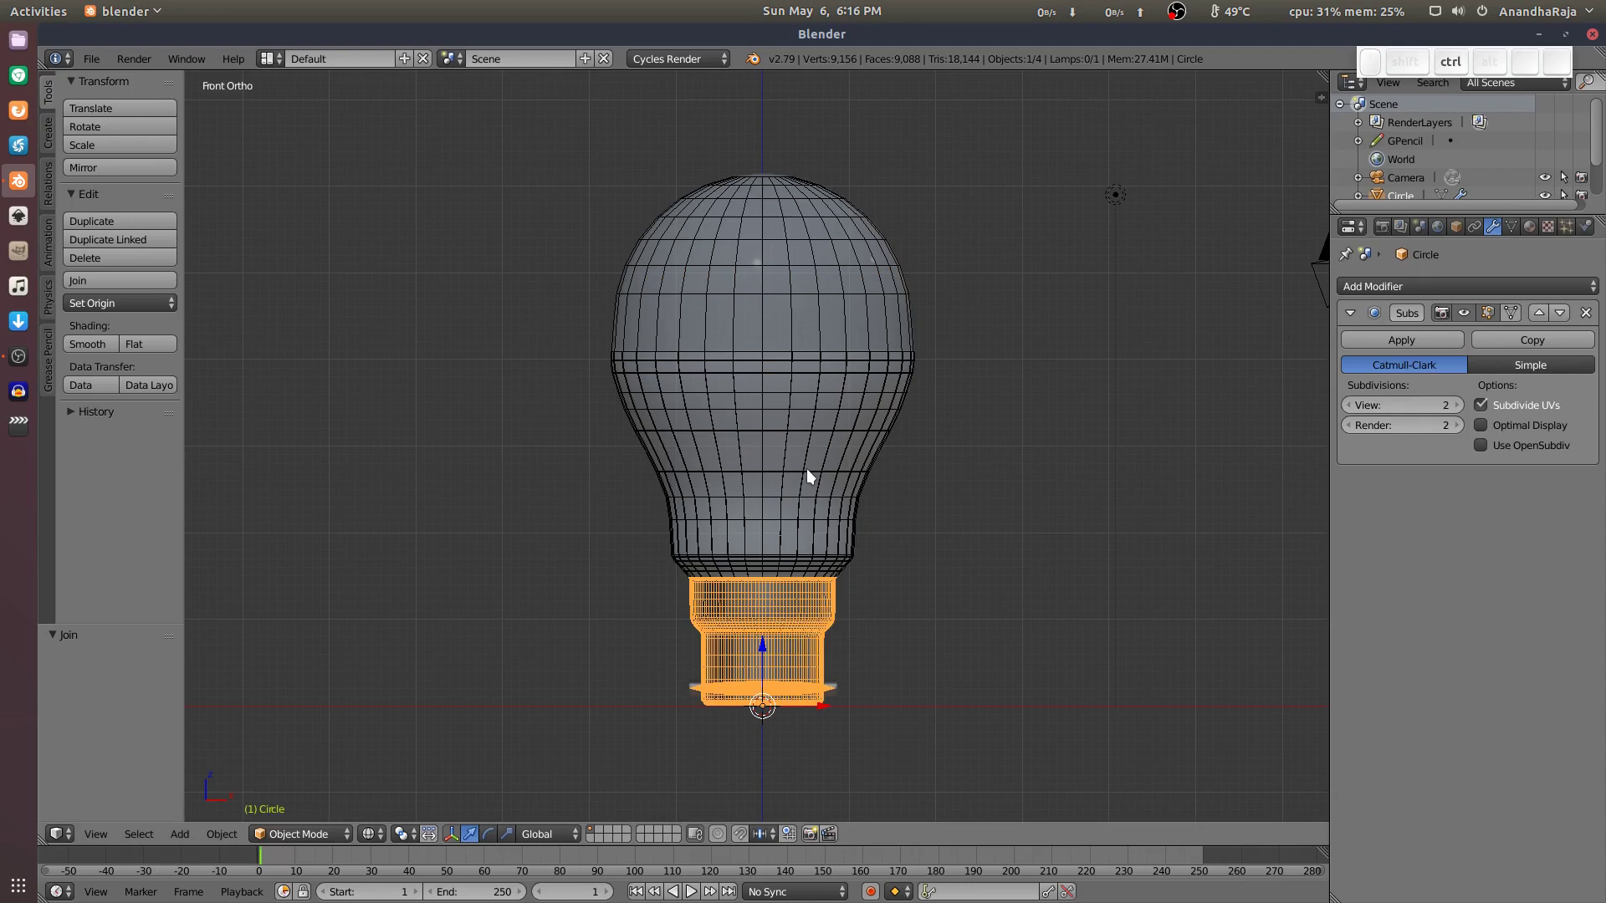
key("ctrl+z")
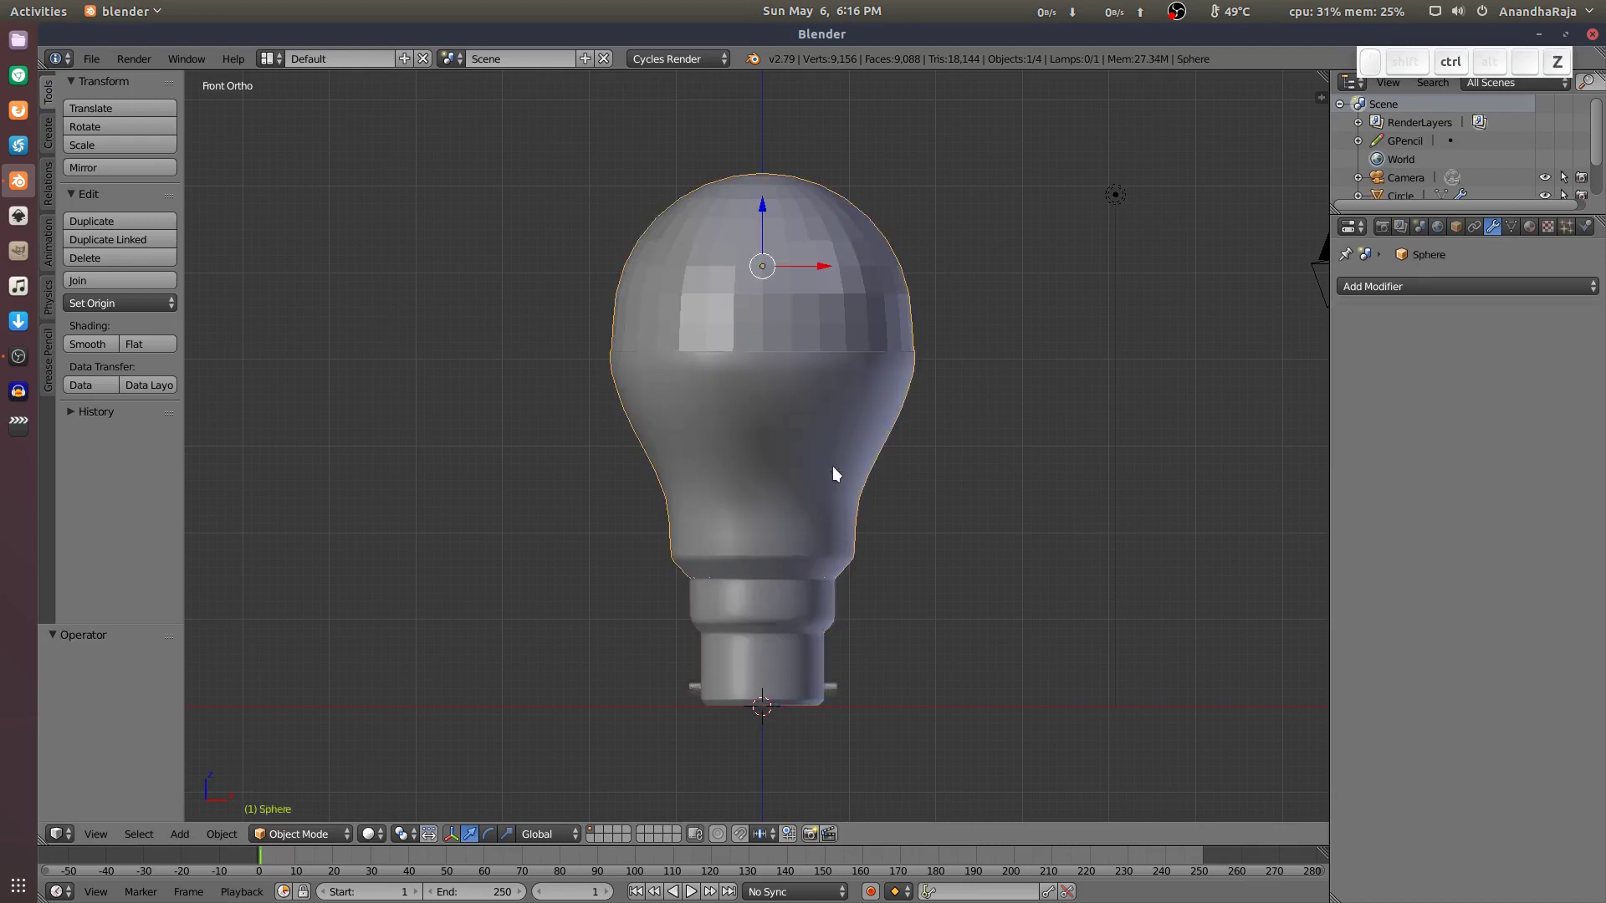
middle_click(839, 268)
scroll("up", 3)
middle_click(891, 357)
right_click(897, 254)
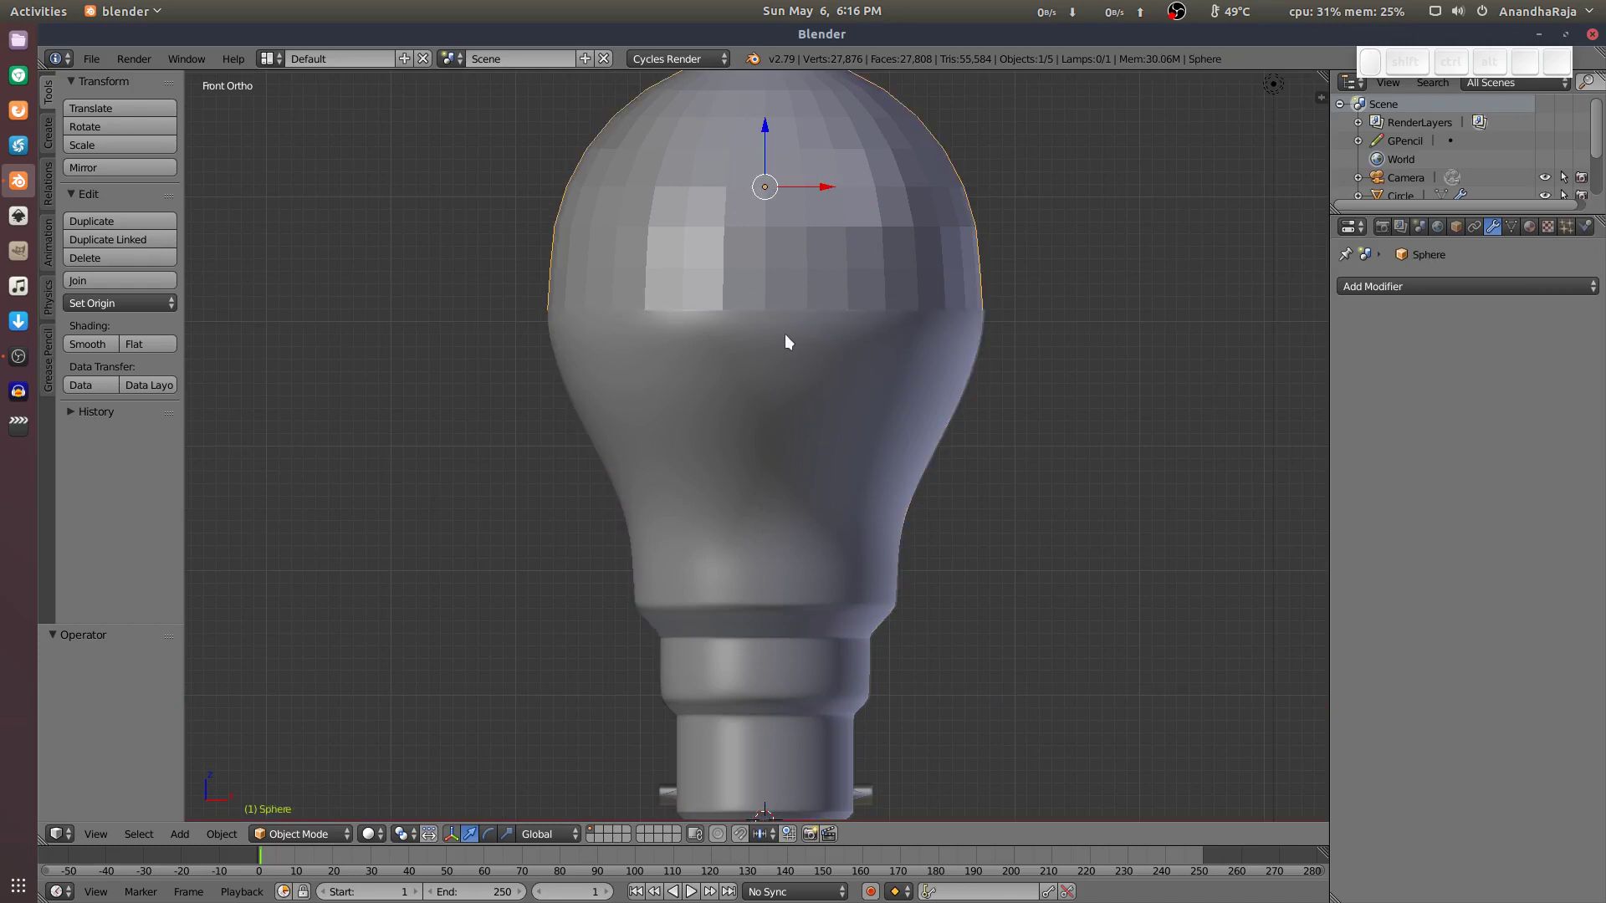
left_click_drag(867, 414, 925, 651)
key("ctrl+j")
right_click(1034, 288)
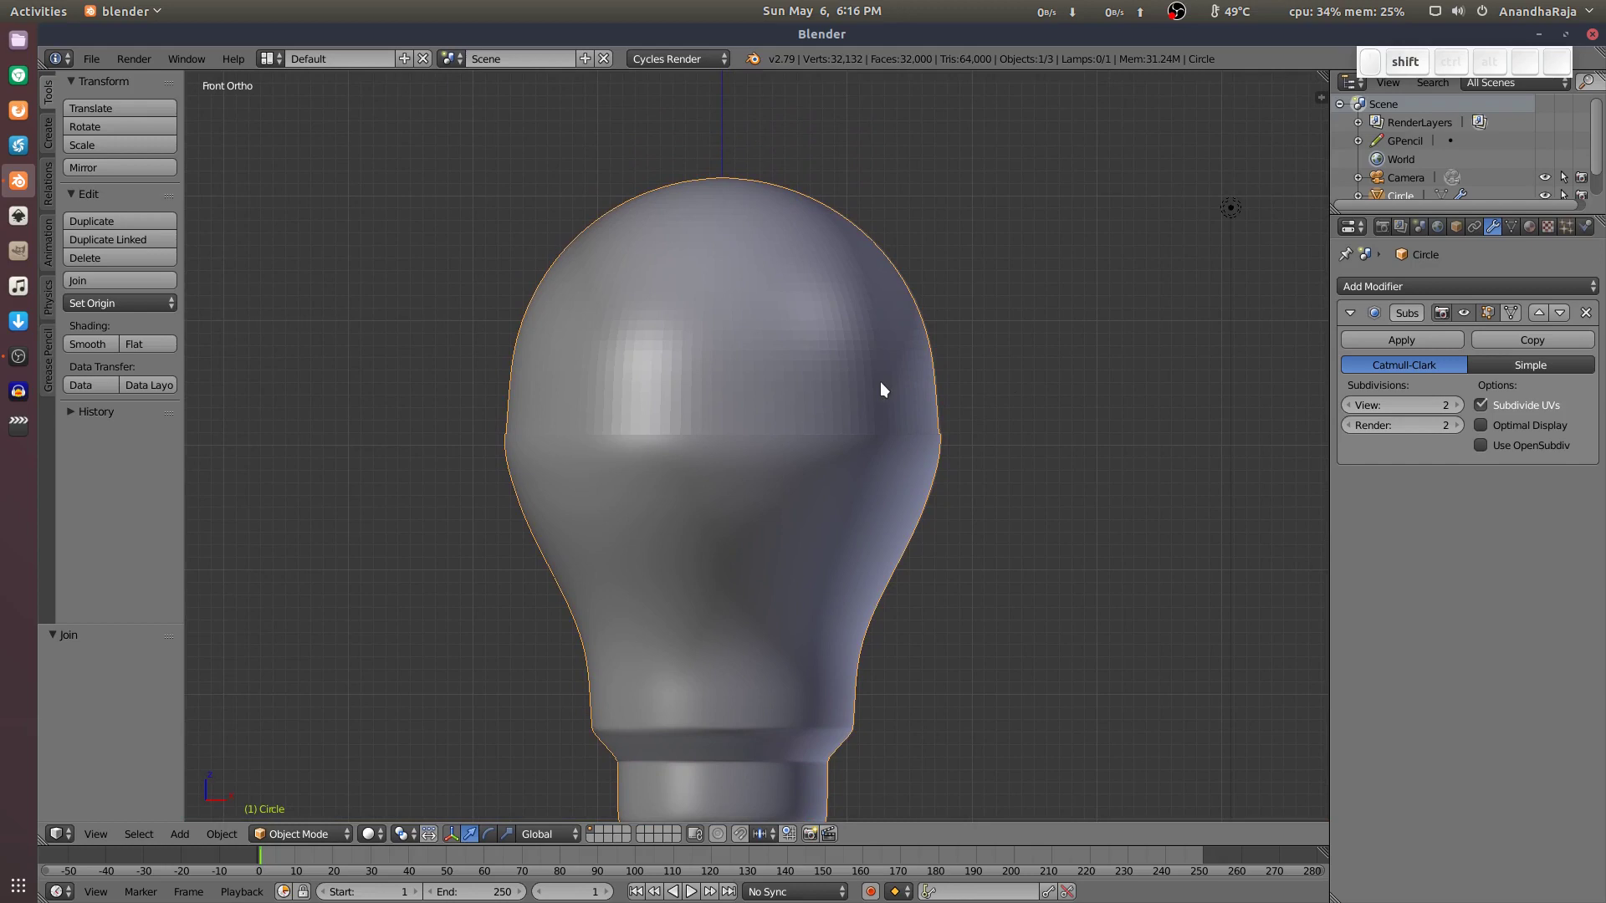
Shade the whole joined bulb mesh smooth and look down on it from above.
left_click(108, 347)
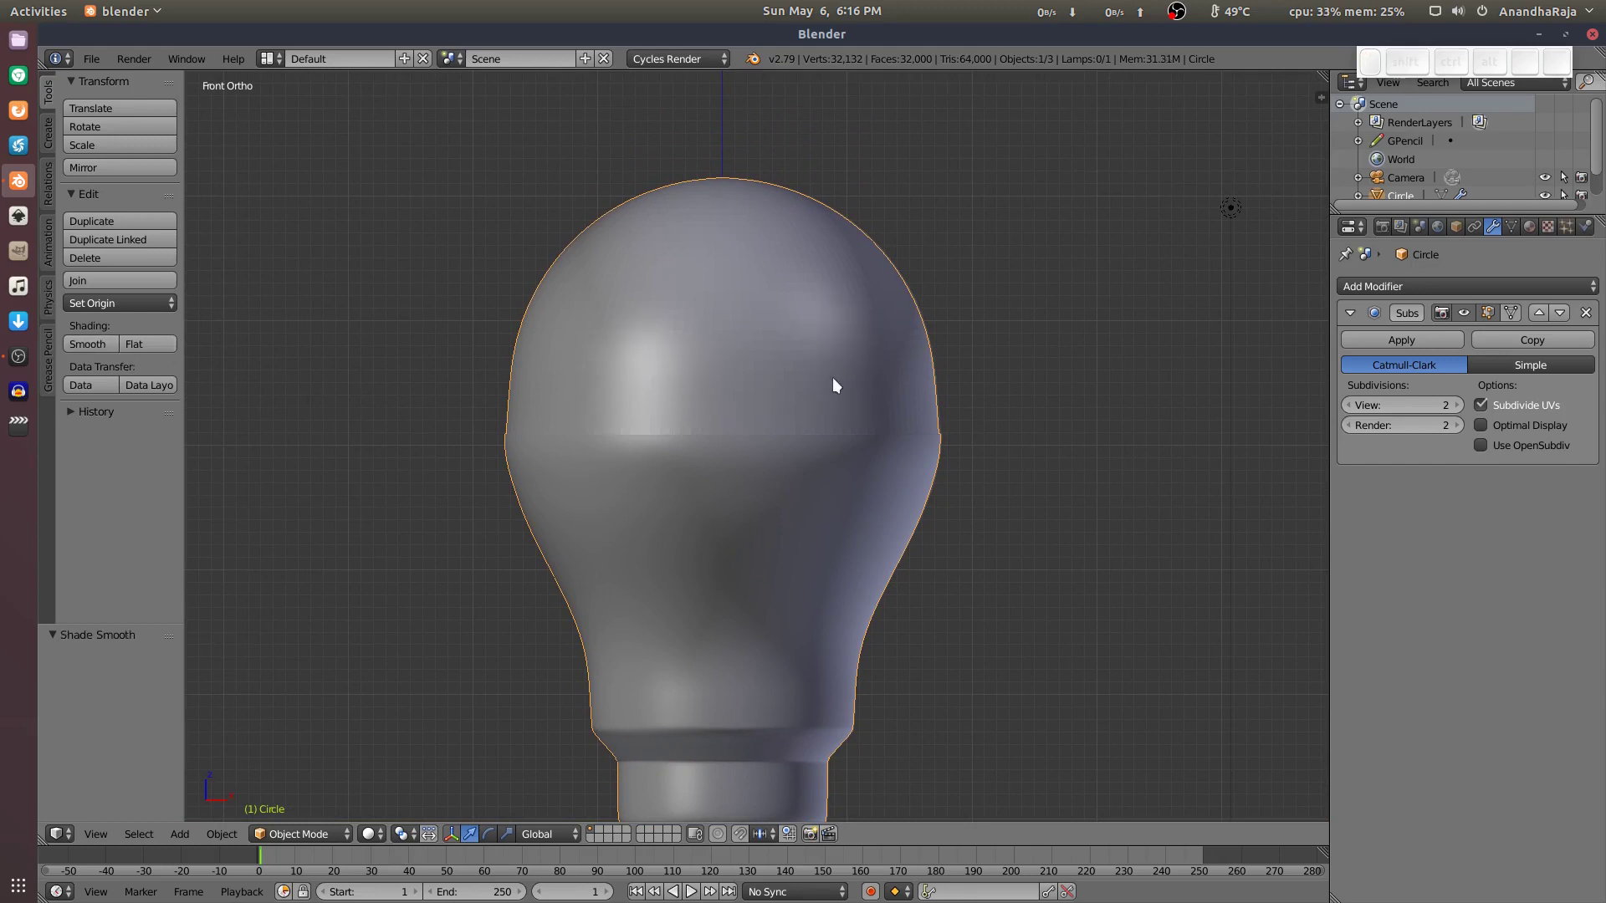
left_click_drag(785, 407, 834, 396)
middle_click(833, 396)
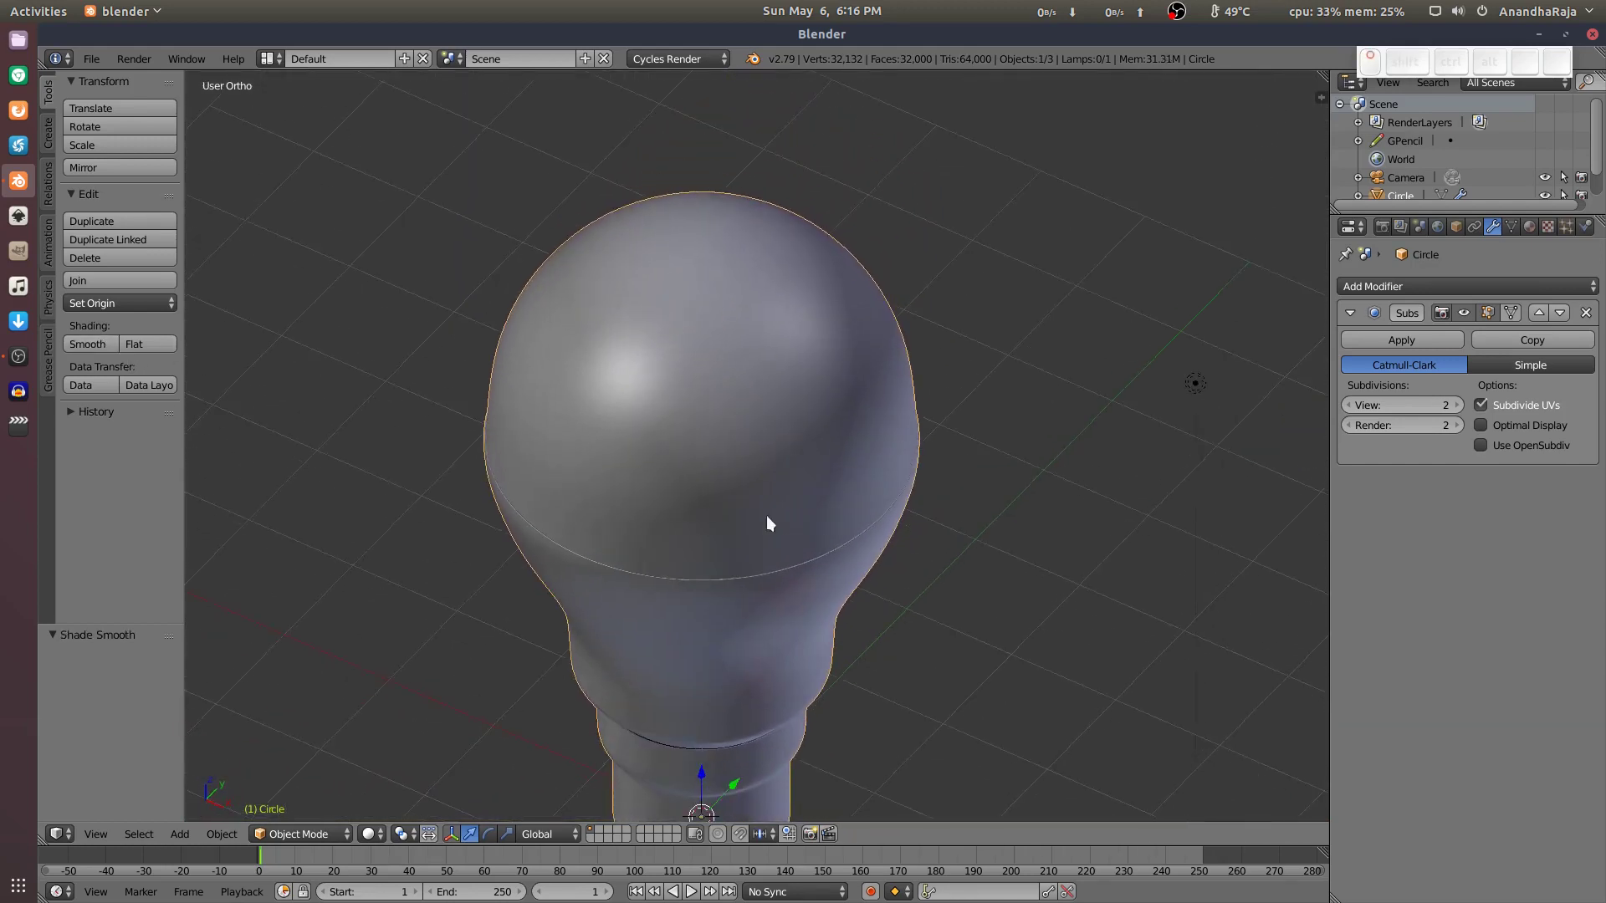
middle_click(747, 530)
scroll("up", 3)
middle_click(790, 366)
scroll("up", 3)
middle_click(730, 466)
Frame the base from the front and switch its mesh to face selection mode.
key("shift+Tab")
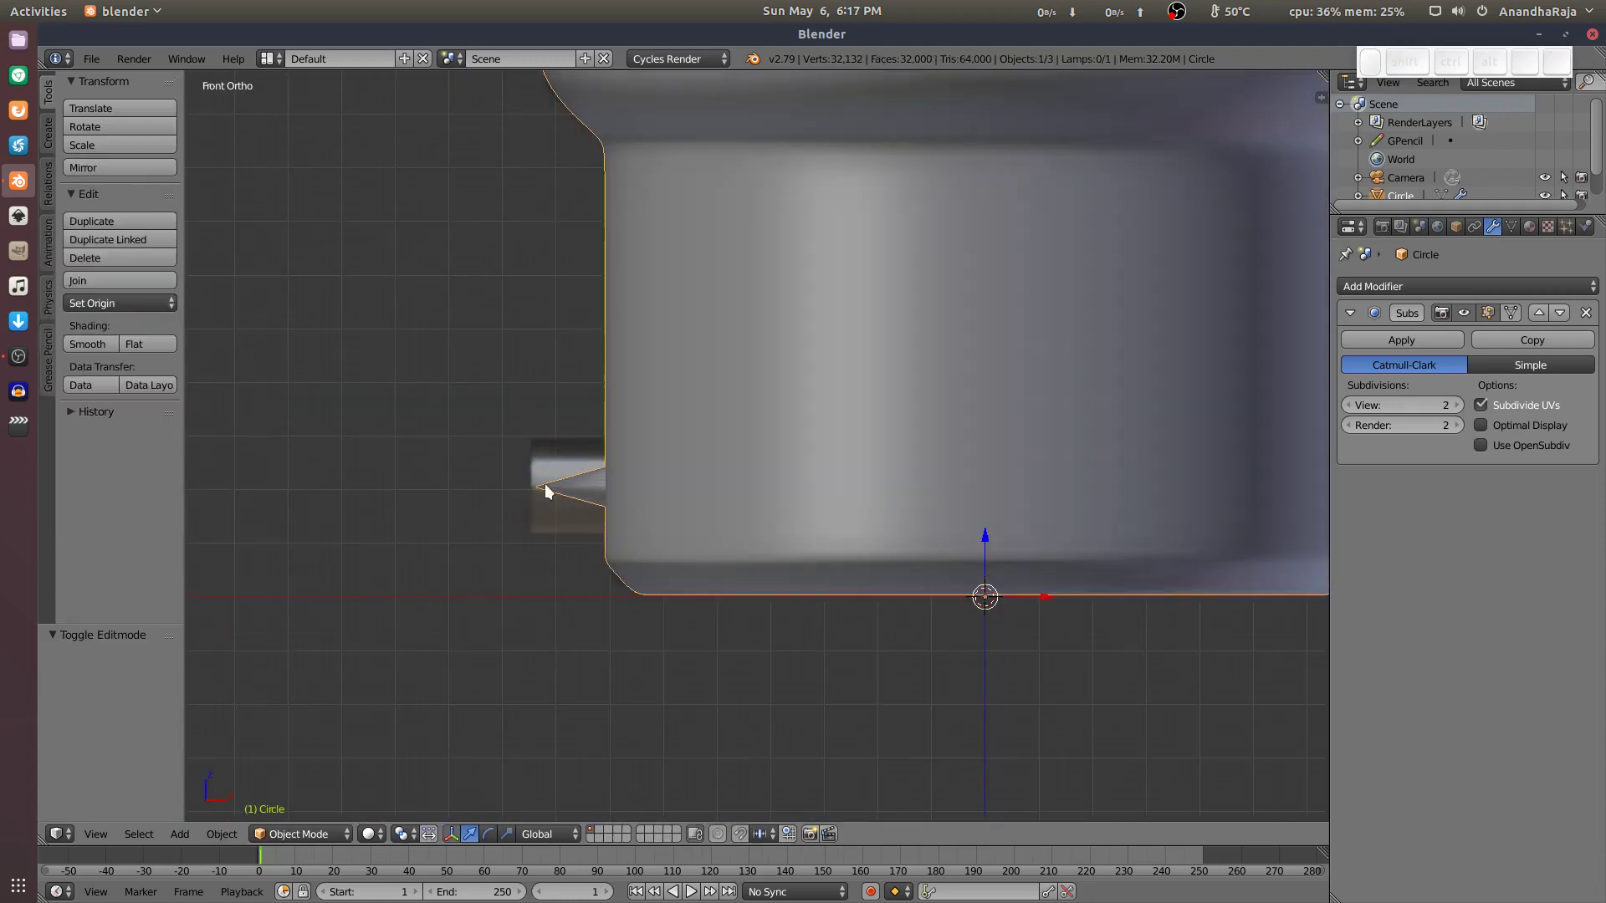
left_click(633, 480)
scroll("up", 3)
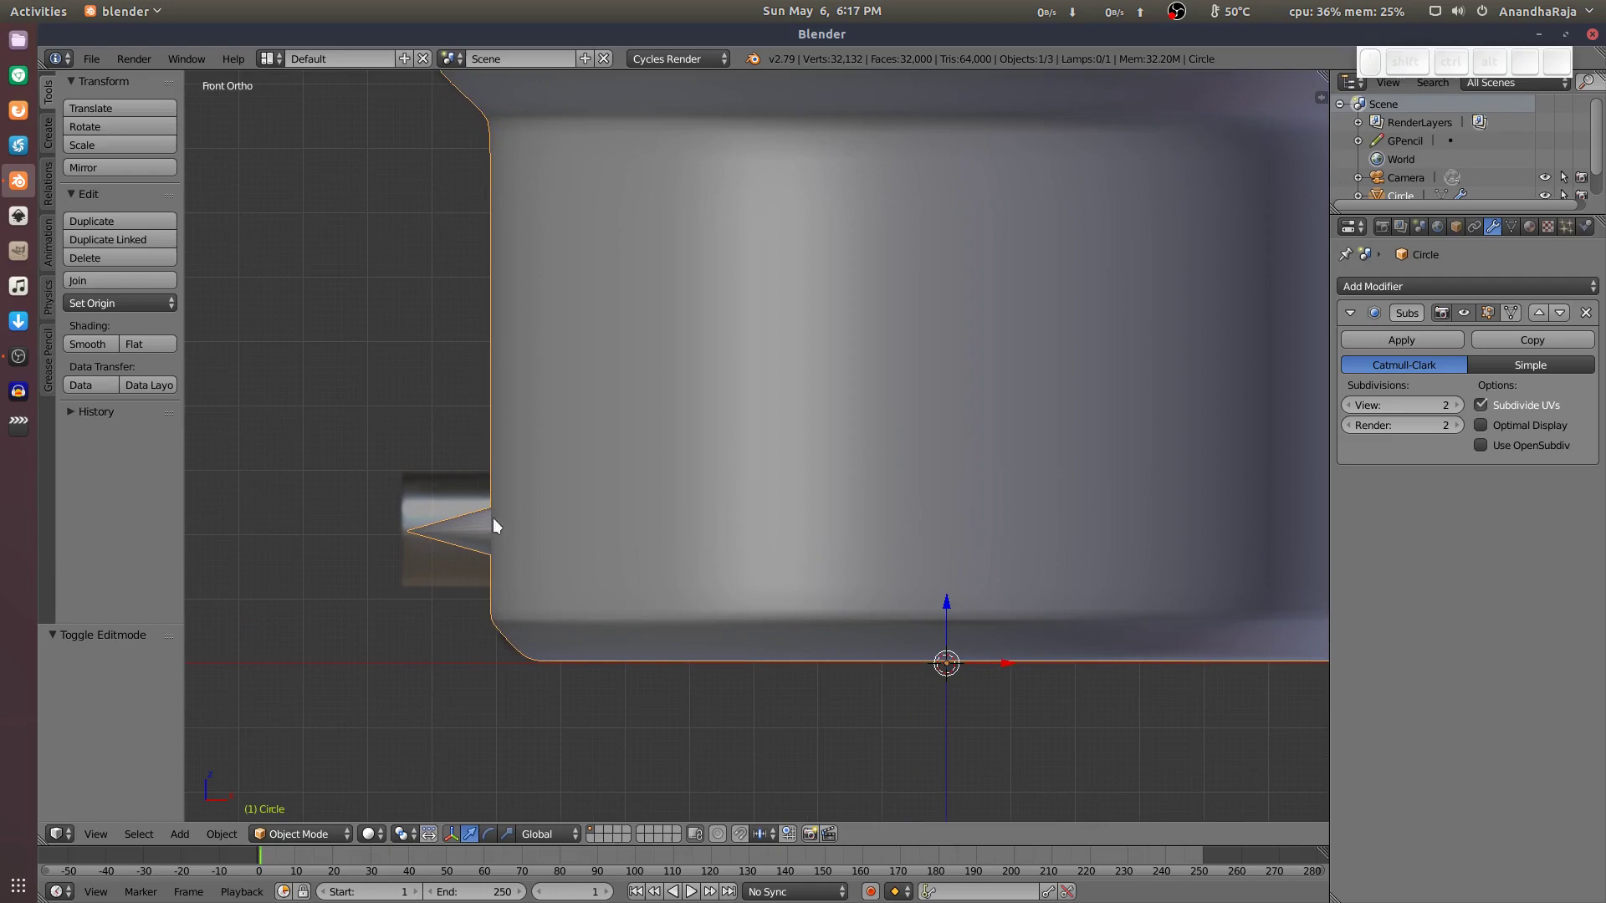
key("Tab")
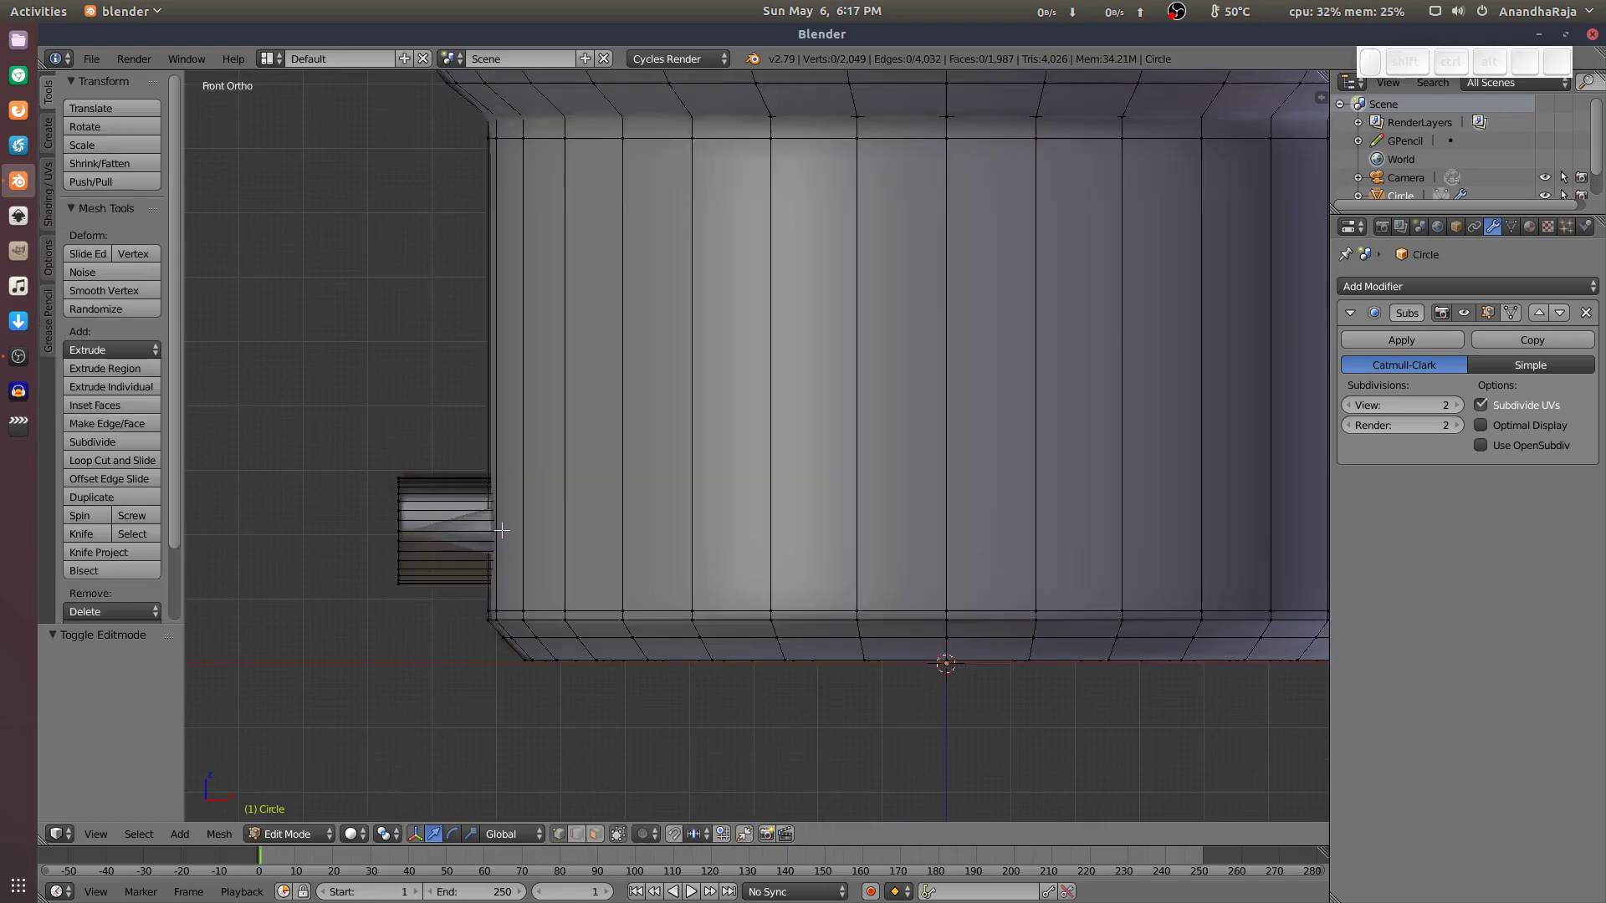
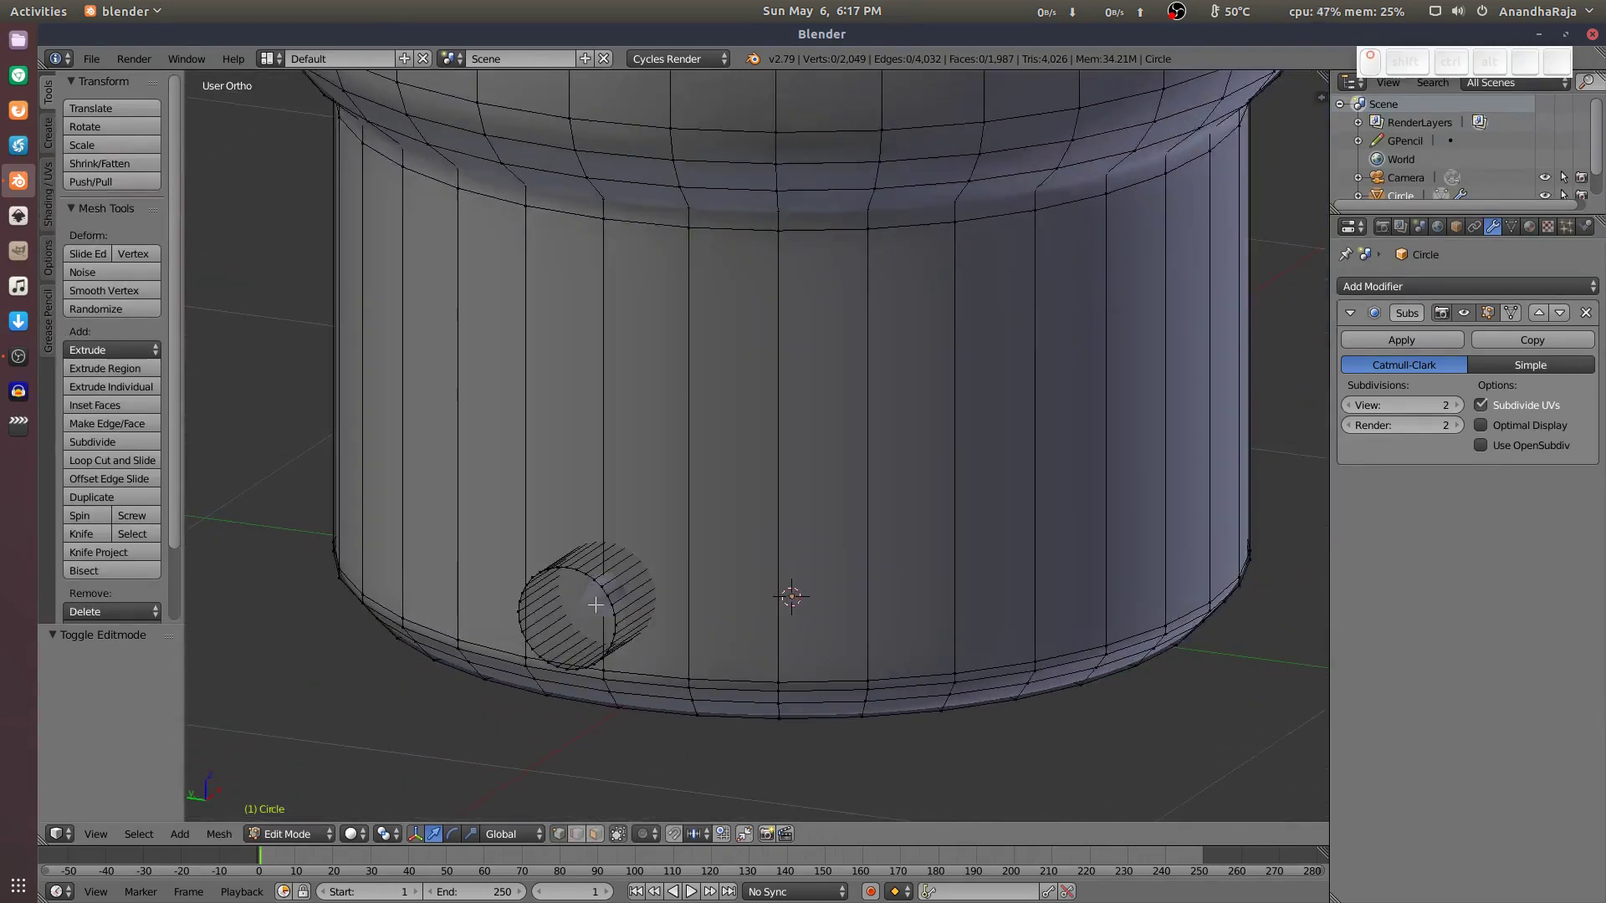
key("ctrl+Tab")
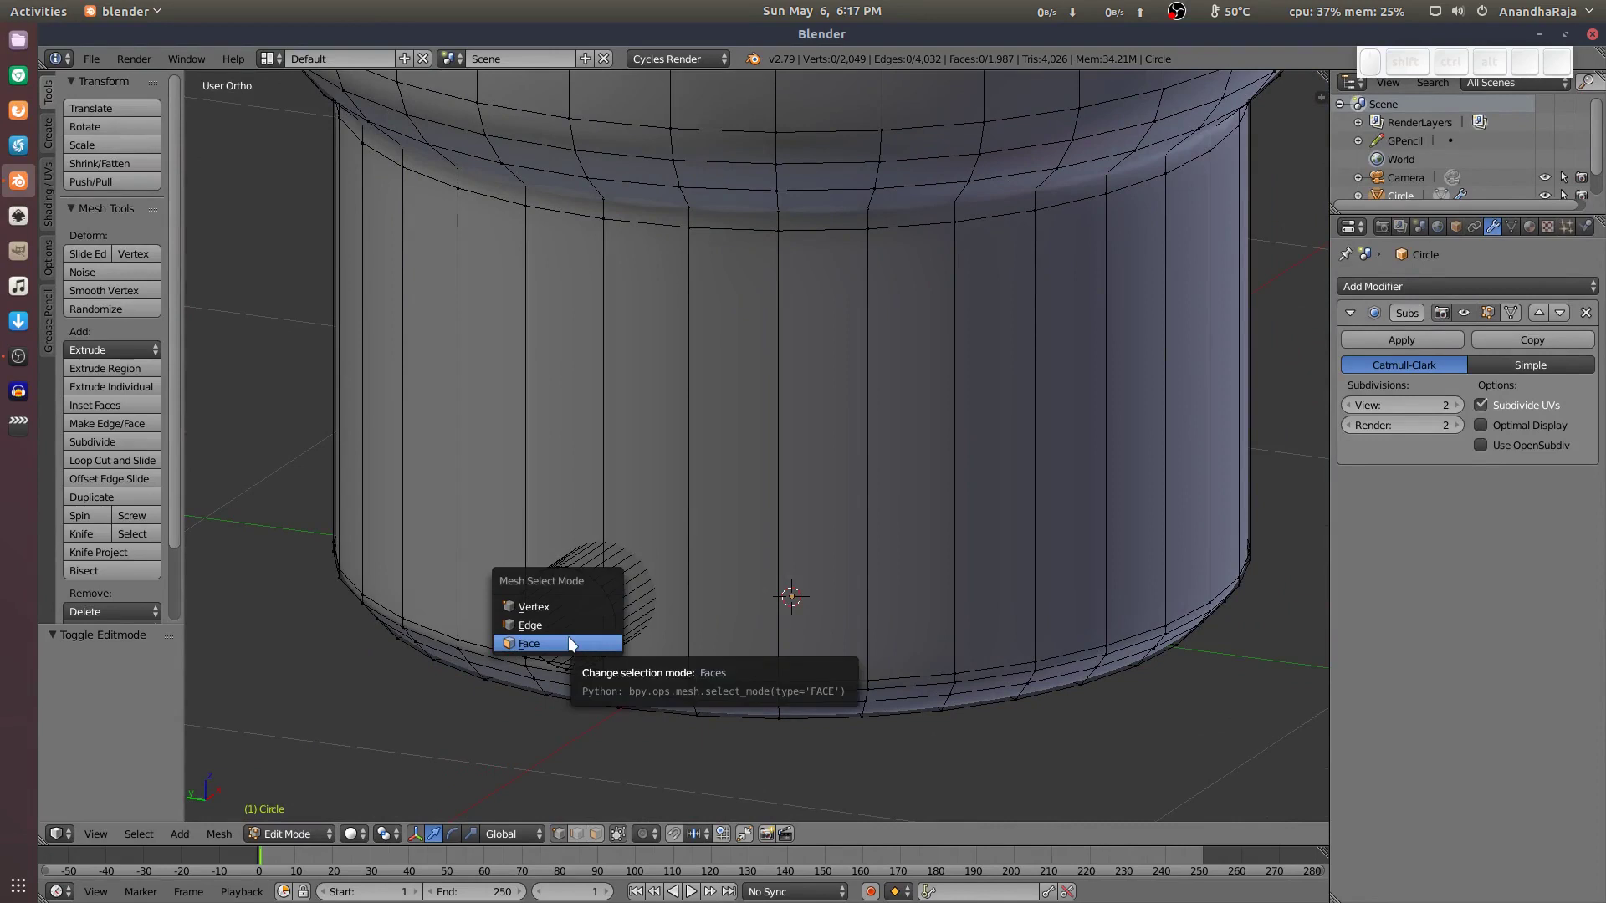
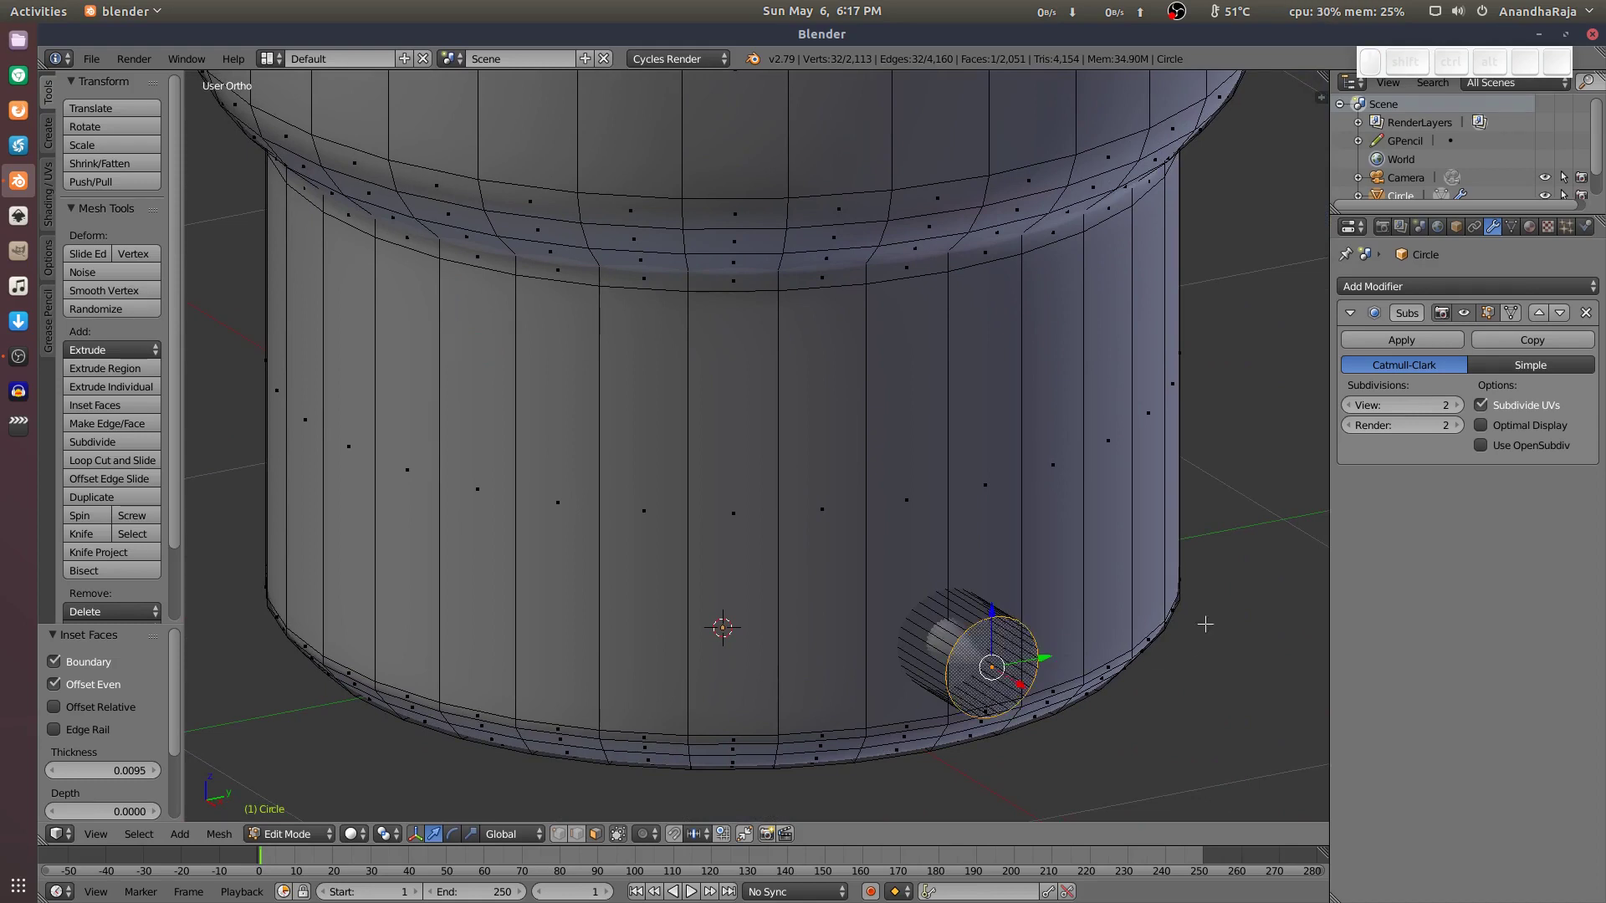
Extrude and shrink the pin's end face twice to form a stepped-in tip.
key("e")
key("s")
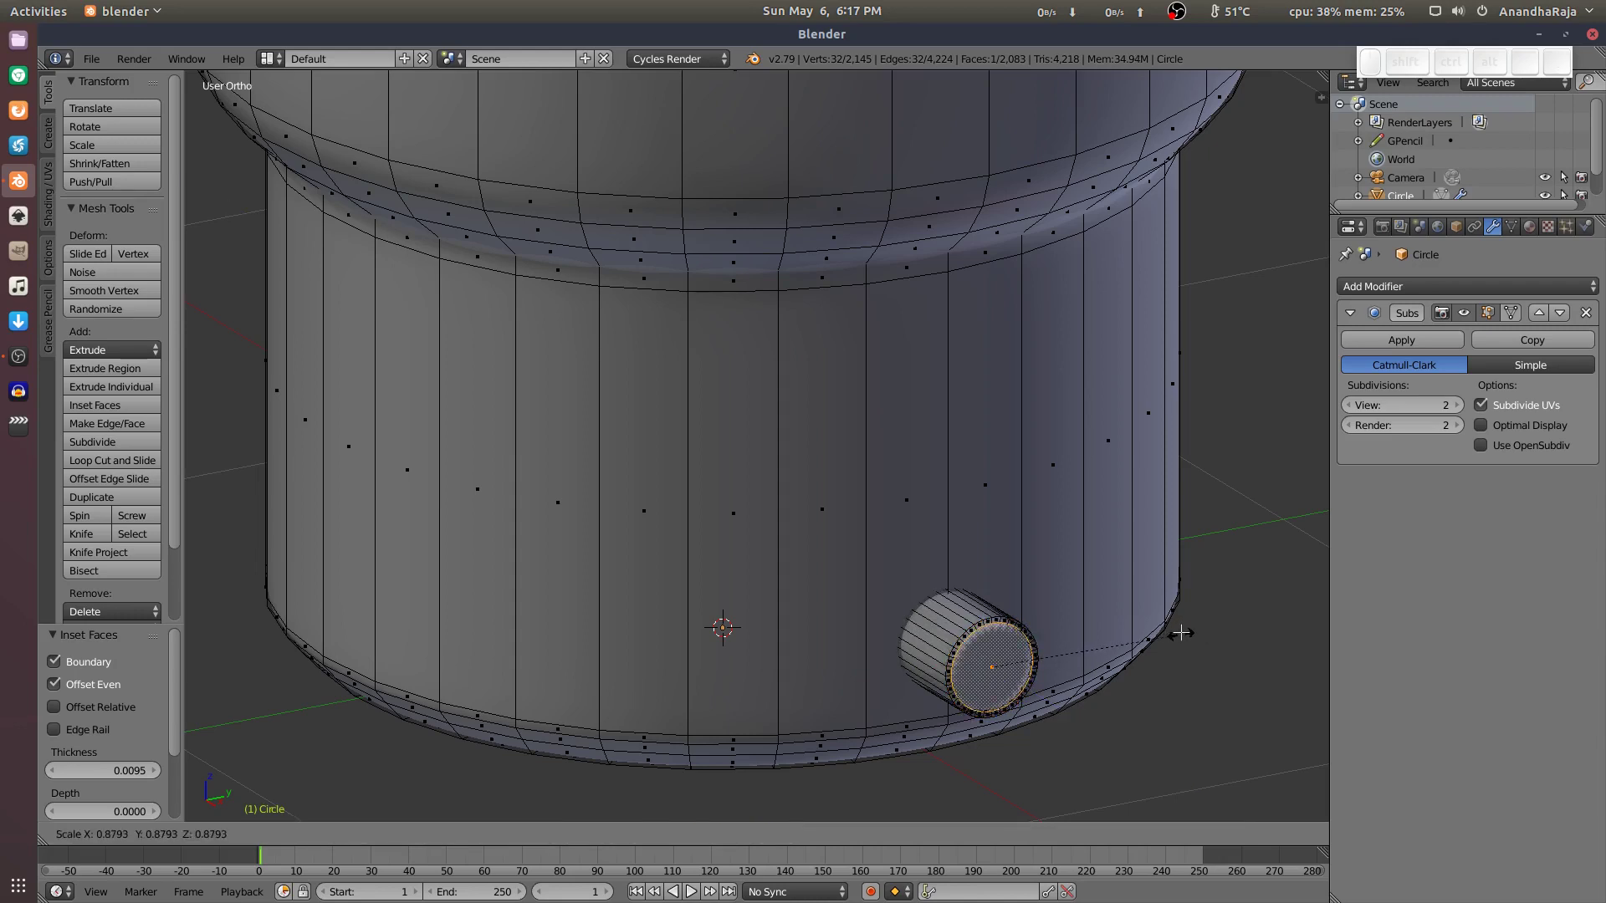
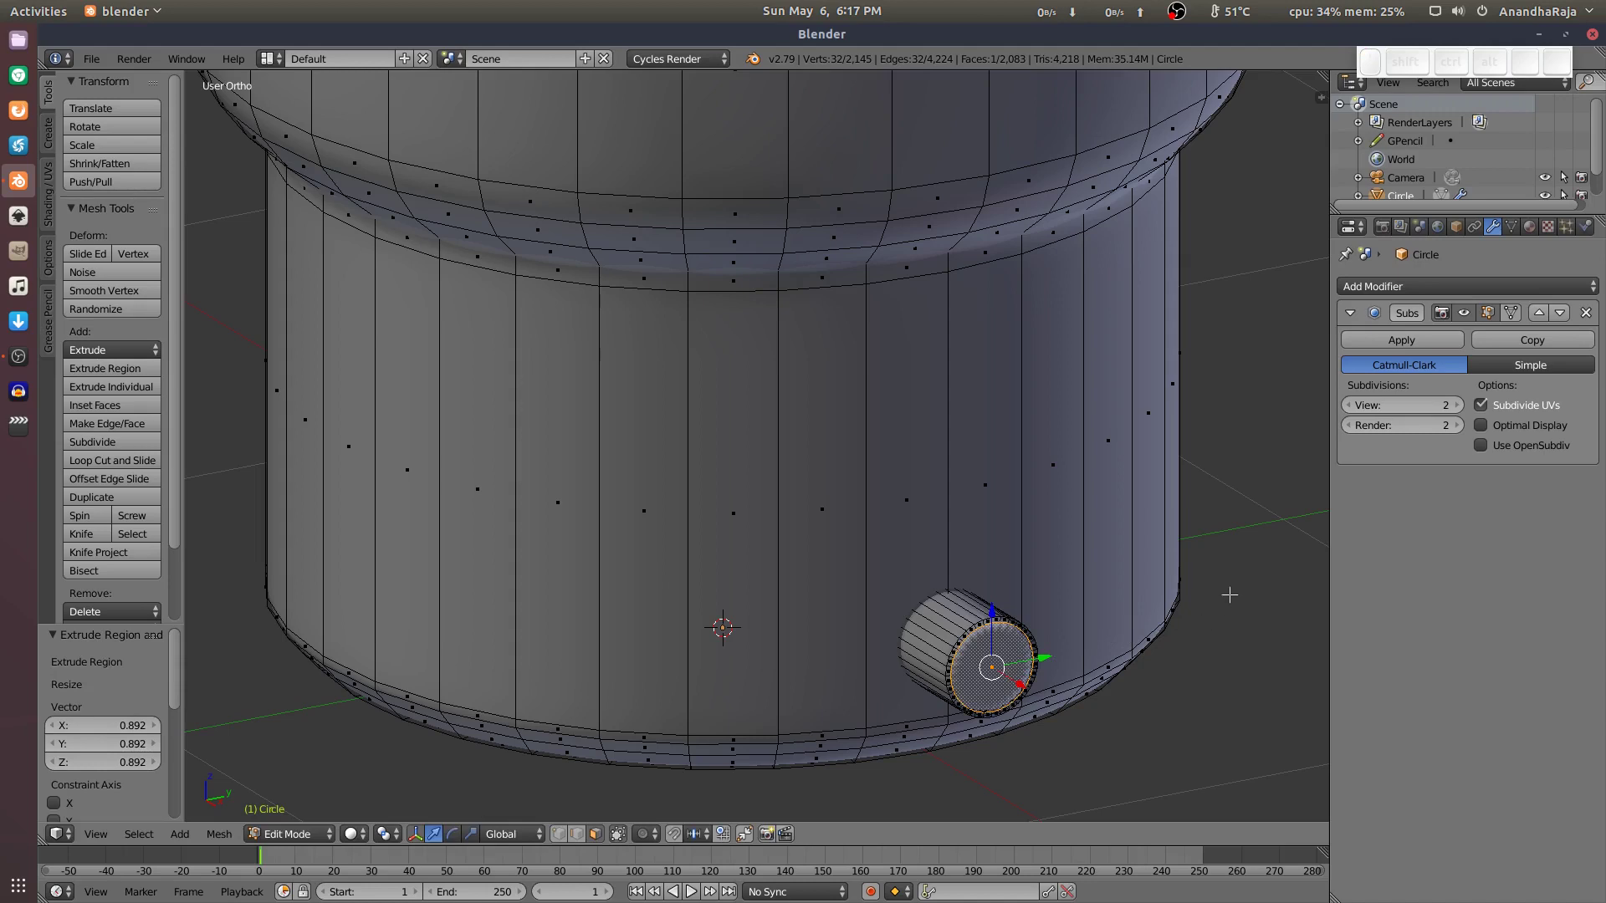
key("e")
key("s")
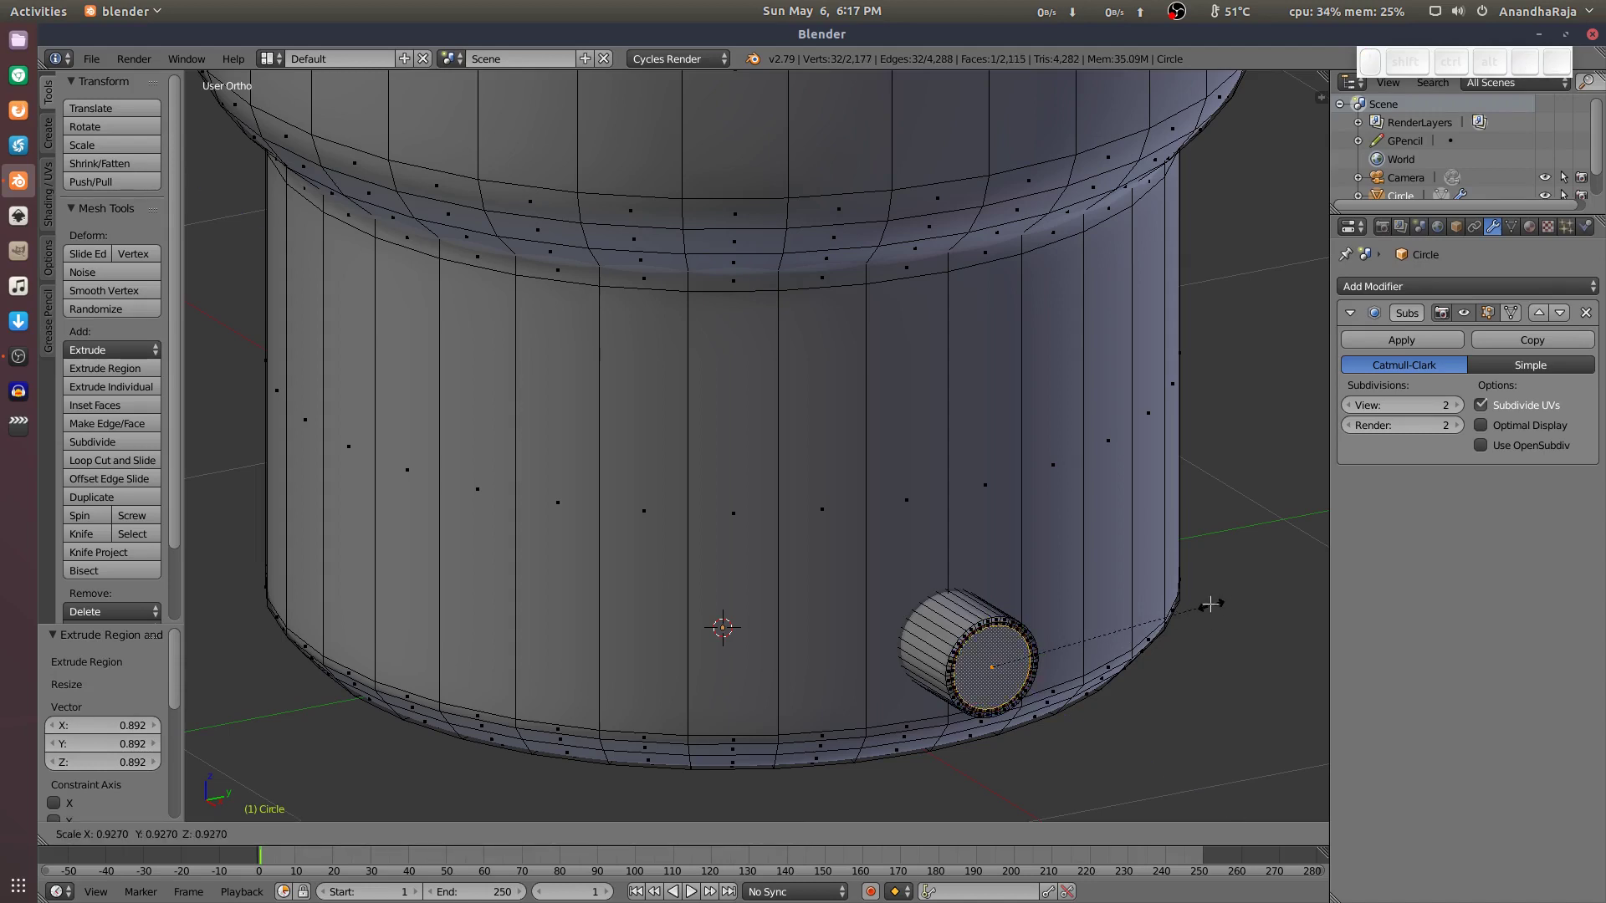
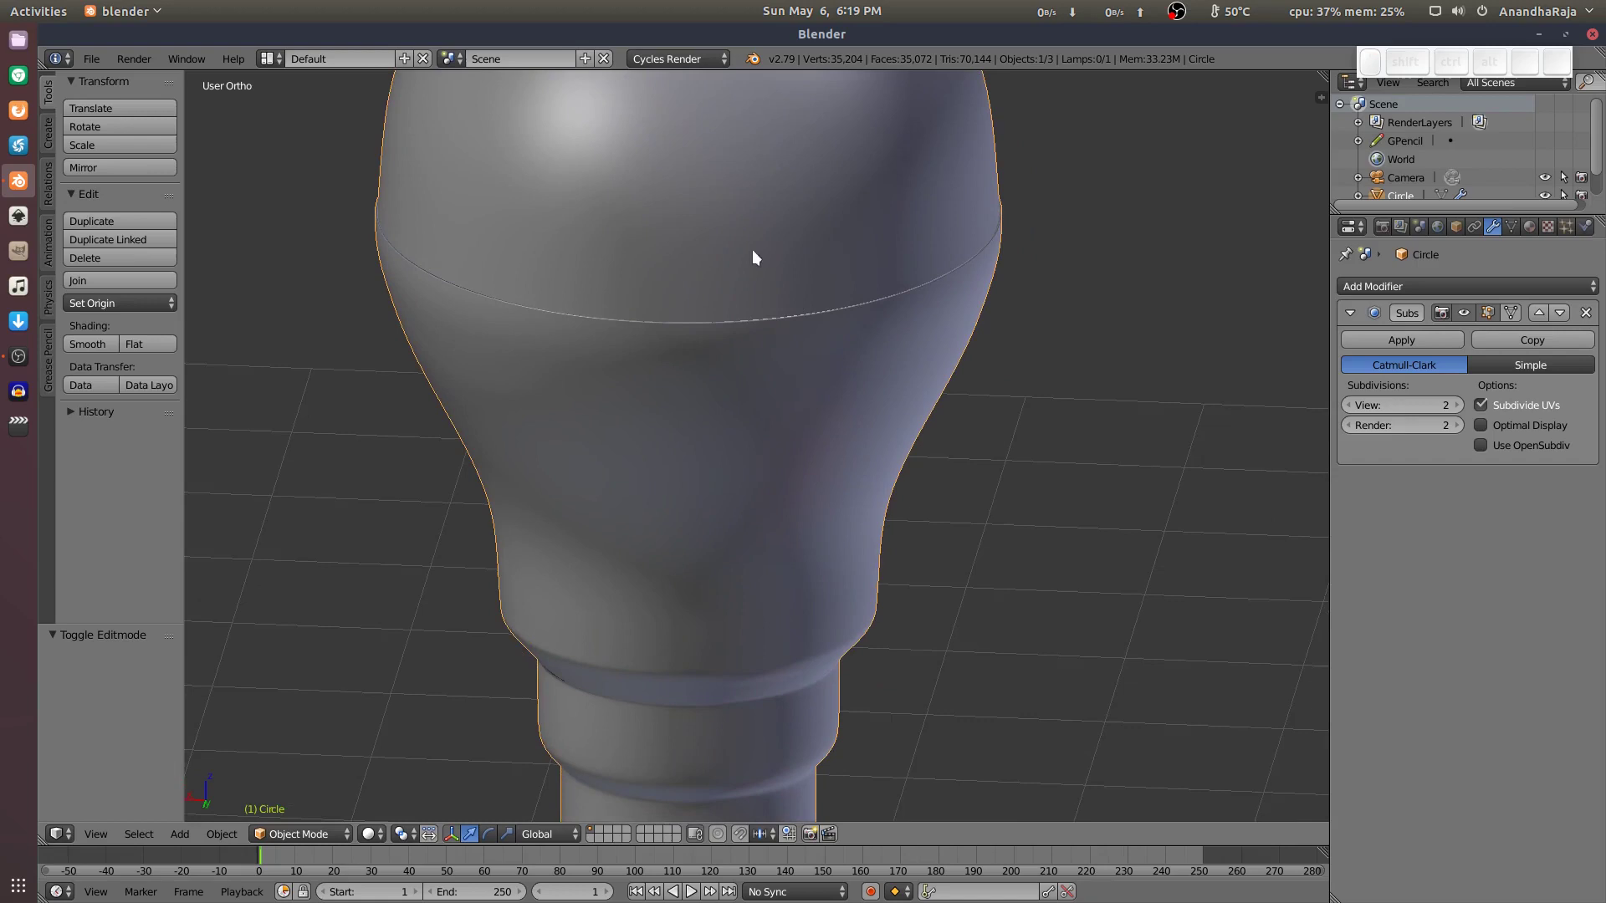
left_click_drag(732, 239, 807, 379)
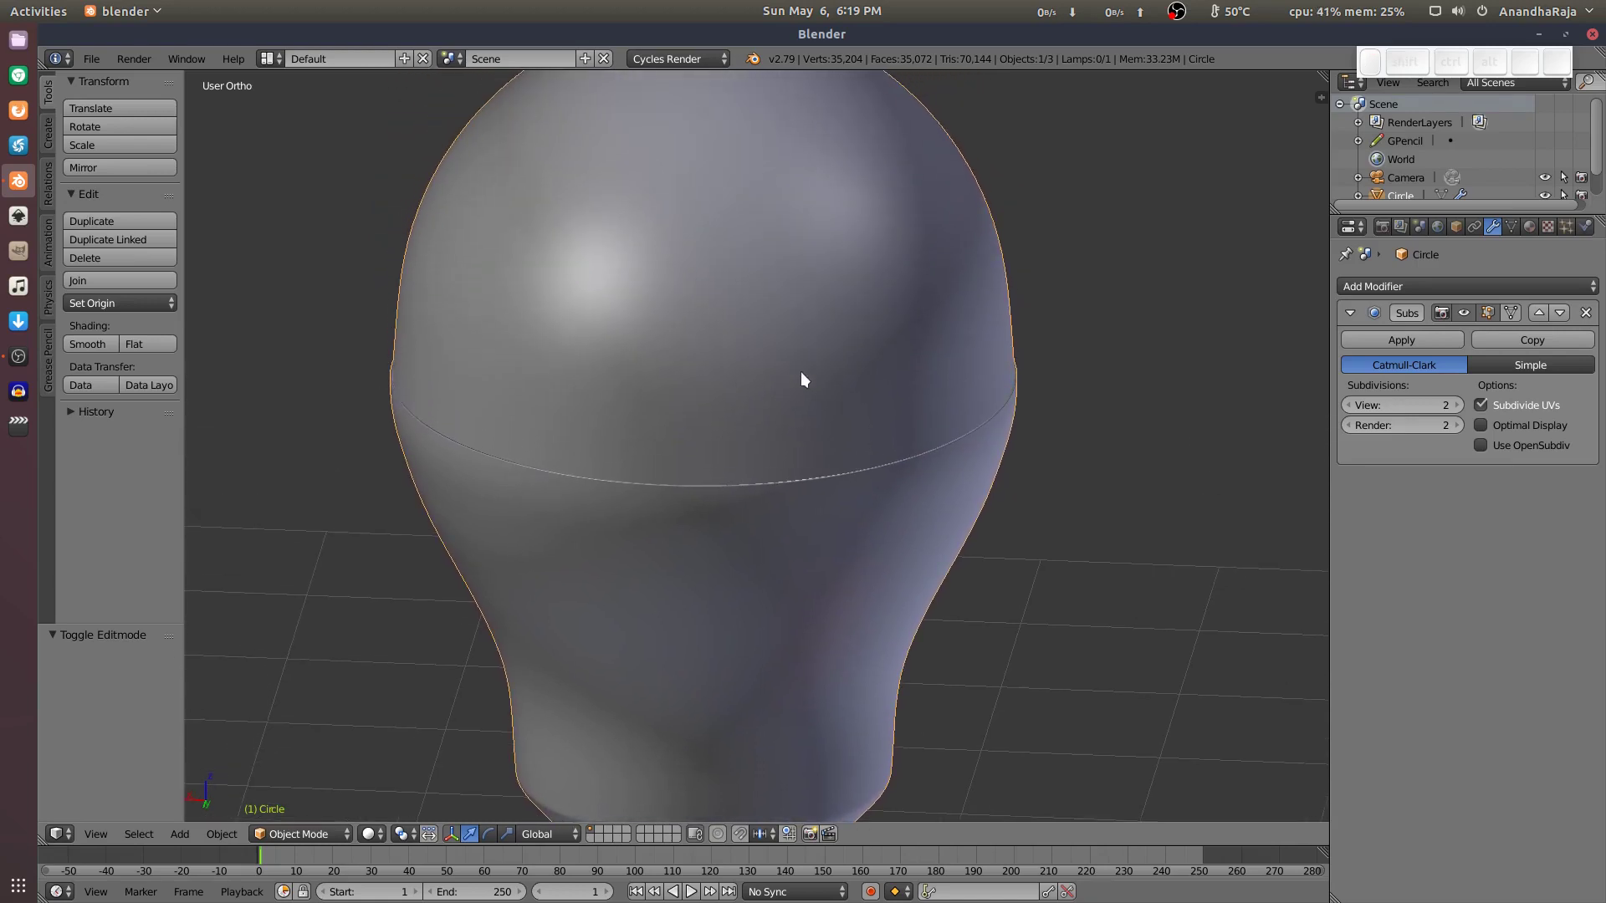
middle_click(811, 378)
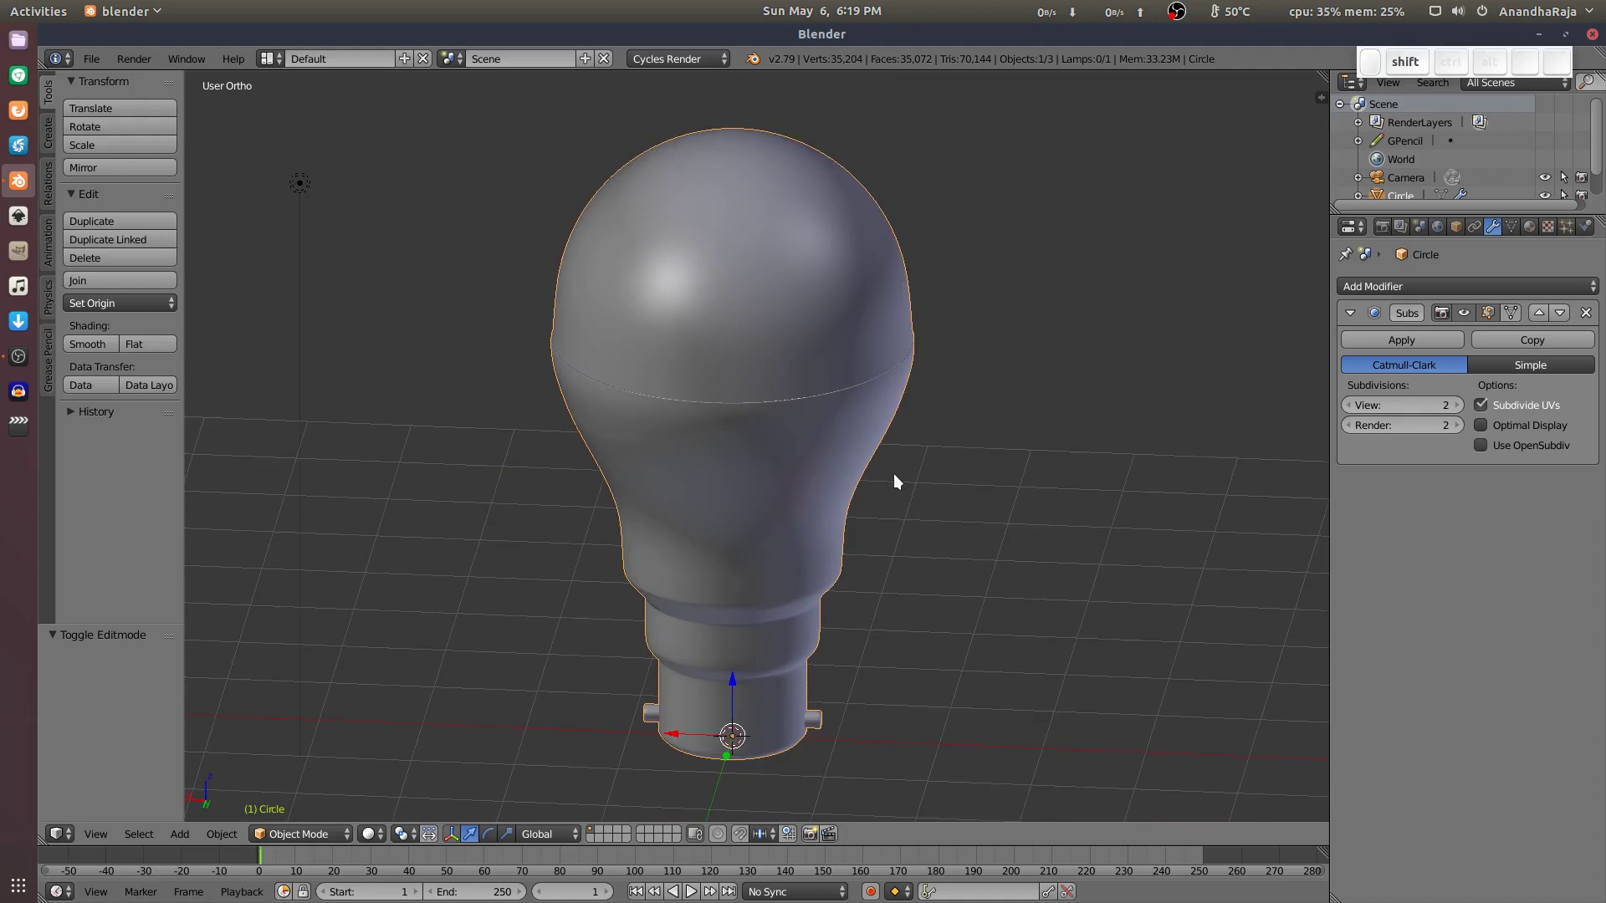